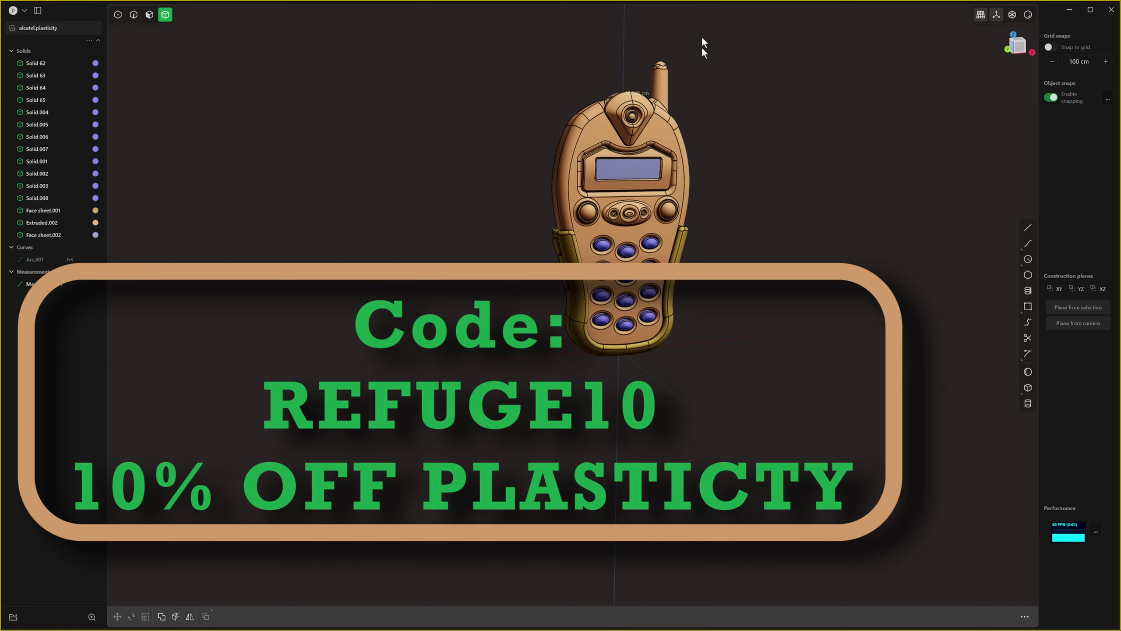
Orbit around the finished phone to inspect its front, side grips and sides.
{"action": "middle_click", "coordinate": [691, 82]}
{"action": "middle_click", "coordinate": [701, 122]}
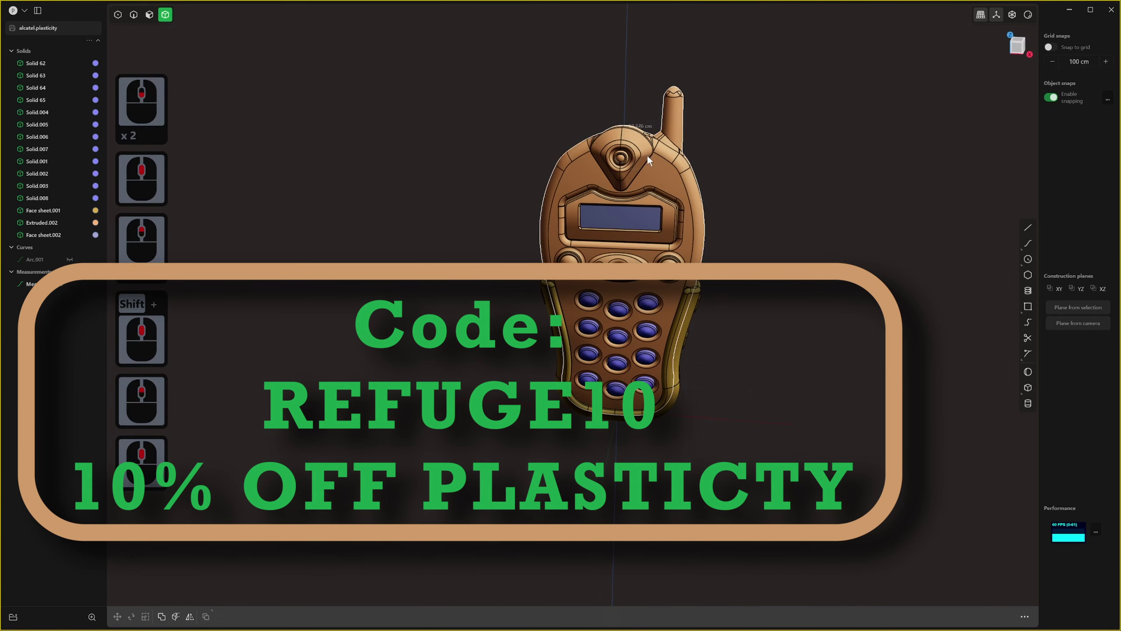
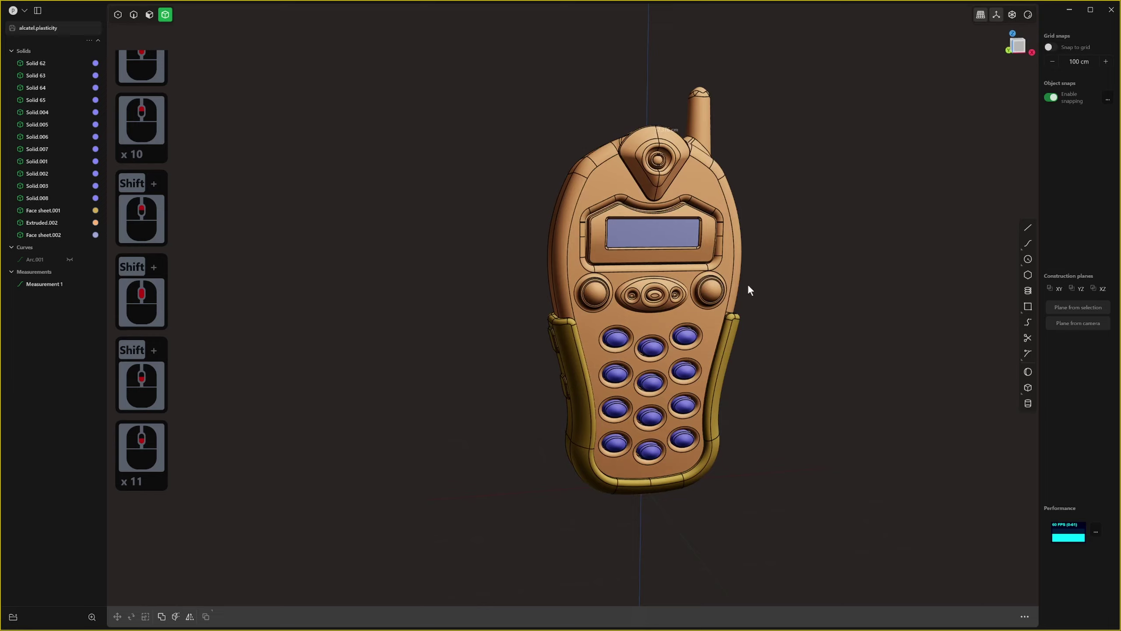
{"action": "middle_click", "coordinate": [686, 292]}
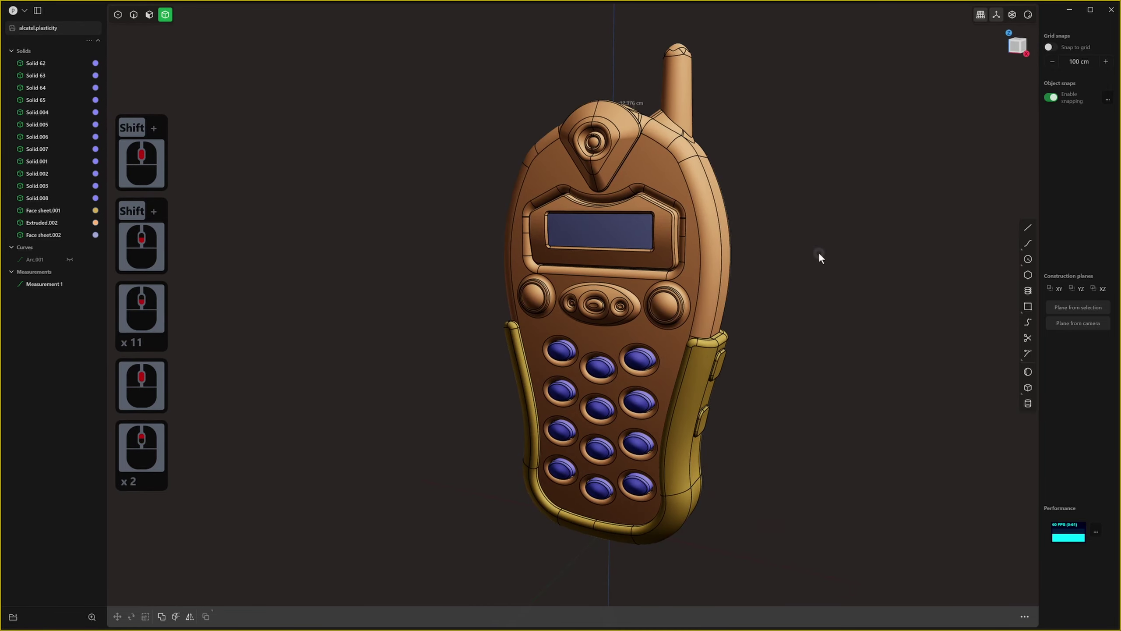
{"action": "middle_click", "coordinate": [792, 259]}
{"action": "middle_click", "coordinate": [879, 295]}
{"action": "middle_click", "coordinate": [902, 330]}
{"action": "middle_click", "coordinate": [853, 286]}
{"action": "scroll", "scroll_direction": "down", "scroll_amount": 3}
{"action": "middle_click", "coordinate": [835, 315]}
{"action": "middle_click", "coordinate": [772, 293]}
{"action": "scroll", "scroll_direction": "up", "scroll_amount": 3}
{"action": "scroll", "scroll_direction": "down", "scroll_amount": 3}
{"action": "middle_click", "coordinate": [836, 279]}
{"action": "middle_click", "coordinate": [783, 291]}
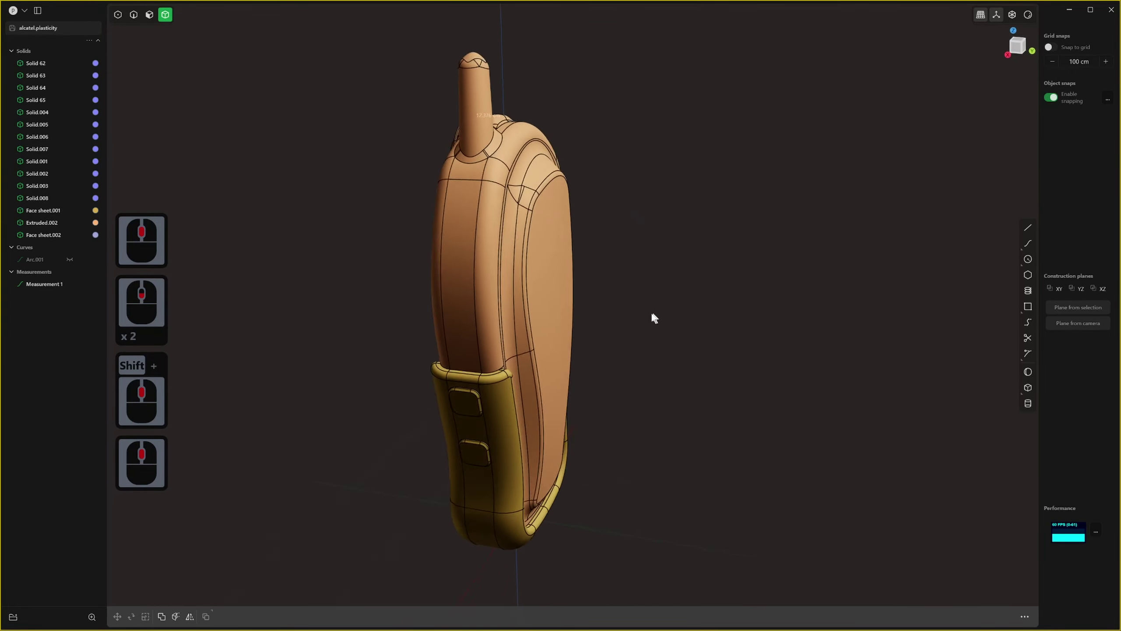
{"action": "middle_click", "coordinate": [835, 308]}
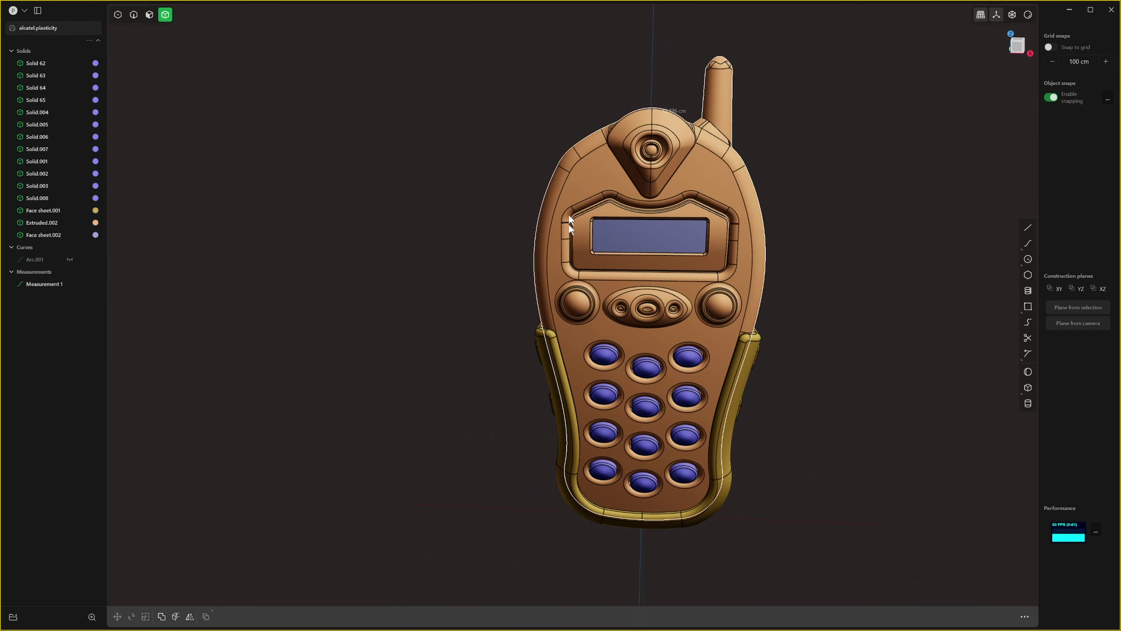
{"action": "scroll", "scroll_direction": "down", "scroll_amount": 3}
{"action": "scroll", "scroll_direction": "down", "scroll_amount": 3}
{"action": "middle_click", "coordinate": [755, 320]}
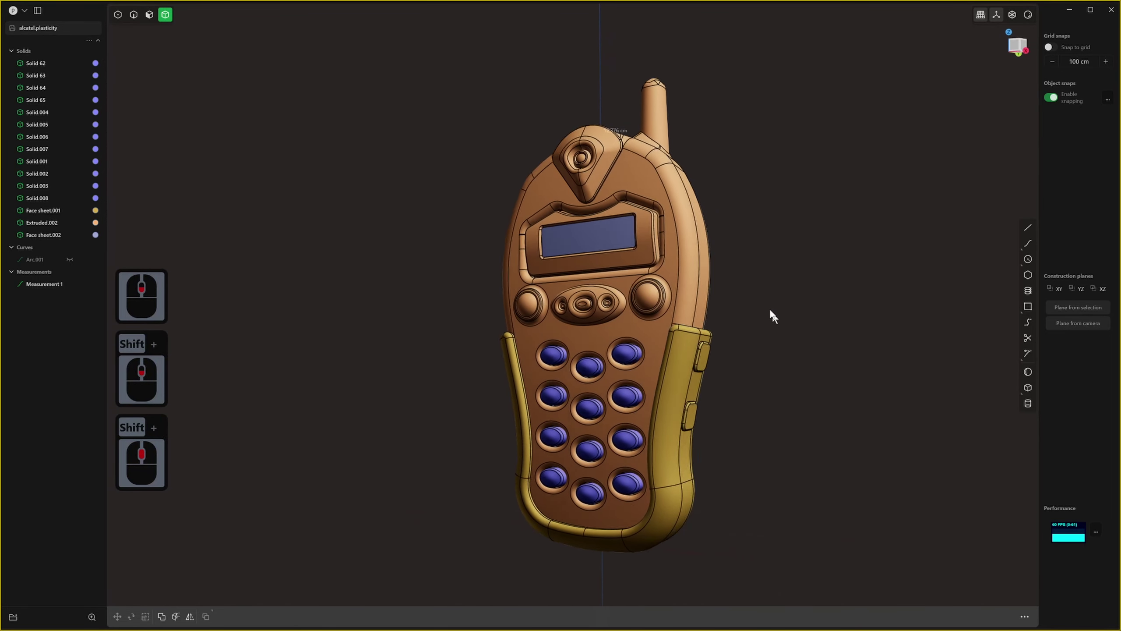
{"action": "middle_click", "coordinate": [773, 314]}
{"action": "middle_click", "coordinate": [809, 304]}
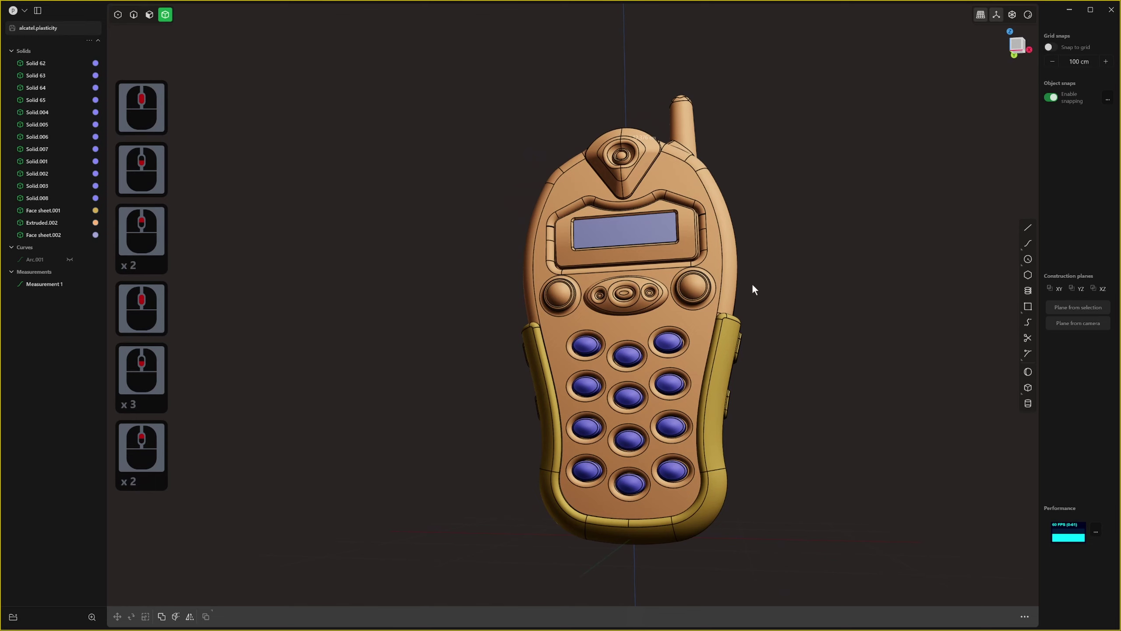
Start a new unsaved file, replacing the phone with a default single-box scene.
{"action": "left_click", "coordinate": [28, 18]}
{"action": "left_click", "coordinate": [35, 25]}
{"action": "left_click", "coordinate": [588, 321]}
{"action": "middle_click", "coordinate": [663, 371]}
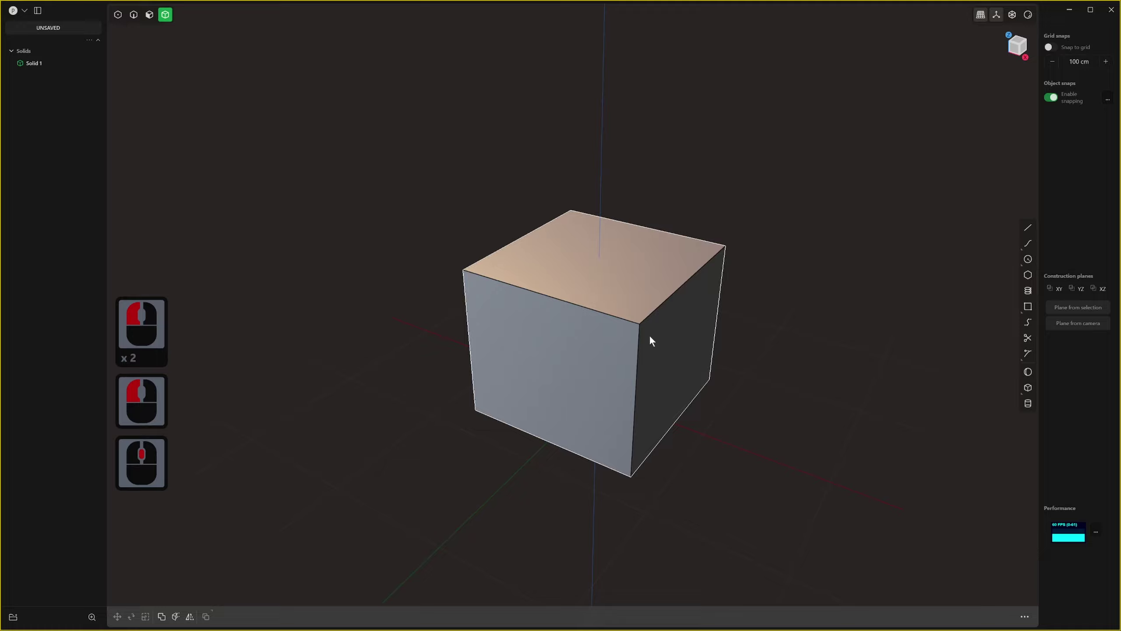
Fillet all twelve edges of the box into rounded edges.
{"action": "left_click", "coordinate": [653, 332]}
{"action": "left_click", "coordinate": [637, 296]}
{"action": "left_click", "coordinate": [786, 523]}
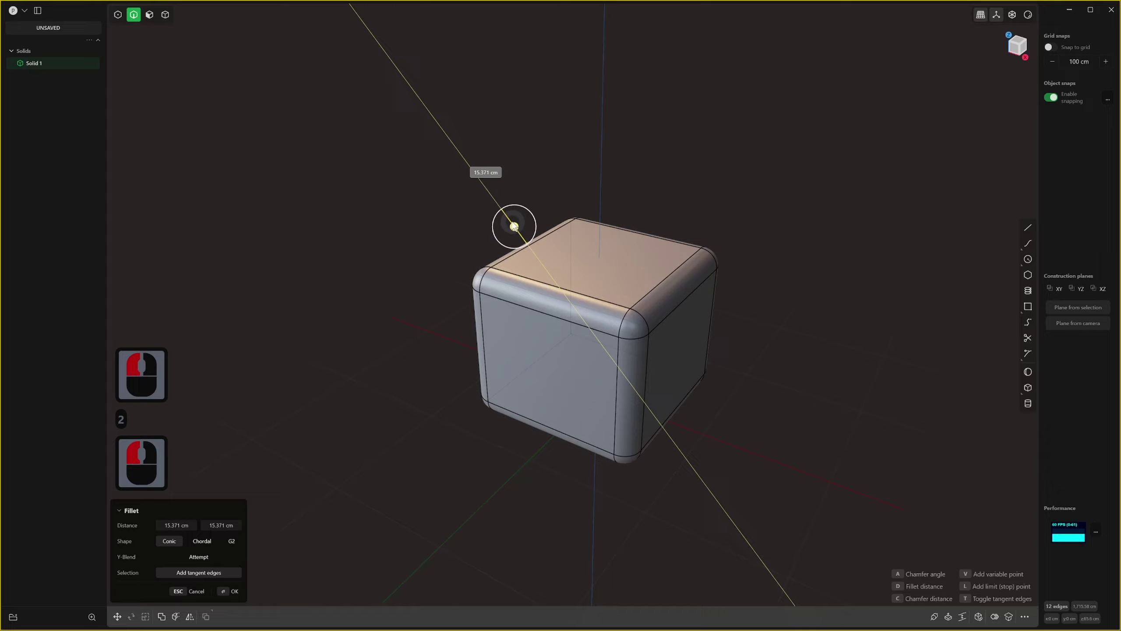
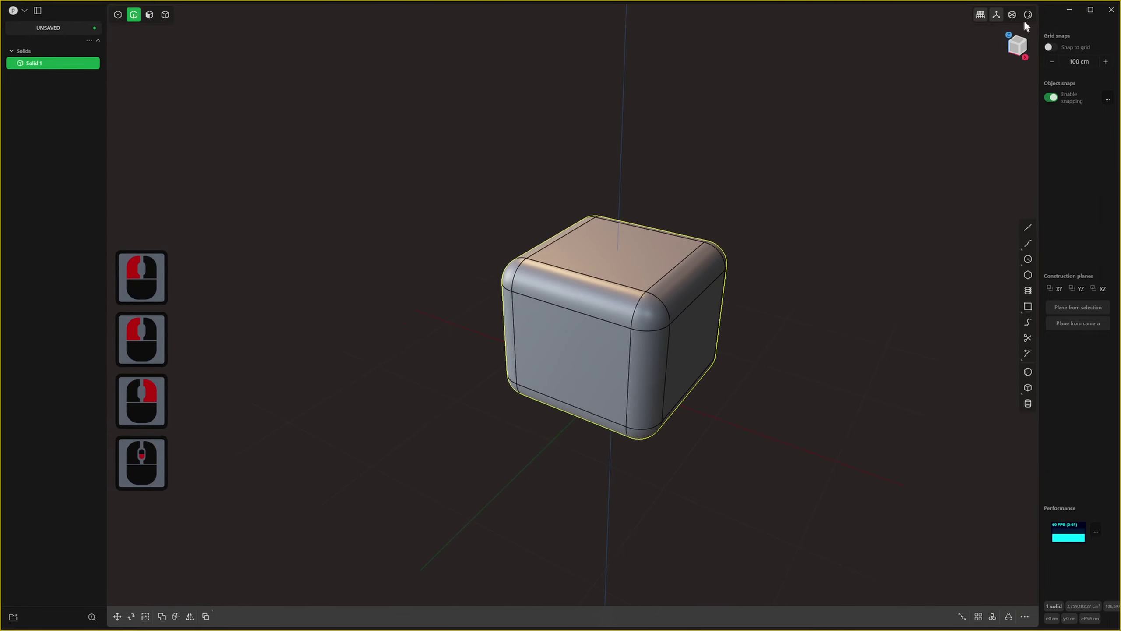
Load custom matcaps and shade the rounded box with the dark teal matcap.
{"action": "right_click", "coordinate": [1032, 24]}
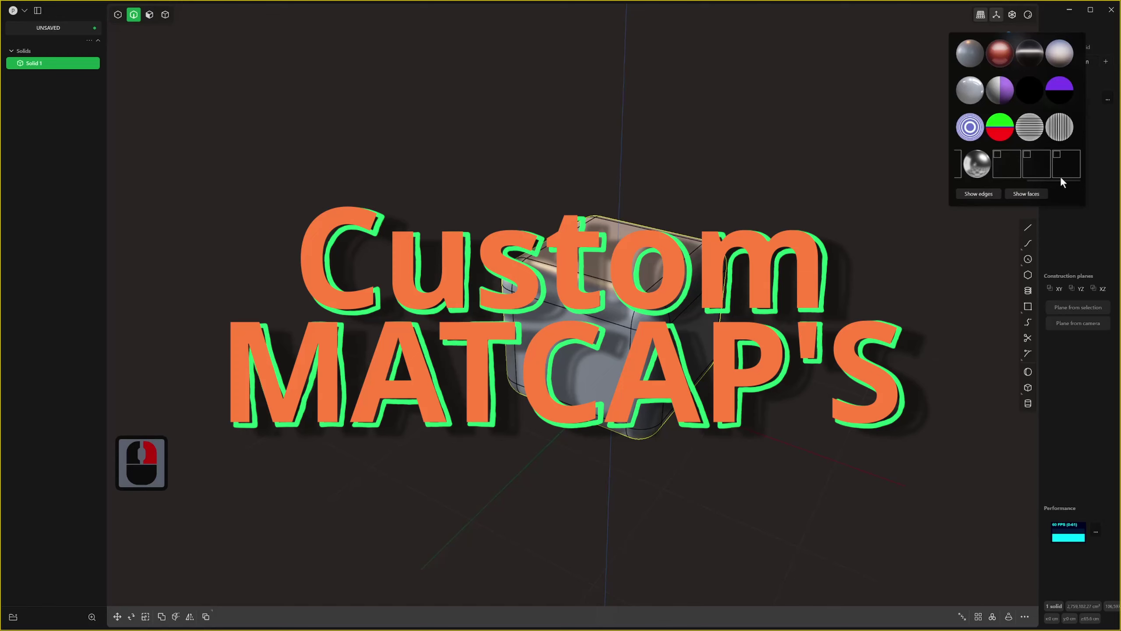
{"action": "double_click", "coordinate": [1041, 173]}
{"action": "middle_click", "coordinate": [761, 241]}
{"action": "right_click", "coordinate": [1025, 22]}
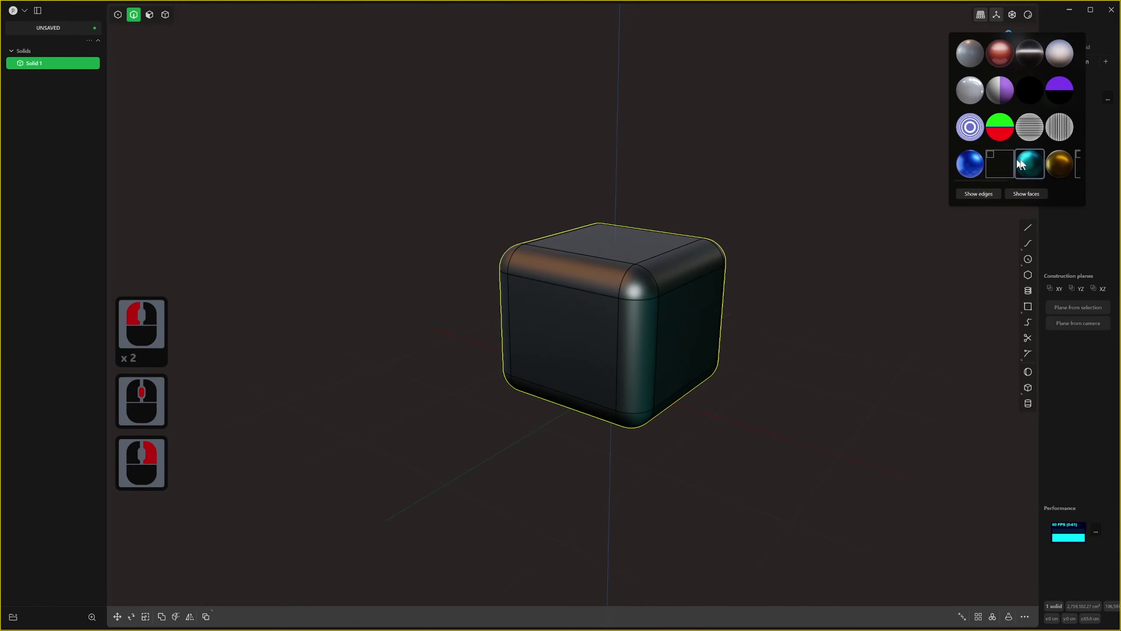
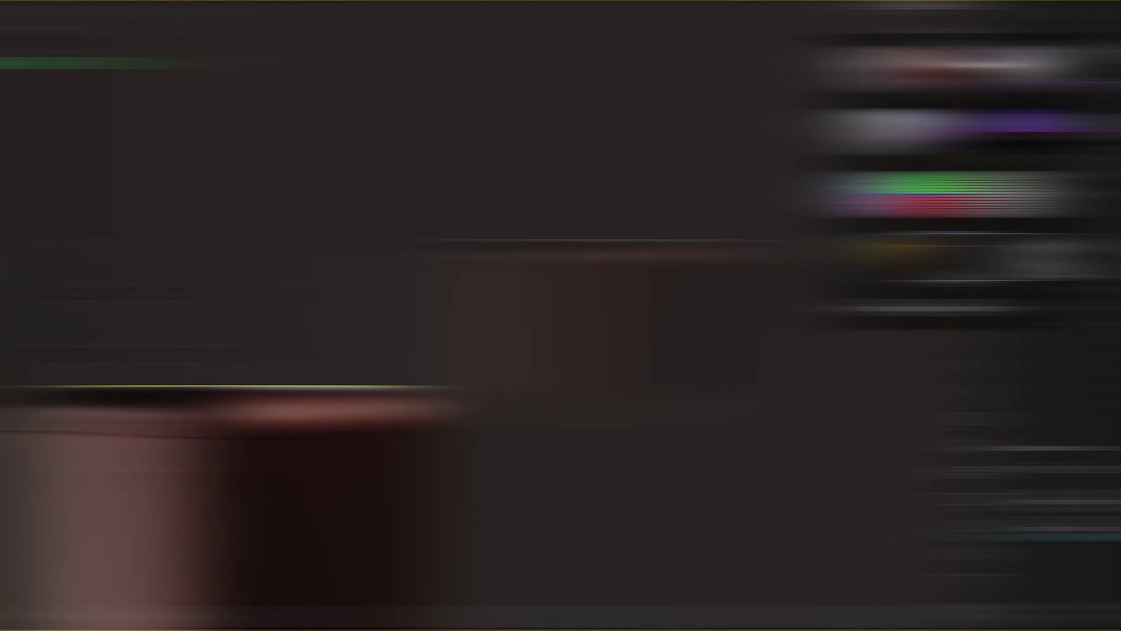
Try other matcaps on the box, then delete the blue custom matcap from the picker.
{"action": "right_click", "coordinate": [1017, 187]}
{"action": "left_click", "coordinate": [1017, 187]}
{"action": "left_click", "coordinate": [1044, 186]}
{"action": "left_click", "coordinate": [1042, 177]}
{"action": "left_click", "coordinate": [1057, 184]}
{"action": "left_click", "coordinate": [1059, 177]}
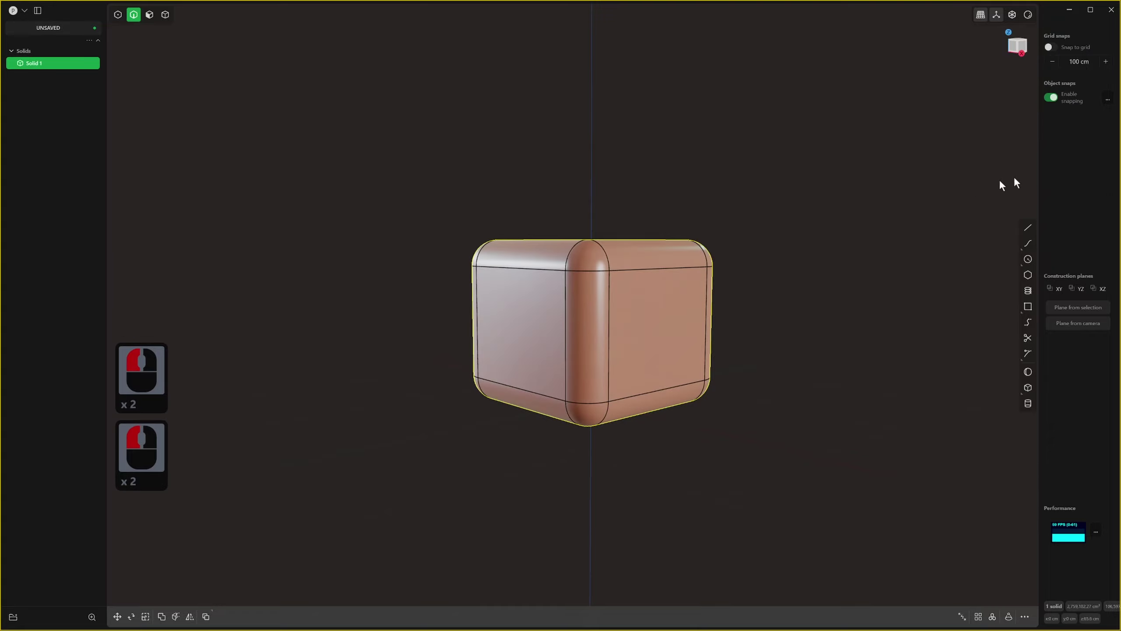
{"action": "right_click", "coordinate": [1037, 19]}
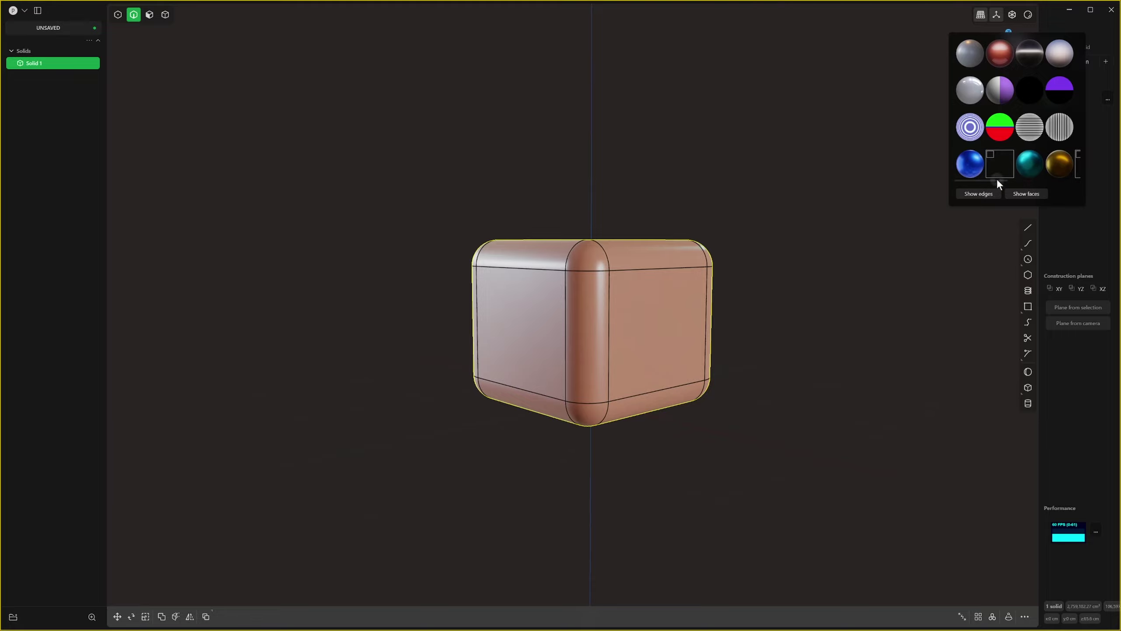
{"action": "left_click", "coordinate": [1015, 185]}
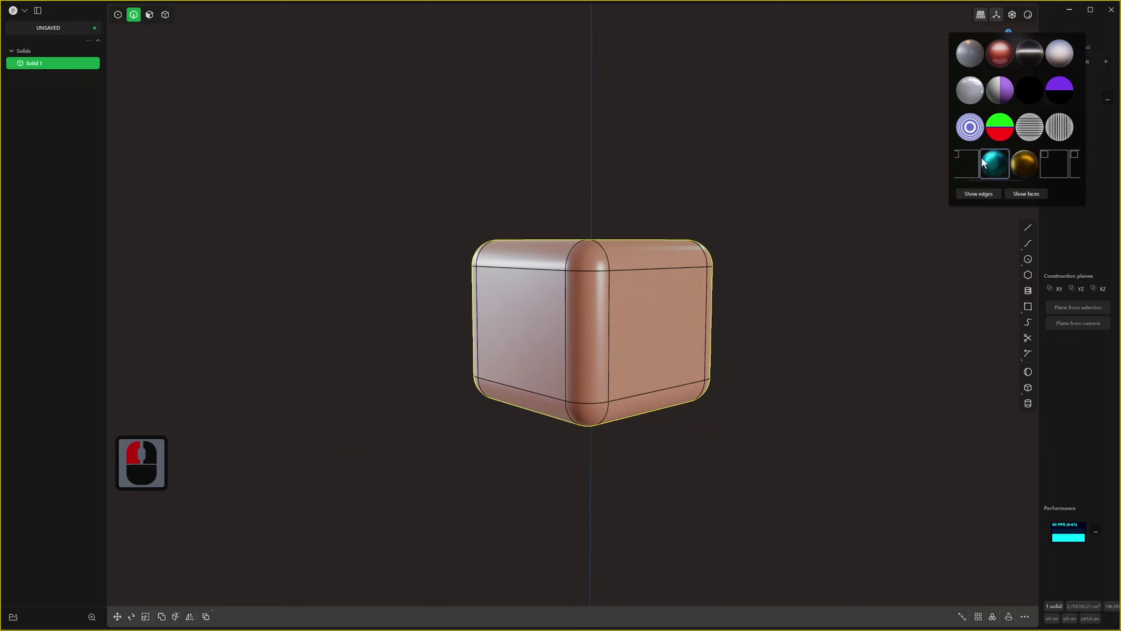
Inspect the rounded box from several angles and switch back to plain grey shading.
{"action": "middle_click", "coordinate": [984, 162]}
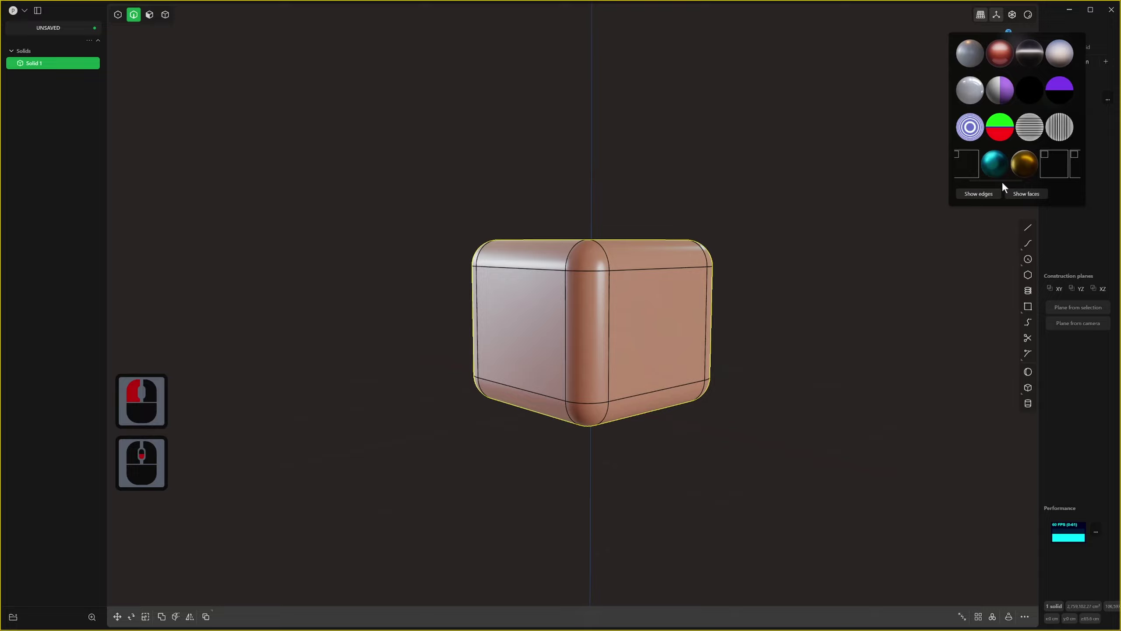
{"action": "left_click", "coordinate": [720, 168]}
{"action": "middle_click", "coordinate": [723, 209]}
{"action": "middle_click", "coordinate": [713, 238]}
{"action": "middle_click", "coordinate": [707, 238]}
{"action": "middle_click", "coordinate": [689, 268]}
{"action": "middle_click", "coordinate": [664, 304]}
{"action": "middle_click", "coordinate": [657, 304]}
{"action": "middle_click", "coordinate": [726, 236]}
{"action": "middle_click", "coordinate": [726, 235]}
{"action": "middle_click", "coordinate": [720, 255]}
{"action": "middle_click", "coordinate": [719, 202]}
{"action": "middle_click", "coordinate": [725, 246]}
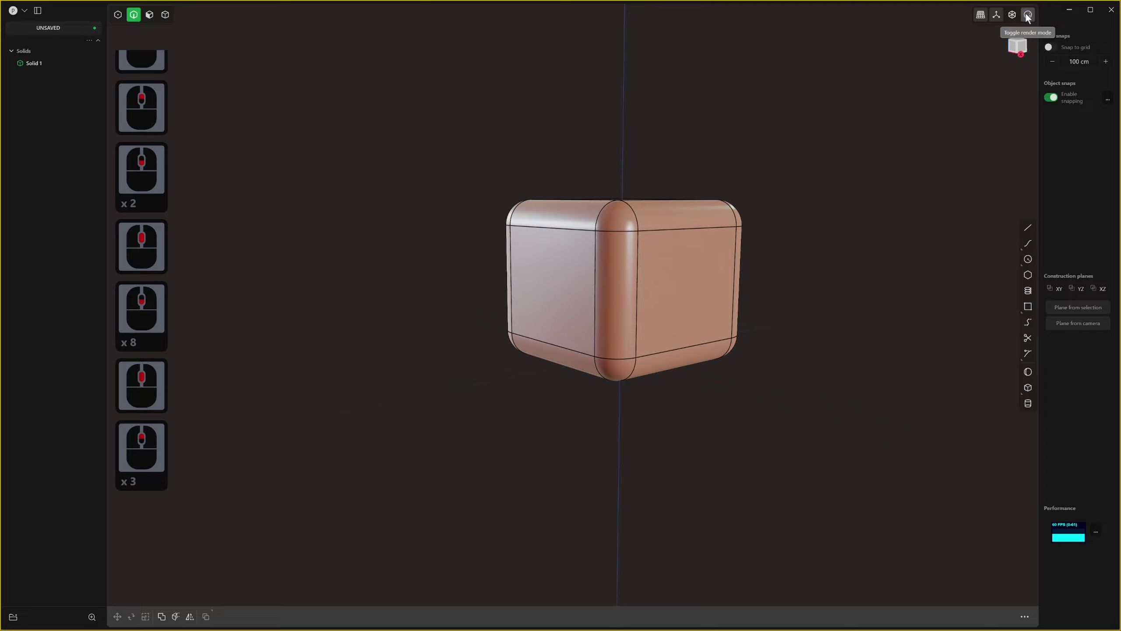
{"action": "right_click", "coordinate": [1029, 19]}
{"action": "left_click", "coordinate": [969, 60]}
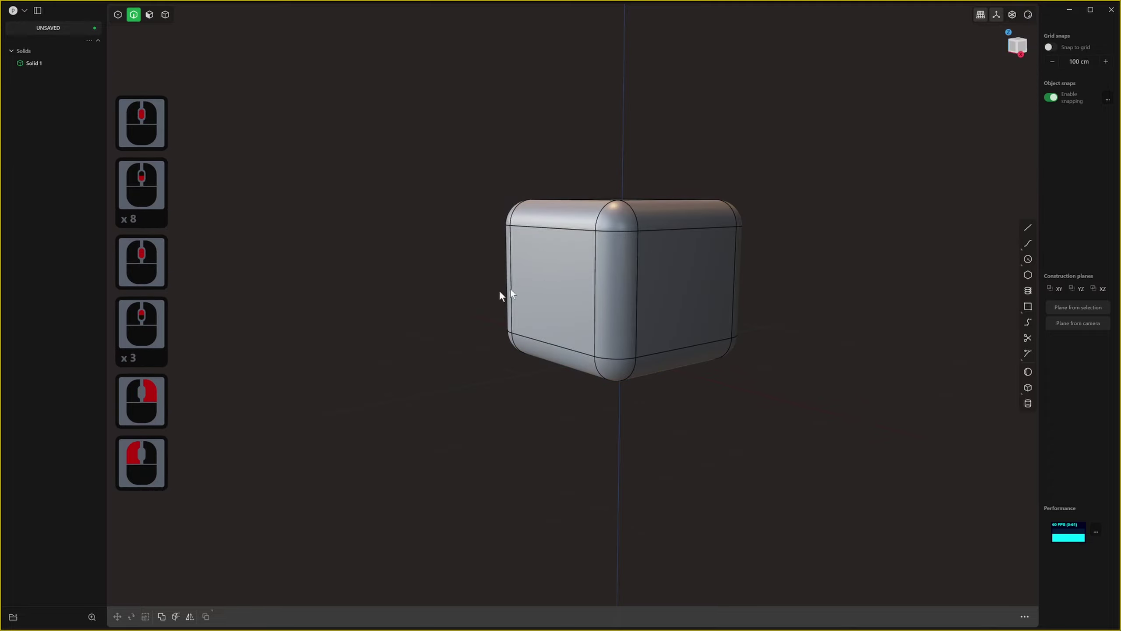
Delete the rounded box and view the empty scene from the front.
{"action": "middle_click", "coordinate": [498, 308]}
{"action": "middle_click", "coordinate": [511, 325]}
{"action": "key", "text": "4"}
{"action": "left_click", "coordinate": [627, 300]}
{"action": "key", "text": "x"}
{"action": "key", "text": "1"}
{"action": "middle_click", "coordinate": [702, 326]}
{"action": "middle_click", "coordinate": [707, 364]}
Draw a three-point curved path starting at the origin and rising to an upper end point.
{"action": "middle_click", "coordinate": [822, 372]}
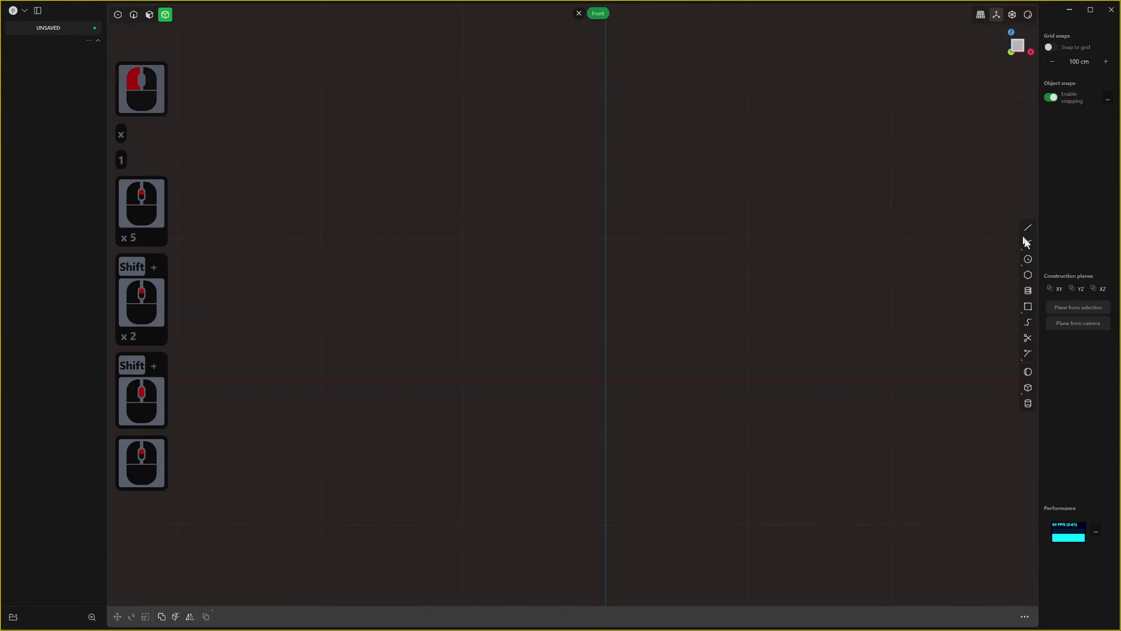
{"action": "left_click", "coordinate": [1034, 249]}
{"action": "left_click", "coordinate": [617, 391]}
{"action": "left_click", "coordinate": [762, 377]}
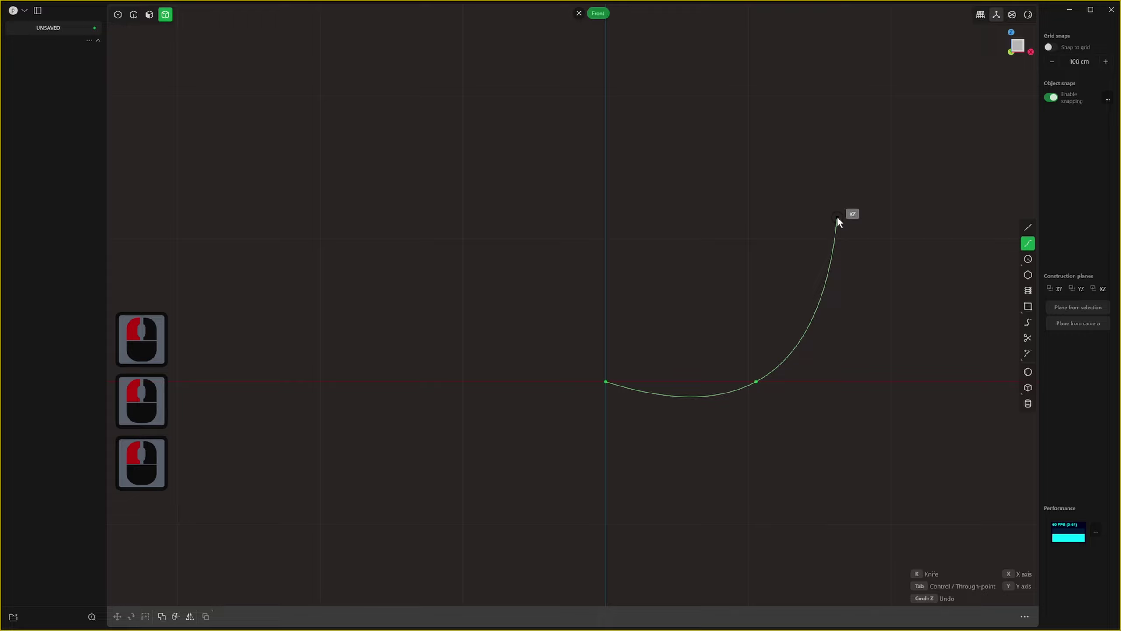
{"action": "left_click", "coordinate": [841, 222]}
{"action": "right_click", "coordinate": [841, 221]}
{"action": "middle_click", "coordinate": [709, 402]}
{"action": "scroll", "scroll_direction": "down", "scroll_amount": 3}
{"action": "scroll", "scroll_direction": "up", "scroll_amount": 3}
{"action": "middle_click", "coordinate": [630, 458]}
Sweep a hollow, tapering pipe along the curve and select its open-end rim for filleting.
{"action": "key", "text": "p"}
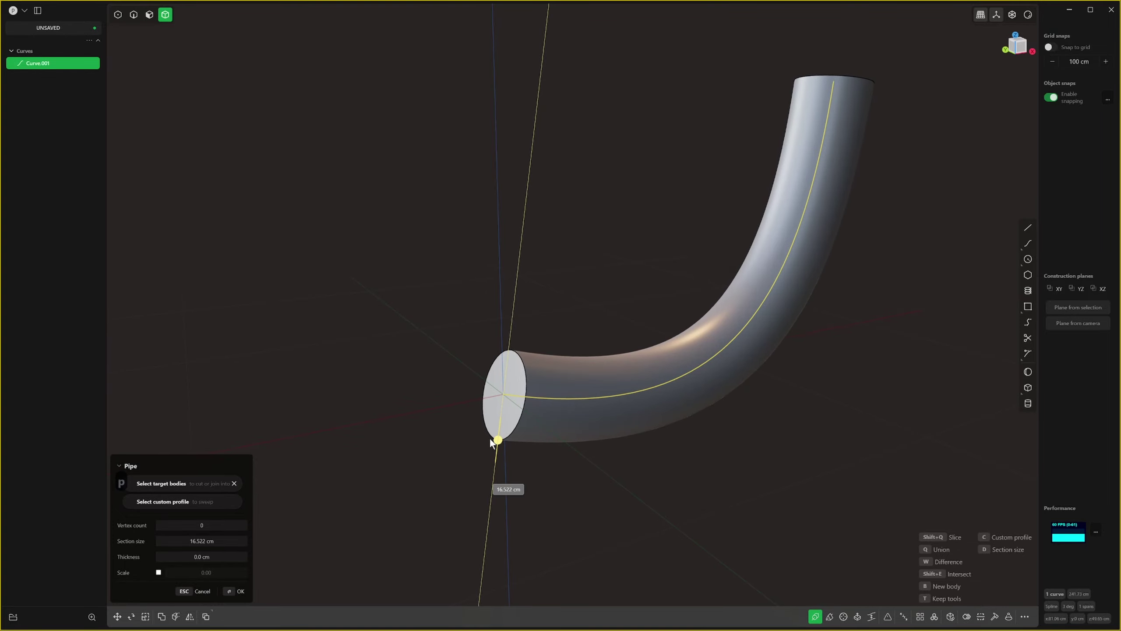
{"action": "left_click", "coordinate": [492, 445]}
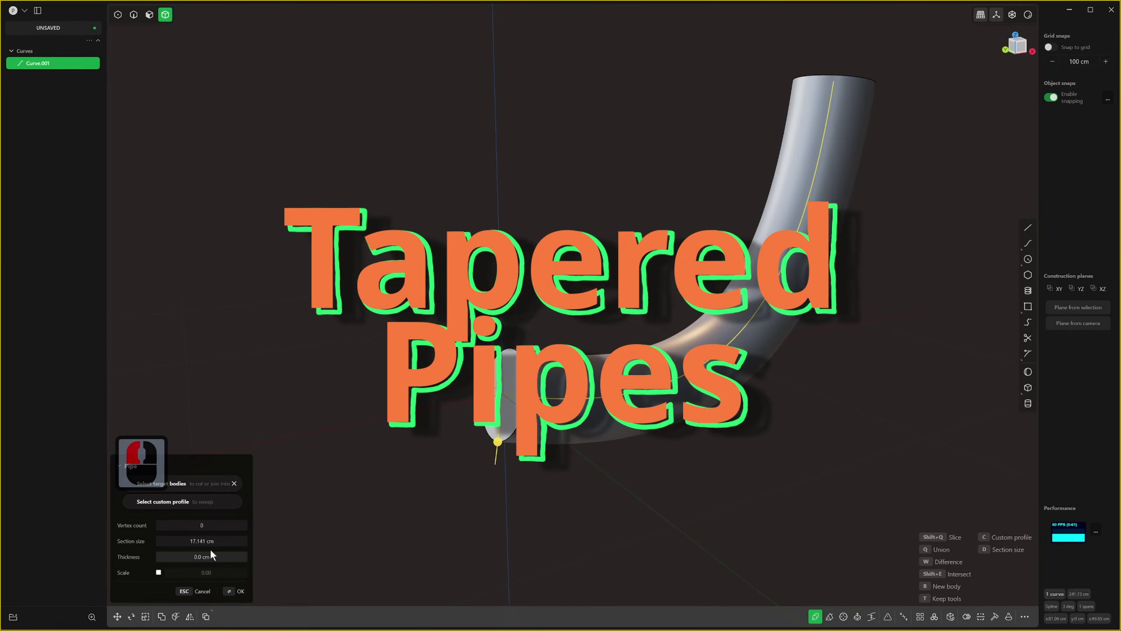
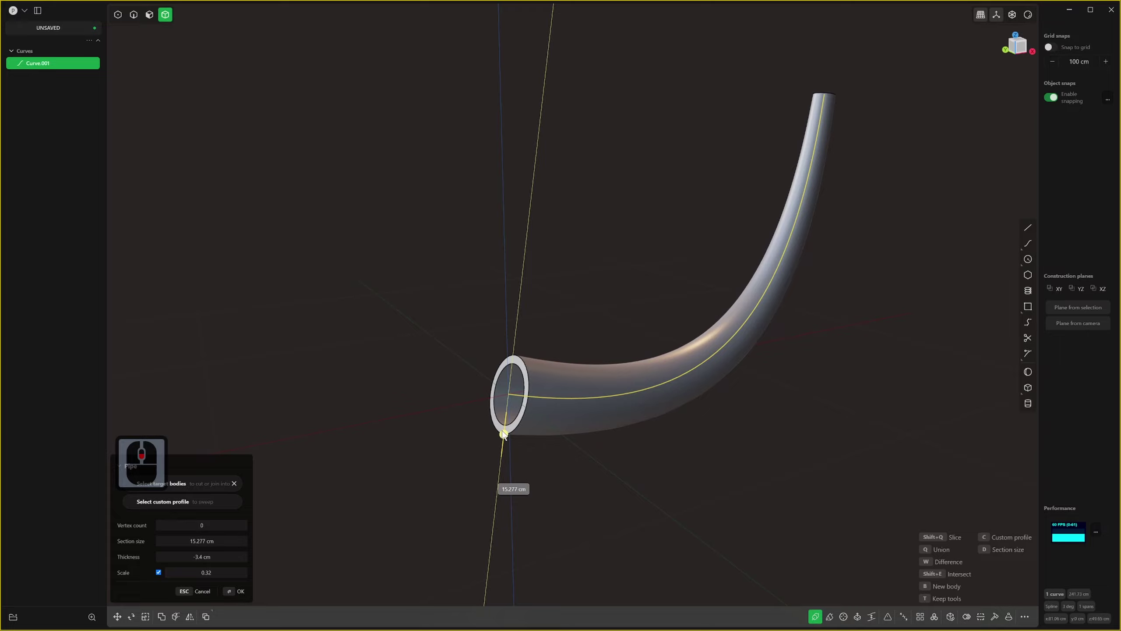
{"action": "key", "text": "2"}
{"action": "right_click", "coordinate": [542, 384]}
{"action": "left_click", "coordinate": [542, 384]}
{"action": "double_click", "coordinate": [541, 385]}
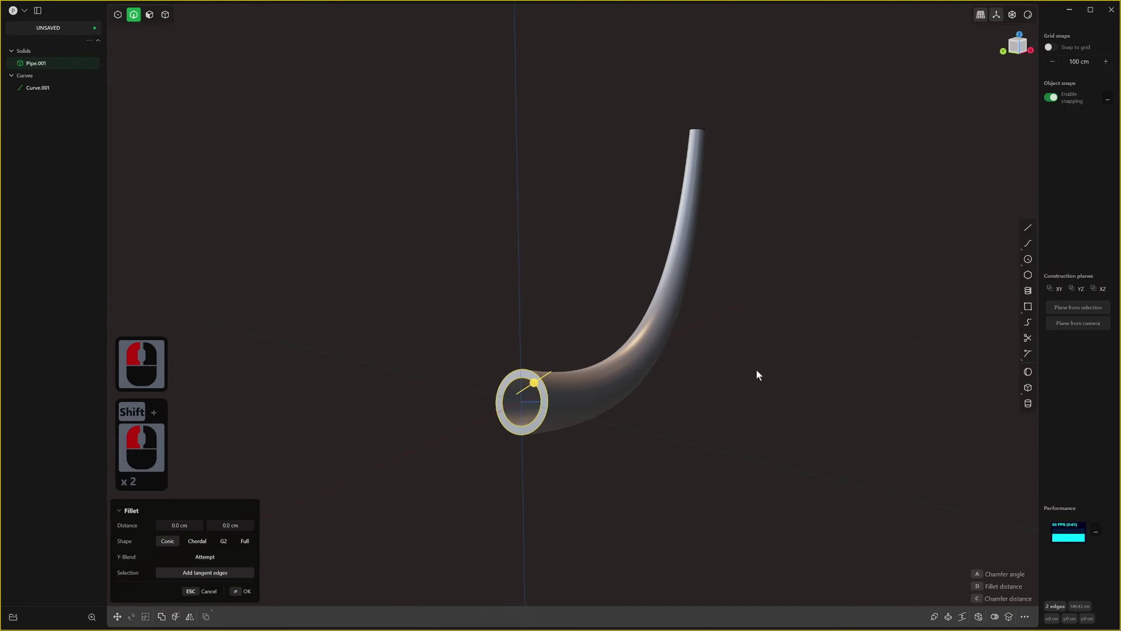
Fillet the pipe's open-end rim edges as a full round.
{"action": "middle_click", "coordinate": [625, 370]}
{"action": "middle_click", "coordinate": [637, 351]}
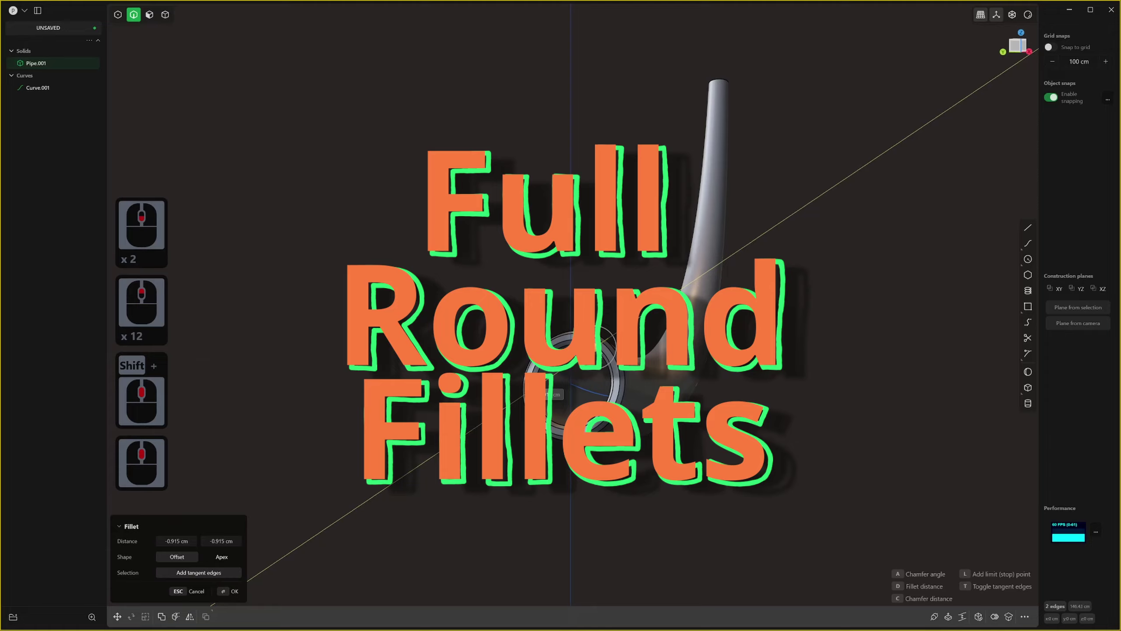
{"action": "scroll", "scroll_direction": "up", "scroll_amount": 3}
{"action": "key", "text": "ctrl+z"}
{"action": "left_click", "coordinate": [621, 345]}
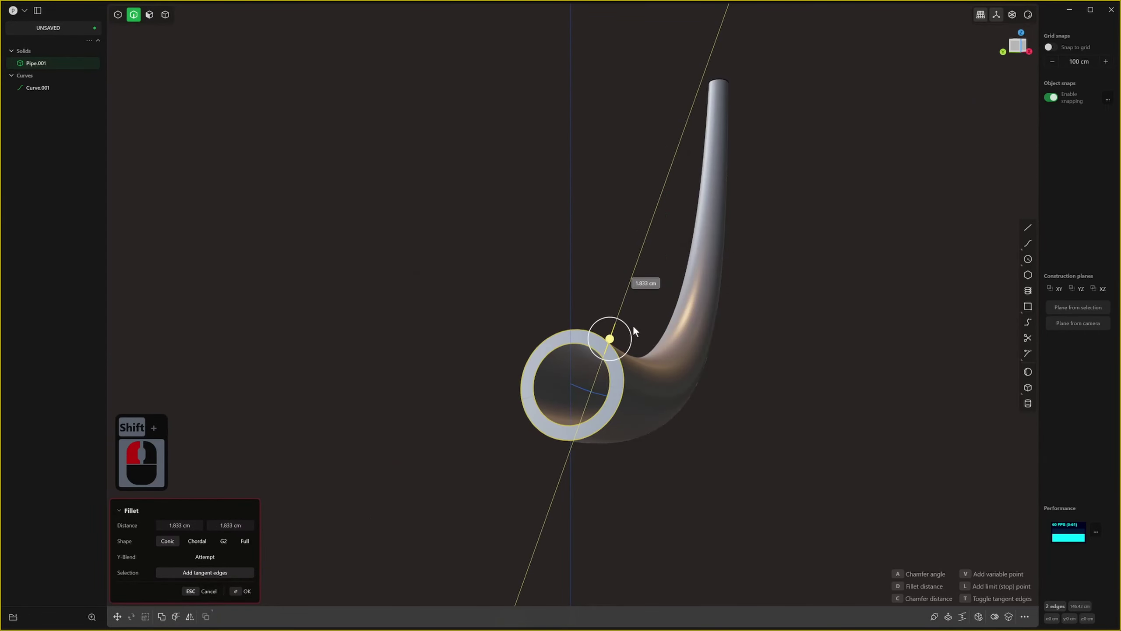
{"action": "left_click", "coordinate": [628, 338]}
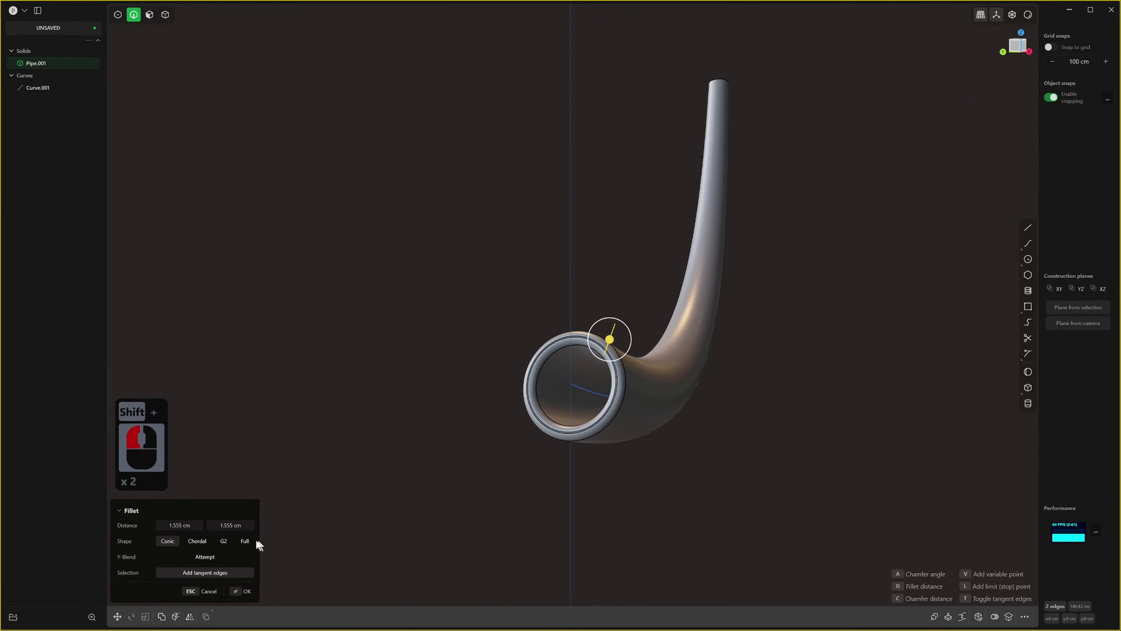
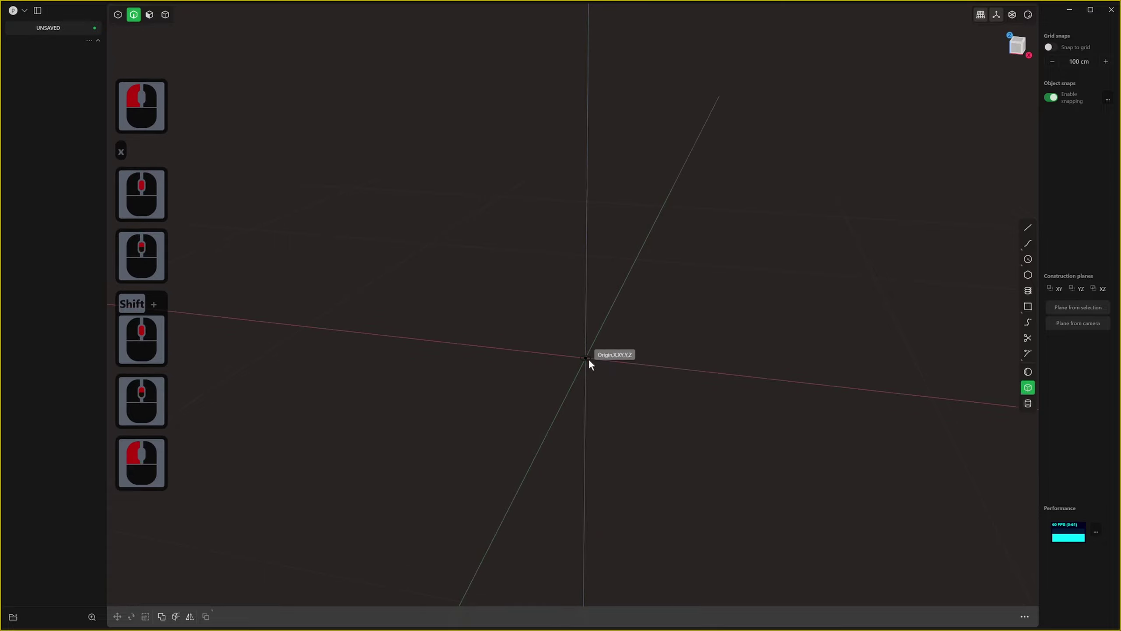
Draw a rectangle, extrude it into a box and start filleting its top edges.
{"action": "left_click", "coordinate": [593, 365]}
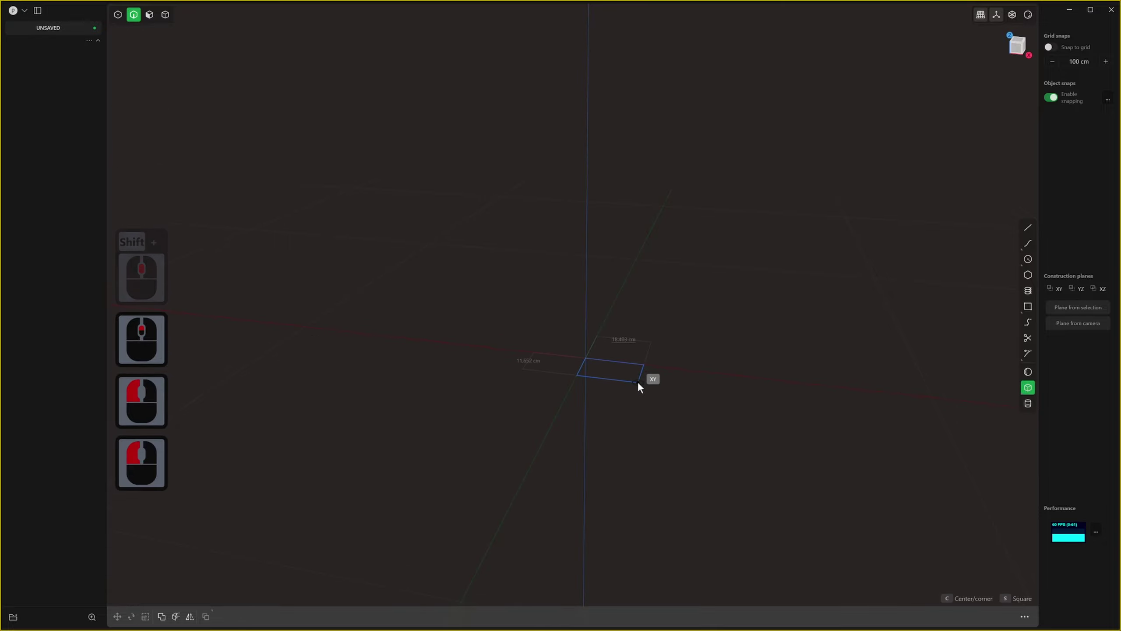
{"action": "key", "text": "c"}
{"action": "left_click", "coordinate": [632, 394]}
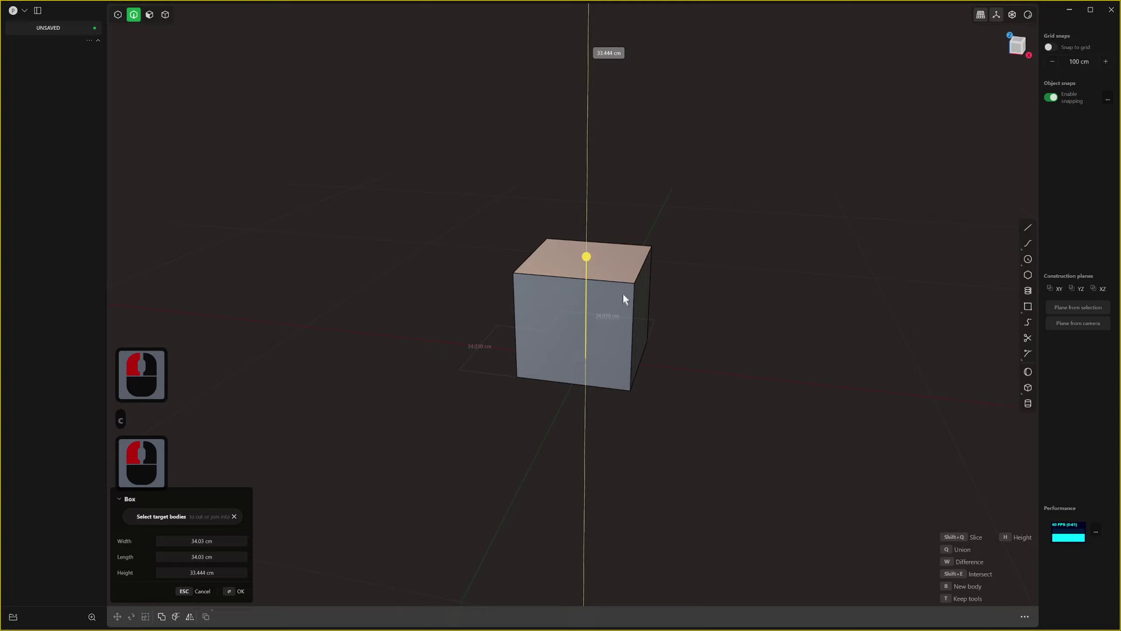
{"action": "left_click", "coordinate": [626, 283]}
{"action": "right_click", "coordinate": [626, 283]}
{"action": "key", "text": "s"}
{"action": "left_click", "coordinate": [623, 307]}
{"action": "right_click", "coordinate": [626, 309]}
{"action": "key", "text": "2"}
{"action": "left_click", "coordinate": [630, 258]}
{"action": "left_click", "coordinate": [550, 242]}
{"action": "middle_click", "coordinate": [610, 263]}
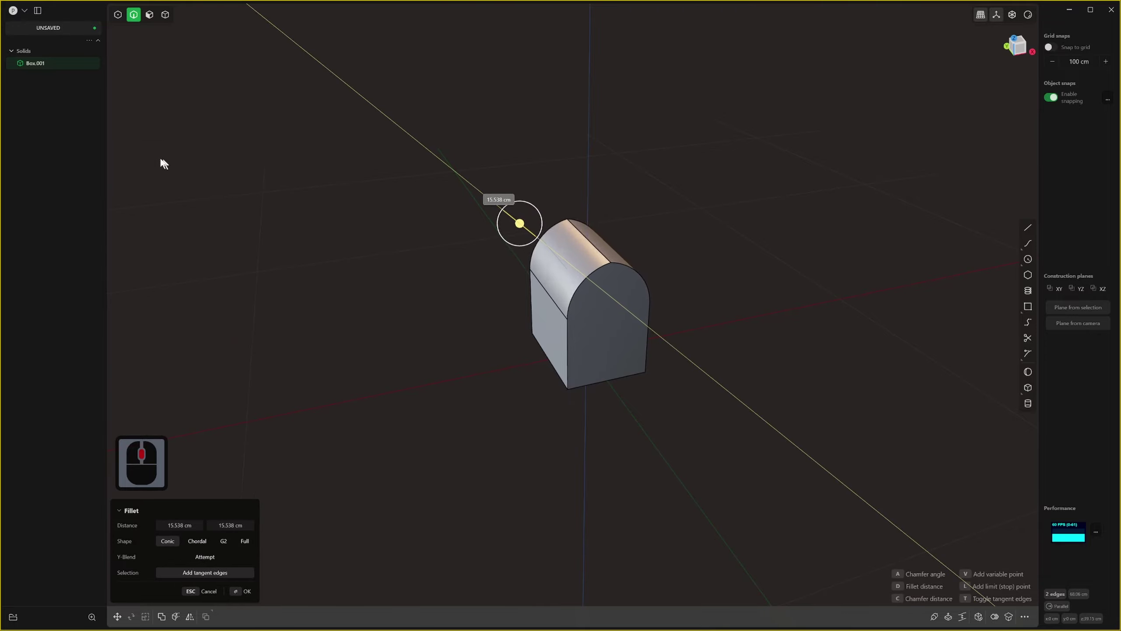
Shrink the top-edge fillet, then make it a full round arch over the box top.
{"action": "left_click_drag", "start_coordinate": [135, 161], "coordinate": [400, 222]}
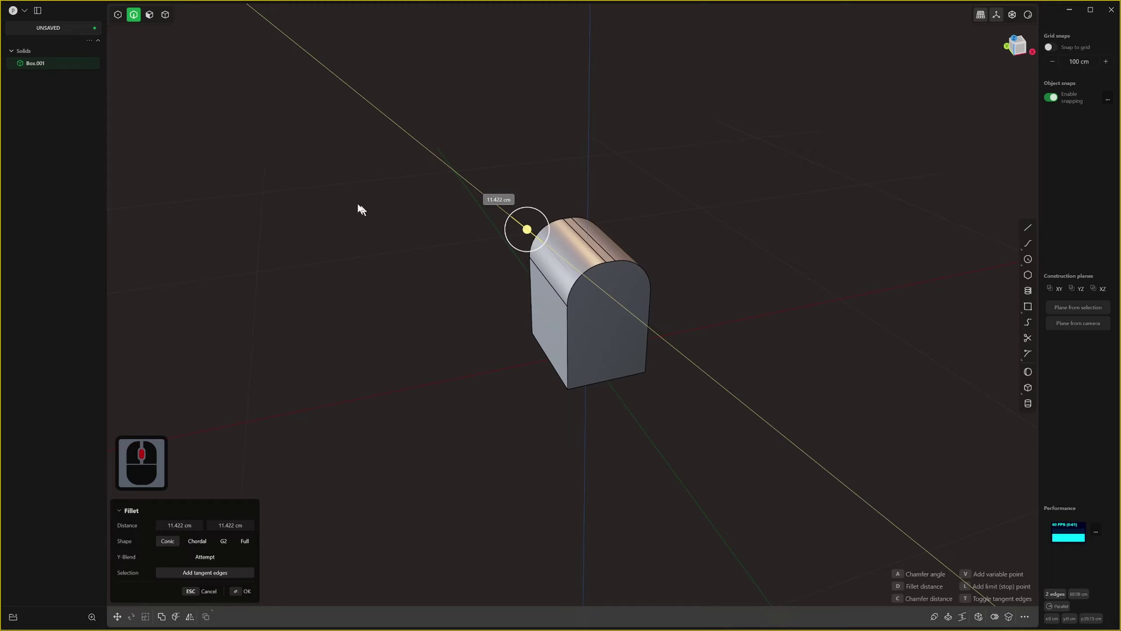
{"action": "left_click", "coordinate": [294, 193]}
{"action": "middle_click", "coordinate": [549, 221]}
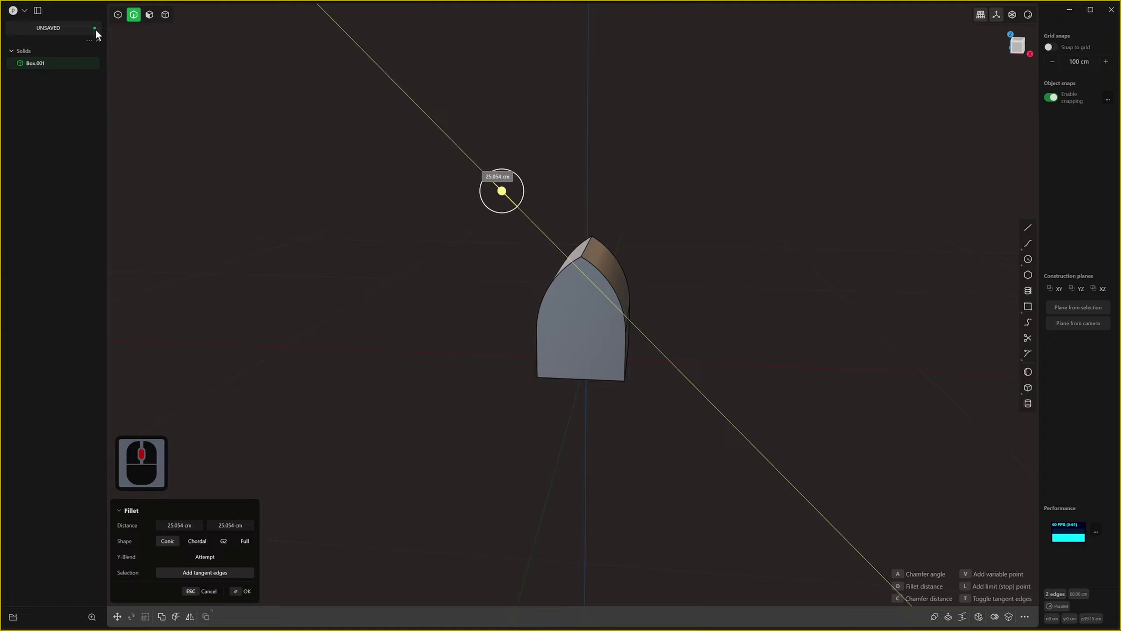
{"action": "left_click", "coordinate": [103, 35]}
{"action": "middle_click", "coordinate": [312, 162]}
{"action": "key", "text": "ctrl+z"}
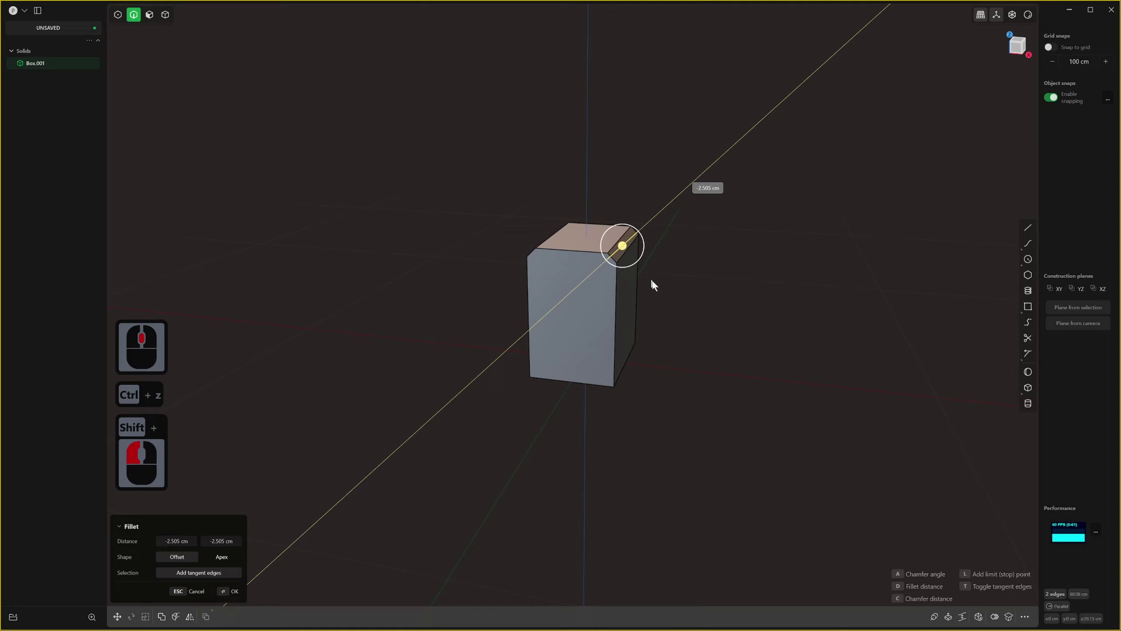
{"action": "left_click", "coordinate": [661, 233]}
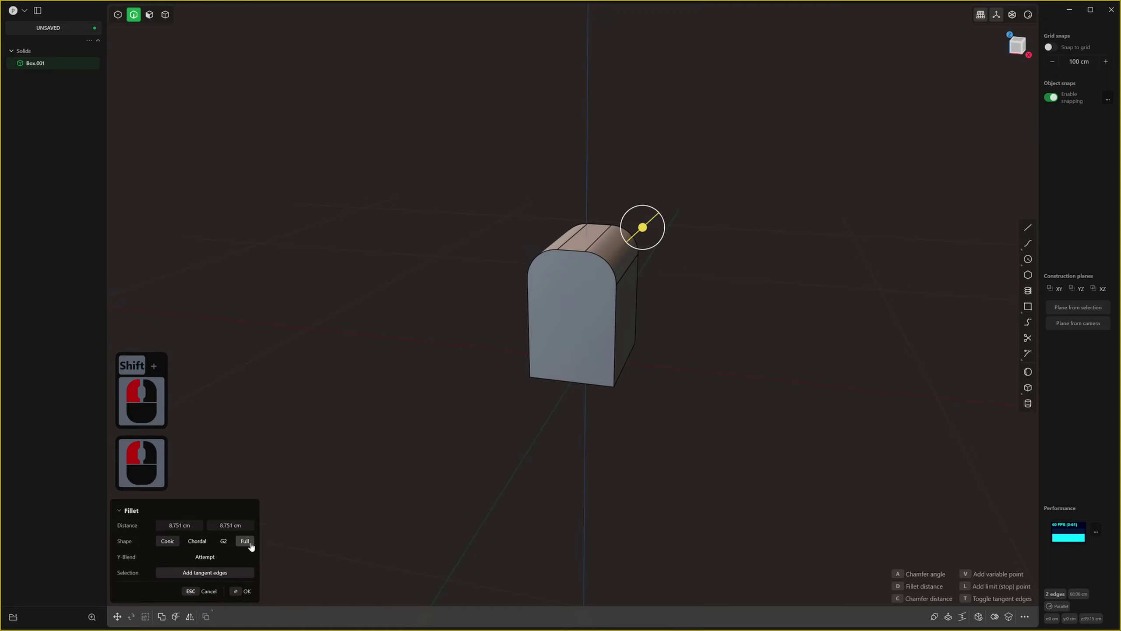
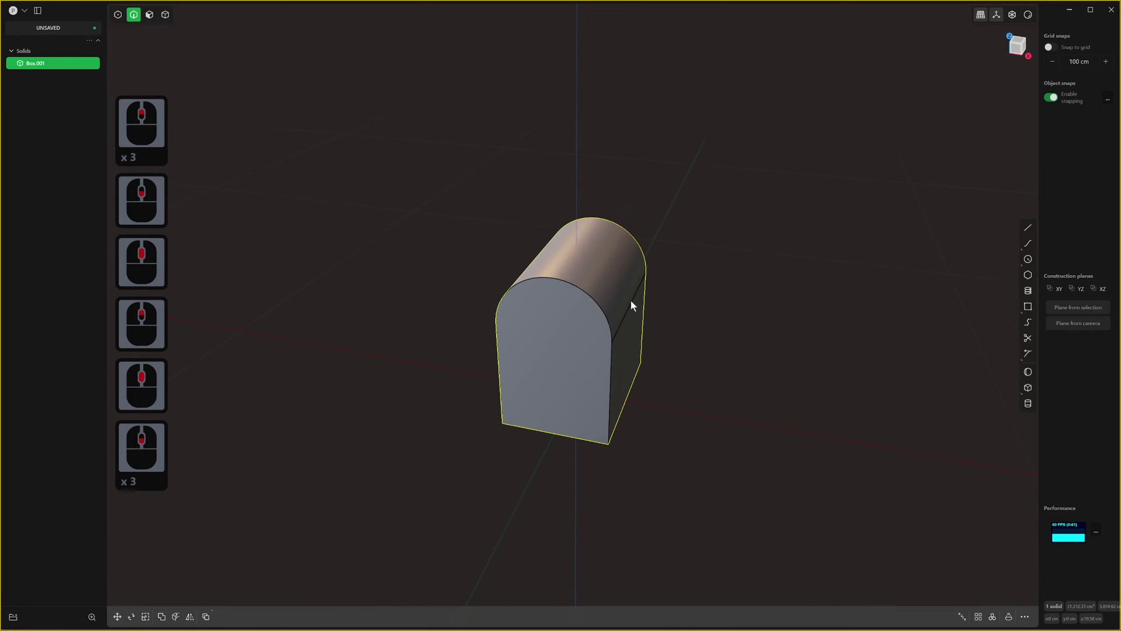
{"action": "middle_click", "coordinate": [645, 303]}
{"action": "key", "text": "ctrl+z"}
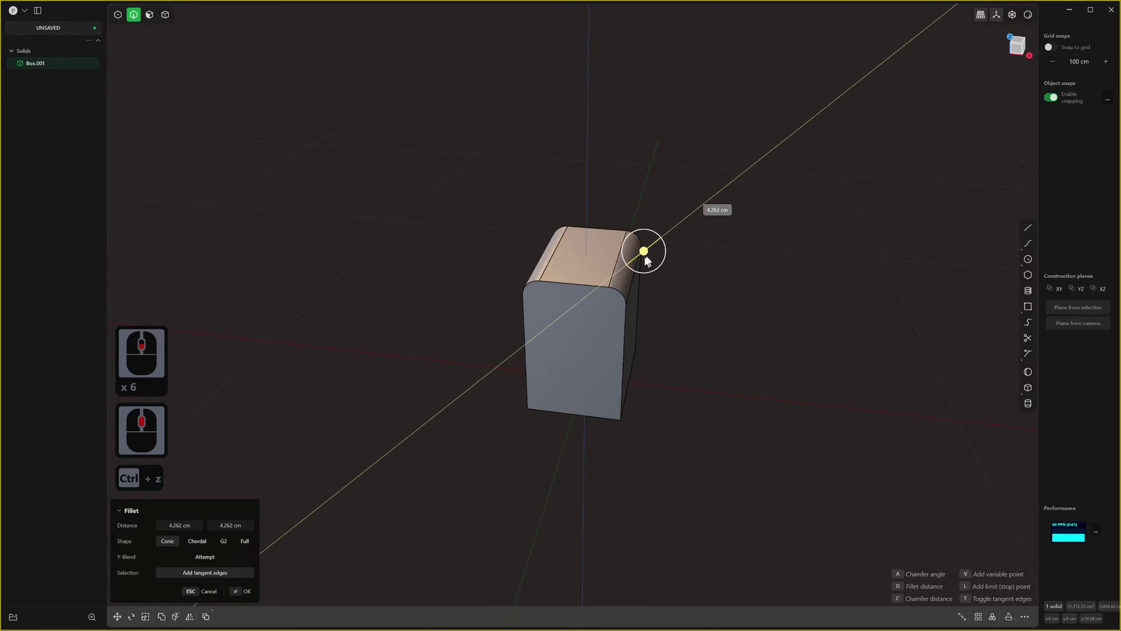
{"action": "left_click", "coordinate": [659, 248]}
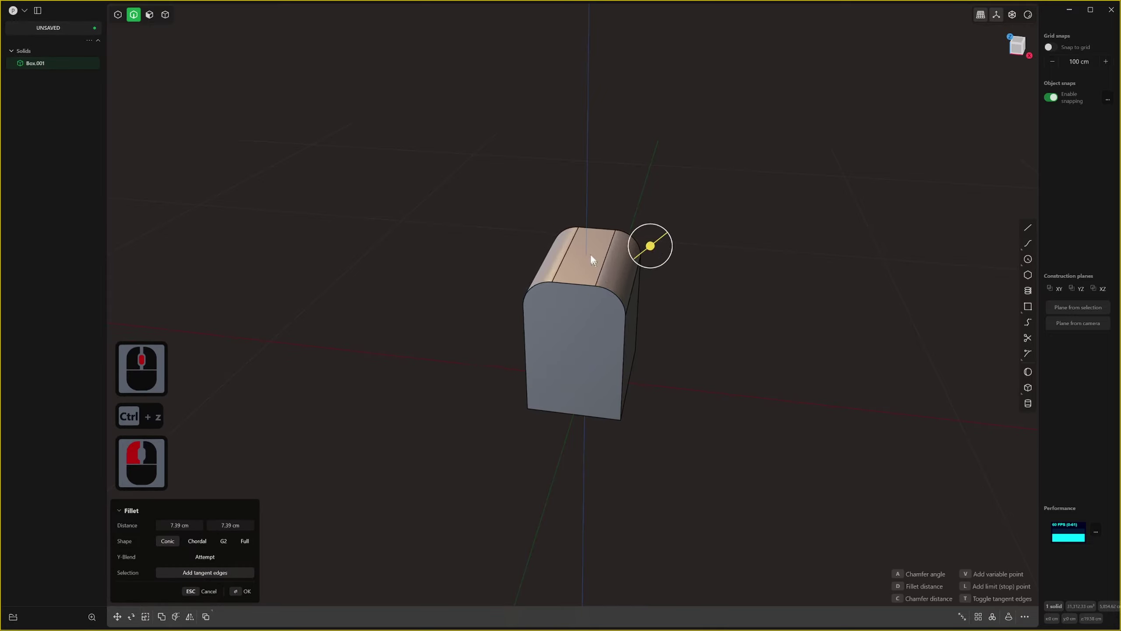
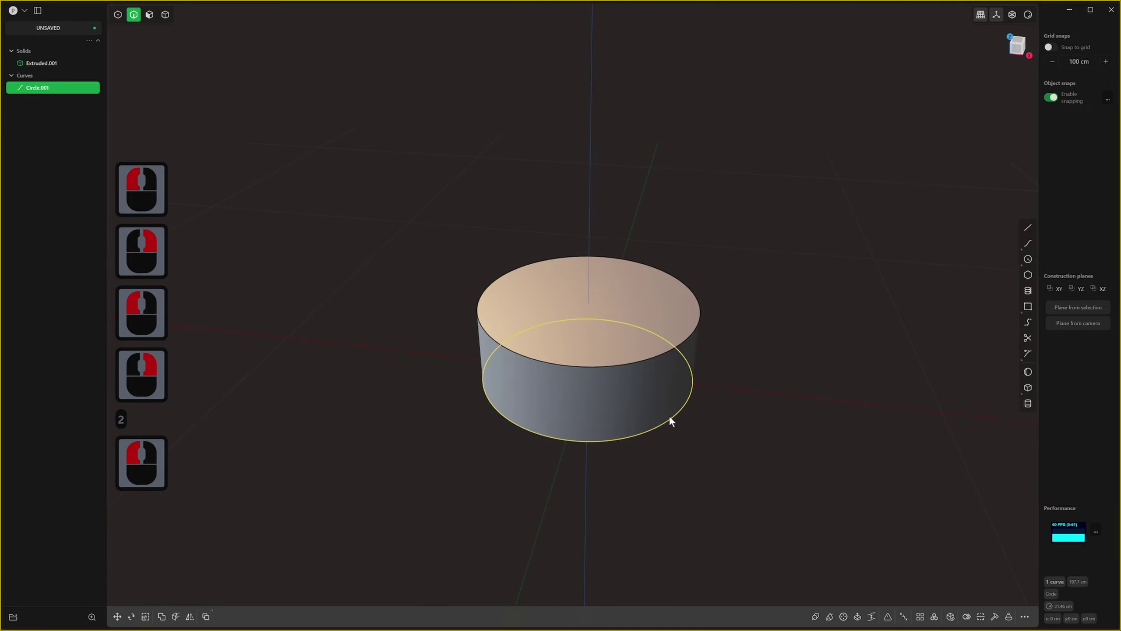
Finish the extrude and offset the cylinder's inner wall to turn it into a hollow ring.
{"action": "key", "text": "s"}
{"action": "key", "text": "s"}
{"action": "left_click", "coordinate": [631, 414]}
{"action": "right_click", "coordinate": [630, 415]}
{"action": "key", "text": "g"}
{"action": "key", "text": "shift+z"}
{"action": "key", "text": "3"}
{"action": "left_click", "coordinate": [619, 321]}
{"action": "right_click", "coordinate": [620, 322]}
{"action": "middle_click", "coordinate": [620, 321]}
{"action": "left_click", "coordinate": [608, 192]}
{"action": "key", "text": "w"}
{"action": "left_click", "coordinate": [626, 291]}
Fillet the ring's top edges and drag the rounding larger for a soft top.
{"action": "middle_click", "coordinate": [686, 406]}
{"action": "right_click", "coordinate": [765, 300]}
{"action": "scroll", "scroll_direction": "down", "scroll_amount": 3}
{"action": "scroll", "scroll_direction": "down", "scroll_amount": 3}
{"action": "type", "text": "23"}
{"action": "left_click", "coordinate": [590, 260]}
{"action": "left_click", "coordinate": [590, 260]}
{"action": "key", "text": "ctrl+z"}
{"action": "left_click", "coordinate": [593, 246]}
{"action": "double_click", "coordinate": [688, 393]}
{"action": "middle_click", "coordinate": [688, 393]}
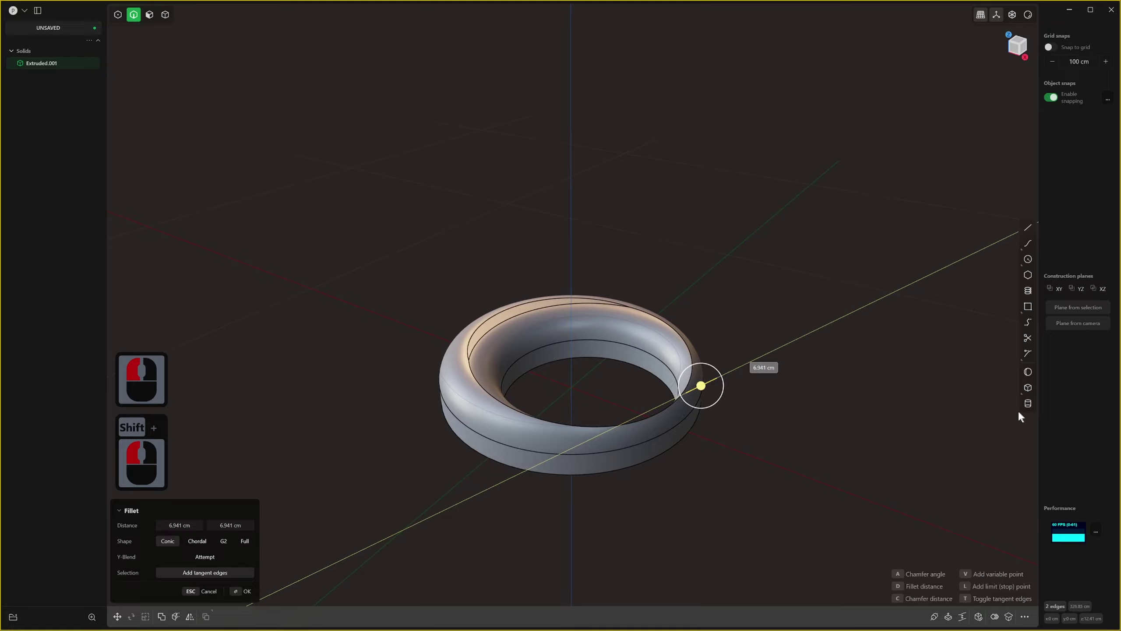
{"action": "left_click_drag", "start_coordinate": [684, 429], "coordinate": [733, 414]}
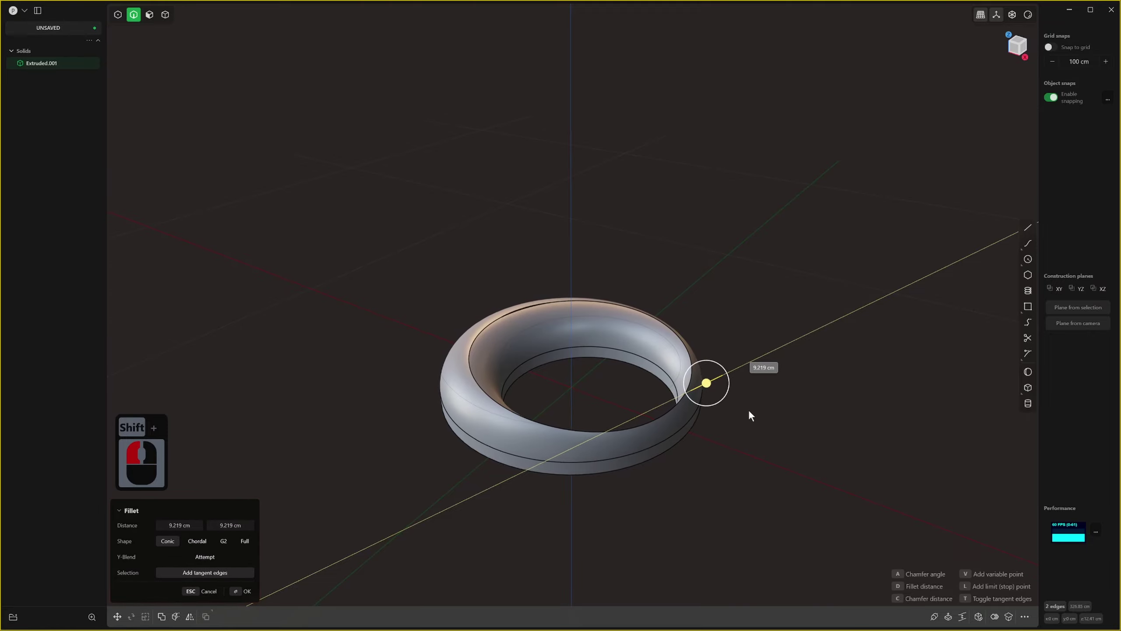
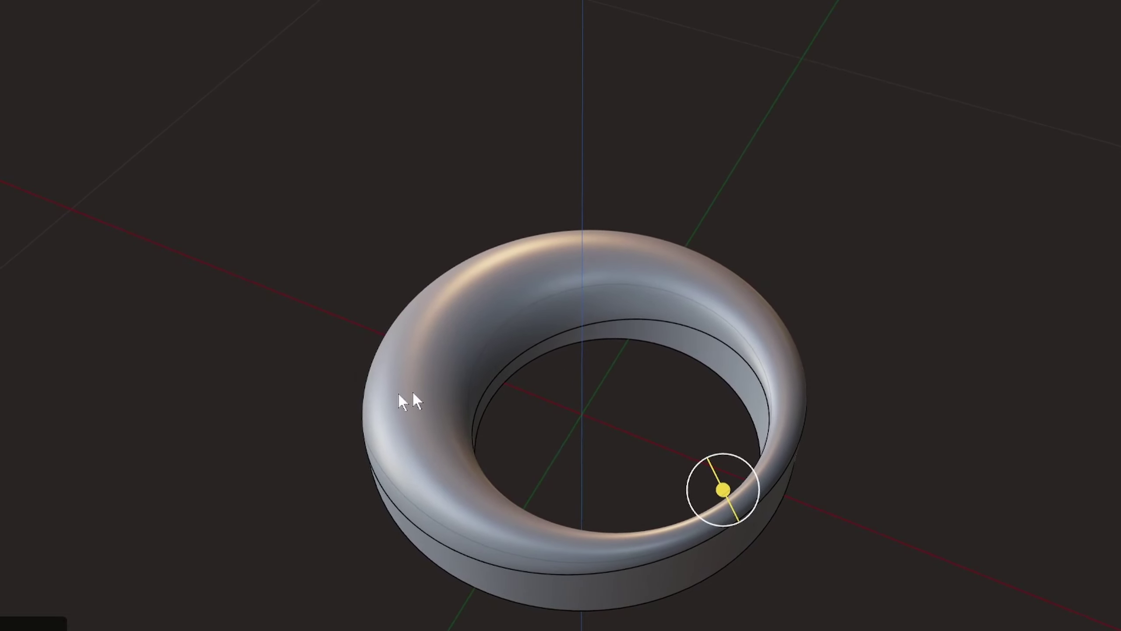
Orbit around the ring to inspect the rounded top from all sides and confirm the fillet.
{"action": "middle_click", "coordinate": [664, 418]}
{"action": "middle_click", "coordinate": [683, 438]}
{"action": "scroll", "scroll_direction": "up", "scroll_amount": 3}
{"action": "middle_click", "coordinate": [745, 424]}
{"action": "middle_click", "coordinate": [716, 440]}
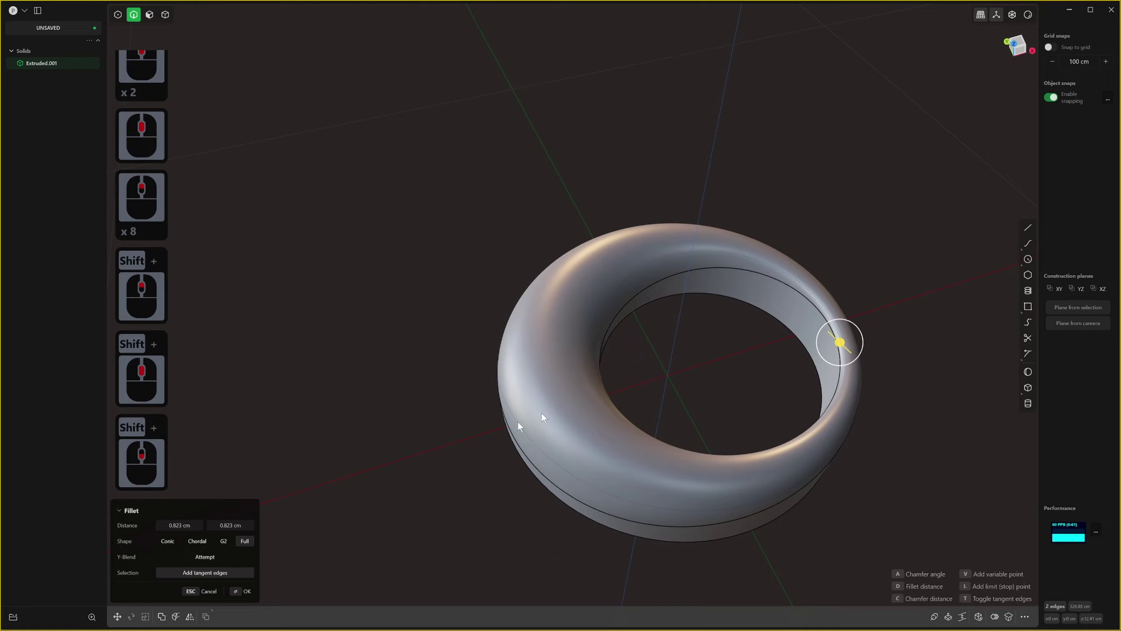
{"action": "middle_click", "coordinate": [665, 385]}
{"action": "scroll", "scroll_direction": "up", "scroll_amount": 3}
{"action": "middle_click", "coordinate": [627, 360]}
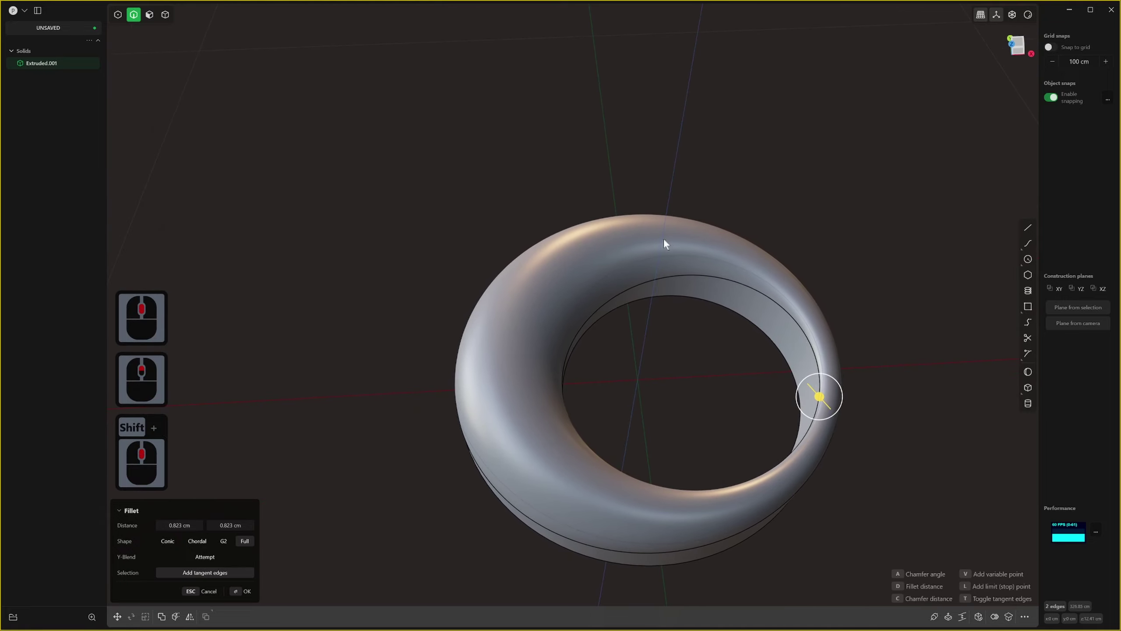
{"action": "middle_click", "coordinate": [547, 356]}
{"action": "middle_click", "coordinate": [444, 356]}
{"action": "scroll", "scroll_direction": "down", "scroll_amount": 3}
{"action": "scroll", "scroll_direction": "down", "scroll_amount": 3}
{"action": "right_click", "coordinate": [726, 239]}
{"action": "scroll", "scroll_direction": "down", "scroll_amount": 3}
{"action": "middle_click", "coordinate": [670, 430]}
{"action": "scroll", "scroll_direction": "down", "scroll_amount": 3}
{"action": "middle_click", "coordinate": [660, 277]}
{"action": "middle_click", "coordinate": [665, 301]}
{"action": "middle_click", "coordinate": [678, 267]}
{"action": "middle_click", "coordinate": [677, 278]}
{"action": "key", "text": "Caps_Lock"}
Delete the finished ring body, leaving the scene empty.
{"action": "scroll", "scroll_direction": "down", "scroll_amount": 3}
{"action": "middle_click", "coordinate": [702, 327]}
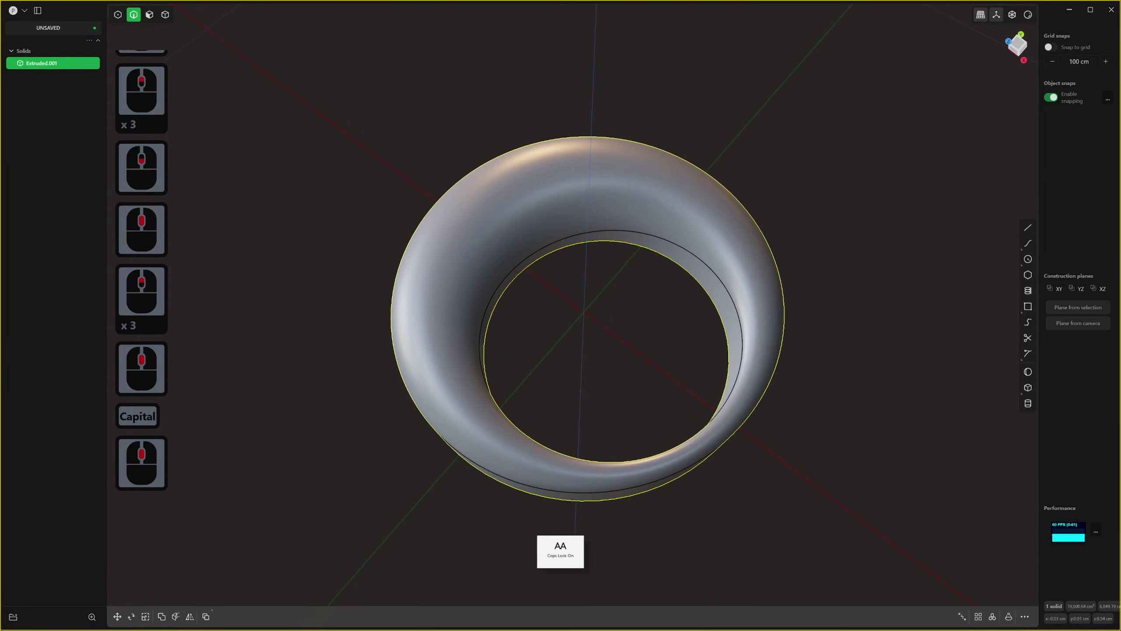
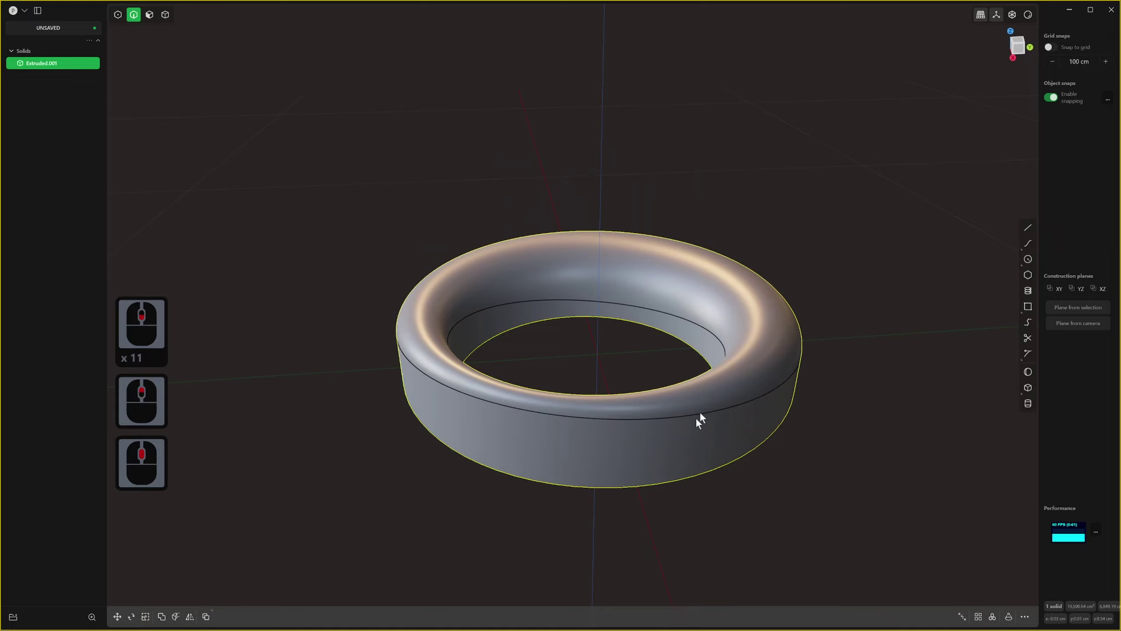
{"action": "middle_click", "coordinate": [672, 450]}
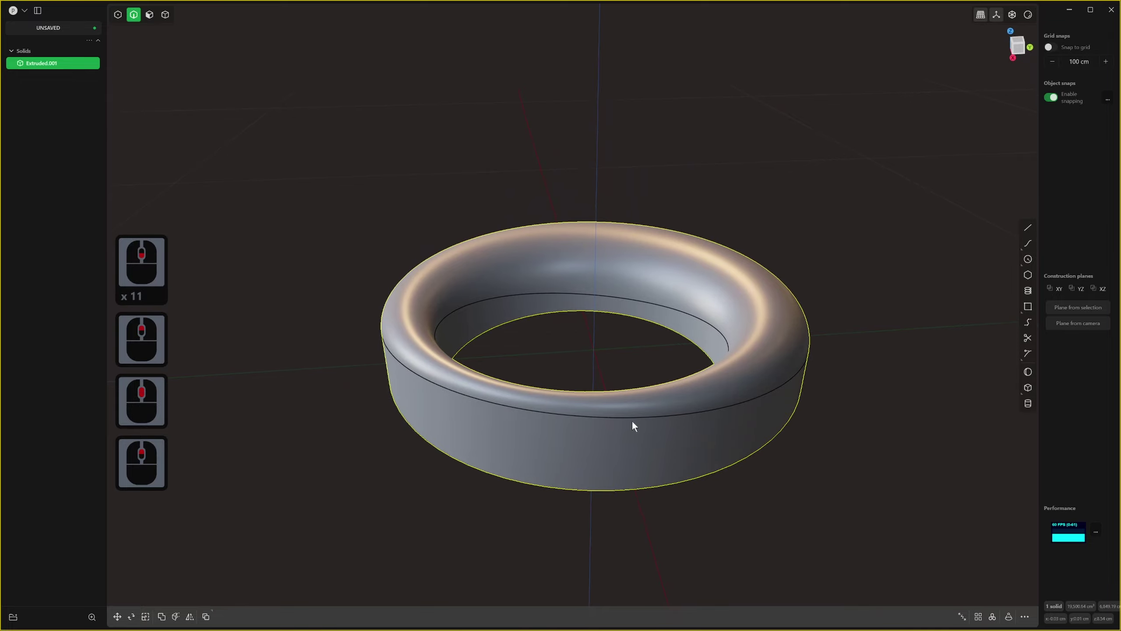
{"action": "key", "text": "x"}
{"action": "middle_click", "coordinate": [926, 394]}
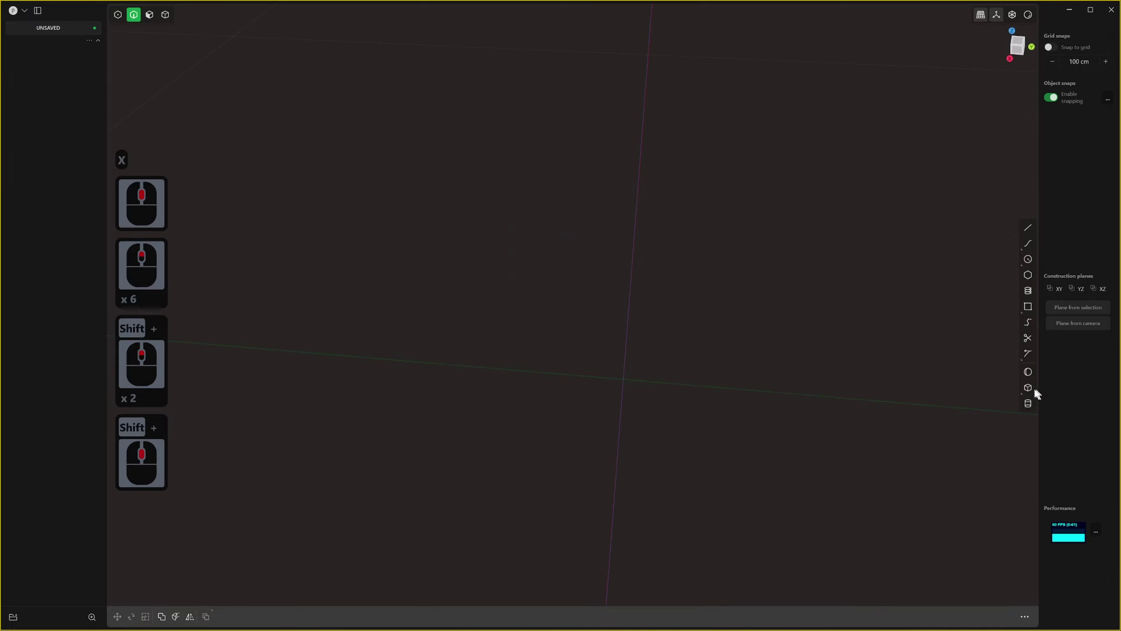
Draw a corner rectangle with its first corner snapped to the origin.
{"action": "left_click", "coordinate": [1036, 395]}
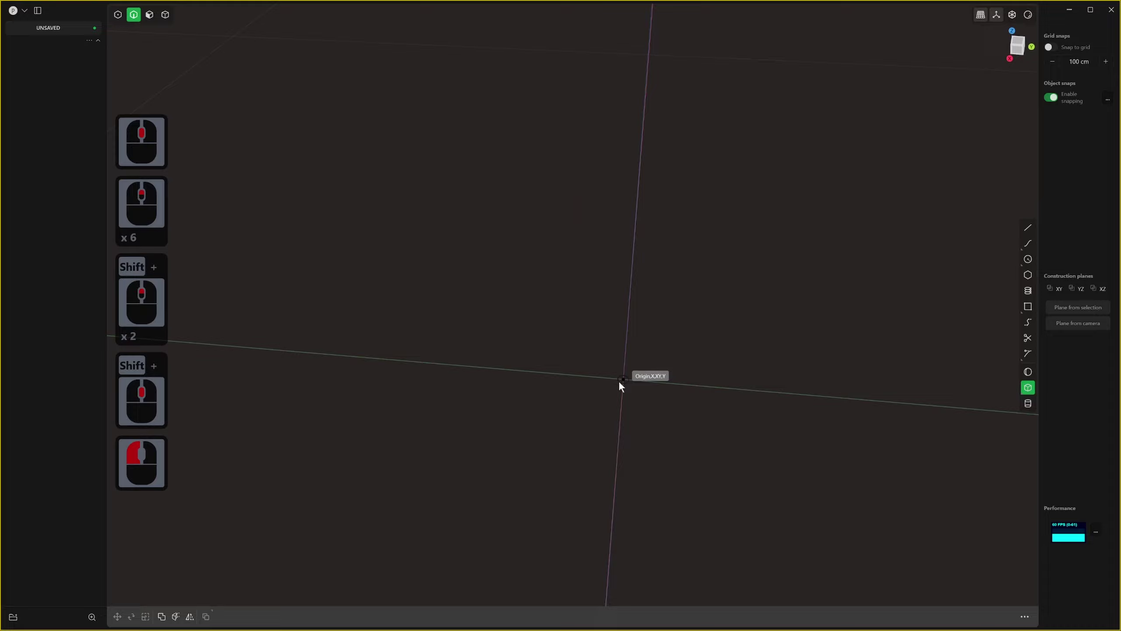
{"action": "left_click", "coordinate": [627, 387]}
{"action": "key", "text": "c"}
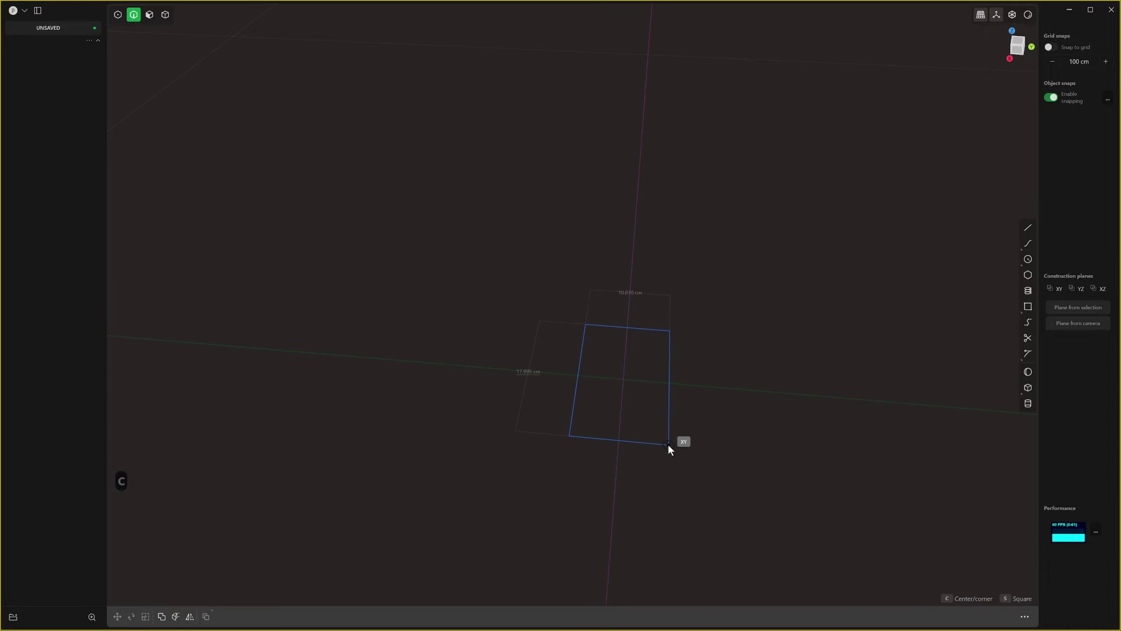
{"action": "left_click", "coordinate": [672, 455]}
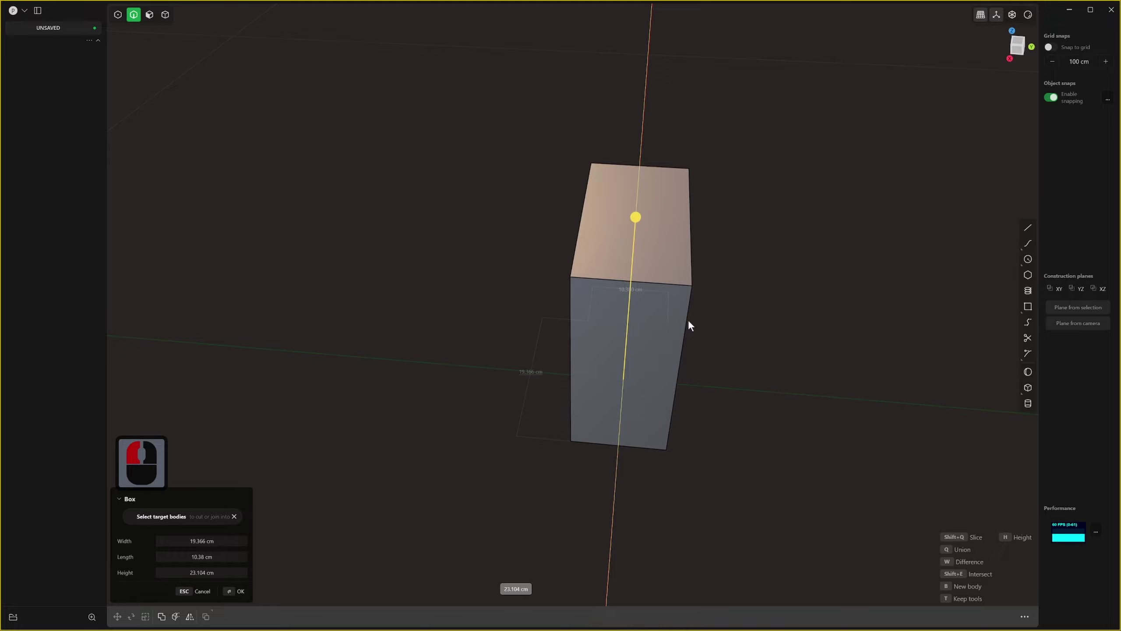
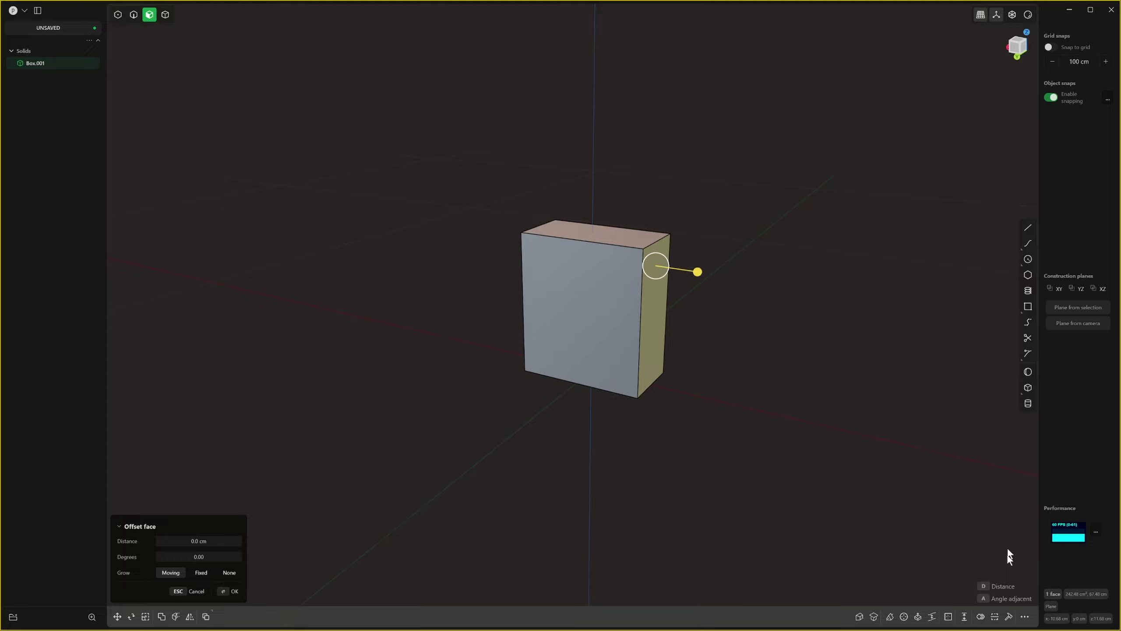
{"action": "left_click", "coordinate": [1011, 619]}
{"action": "key", "text": "ctrl+z"}
{"action": "scroll", "scroll_direction": "down", "scroll_amount": 3}
{"action": "middle_click", "coordinate": [755, 326]}
{"action": "middle_click", "coordinate": [760, 326]}
{"action": "key", "text": "f"}
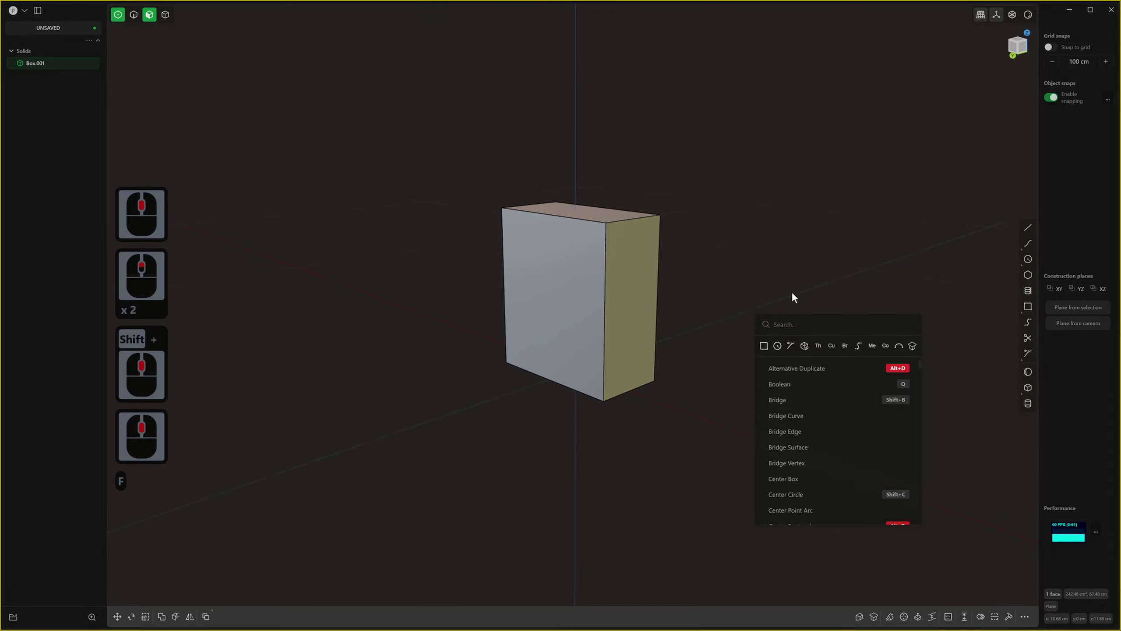
{"action": "type", "text": "rau"}
{"action": "key", "text": "BackSpace"}
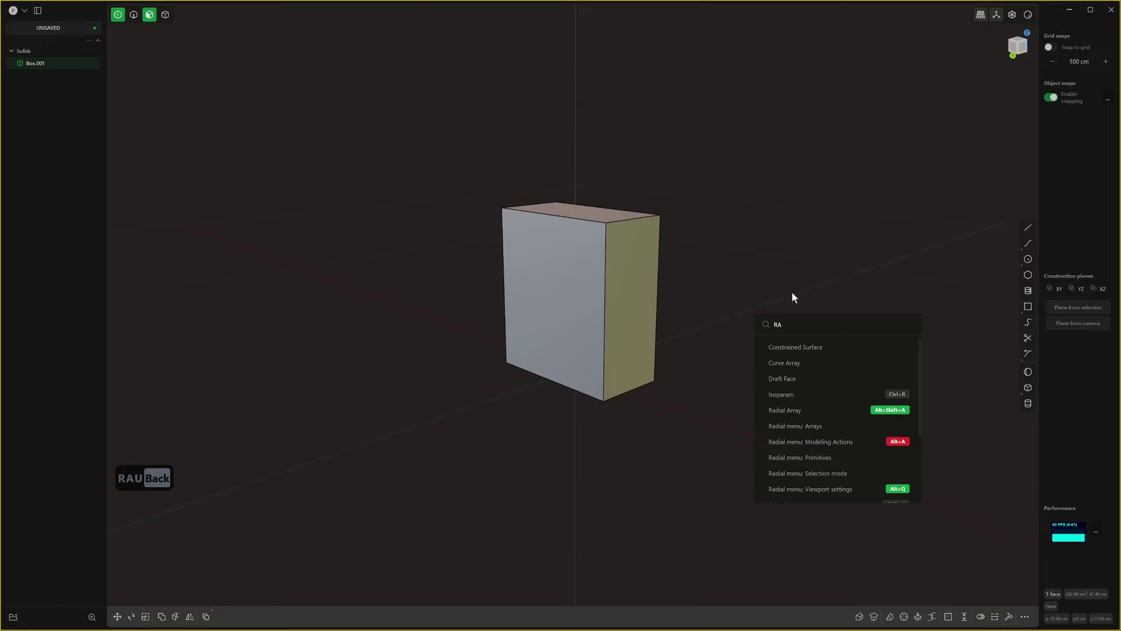
{"action": "key", "text": "BackSpace"}
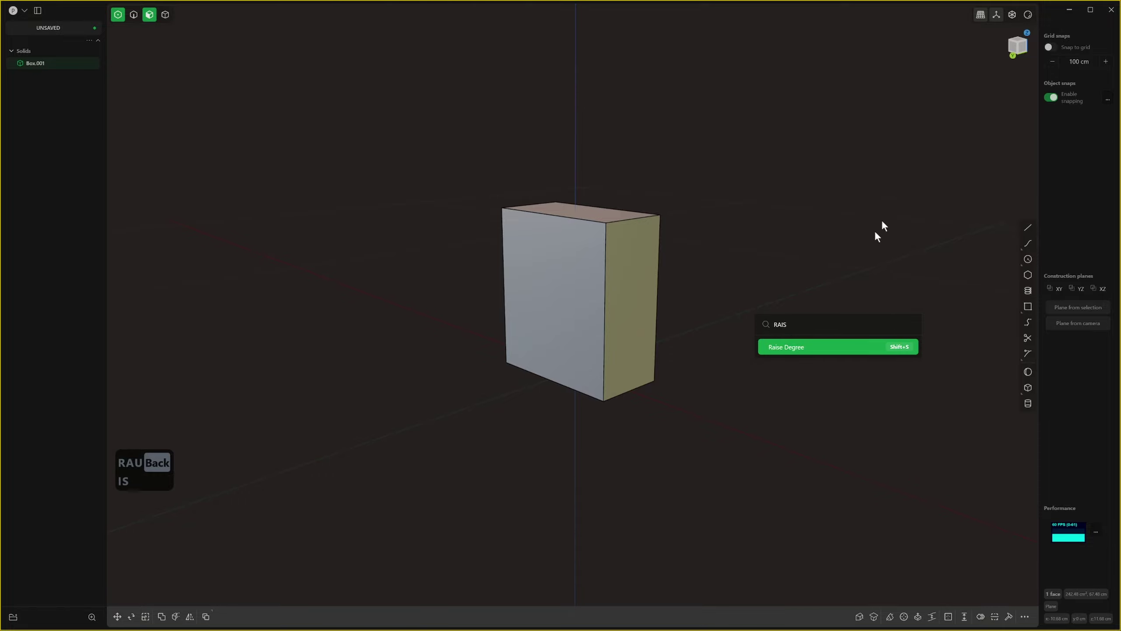
{"action": "left_click", "coordinate": [732, 253]}
{"action": "left_click", "coordinate": [630, 260]}
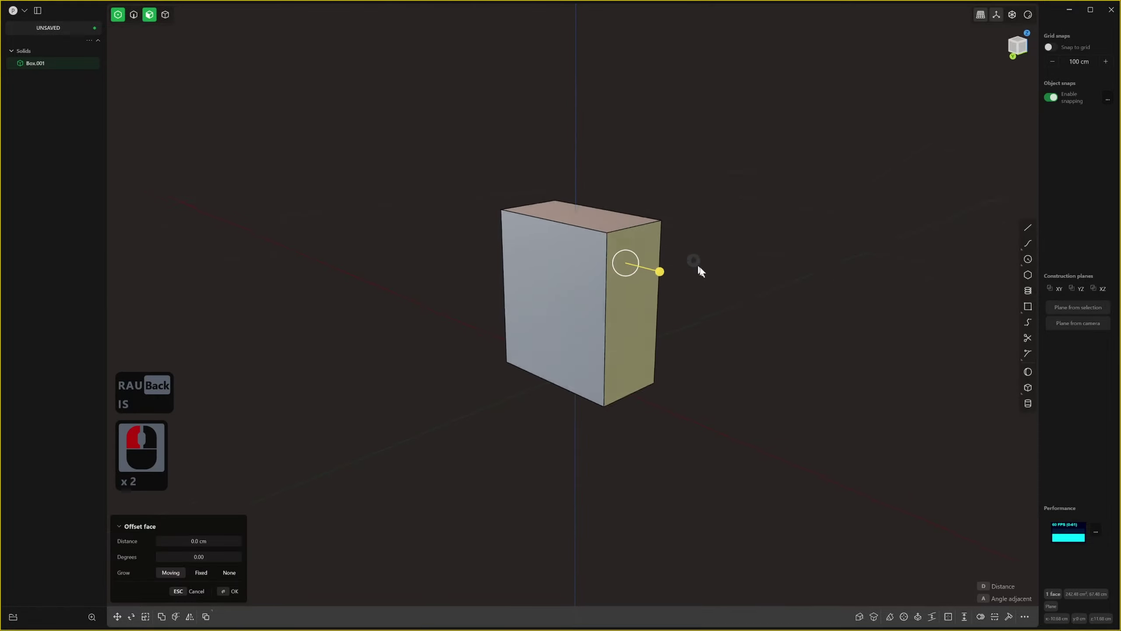
{"action": "middle_click", "coordinate": [715, 277]}
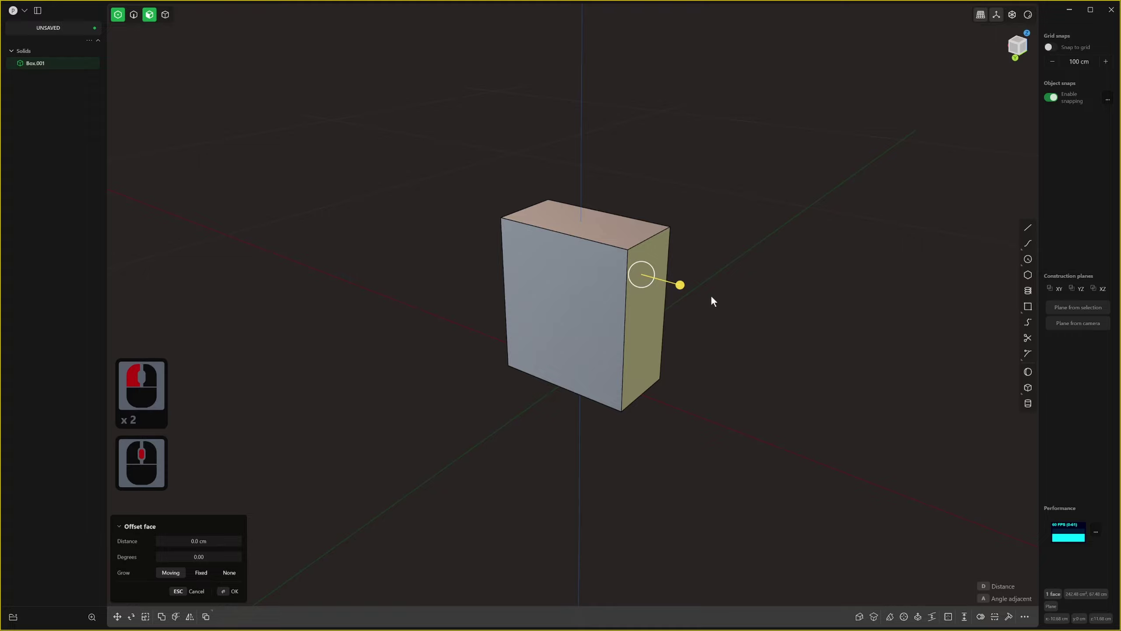
{"action": "key", "text": "s"}
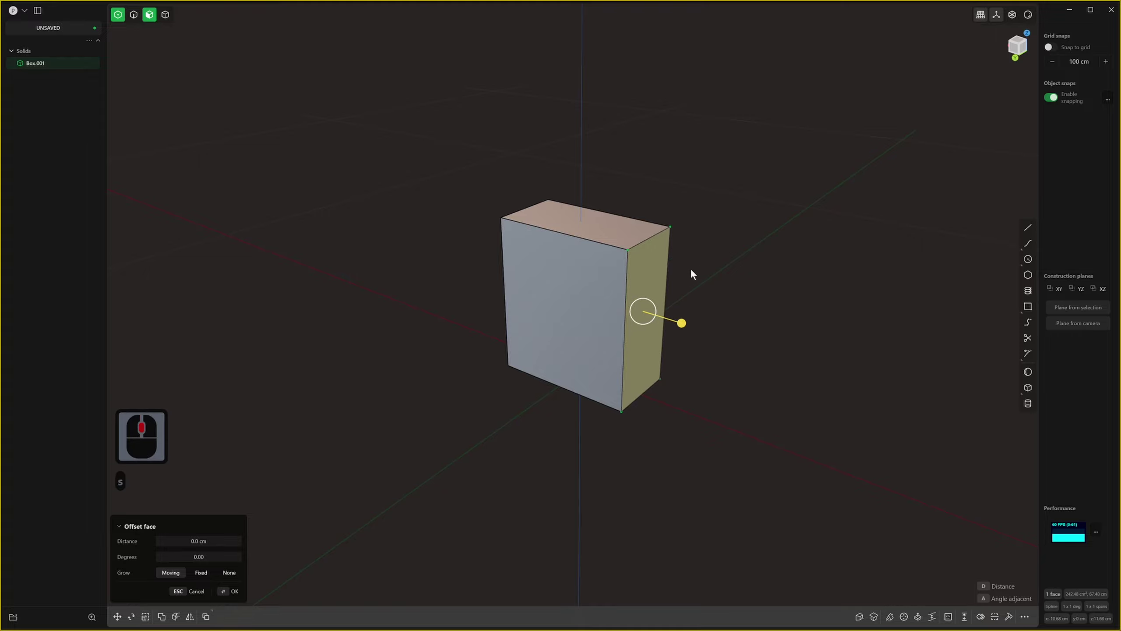
{"action": "middle_click", "coordinate": [656, 228]}
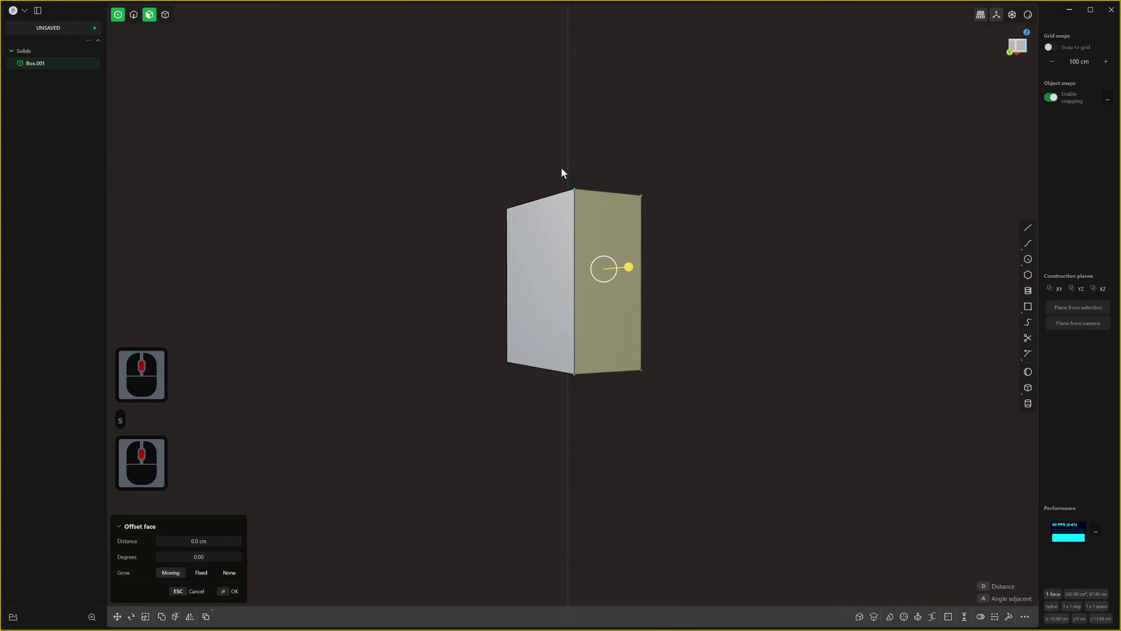
{"action": "left_click", "coordinate": [590, 208]}
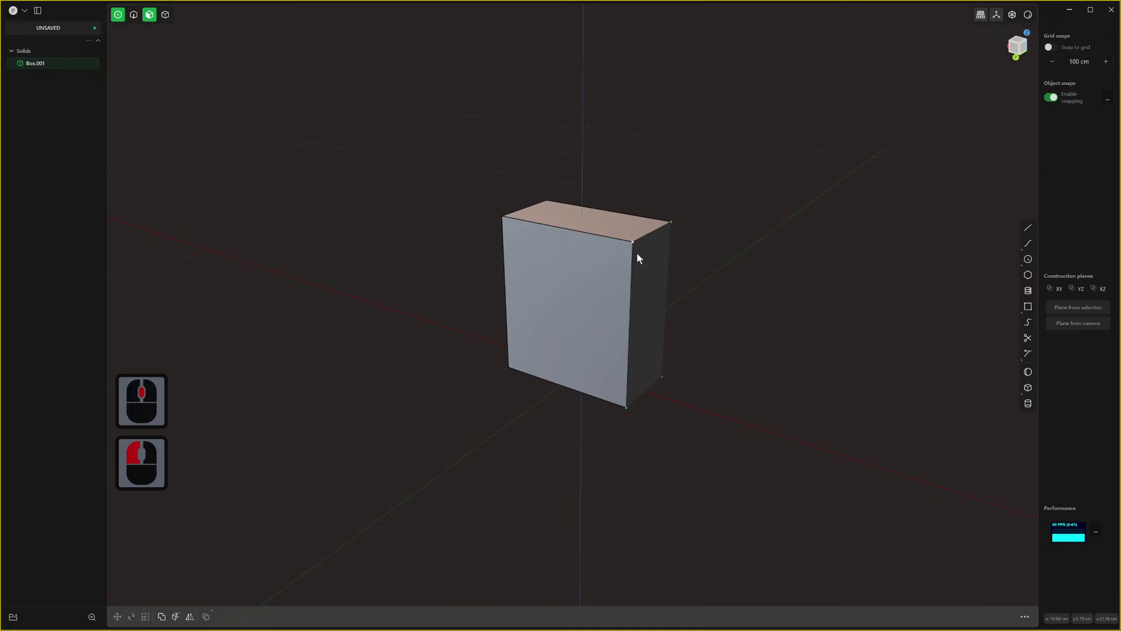
Cut across the box's side face twice so it is split into quarters.
{"action": "middle_click", "coordinate": [652, 263]}
{"action": "key", "text": "g"}
{"action": "key", "text": "g"}
{"action": "middle_click", "coordinate": [790, 284]}
{"action": "left_click", "coordinate": [790, 284]}
{"action": "middle_click", "coordinate": [767, 288]}
{"action": "key", "text": "ctrl+z"}
{"action": "key", "text": "3"}
{"action": "left_click", "coordinate": [605, 309]}
{"action": "key", "text": "s"}
{"action": "middle_click", "coordinate": [614, 264]}
{"action": "left_click", "coordinate": [720, 244]}
{"action": "left_click", "coordinate": [620, 326]}
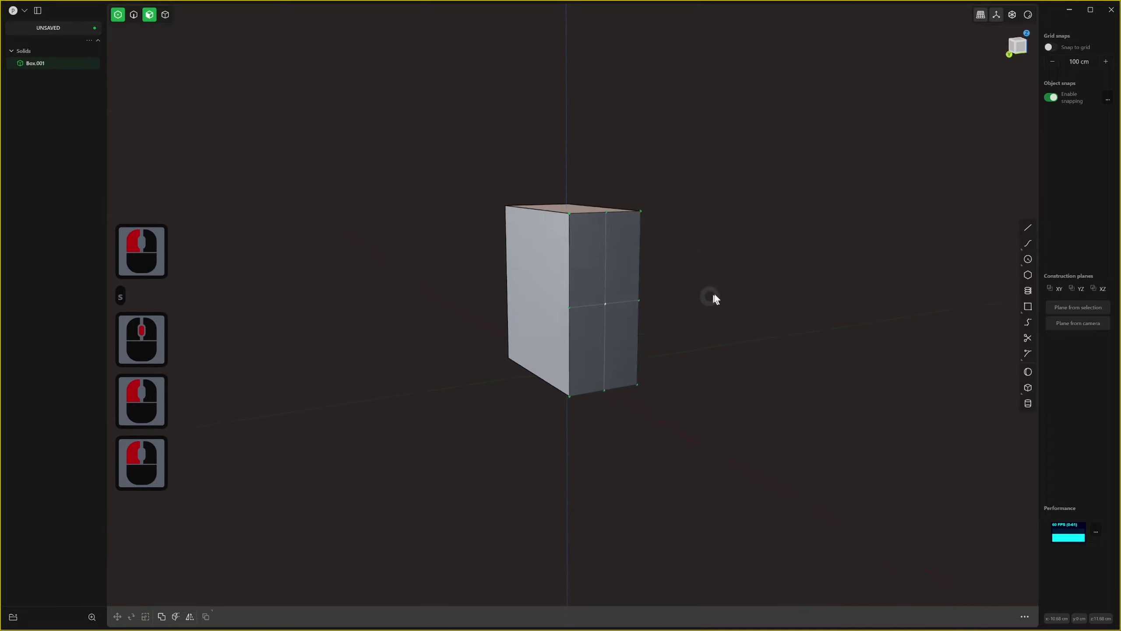
Move the side face's centre point outward with G to bulge that side of the box.
{"action": "middle_click", "coordinate": [717, 284]}
{"action": "middle_click", "coordinate": [649, 305]}
{"action": "key", "text": "g"}
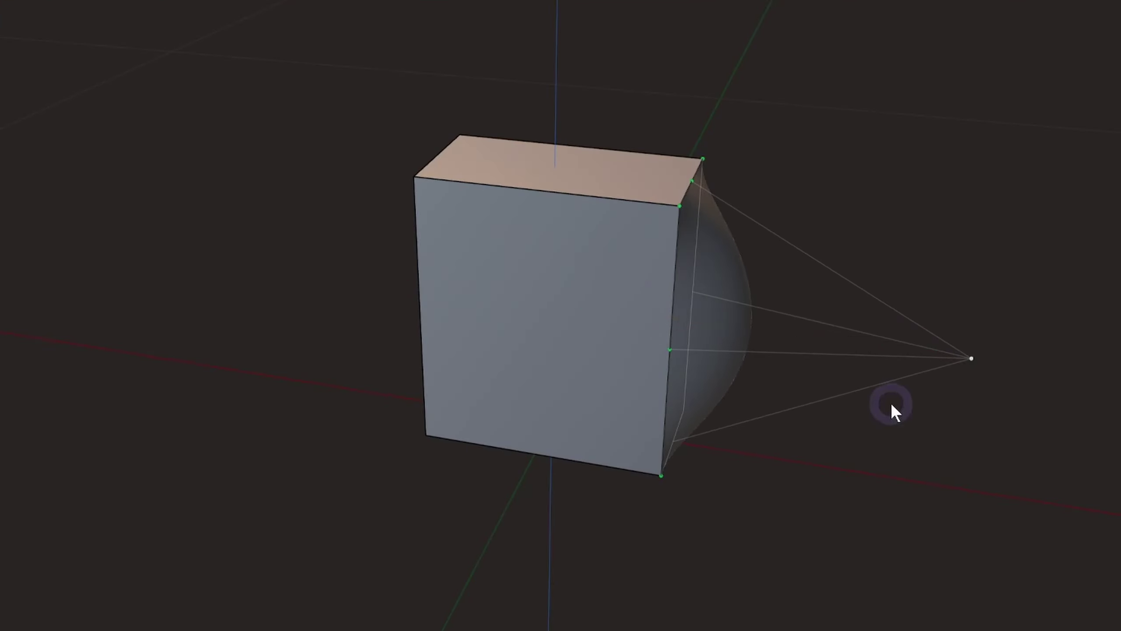
{"action": "key", "text": "g"}
{"action": "left_click", "coordinate": [740, 257]}
{"action": "right_click", "coordinate": [740, 257]}
{"action": "middle_click", "coordinate": [741, 257]}
{"action": "scroll", "scroll_direction": "down", "scroll_amount": 3}
{"action": "middle_click", "coordinate": [740, 257]}
{"action": "key", "text": "2"}
{"action": "scroll", "scroll_direction": "down", "scroll_amount": 3}
{"action": "middle_click", "coordinate": [593, 223]}
{"action": "scroll", "scroll_direction": "up", "scroll_amount": 3}
{"action": "left_click", "coordinate": [591, 224]}
{"action": "scroll", "scroll_direction": "down", "scroll_amount": 3}
{"action": "left_click", "coordinate": [590, 197]}
Undo the bulge, restoring the flat split side face.
{"action": "middle_click", "coordinate": [601, 299]}
{"action": "key", "text": "ctrl+z"}
{"action": "middle_click", "coordinate": [688, 280]}
{"action": "scroll", "scroll_direction": "down", "scroll_amount": 3}
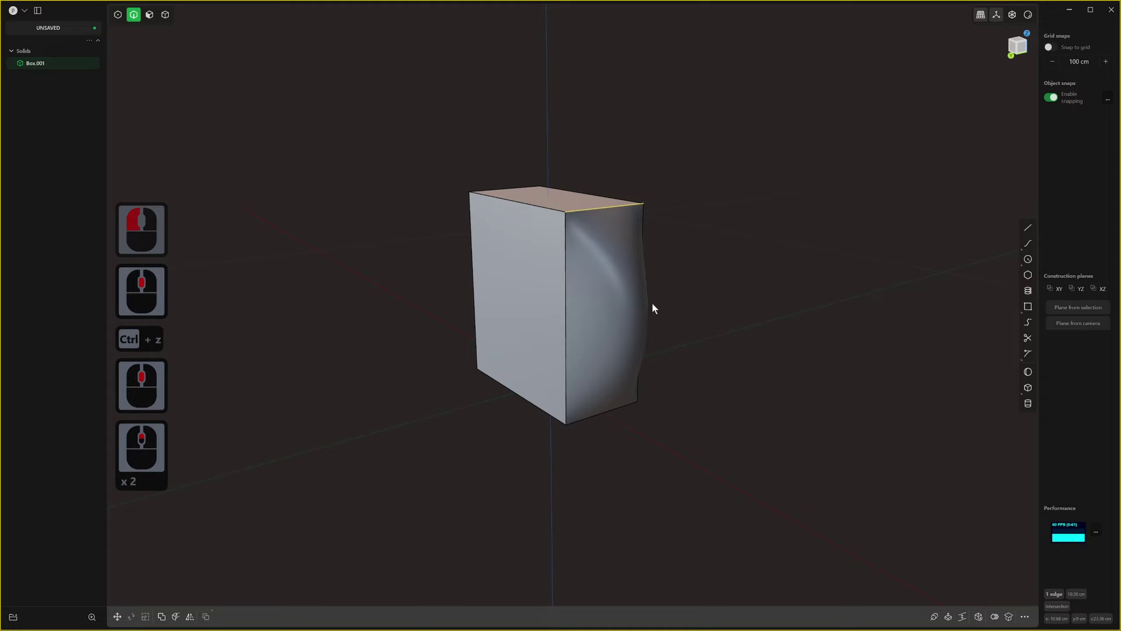
{"action": "key", "text": "ctrl+z"}
Undo back to the plain box, select its side face and offset it as a separate face.
{"action": "key", "text": "ctrl+z"}
{"action": "key", "text": "ctrl+z"}
{"action": "key", "text": "3"}
{"action": "left_click", "coordinate": [617, 270]}
{"action": "key", "text": "d"}
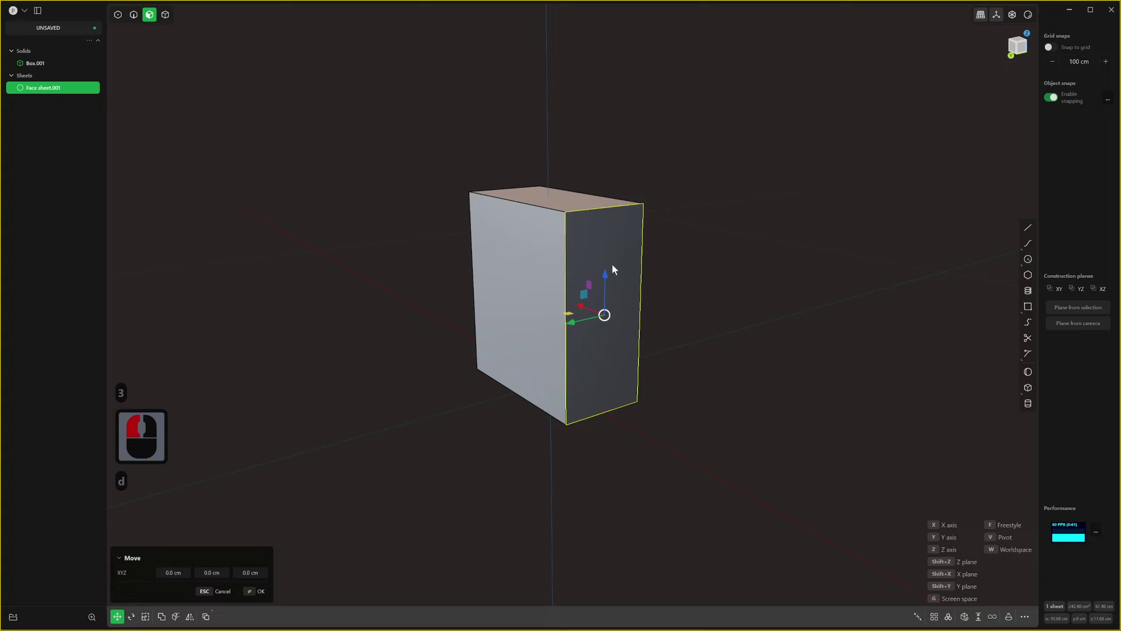
{"action": "key", "text": "ctrl+z"}
{"action": "key", "text": "ctrl+z"}
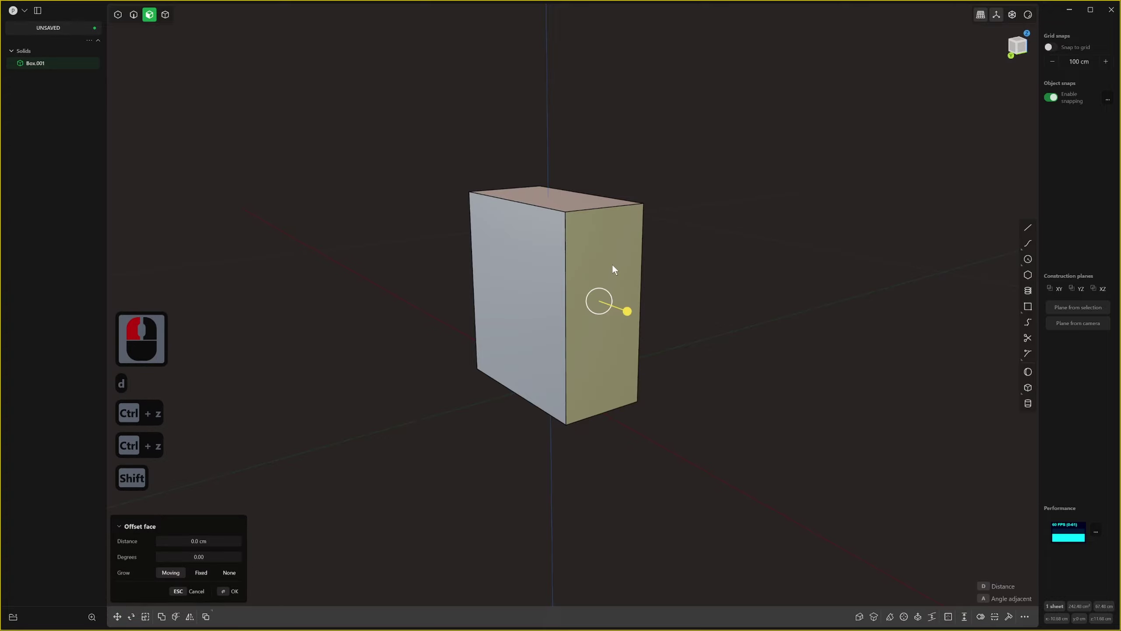
{"action": "key", "text": "s"}
Position the cut lines 0.5 cm in to divide the side face into a grid of patches.
{"action": "middle_click", "coordinate": [585, 266]}
{"action": "middle_click", "coordinate": [554, 266]}
{"action": "left_click", "coordinate": [590, 366]}
{"action": "middle_click", "coordinate": [612, 365]}
{"action": "scroll", "scroll_direction": "down", "scroll_amount": 3}
{"action": "key", "text": "g"}
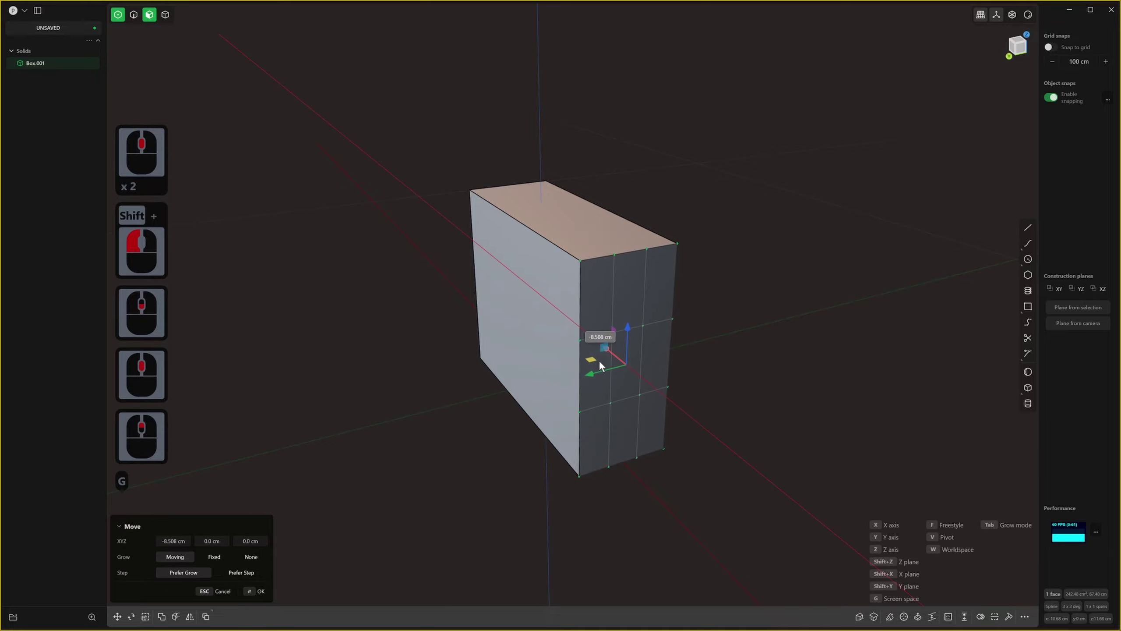
{"action": "left_click", "coordinate": [602, 358]}
{"action": "key", "text": "z"}
{"action": "key", "text": "ctrl+z"}
{"action": "middle_click", "coordinate": [582, 320]}
{"action": "key", "text": "1"}
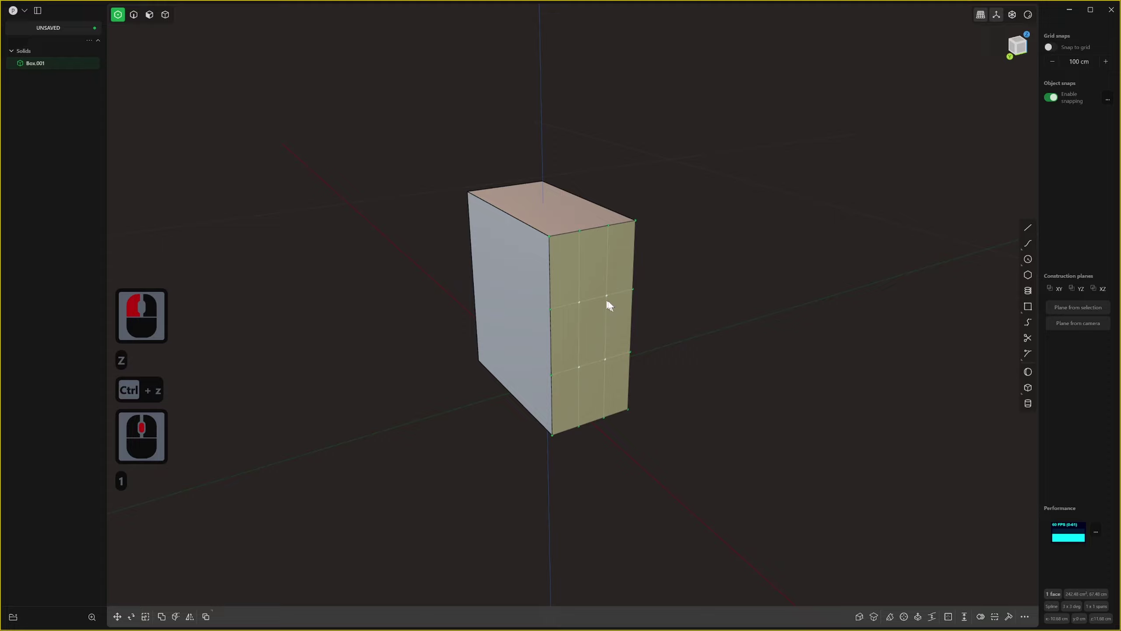
Select the middle patch and its centre point and start pushing them outward into a bulge.
{"action": "key", "text": "g"}
{"action": "middle_click", "coordinate": [577, 332]}
{"action": "middle_click", "coordinate": [600, 339]}
{"action": "left_click", "coordinate": [627, 349]}
{"action": "key", "text": "ctrl+z"}
{"action": "middle_click", "coordinate": [645, 311]}
{"action": "left_click", "coordinate": [720, 278]}
{"action": "middle_click", "coordinate": [724, 282]}
{"action": "left_click", "coordinate": [668, 276]}
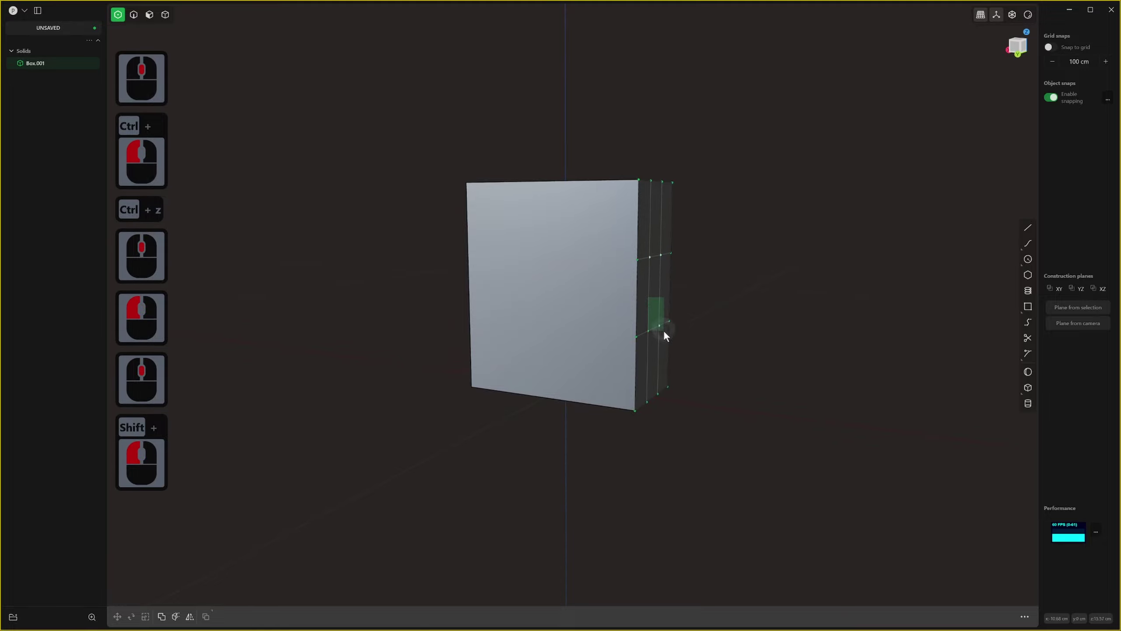
{"action": "double_click", "coordinate": [670, 337]}
{"action": "key", "text": "g"}
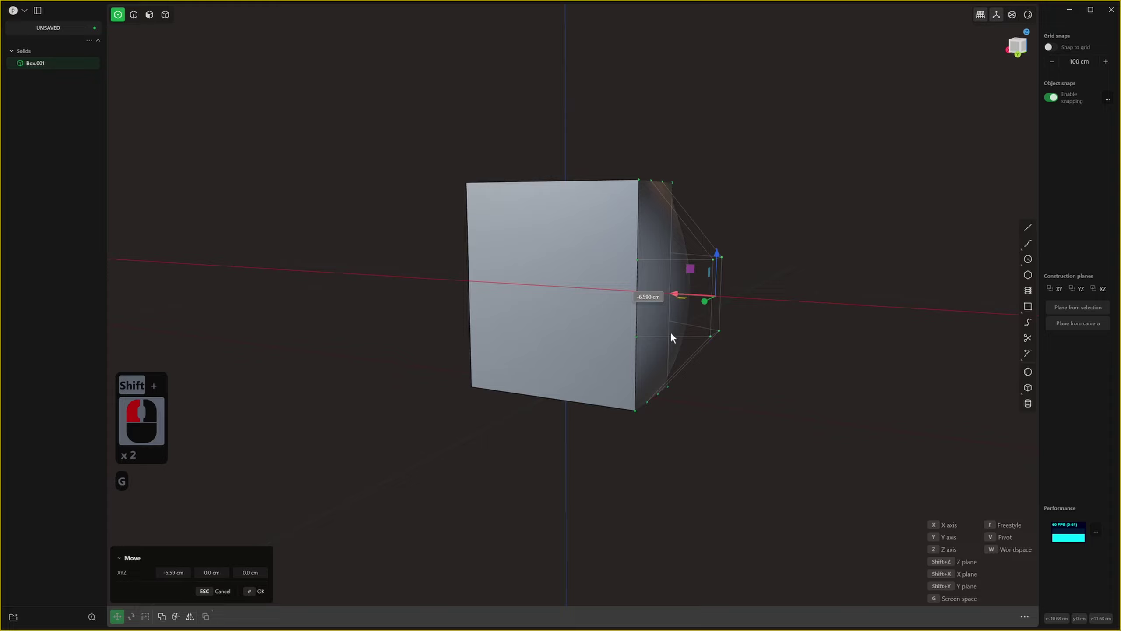
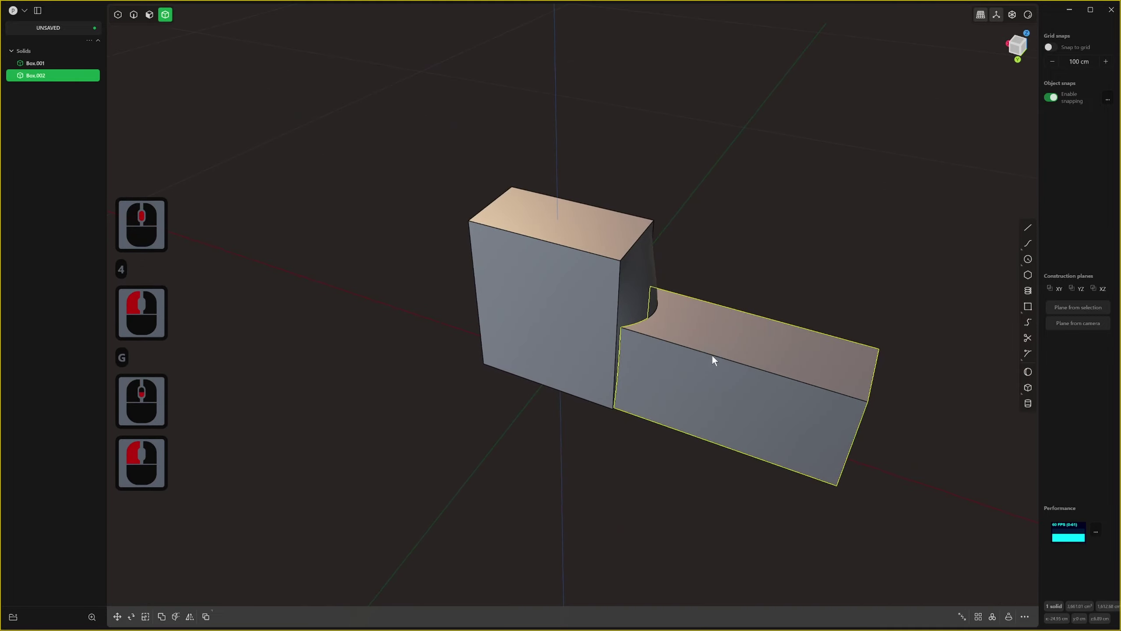
Grab the long concave-ended block with Move and frame the view on the space beside it.
{"action": "key", "text": "g"}
{"action": "left_click", "coordinate": [780, 403]}
{"action": "right_click", "coordinate": [781, 402]}
{"action": "middle_click", "coordinate": [762, 433]}
{"action": "middle_click", "coordinate": [754, 421]}
{"action": "middle_click", "coordinate": [724, 431]}
{"action": "middle_click", "coordinate": [748, 416]}
{"action": "scroll", "scroll_direction": "down", "scroll_amount": 3}
{"action": "middle_click", "coordinate": [771, 417]}
{"action": "scroll", "scroll_direction": "down", "scroll_amount": 3}
{"action": "left_click", "coordinate": [1012, 399]}
Draw a third small box on the ground beside the concave-ended block.
{"action": "left_click", "coordinate": [729, 471]}
{"action": "left_click", "coordinate": [767, 500]}
{"action": "left_click", "coordinate": [794, 449]}
{"action": "right_click", "coordinate": [785, 447]}
{"action": "key", "text": "3"}
{"action": "left_click", "coordinate": [793, 385]}
Offset the small box's face to stretch it into a long piece and taper it into a wedge.
{"action": "middle_click", "coordinate": [793, 385]}
{"action": "middle_click", "coordinate": [588, 283]}
{"action": "left_click", "coordinate": [706, 426]}
{"action": "key", "text": "Escape"}
{"action": "left_click", "coordinate": [777, 407]}
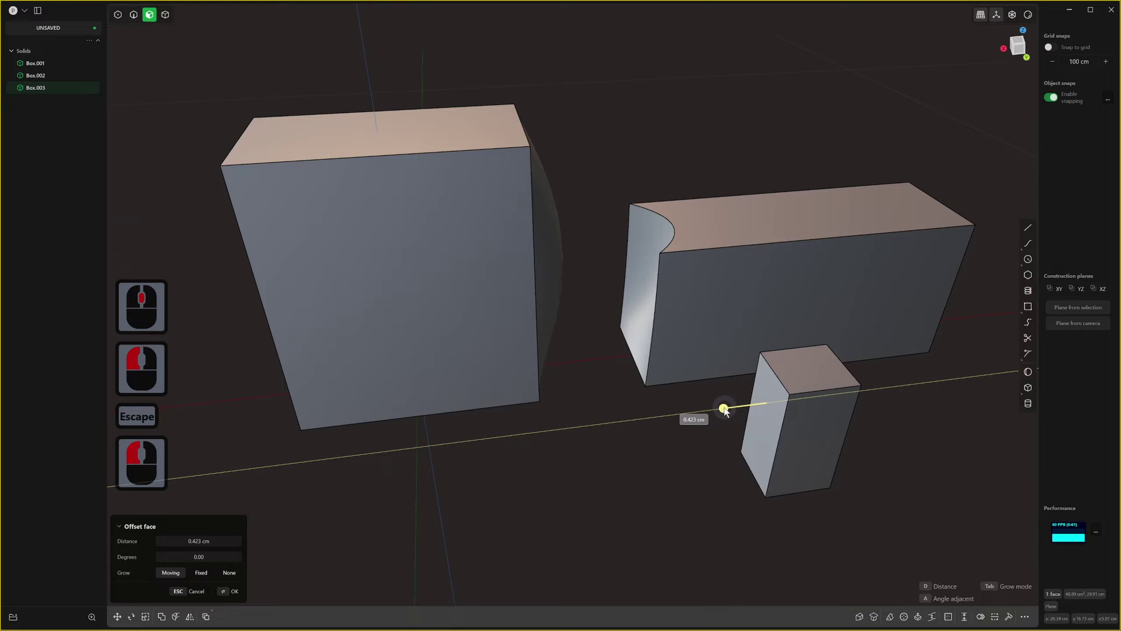
{"action": "left_click", "coordinate": [721, 403]}
{"action": "left_click", "coordinate": [551, 267]}
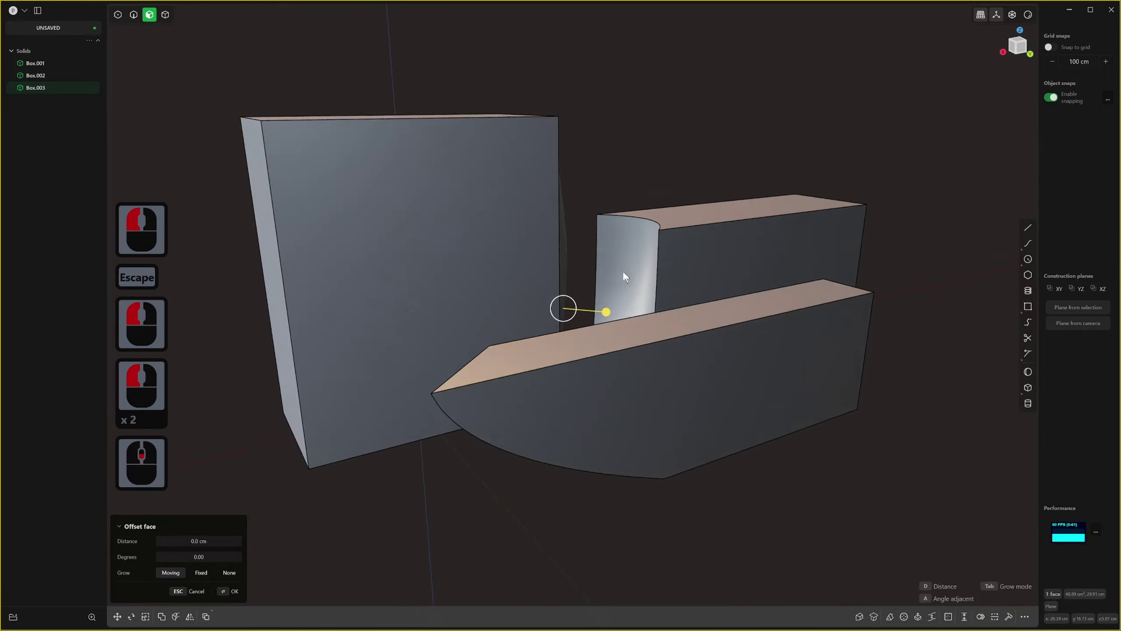
{"action": "scroll", "scroll_direction": "up", "scroll_amount": 3}
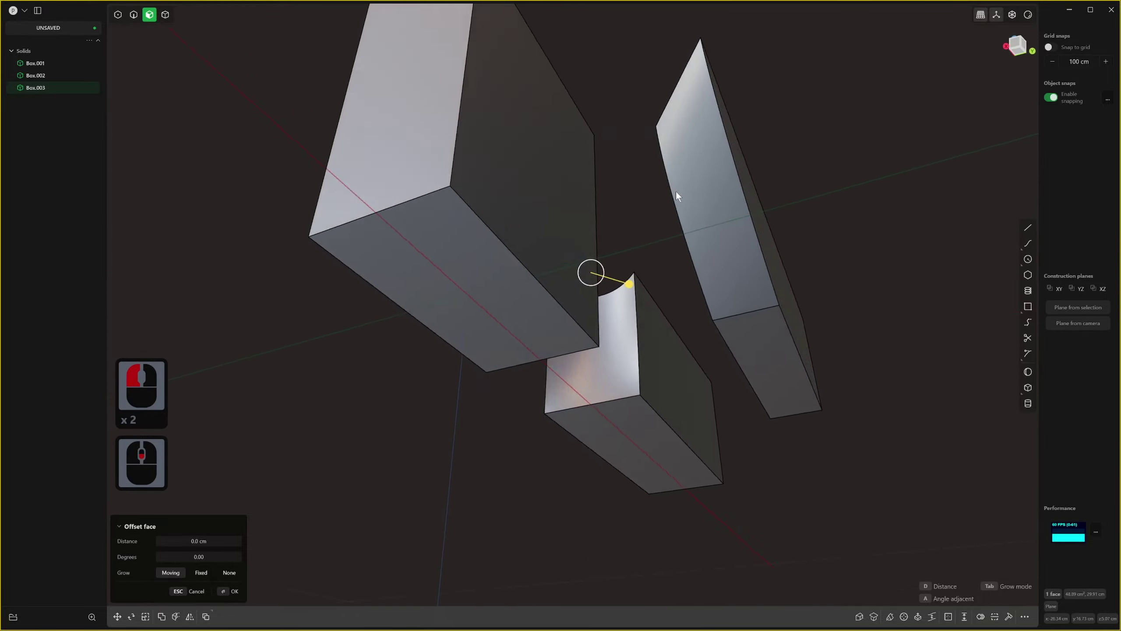
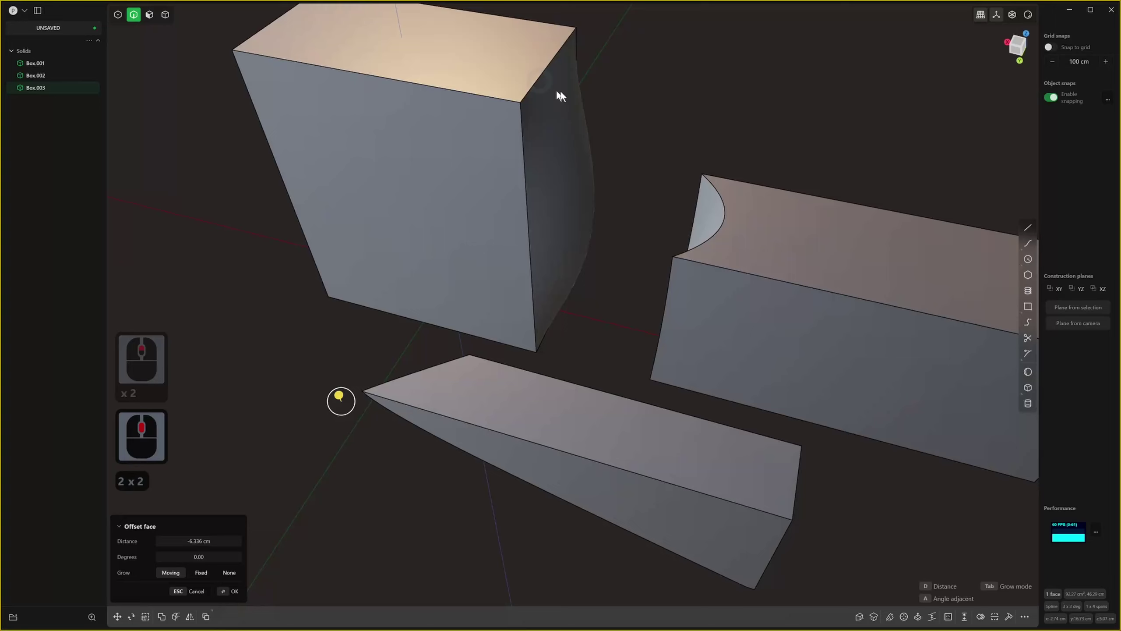
Begin a fillet on the top edge of the tall bulged box in edge-selection mode.
{"action": "middle_click", "coordinate": [582, 90]}
{"action": "scroll", "scroll_direction": "down", "scroll_amount": 3}
{"action": "key", "text": "2"}
{"action": "right_click", "coordinate": [484, 102]}
{"action": "key", "text": "2"}
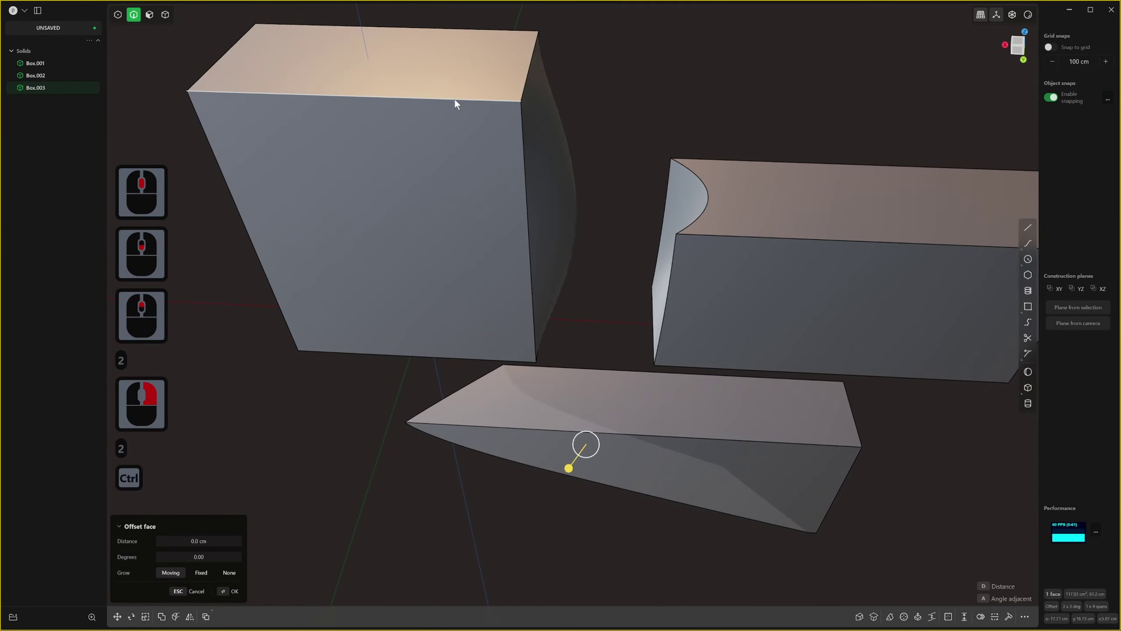
{"action": "left_click", "coordinate": [446, 102]}
{"action": "middle_click", "coordinate": [453, 104]}
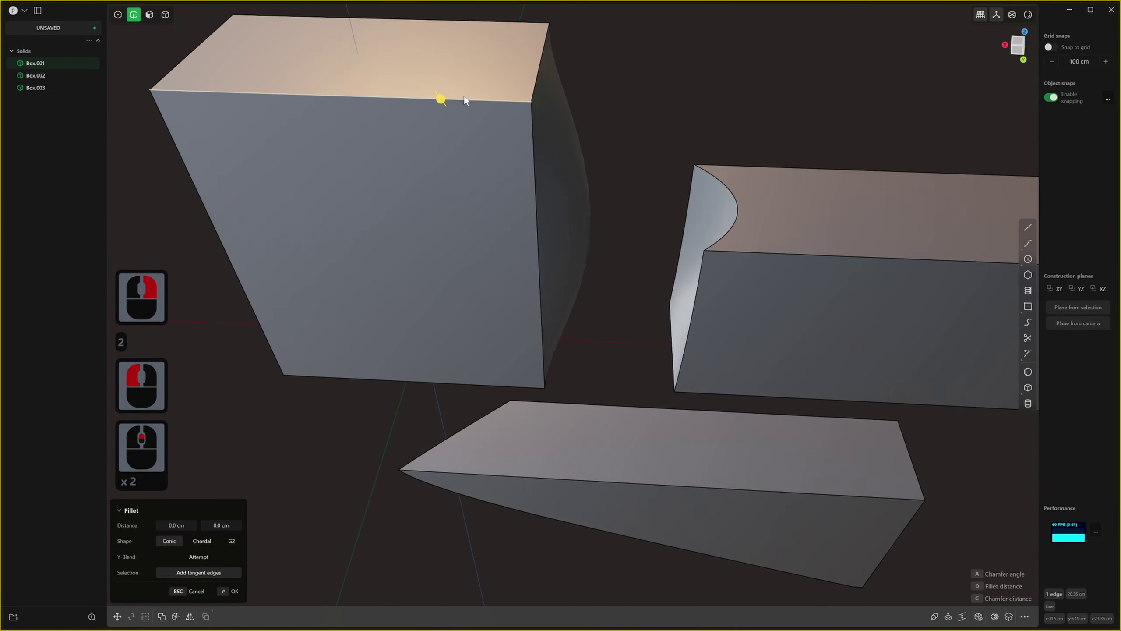
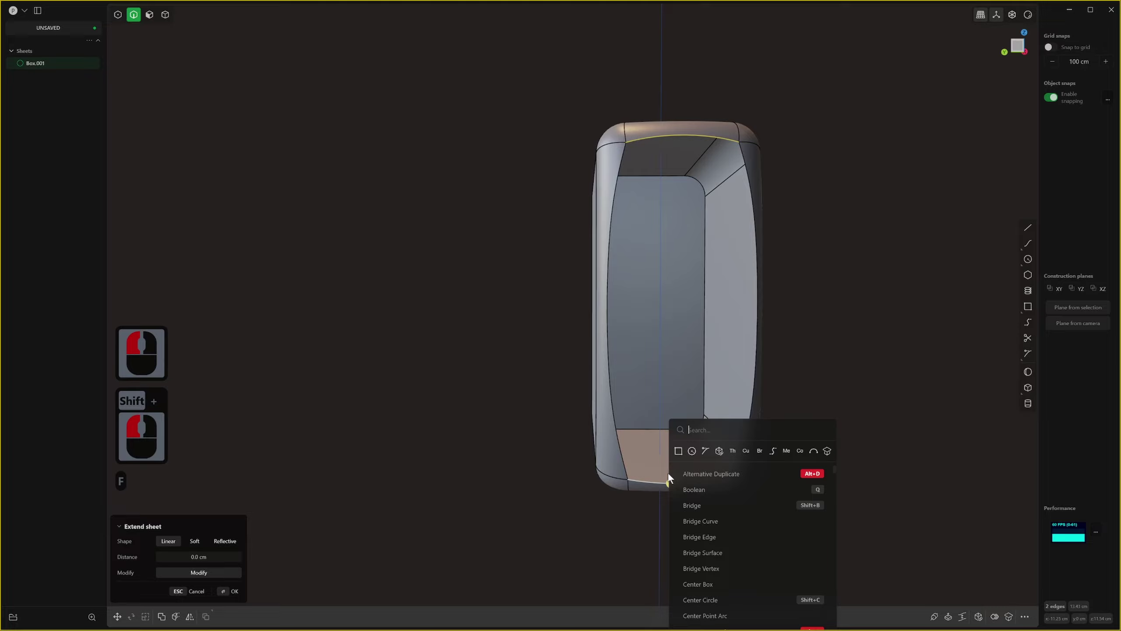
Run XNurbs from command search, cycle its continuity to G2, then undo this first attempt.
{"action": "type", "text": "xnur"}
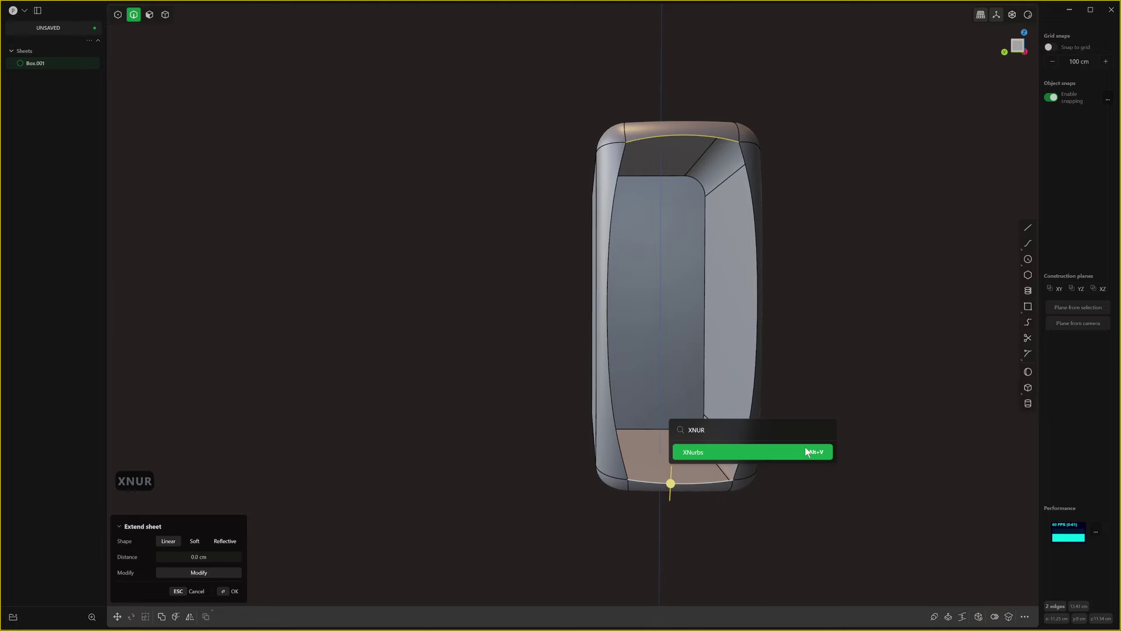
{"action": "left_click", "coordinate": [809, 453]}
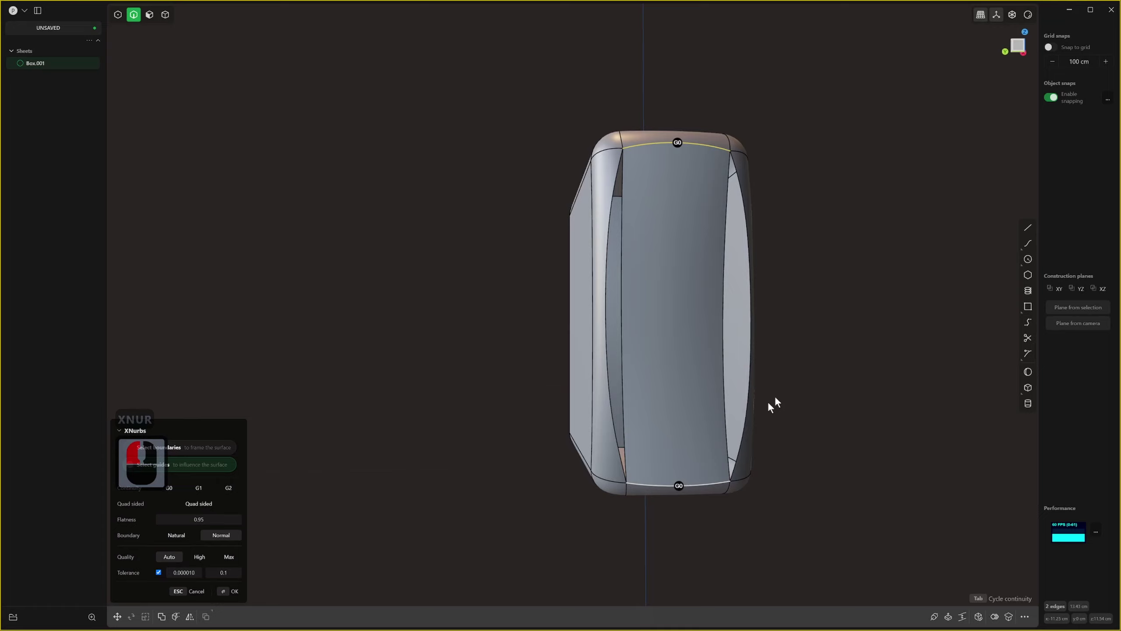
{"action": "key", "text": "Tab"}
{"action": "key", "text": "Tab"}
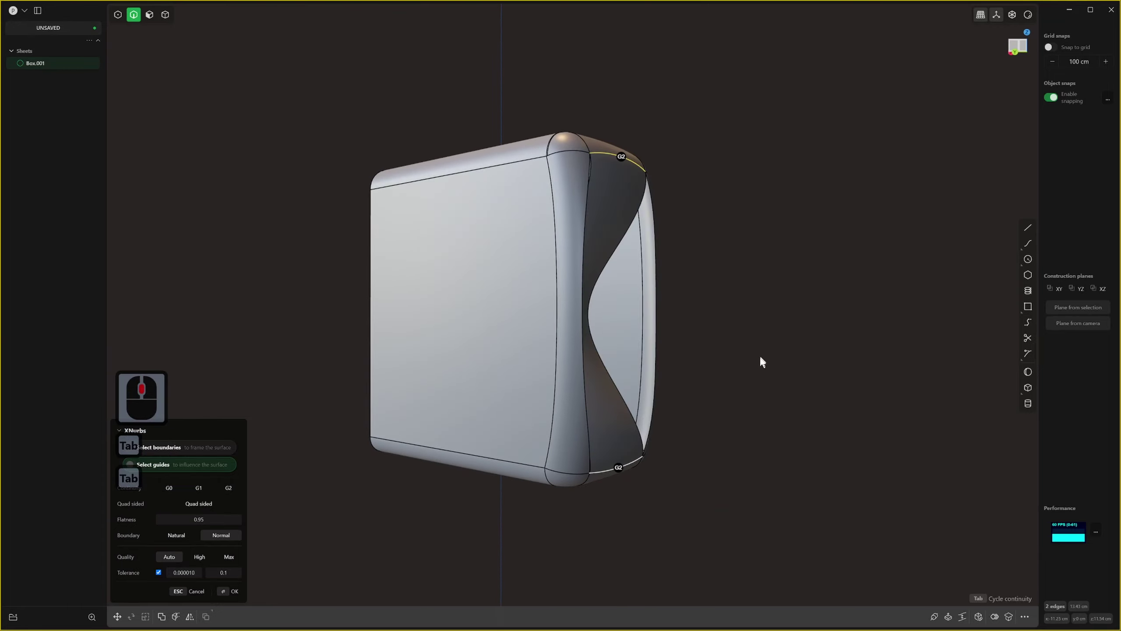
{"action": "key", "text": "Tab"}
{"action": "key", "text": "Tab"}
{"action": "middle_click", "coordinate": [712, 370]}
{"action": "key", "text": "ctrl+z"}
Pick the edges around the side opening and try a patch over them, then undo it.
{"action": "left_click", "coordinate": [638, 129]}
{"action": "middle_click", "coordinate": [696, 159]}
{"action": "left_click", "coordinate": [678, 137]}
{"action": "left_click", "coordinate": [647, 134]}
{"action": "middle_click", "coordinate": [726, 182]}
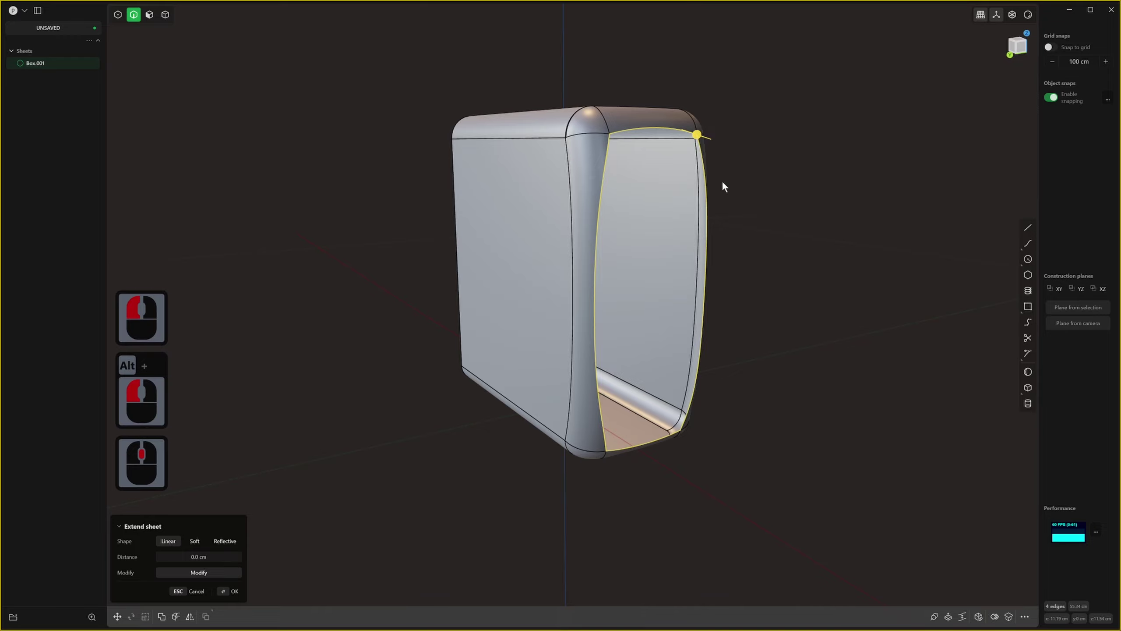
{"action": "key", "text": "alt+v"}
{"action": "middle_click", "coordinate": [731, 187]}
{"action": "middle_click", "coordinate": [730, 216]}
{"action": "middle_click", "coordinate": [411, 376]}
{"action": "key", "text": "Tab"}
{"action": "middle_click", "coordinate": [427, 314]}
{"action": "key", "text": "Tab"}
{"action": "middle_click", "coordinate": [497, 348]}
{"action": "middle_click", "coordinate": [498, 346]}
{"action": "right_click", "coordinate": [498, 346]}
{"action": "key", "text": "ctrl+z"}
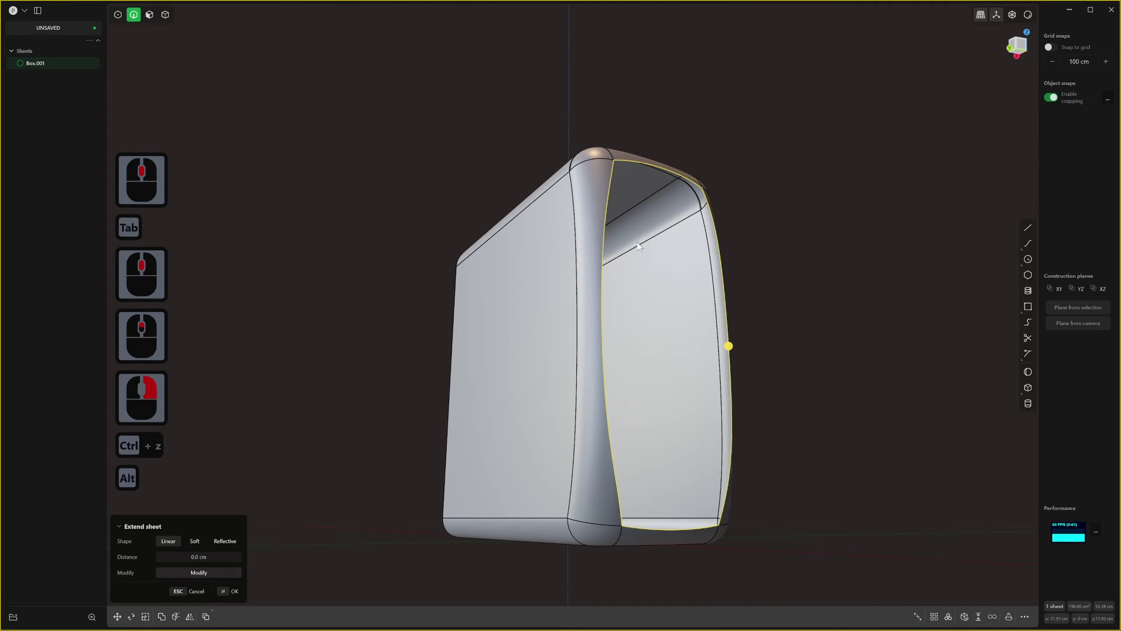
Fill the four-sided side opening with a G2 curvature-continuous patch and confirm it.
{"action": "key", "text": "alt+f"}
{"action": "key", "text": "Tab"}
{"action": "key", "text": "Tab"}
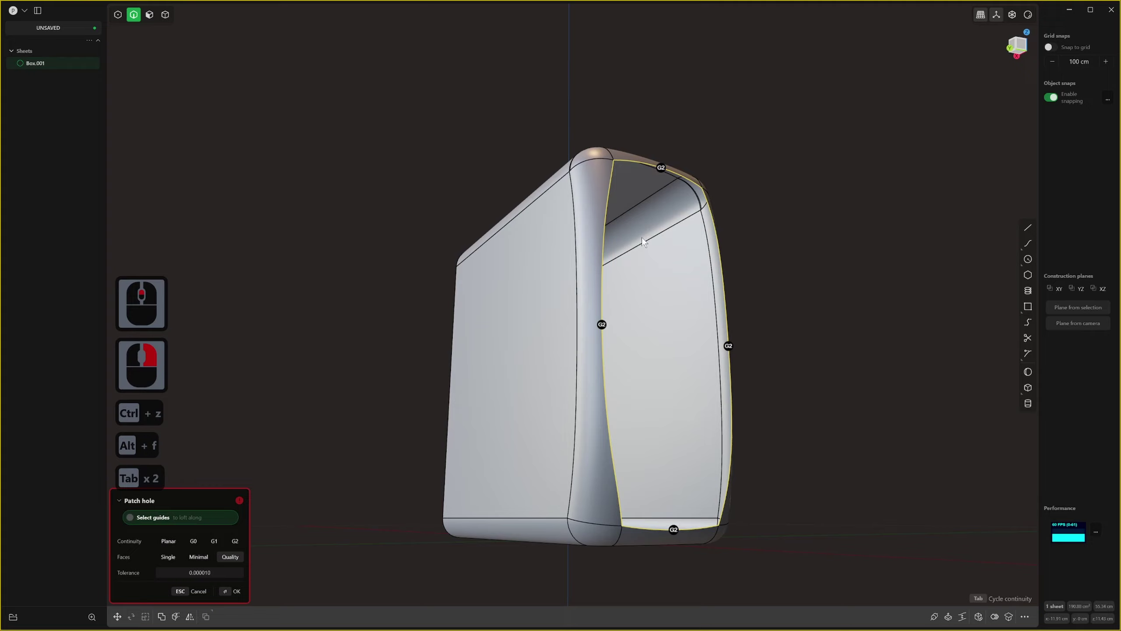
{"action": "middle_click", "coordinate": [643, 296]}
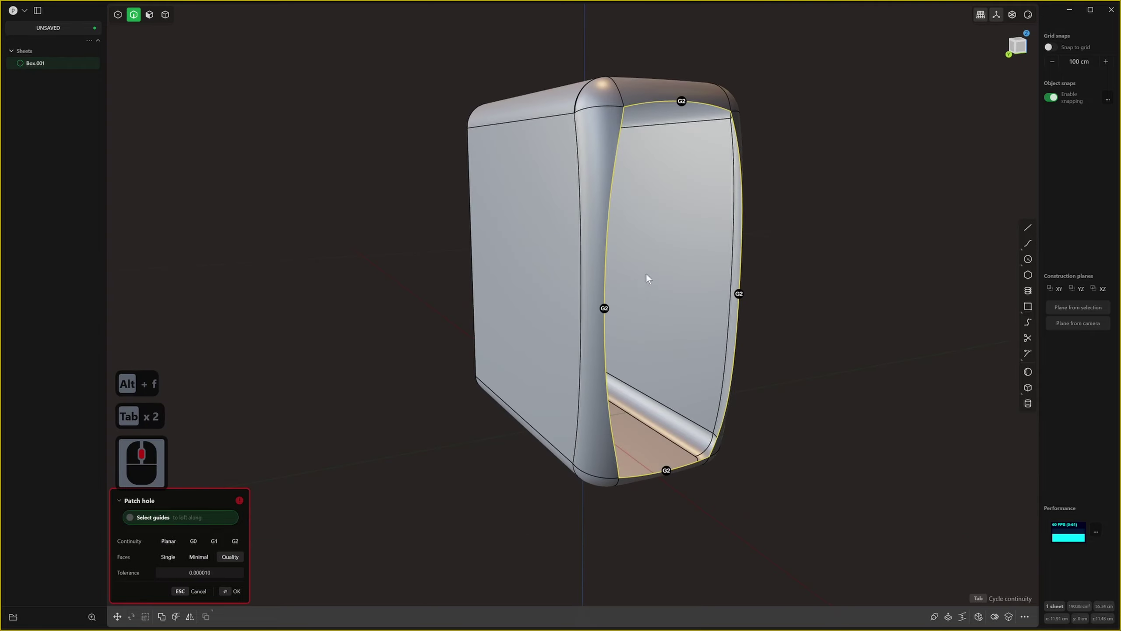
{"action": "left_click_drag", "start_coordinate": [732, 227], "coordinate": [729, 224]}
{"action": "key", "text": "alt+v"}
{"action": "key", "text": "Escape"}
{"action": "key", "text": "alt+v"}
{"action": "key", "text": "Tab"}
{"action": "key", "text": "Tab"}
{"action": "middle_click", "coordinate": [492, 406]}
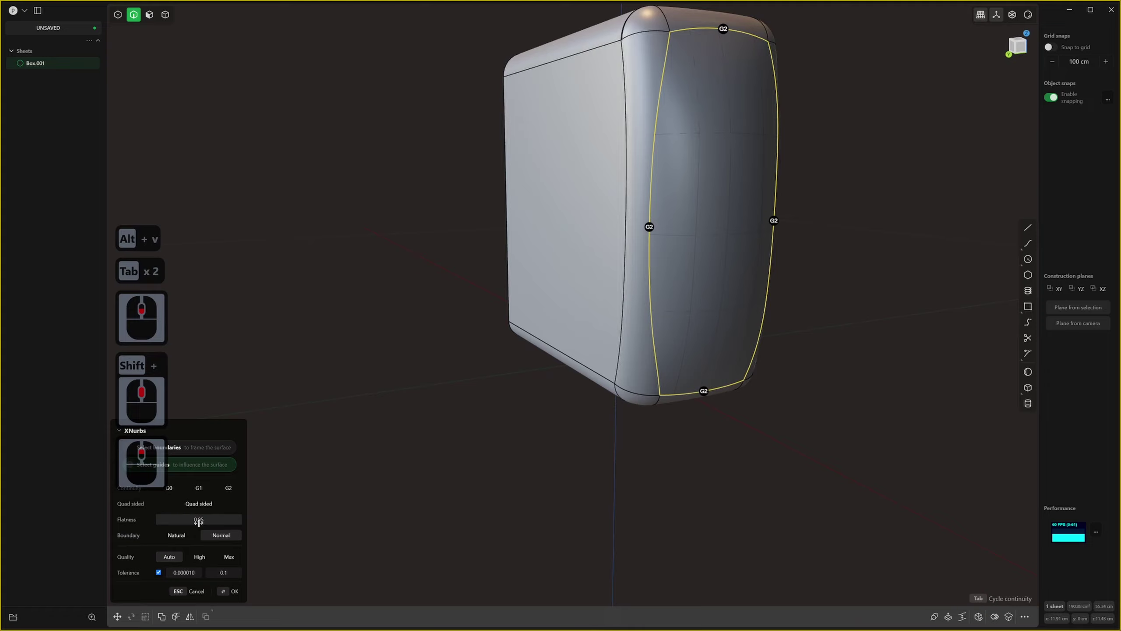
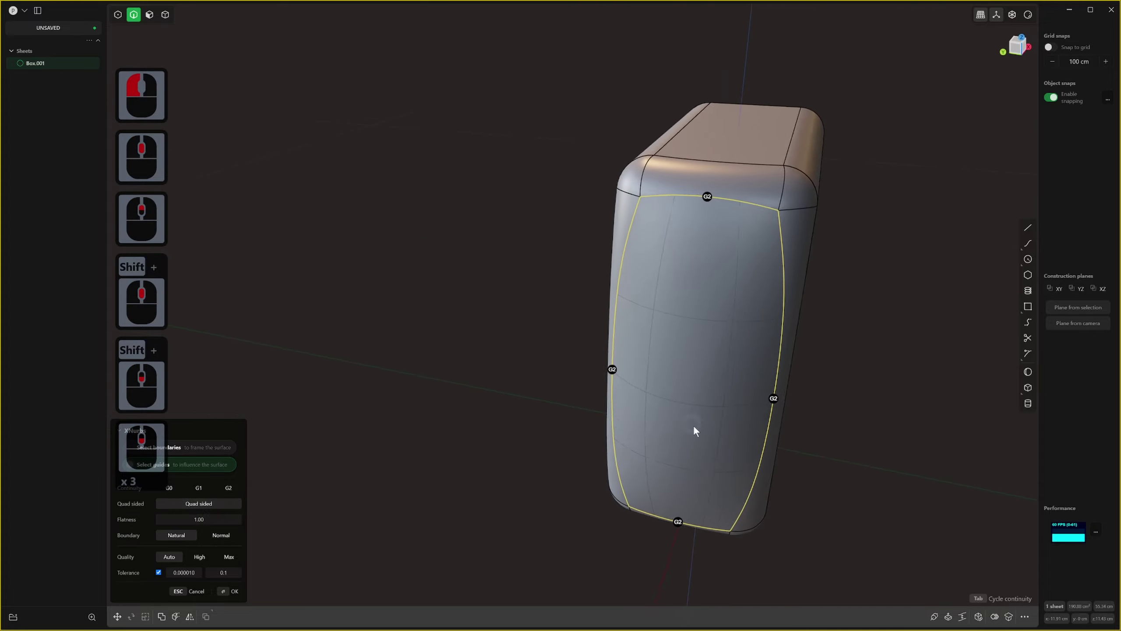
{"action": "middle_click", "coordinate": [714, 399]}
{"action": "scroll", "scroll_direction": "down", "scroll_amount": 3}
{"action": "middle_click", "coordinate": [671, 416]}
{"action": "scroll", "scroll_direction": "down", "scroll_amount": 3}
{"action": "middle_click", "coordinate": [387, 497]}
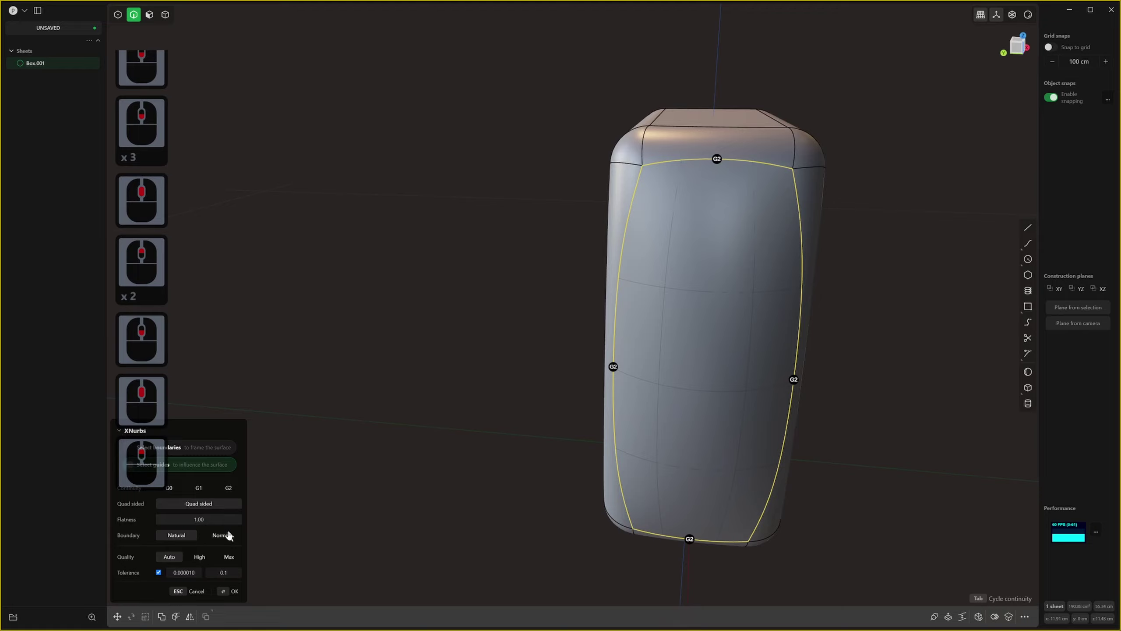
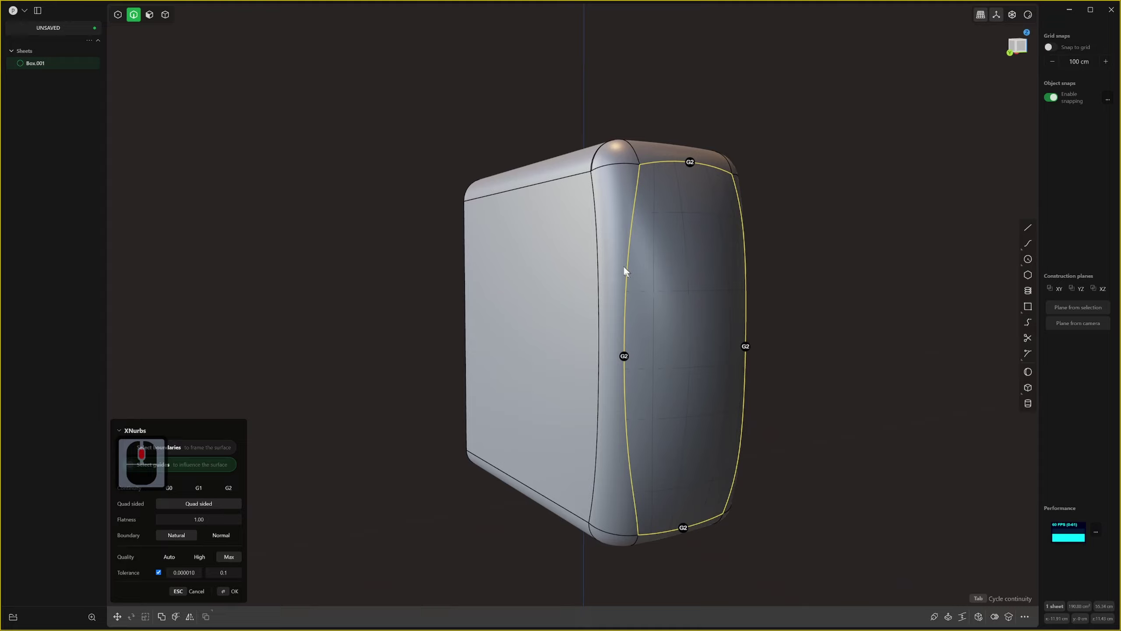
{"action": "right_click", "coordinate": [809, 267]}
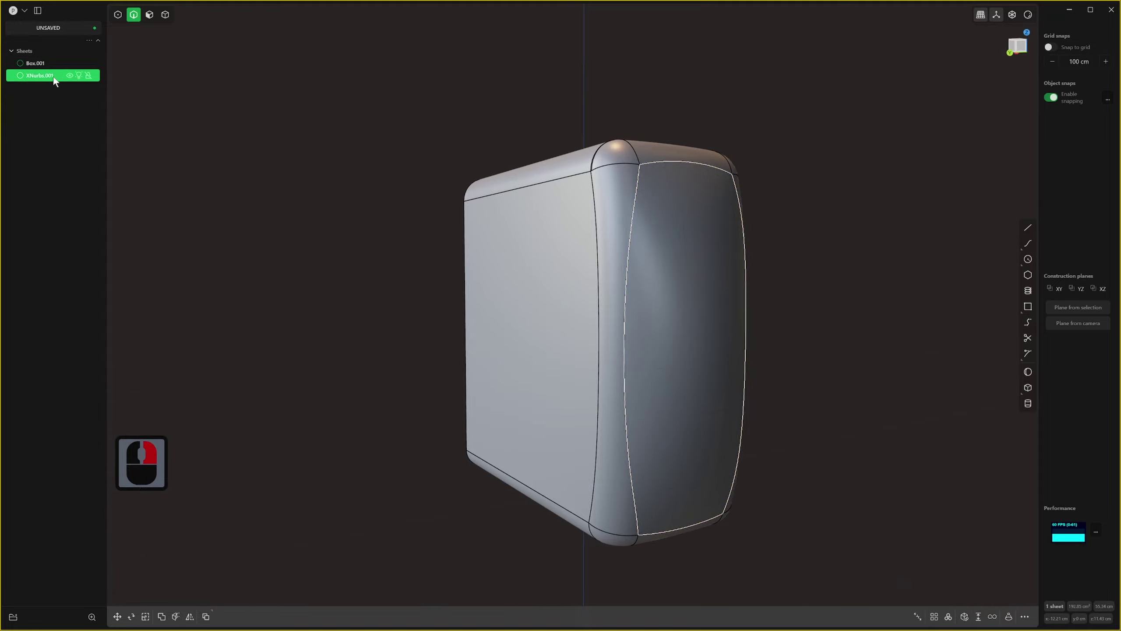
Join the patch and body sheets into one solid and bring the top end into view.
{"action": "key", "text": "j"}
{"action": "left_click", "coordinate": [612, 192]}
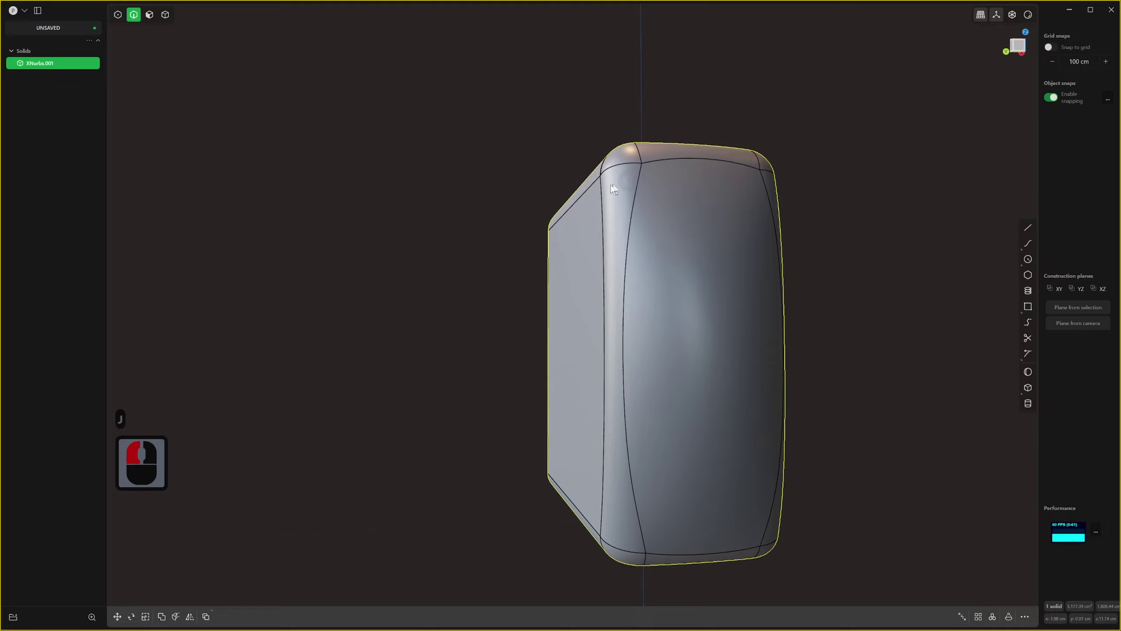
{"action": "scroll", "scroll_direction": "down", "scroll_amount": 3}
{"action": "middle_click", "coordinate": [618, 175]}
{"action": "scroll", "scroll_direction": "up", "scroll_amount": 3}
{"action": "middle_click", "coordinate": [607, 312]}
{"action": "scroll", "scroll_direction": "up", "scroll_amount": 3}
{"action": "middle_click", "coordinate": [742, 414]}
{"action": "middle_click", "coordinate": [720, 334]}
{"action": "middle_click", "coordinate": [721, 324]}
Select and delete the top end faces, preview a patch over the opening, then undo it all.
{"action": "key", "text": "3"}
{"action": "left_click", "coordinate": [738, 276]}
{"action": "left_click", "coordinate": [571, 255]}
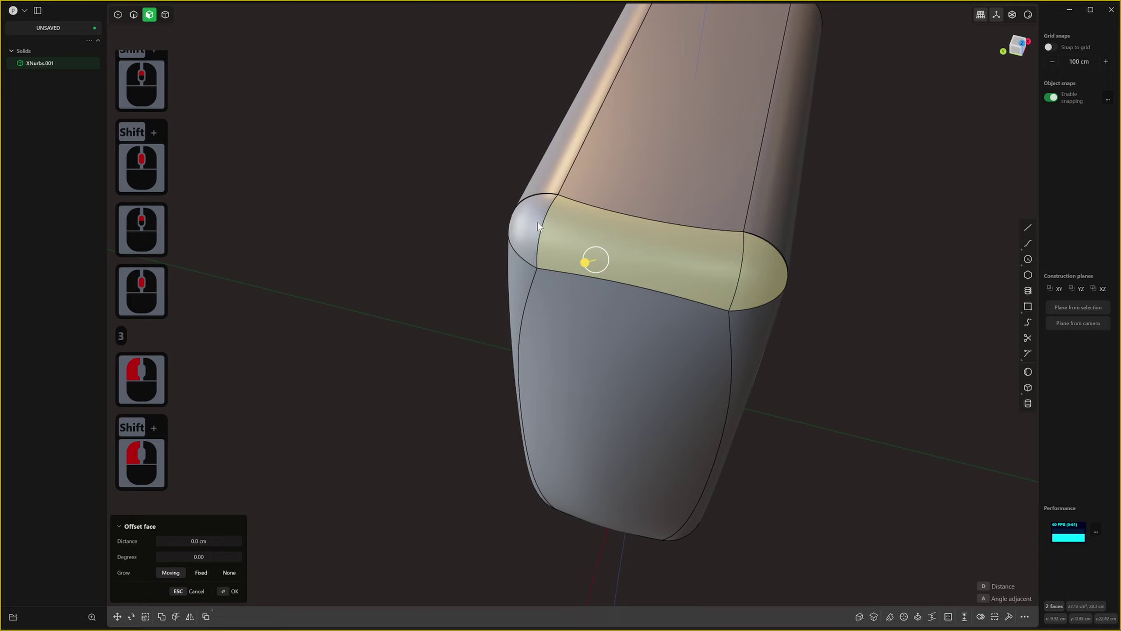
{"action": "double_click", "coordinate": [540, 230]}
{"action": "key", "text": "x"}
{"action": "key", "text": "x"}
{"action": "left_click", "coordinate": [667, 173]}
{"action": "key", "text": "alt+f"}
{"action": "key", "text": "Tab"}
{"action": "key", "text": "Tab"}
{"action": "middle_click", "coordinate": [604, 248]}
{"action": "middle_click", "coordinate": [610, 244]}
{"action": "key", "text": "ctrl+z"}
{"action": "key", "text": "ctrl+z"}
{"action": "key", "text": "ctrl+z"}
Delete the top end faces again and preview a G1 tangent patch across the six rim edges.
{"action": "middle_click", "coordinate": [711, 211]}
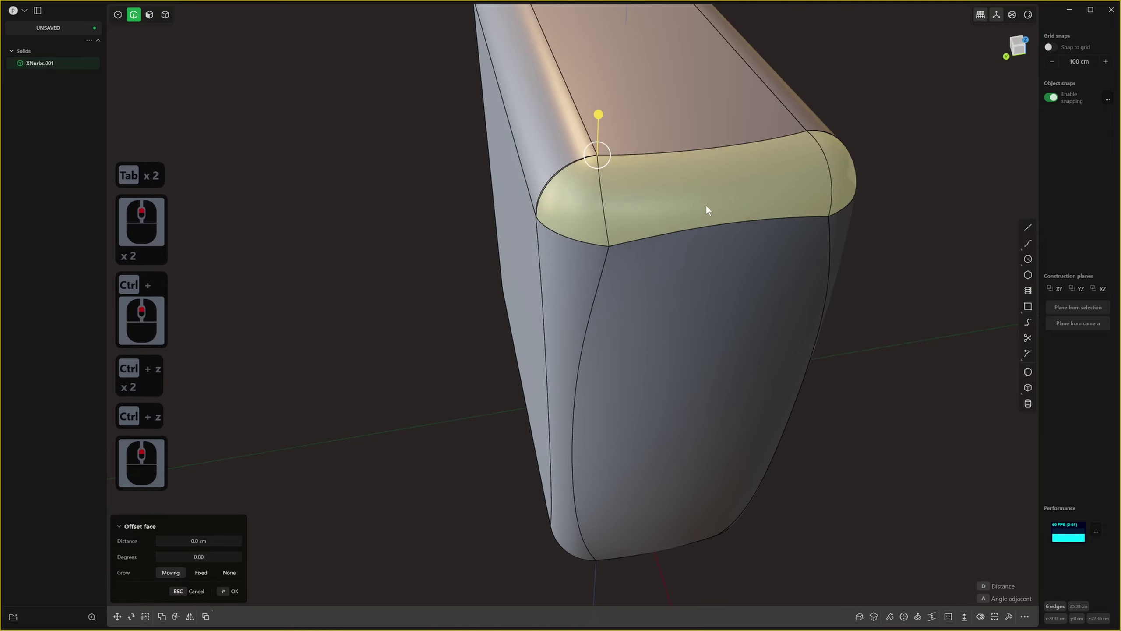
{"action": "key", "text": "x"}
{"action": "middle_click", "coordinate": [697, 191]}
{"action": "middle_click", "coordinate": [694, 185]}
{"action": "key", "text": "2"}
{"action": "left_click", "coordinate": [699, 106]}
{"action": "key", "text": "alt+f"}
{"action": "key", "text": "Tab"}
{"action": "scroll", "scroll_direction": "down", "scroll_amount": 3}
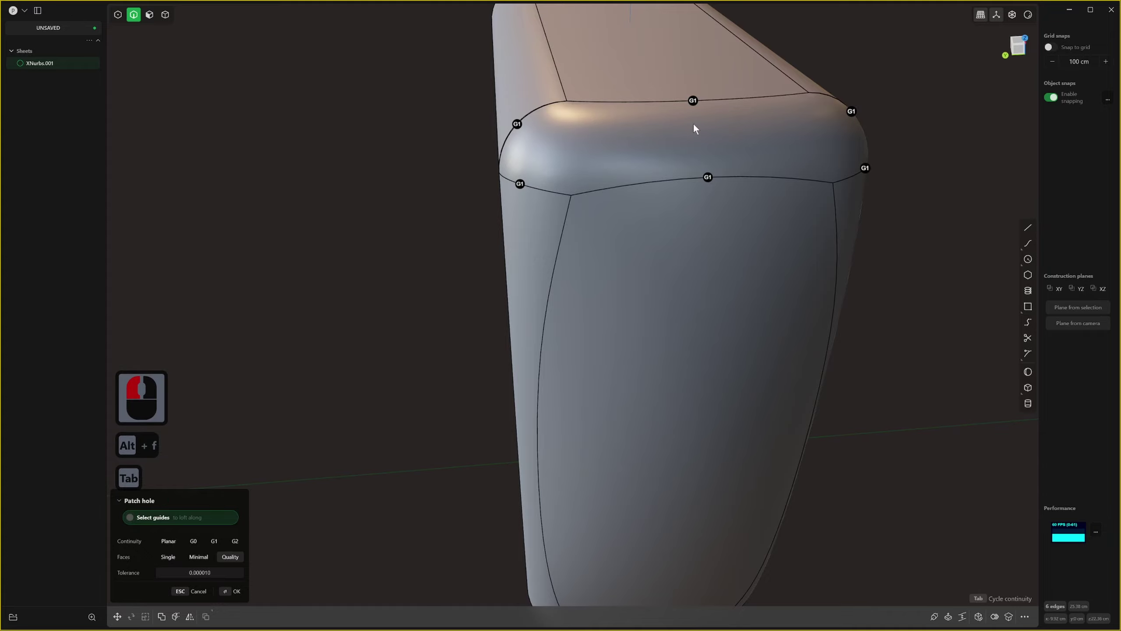
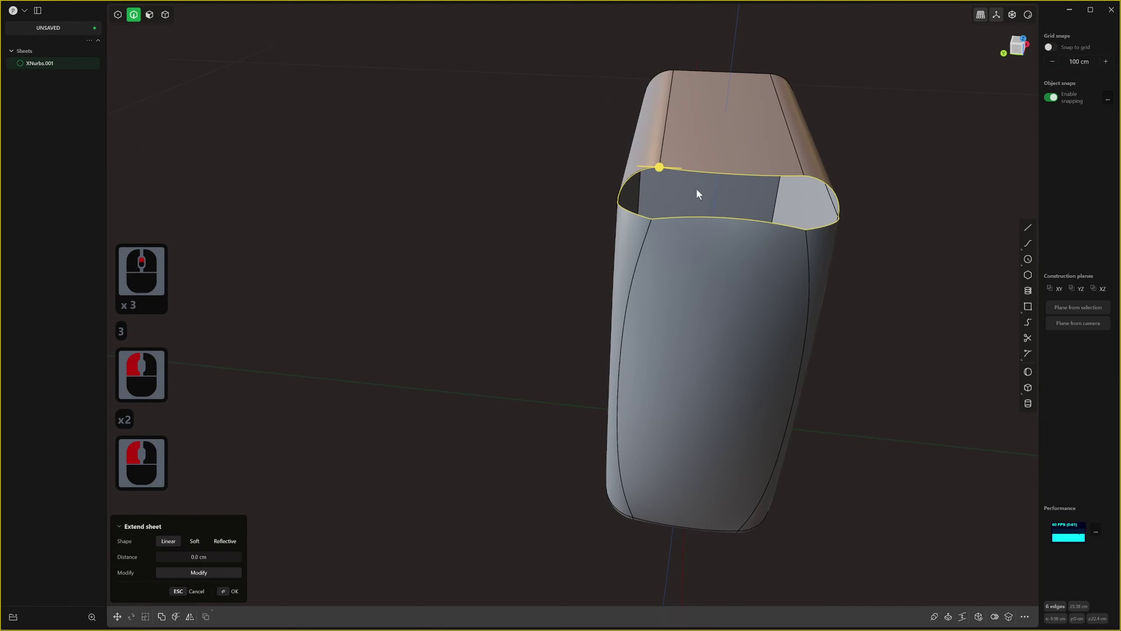
Start a Patch on the open top and pick the first three rim edges as its boundary.
{"action": "key", "text": "alt+v"}
{"action": "key", "text": "Tab"}
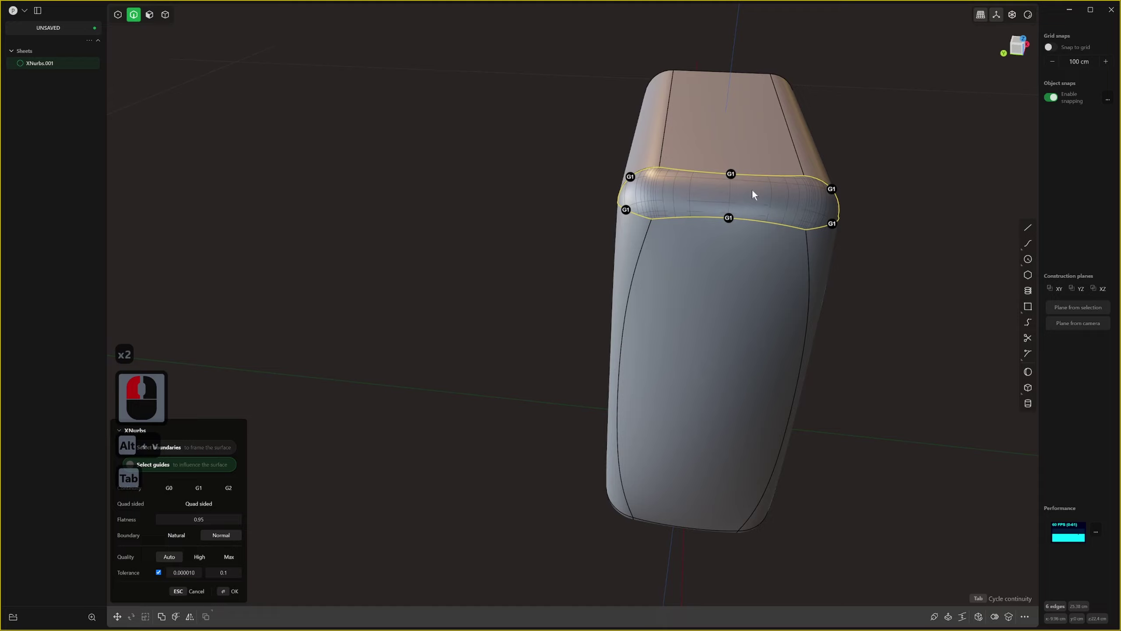
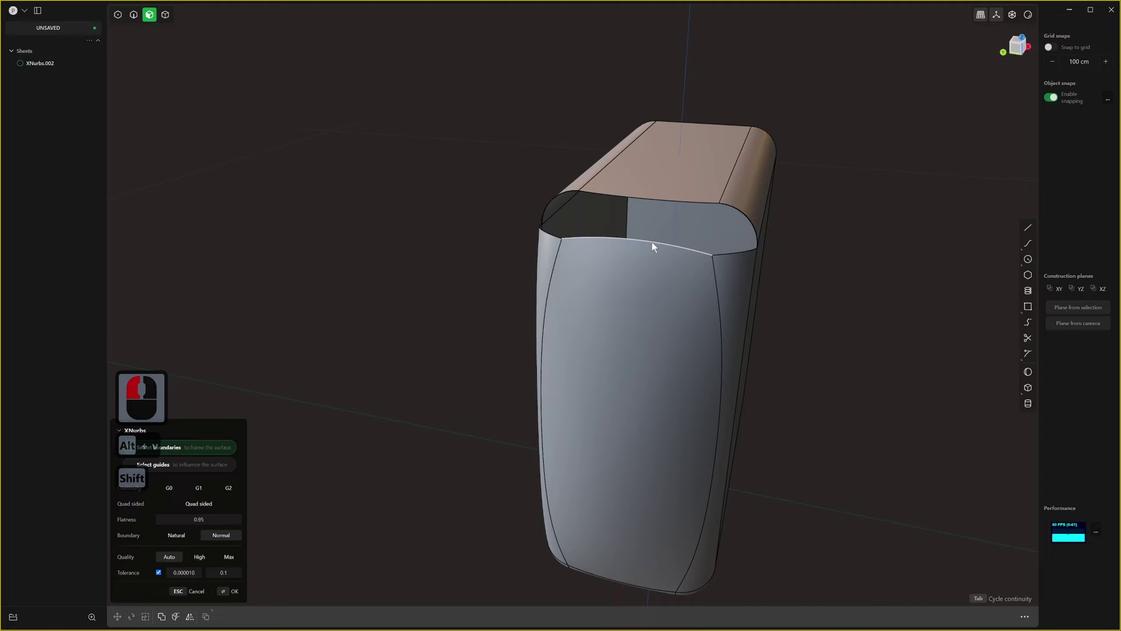
{"action": "left_click", "coordinate": [655, 246]}
{"action": "key", "text": "shift+alt+v"}
{"action": "left_click", "coordinate": [676, 205]}
{"action": "left_click", "coordinate": [741, 223]}
{"action": "left_click", "coordinate": [736, 257]}
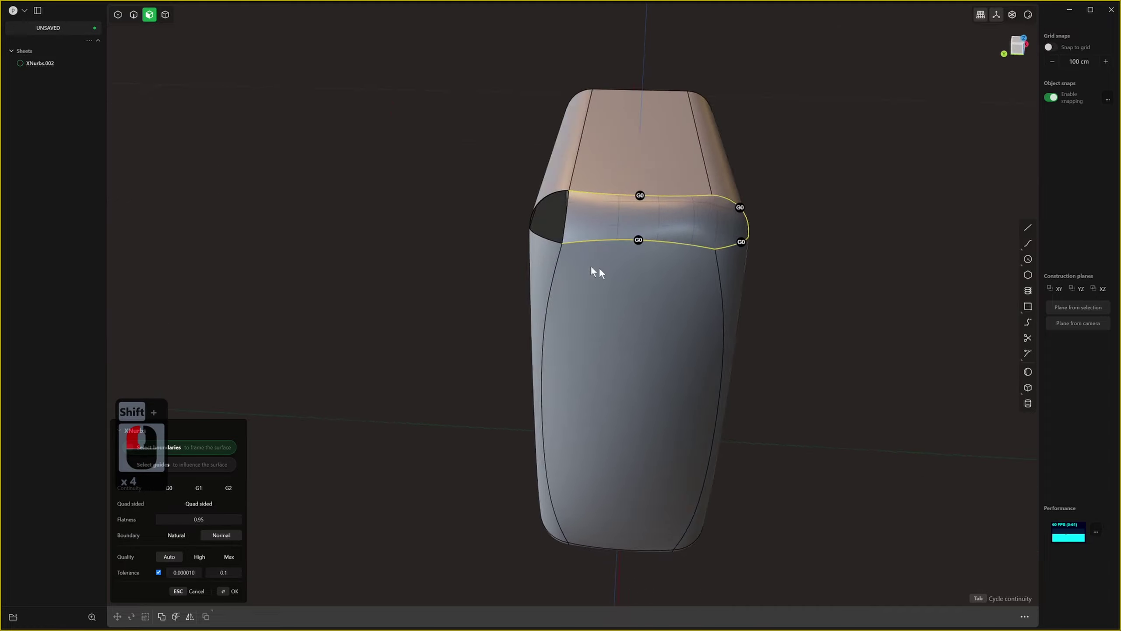
Add the remaining rim edges, inspect the six-edge patch and confirm it as a new surface.
{"action": "middle_click", "coordinate": [637, 270]}
{"action": "left_click", "coordinate": [557, 255]}
{"action": "left_click", "coordinate": [556, 252]}
{"action": "left_click", "coordinate": [531, 211]}
{"action": "middle_click", "coordinate": [732, 301]}
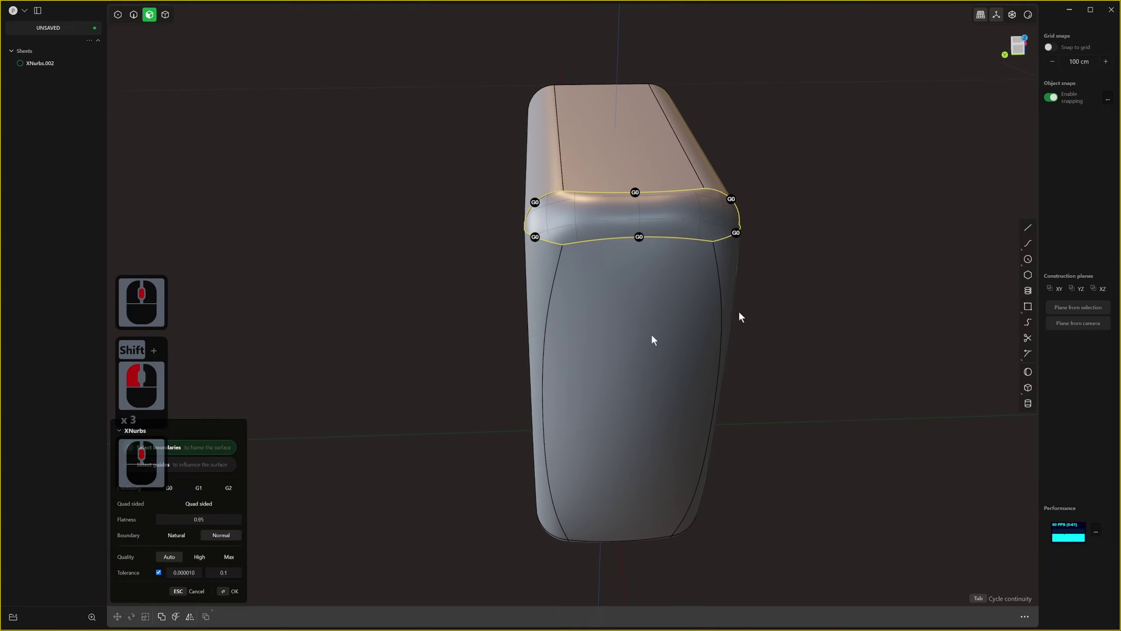
{"action": "middle_click", "coordinate": [738, 312]}
{"action": "middle_click", "coordinate": [837, 309]}
{"action": "right_click", "coordinate": [858, 299]}
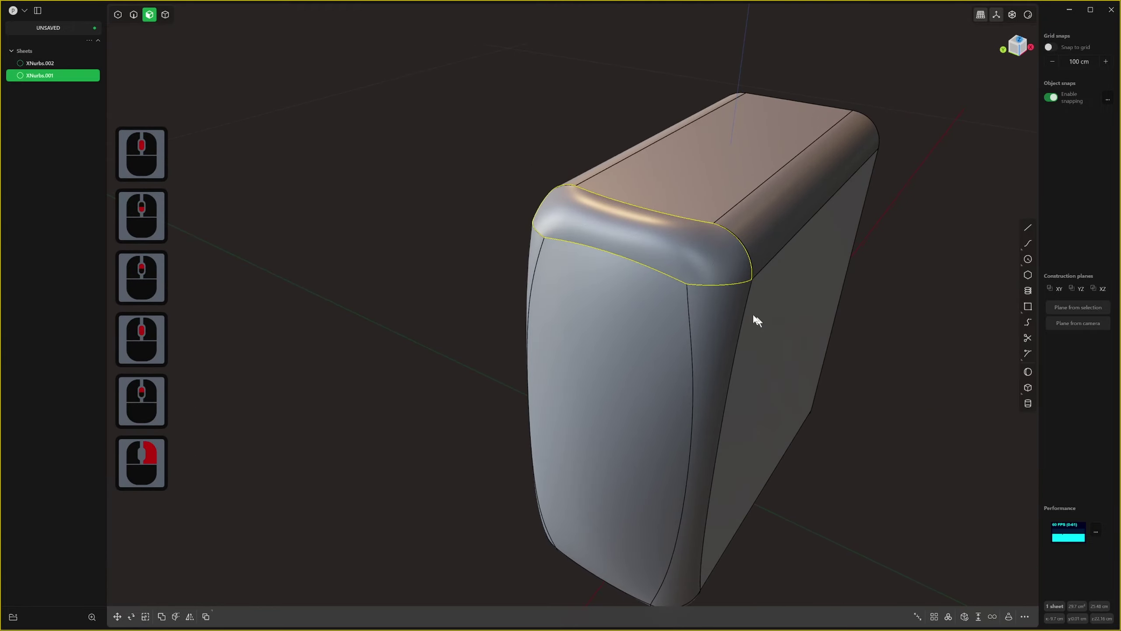
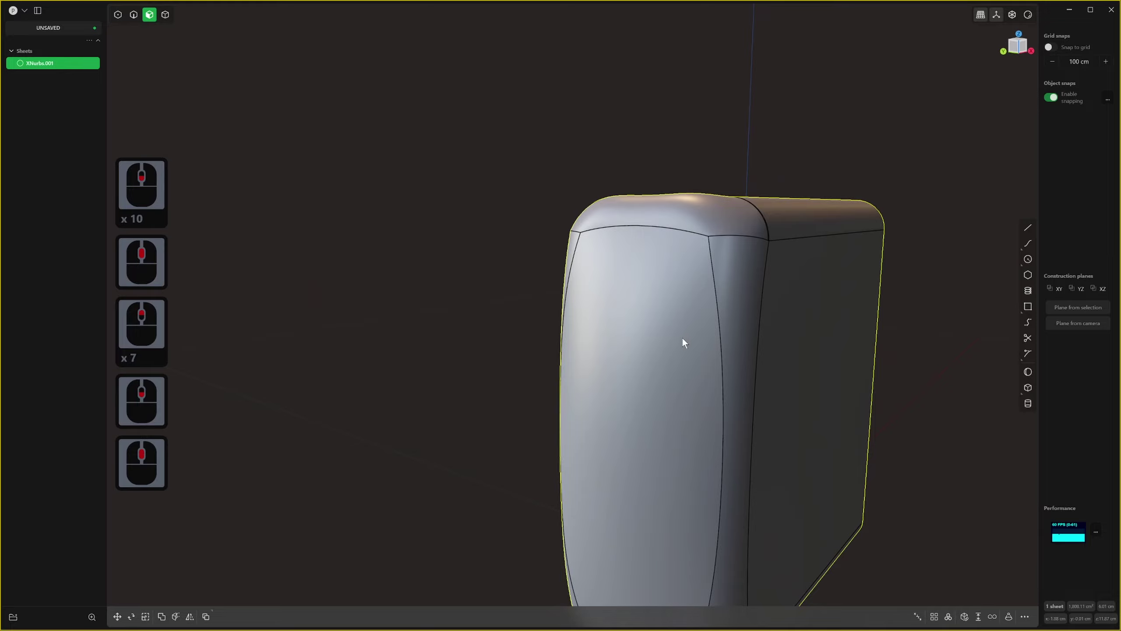
Orbit around the capped, joined phone body to inspect it and deselect it.
{"action": "middle_click", "coordinate": [735, 296]}
{"action": "scroll", "scroll_direction": "down", "scroll_amount": 3}
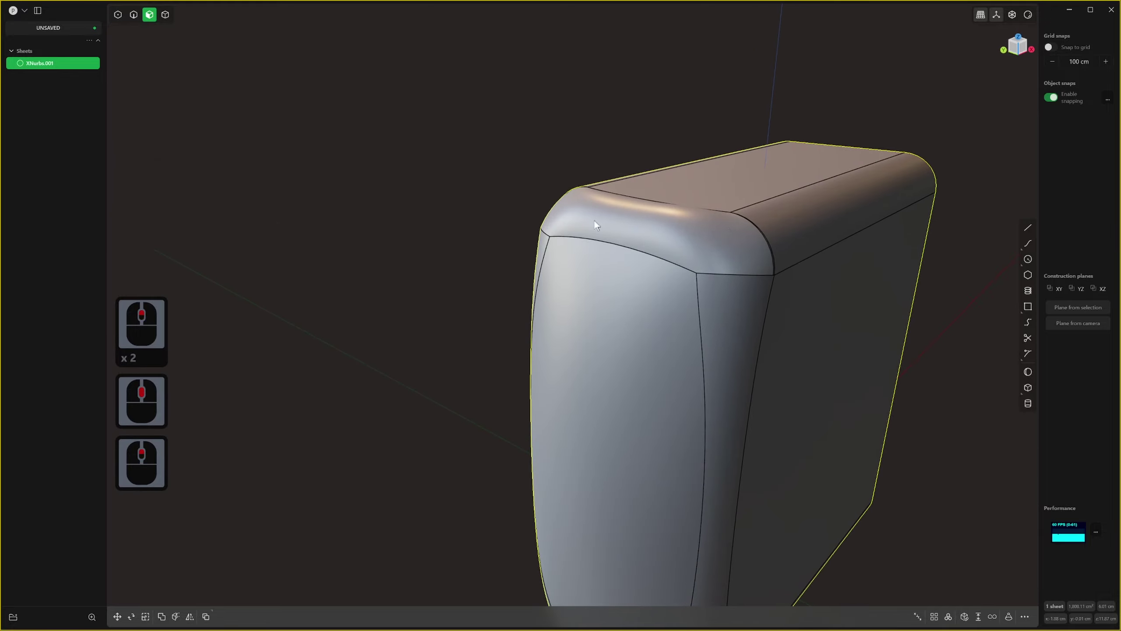
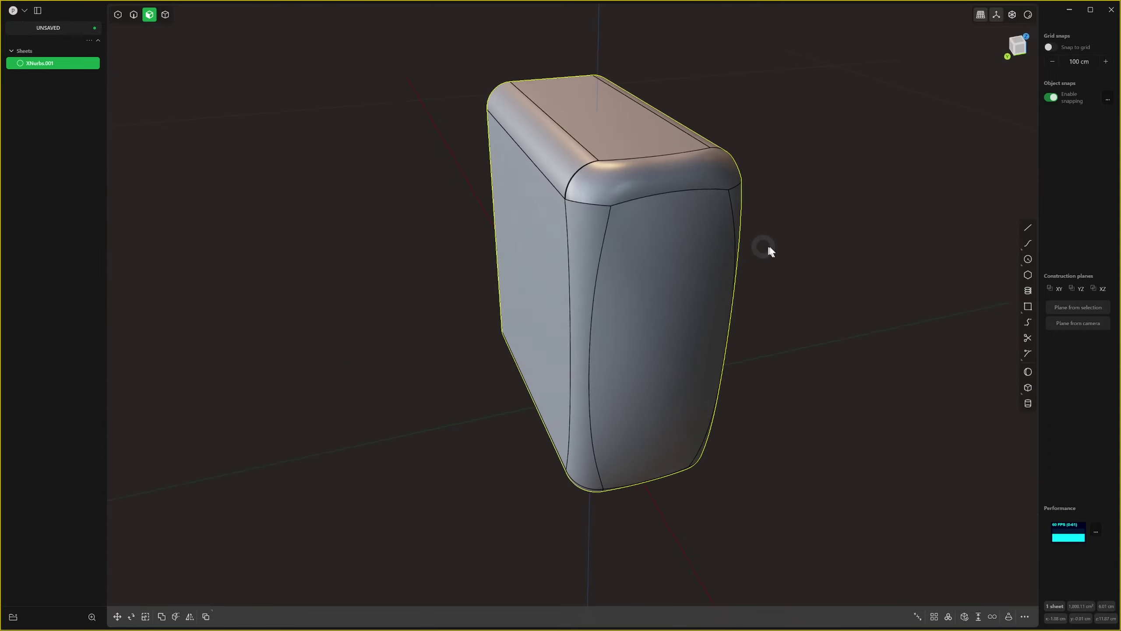
{"action": "middle_click", "coordinate": [795, 240]}
{"action": "key", "text": "4"}
{"action": "left_click", "coordinate": [608, 176]}
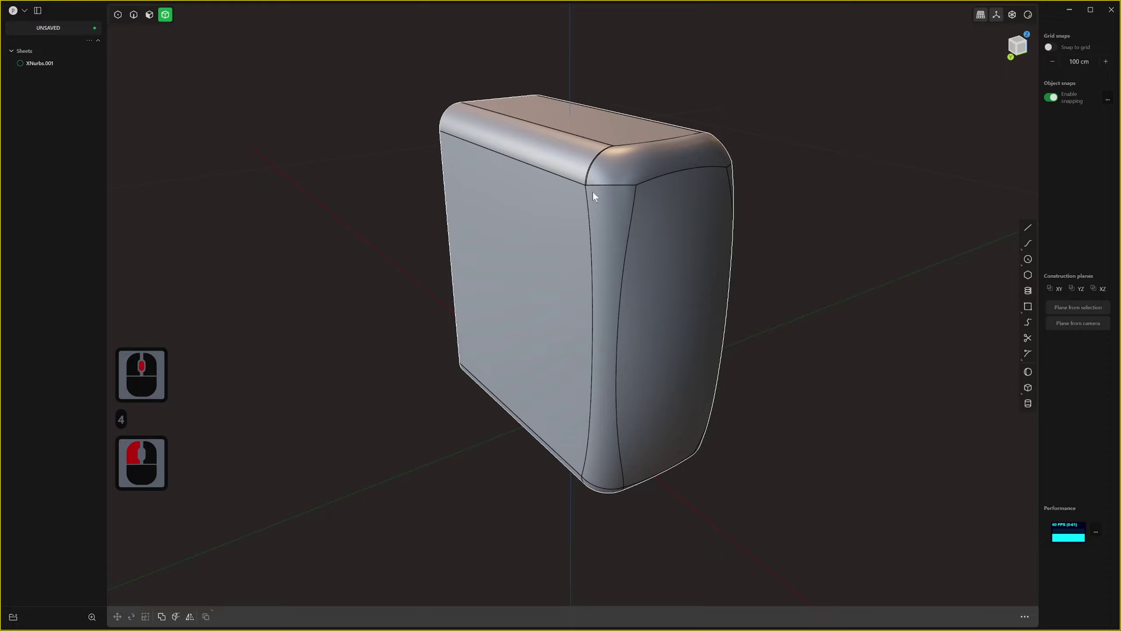
Delete the phone body, leaving an empty scene.
{"action": "key", "text": "x"}
{"action": "left_click", "coordinate": [631, 182]}
{"action": "key", "text": "x"}
{"action": "middle_click", "coordinate": [616, 286]}
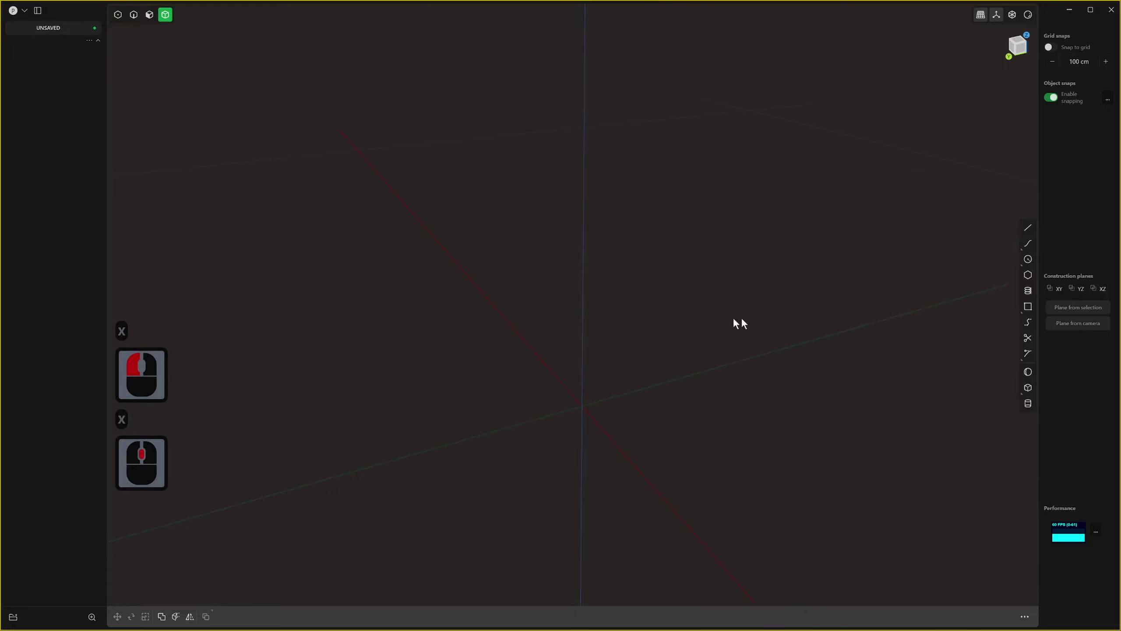
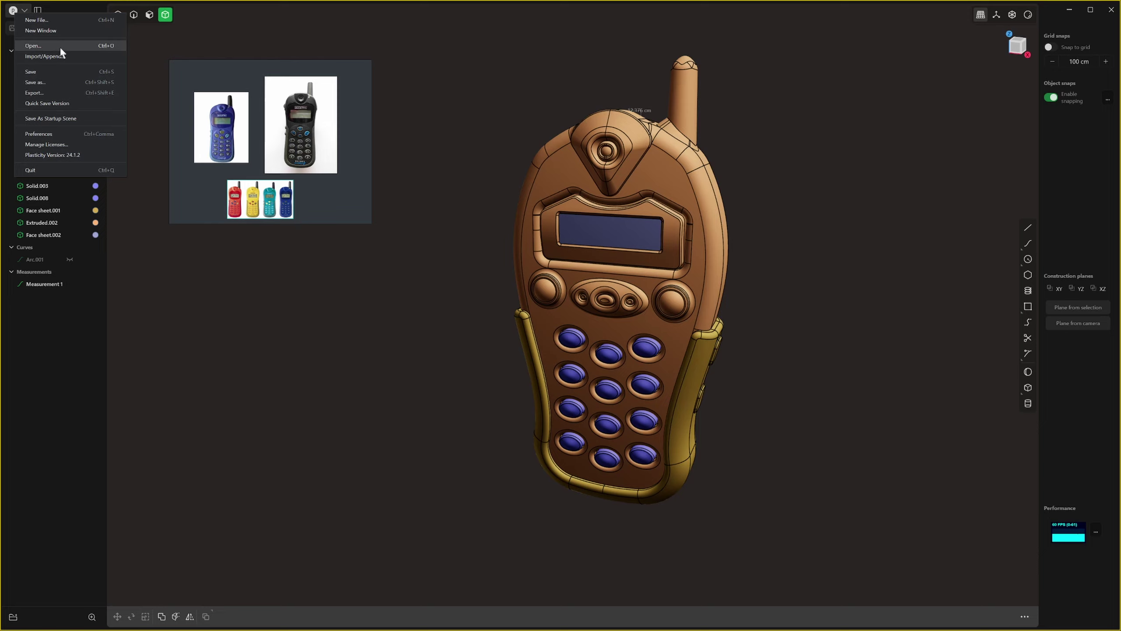
Open the saved camera practice model from the file browser.
{"action": "left_click_drag", "start_coordinate": [64, 50], "coordinate": [110, 85]}
{"action": "left_click", "coordinate": [170, 154]}
{"action": "left_click_drag", "start_coordinate": [192, 259], "coordinate": [168, 227]}
{"action": "left_click", "coordinate": [339, 306]}
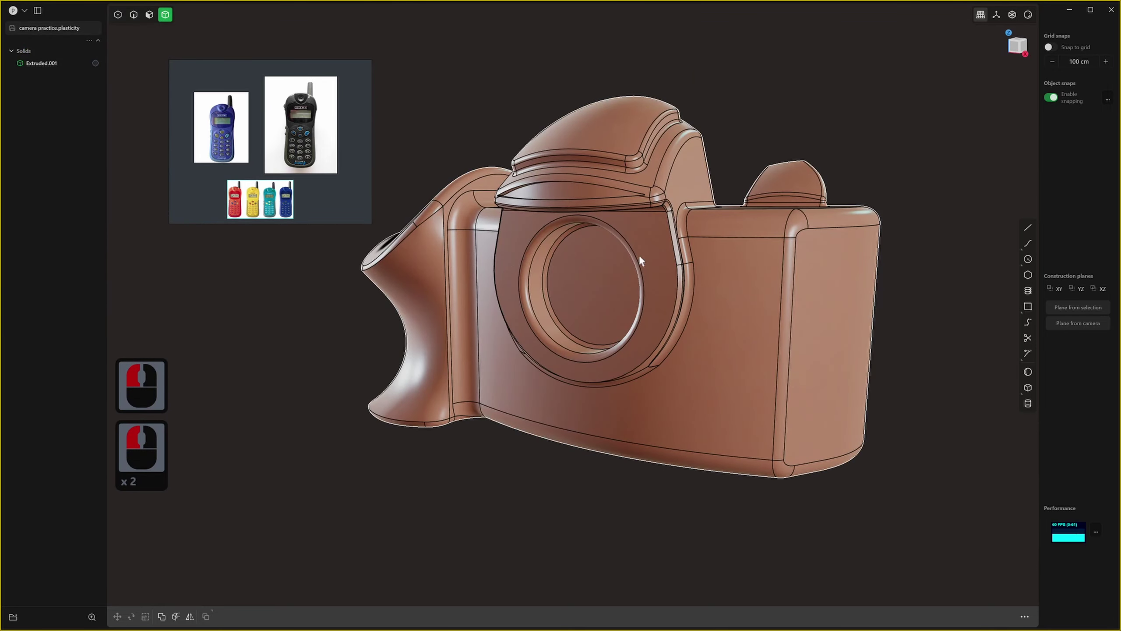
Orbit and zoom around the camera model to look it over from all sides.
{"action": "middle_click", "coordinate": [712, 239]}
{"action": "right_click", "coordinate": [1033, 18]}
{"action": "scroll", "scroll_direction": "down", "scroll_amount": 3}
{"action": "left_click", "coordinate": [979, 65]}
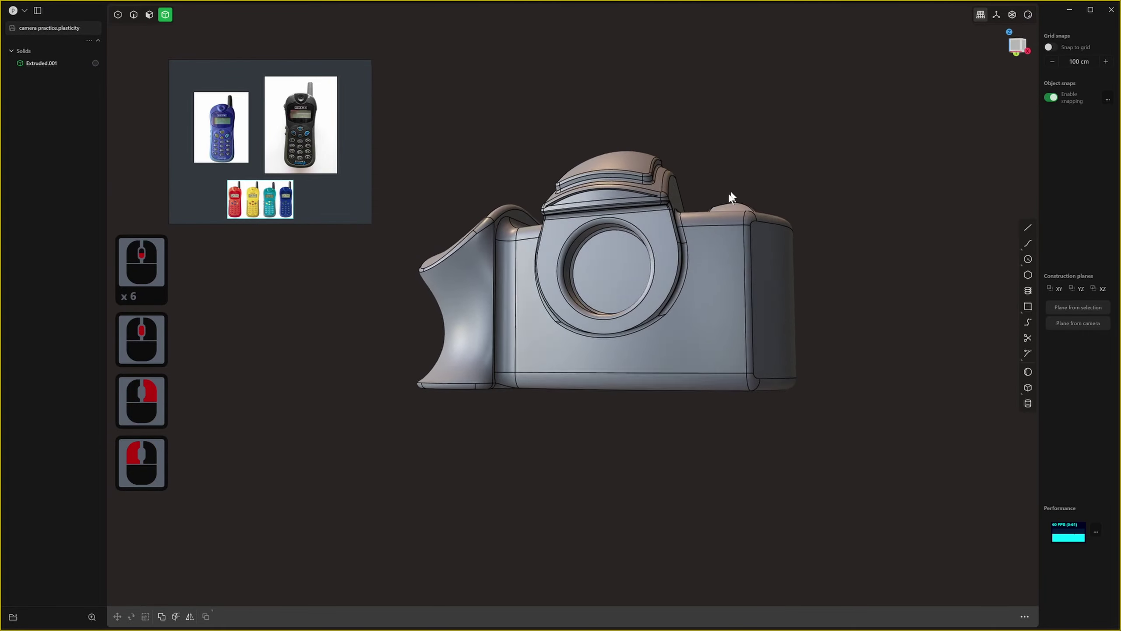
{"action": "middle_click", "coordinate": [510, 225]}
{"action": "middle_click", "coordinate": [616, 262]}
{"action": "middle_click", "coordinate": [736, 278]}
{"action": "middle_click", "coordinate": [473, 239]}
{"action": "middle_click", "coordinate": [594, 246]}
{"action": "middle_click", "coordinate": [594, 267]}
{"action": "scroll", "scroll_direction": "up", "scroll_amount": 3}
{"action": "middle_click", "coordinate": [472, 261]}
{"action": "scroll", "scroll_direction": "up", "scroll_amount": 3}
{"action": "middle_click", "coordinate": [631, 260]}
{"action": "middle_click", "coordinate": [675, 232]}
{"action": "scroll", "scroll_direction": "up", "scroll_amount": 3}
{"action": "scroll", "scroll_direction": "down", "scroll_amount": 3}
{"action": "middle_click", "coordinate": [715, 315]}
Shade the camera model with the dark red matcap.
{"action": "right_click", "coordinate": [1037, 18]}
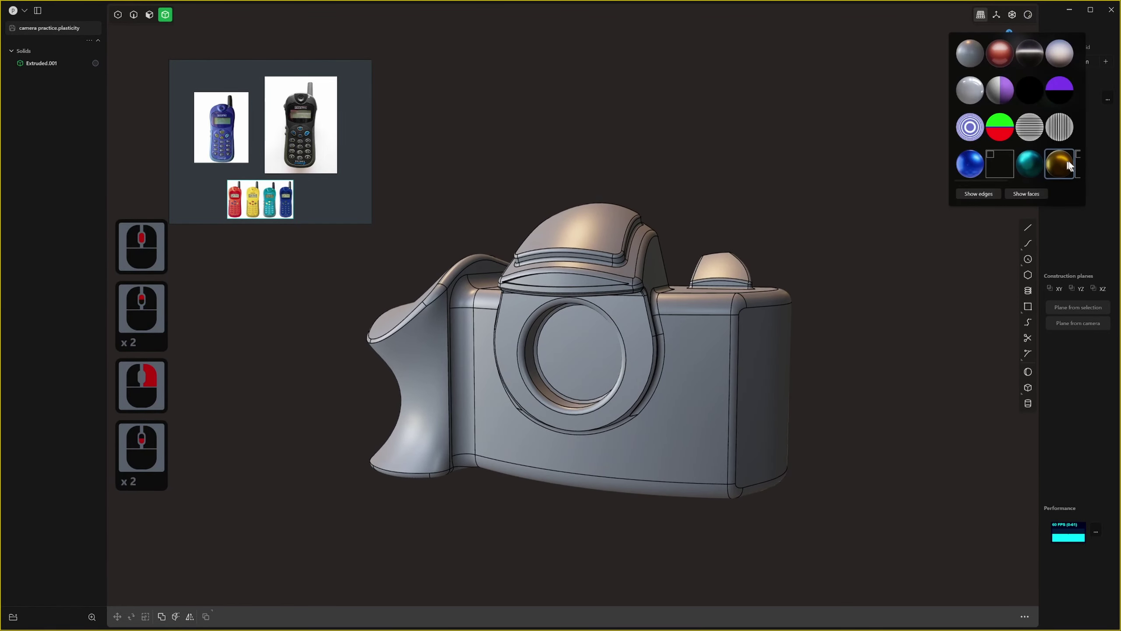
{"action": "left_click", "coordinate": [1080, 168]}
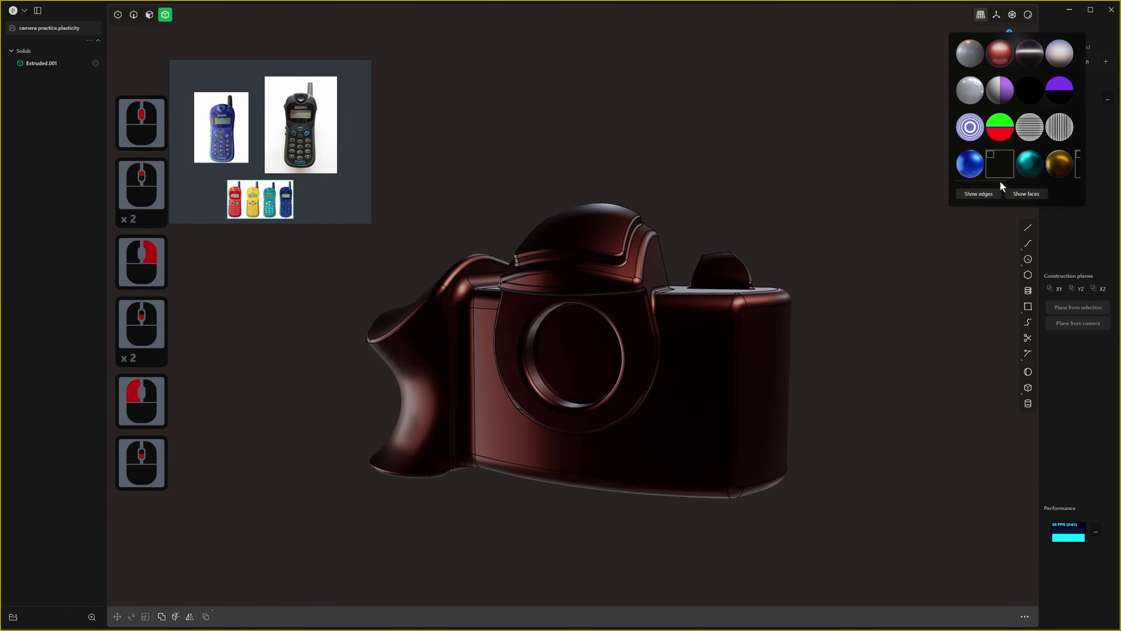
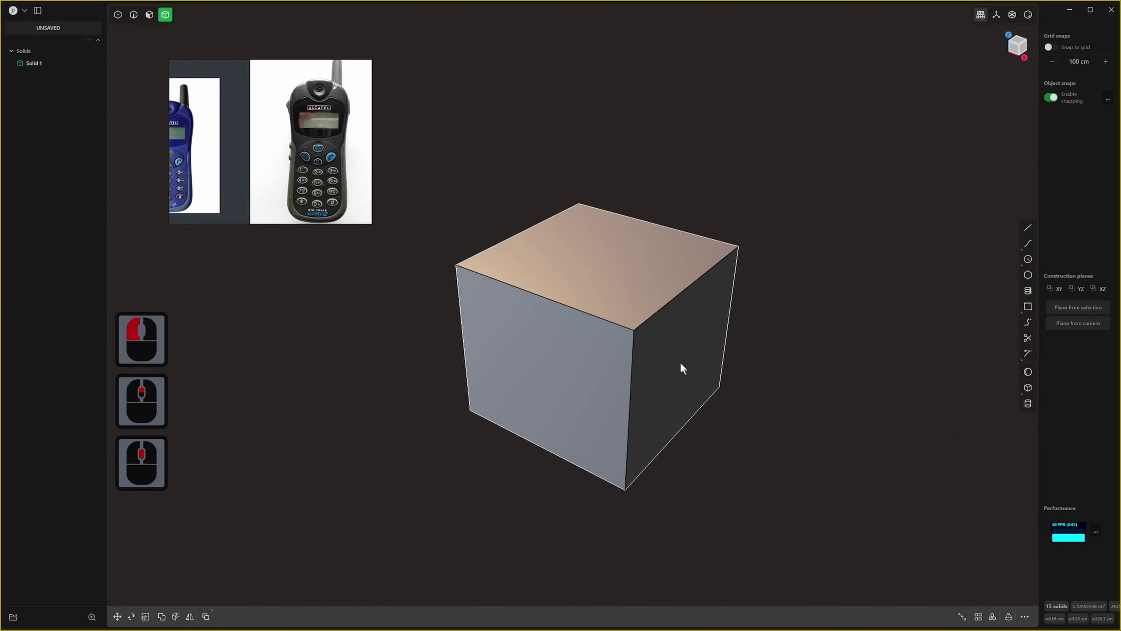
Delete the default cube from the scene.
{"action": "left_click", "coordinate": [665, 358]}
{"action": "key", "text": "x"}
{"action": "middle_click", "coordinate": [598, 397]}
{"action": "key", "text": "shift+alt+z"}
{"action": "left_click", "coordinate": [1028, 394]}
Draw a base rectangle at the origin and extrude it into a tall box.
{"action": "left_click", "coordinate": [603, 405]}
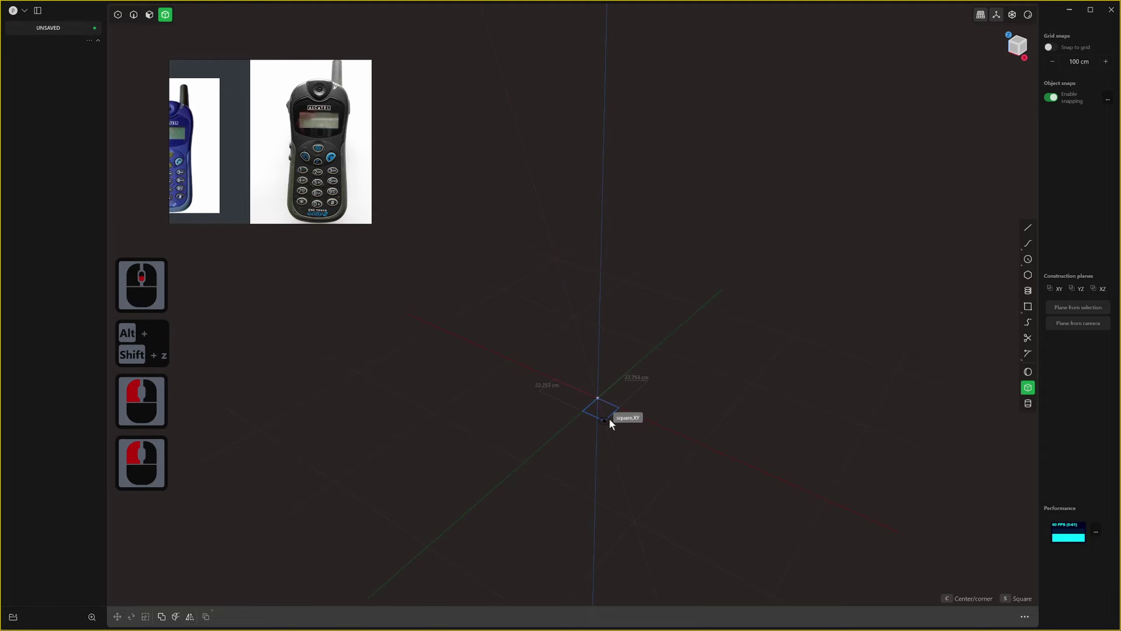
{"action": "key", "text": "c"}
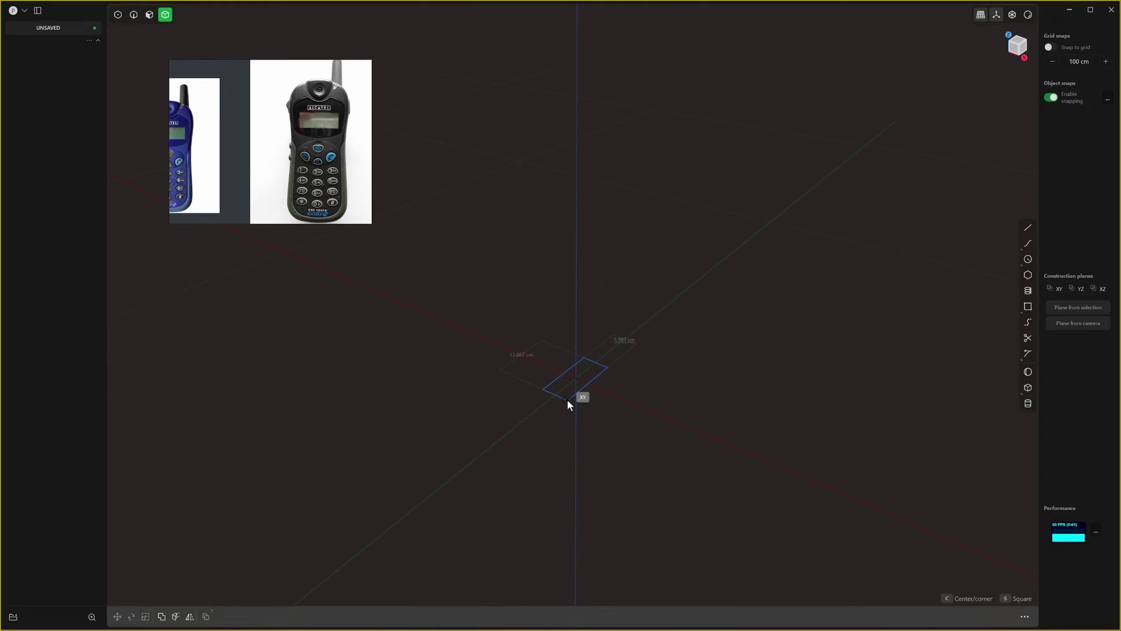
{"action": "left_click", "coordinate": [571, 404]}
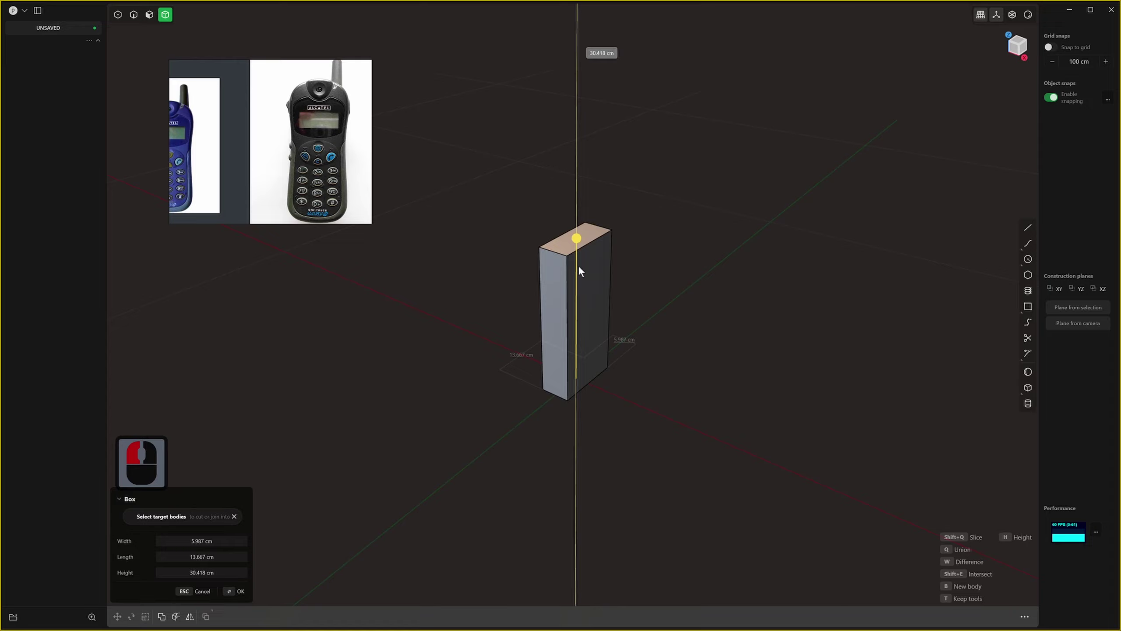
{"action": "left_click", "coordinate": [583, 249]}
{"action": "right_click", "coordinate": [583, 248]}
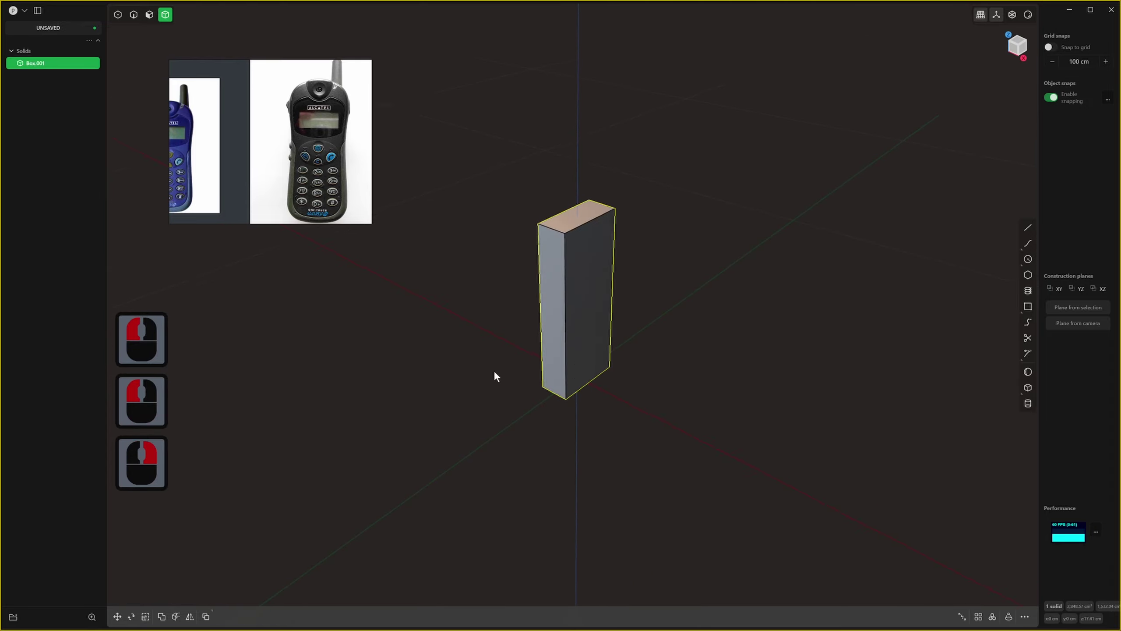
{"action": "middle_click", "coordinate": [498, 376]}
{"action": "scroll", "scroll_direction": "down", "scroll_amount": 3}
{"action": "middle_click", "coordinate": [565, 389]}
Rotate the box a quarter turn about Z (rz90).
{"action": "key", "text": "1"}
{"action": "type", "text": "rz90"}
{"action": "key", "text": "Return"}
{"action": "middle_click", "coordinate": [754, 295]}
{"action": "scroll", "scroll_direction": "down", "scroll_amount": 3}
{"action": "middle_click", "coordinate": [631, 382]}
{"action": "right_click", "coordinate": [632, 357]}
Select a side face of the box ready for offsetting.
{"action": "key", "text": "3"}
{"action": "left_click", "coordinate": [537, 279]}
{"action": "middle_click", "coordinate": [537, 321]}
{"action": "middle_click", "coordinate": [536, 321]}
{"action": "middle_click", "coordinate": [598, 327]}
{"action": "middle_click", "coordinate": [595, 327]}
{"action": "key", "text": "s"}
{"action": "middle_click", "coordinate": [617, 290]}
Try offsetting and moving the side of the slab, cancelling the unwanted attempts.
{"action": "key", "text": "s"}
{"action": "key", "text": "s"}
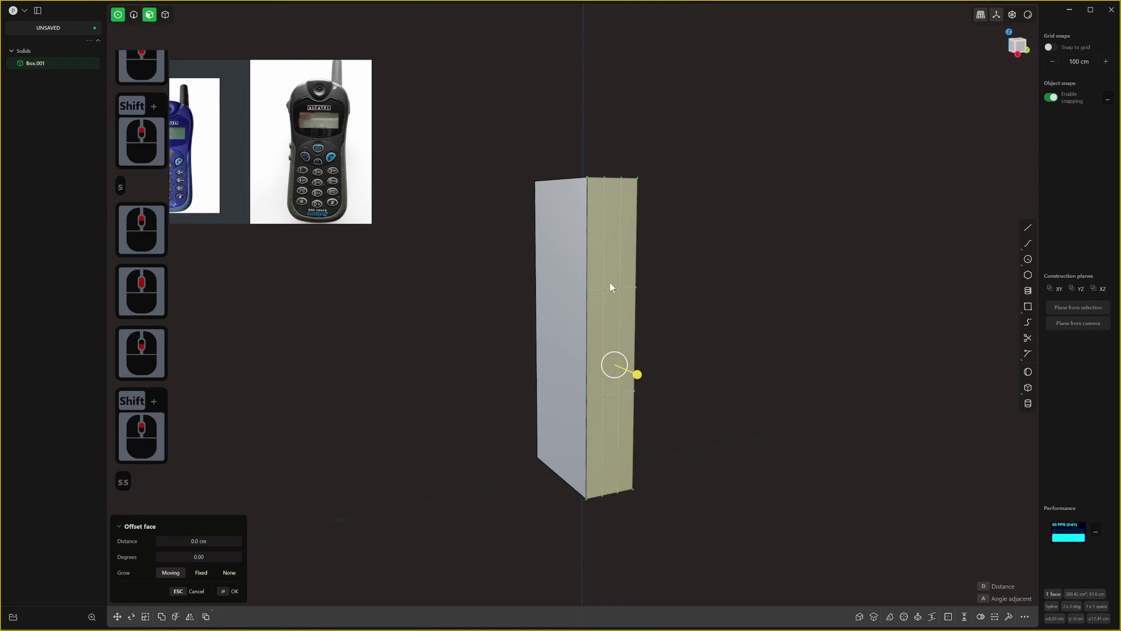
{"action": "middle_click", "coordinate": [567, 413]}
{"action": "left_click", "coordinate": [692, 540]}
{"action": "middle_click", "coordinate": [686, 525]}
{"action": "key", "text": "g"}
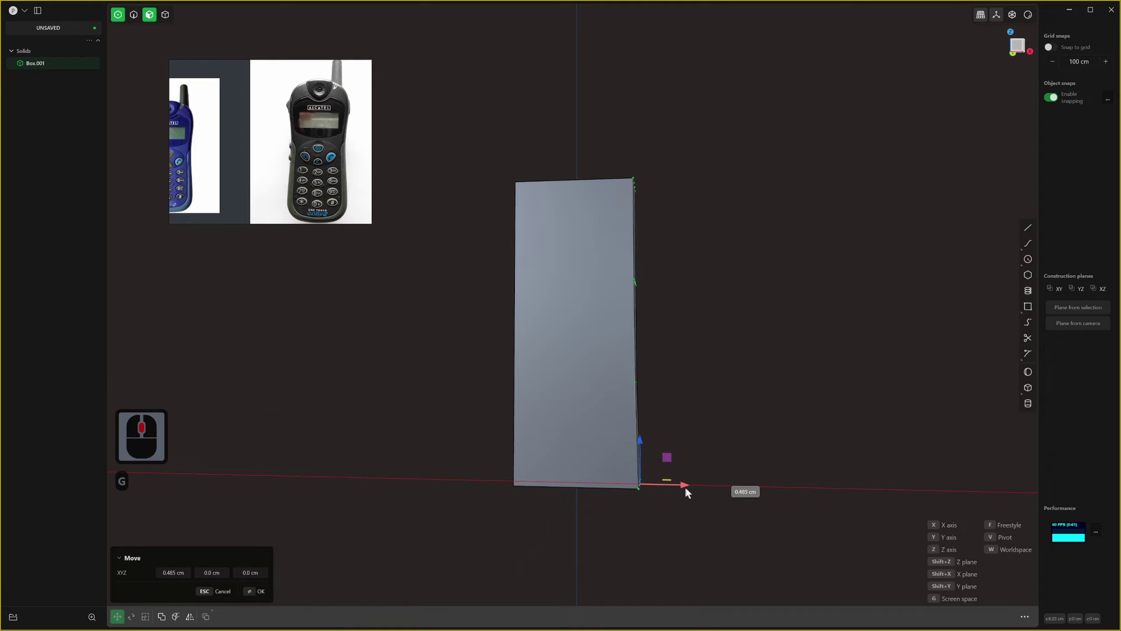
{"action": "left_click", "coordinate": [695, 492]}
{"action": "right_click", "coordinate": [694, 491]}
{"action": "middle_click", "coordinate": [633, 260]}
{"action": "left_click", "coordinate": [658, 312]}
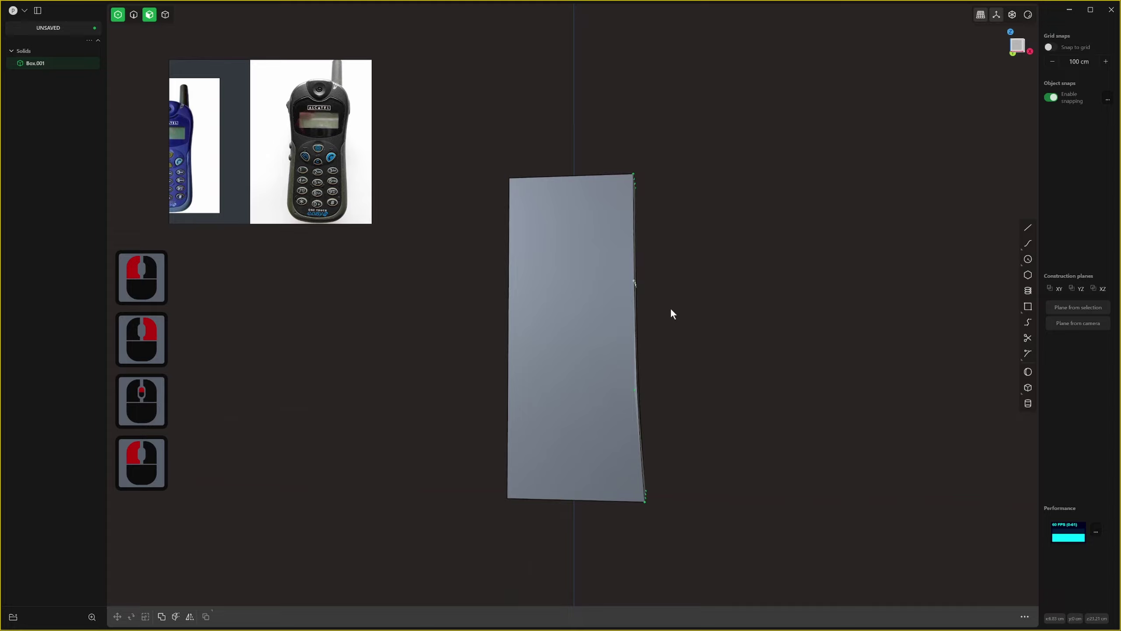
{"action": "key", "text": "g"}
{"action": "left_click", "coordinate": [671, 286]}
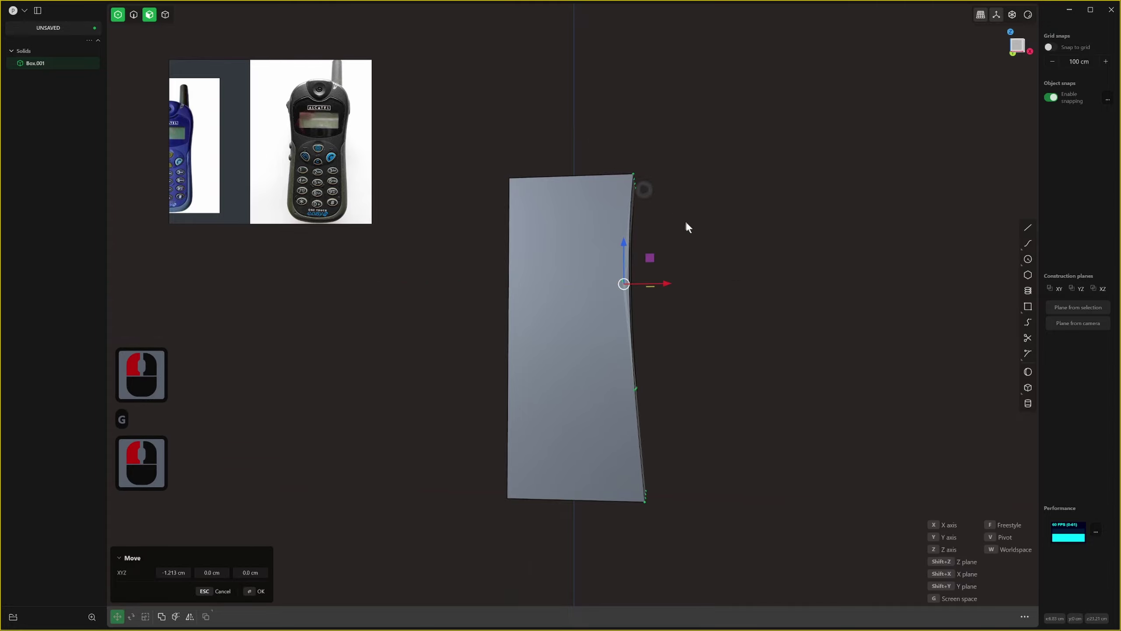
{"action": "left_click", "coordinate": [664, 215]}
{"action": "right_click", "coordinate": [657, 178]}
{"action": "left_click", "coordinate": [662, 208]}
Move the long side edge inward about 3.4 cm so the side curves in, and inspect it.
{"action": "middle_click", "coordinate": [647, 244]}
{"action": "key", "text": "g"}
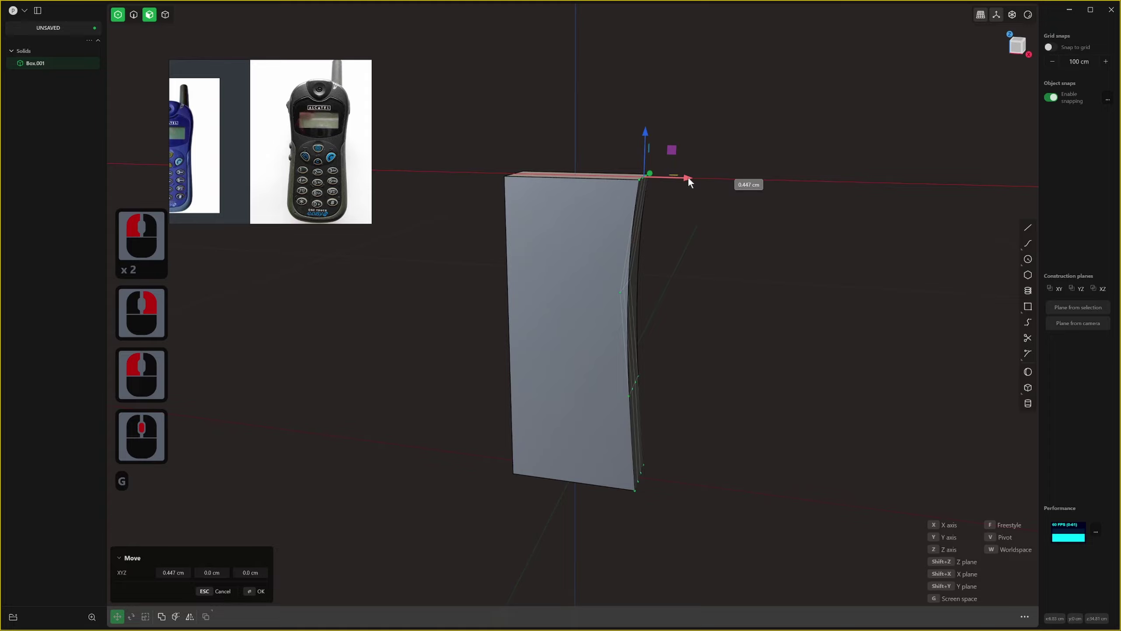
{"action": "left_click", "coordinate": [694, 186]}
{"action": "right_click", "coordinate": [694, 186]}
{"action": "middle_click", "coordinate": [707, 231]}
{"action": "scroll", "scroll_direction": "down", "scroll_amount": 3}
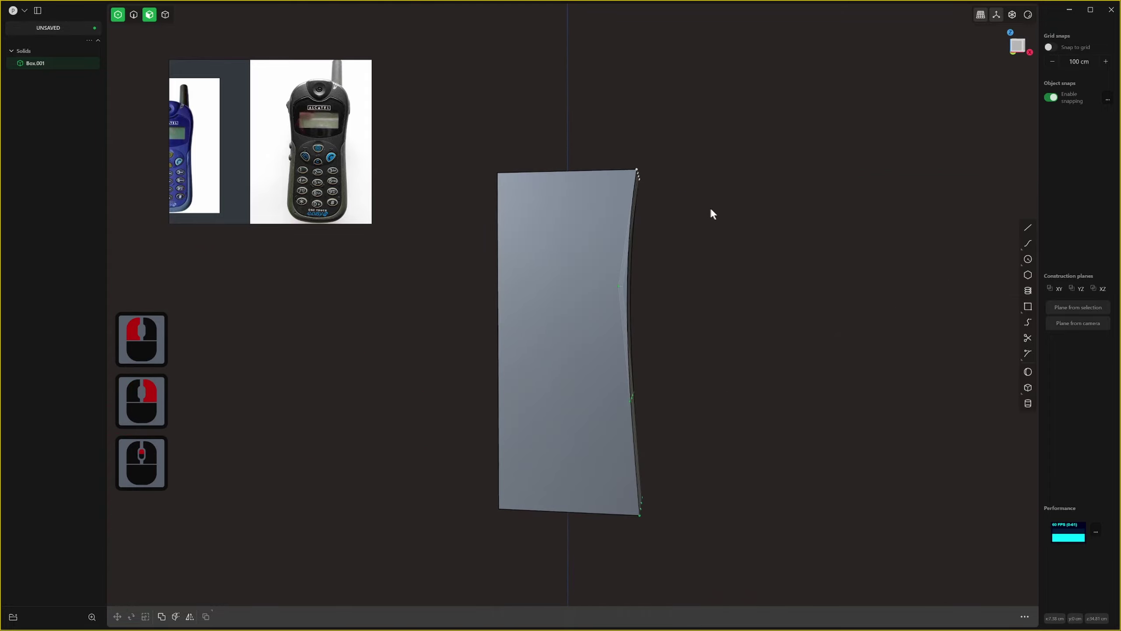
{"action": "middle_click", "coordinate": [728, 214]}
{"action": "scroll", "scroll_direction": "down", "scroll_amount": 3}
{"action": "middle_click", "coordinate": [712, 249]}
{"action": "middle_click", "coordinate": [628, 244]}
{"action": "middle_click", "coordinate": [656, 292]}
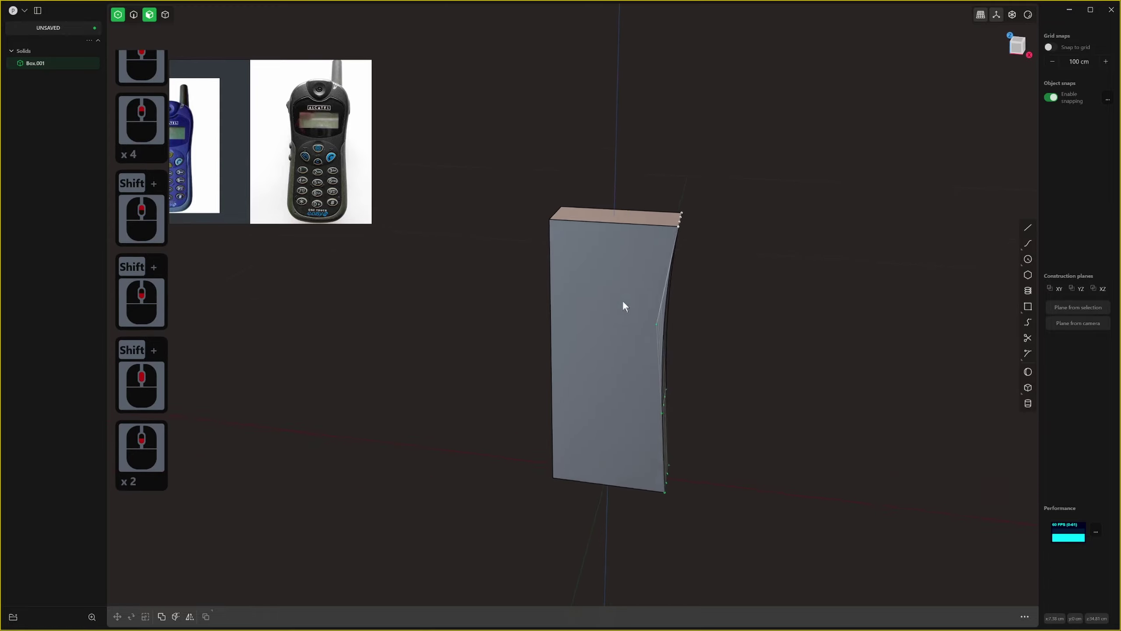
{"action": "middle_click", "coordinate": [637, 294]}
Mirror the phone body solid across its centre plane so both sides curve inward.
{"action": "key", "text": "4"}
{"action": "left_click", "coordinate": [636, 261]}
{"action": "left_click", "coordinate": [646, 237]}
{"action": "key", "text": "alt+x"}
{"action": "left_click", "coordinate": [638, 479]}
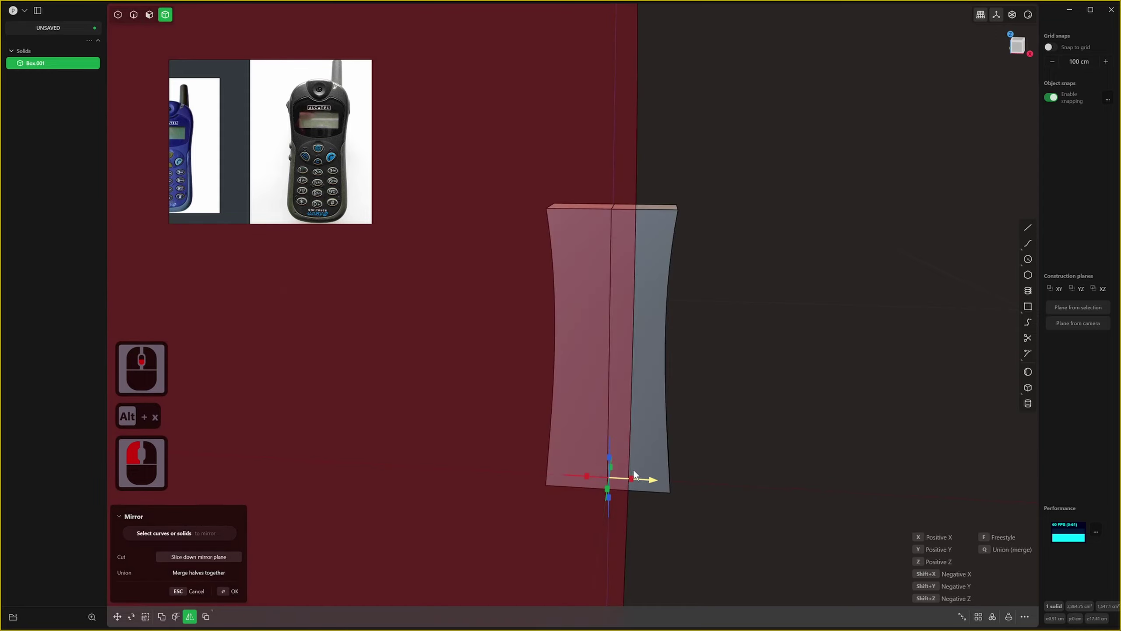
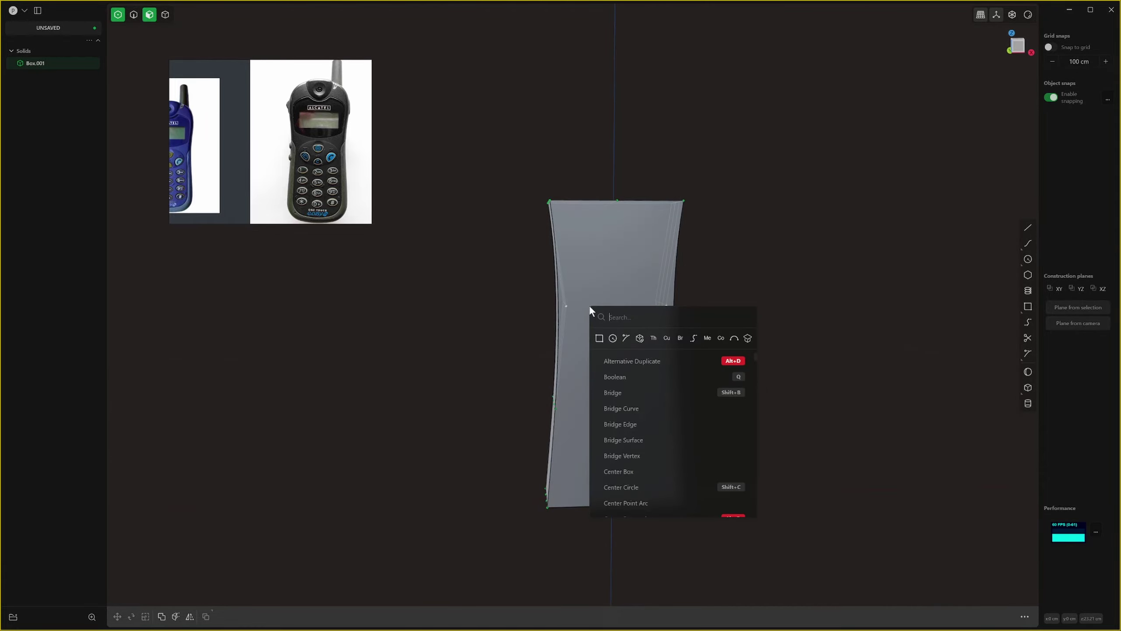
Run a toggle command from the palette and select the body's top and side faces.
{"action": "key", "text": "BackSpace"}
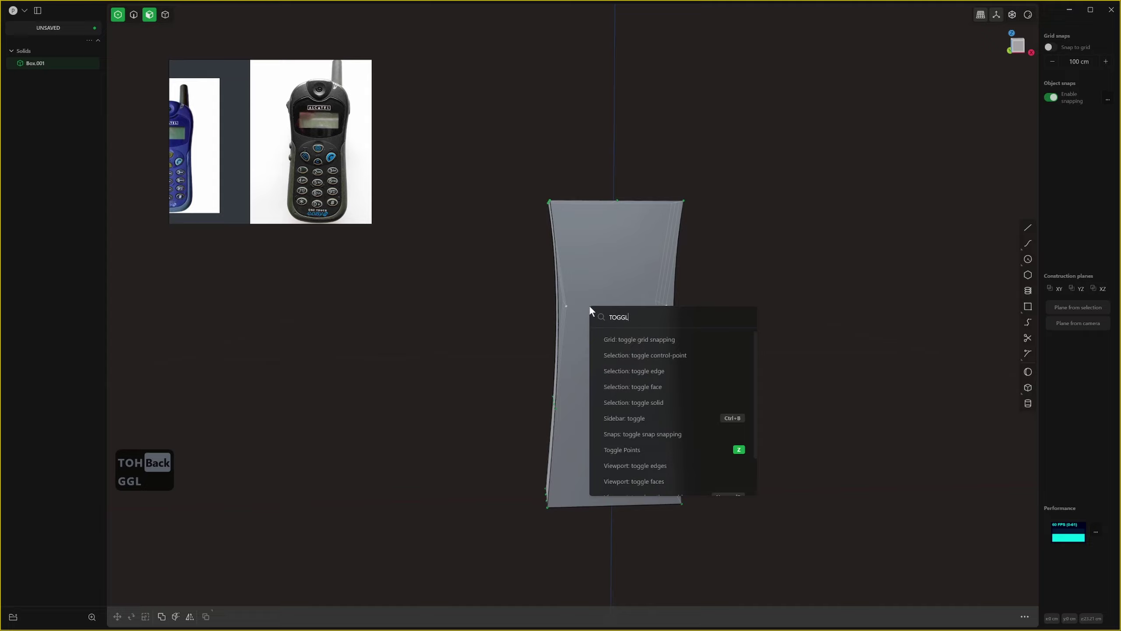
{"action": "left_click", "coordinate": [668, 462]}
{"action": "left_click", "coordinate": [668, 462]}
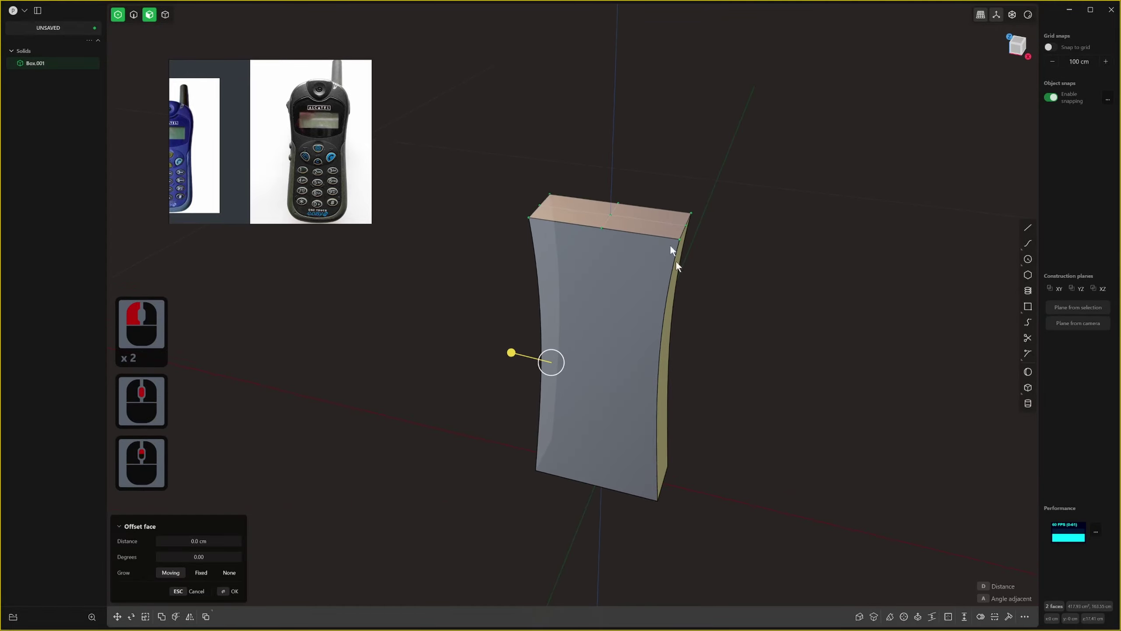
Raise the top edge about 3.7 cm to arch the top end outward.
{"action": "left_click", "coordinate": [653, 268]}
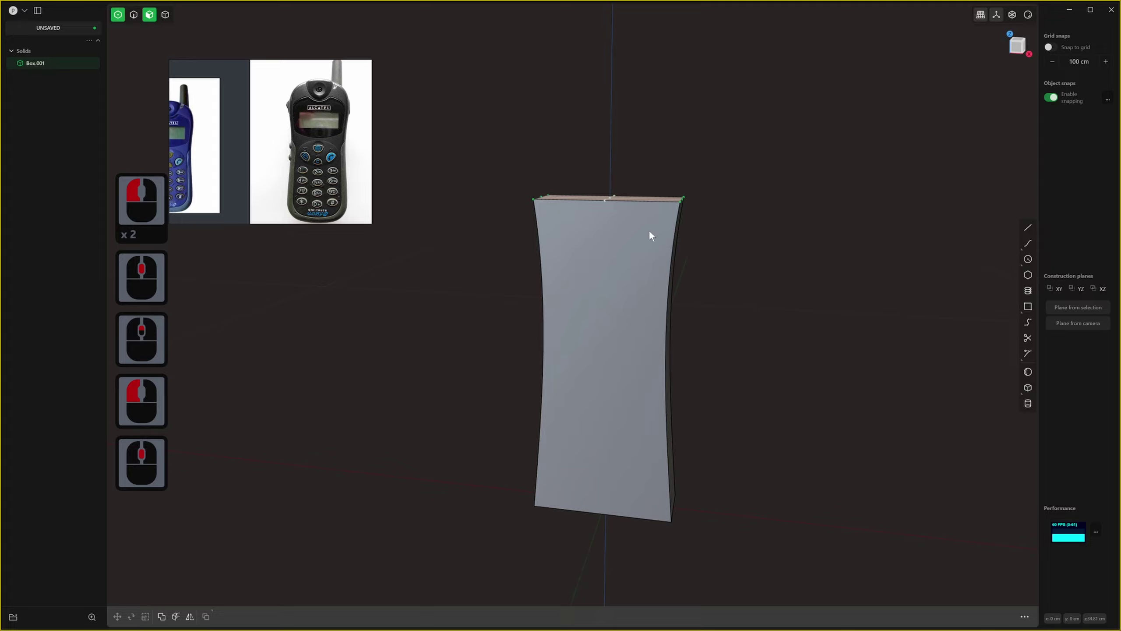
{"action": "key", "text": "g"}
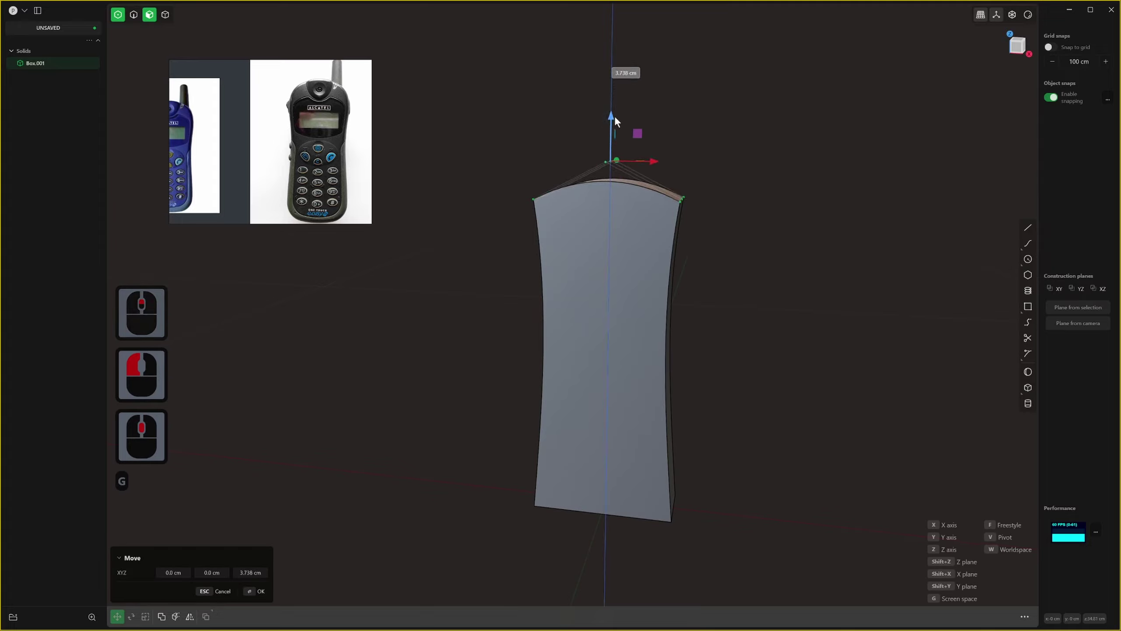
{"action": "left_click", "coordinate": [618, 121]}
{"action": "right_click", "coordinate": [618, 121]}
{"action": "middle_click", "coordinate": [572, 341]}
{"action": "middle_click", "coordinate": [564, 360]}
Move the bottom edge slightly down to arch the bottom end.
{"action": "key", "text": "3"}
{"action": "left_click", "coordinate": [573, 337]}
{"action": "middle_click", "coordinate": [633, 322]}
{"action": "left_click", "coordinate": [594, 302]}
{"action": "left_click", "coordinate": [635, 306]}
{"action": "right_click", "coordinate": [634, 305]}
{"action": "middle_click", "coordinate": [613, 362]}
{"action": "middle_click", "coordinate": [614, 519]}
{"action": "scroll", "scroll_direction": "down", "scroll_amount": 3}
{"action": "left_click", "coordinate": [634, 451]}
{"action": "key", "text": "s"}
{"action": "middle_click", "coordinate": [635, 448]}
{"action": "key", "text": "s"}
{"action": "left_click", "coordinate": [658, 528]}
{"action": "middle_click", "coordinate": [664, 544]}
Offset the selected end faces and confirm, then inspect the curved outline.
{"action": "key", "text": "g"}
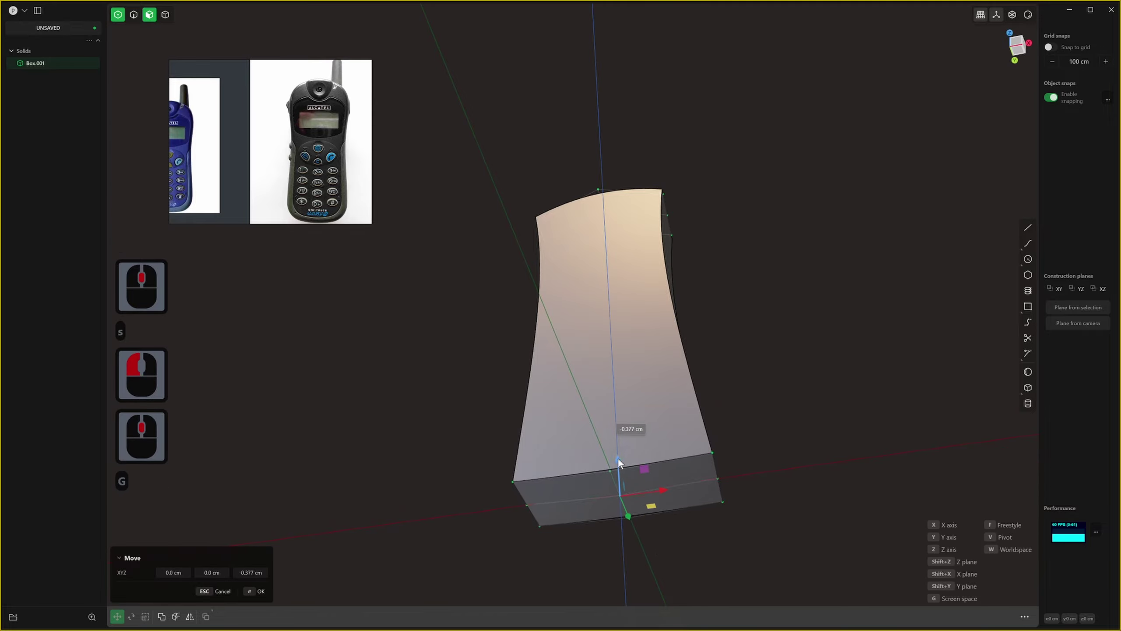
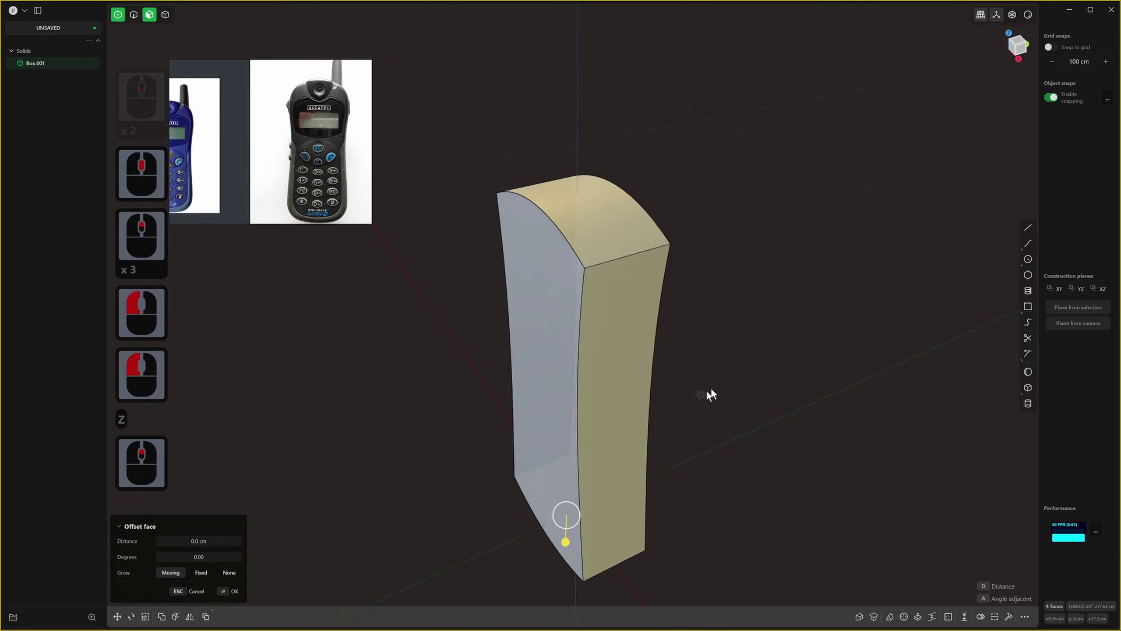
{"action": "middle_click", "coordinate": [750, 366]}
{"action": "left_click", "coordinate": [762, 330]}
{"action": "middle_click", "coordinate": [719, 259]}
{"action": "key", "text": "3"}
{"action": "middle_click", "coordinate": [645, 192]}
{"action": "middle_click", "coordinate": [636, 229]}
{"action": "middle_click", "coordinate": [615, 196]}
{"action": "middle_click", "coordinate": [612, 202]}
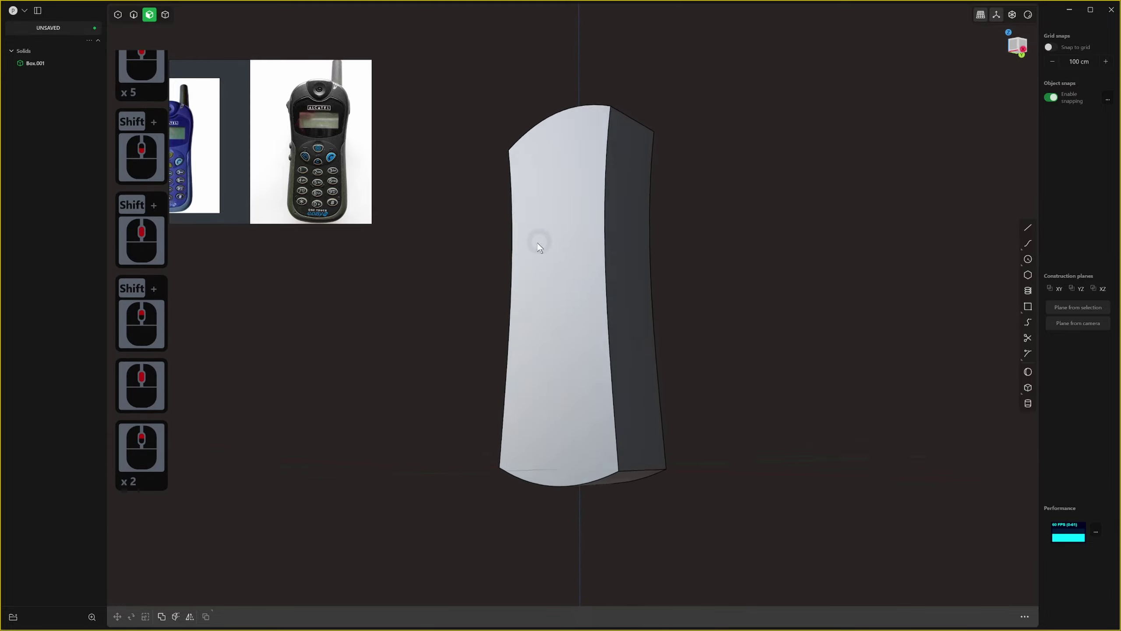
{"action": "middle_click", "coordinate": [582, 305]}
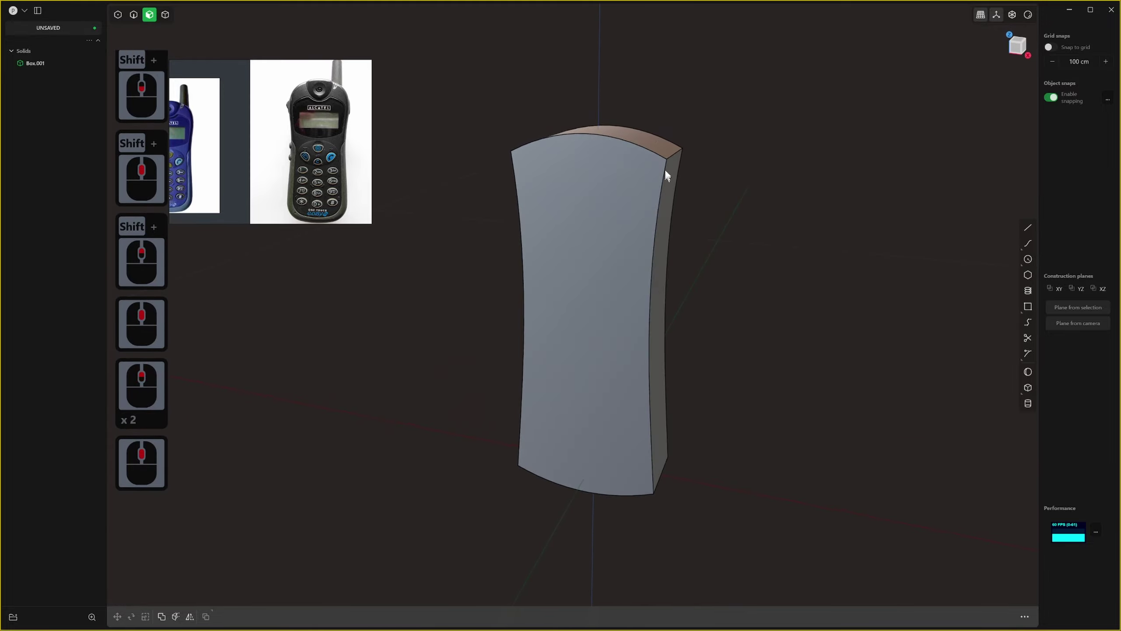
Fillet the four vertical corner edges of the phone body by about 2.8 cm.
{"action": "key", "text": "2"}
{"action": "left_click", "coordinate": [669, 161]}
{"action": "middle_click", "coordinate": [637, 185]}
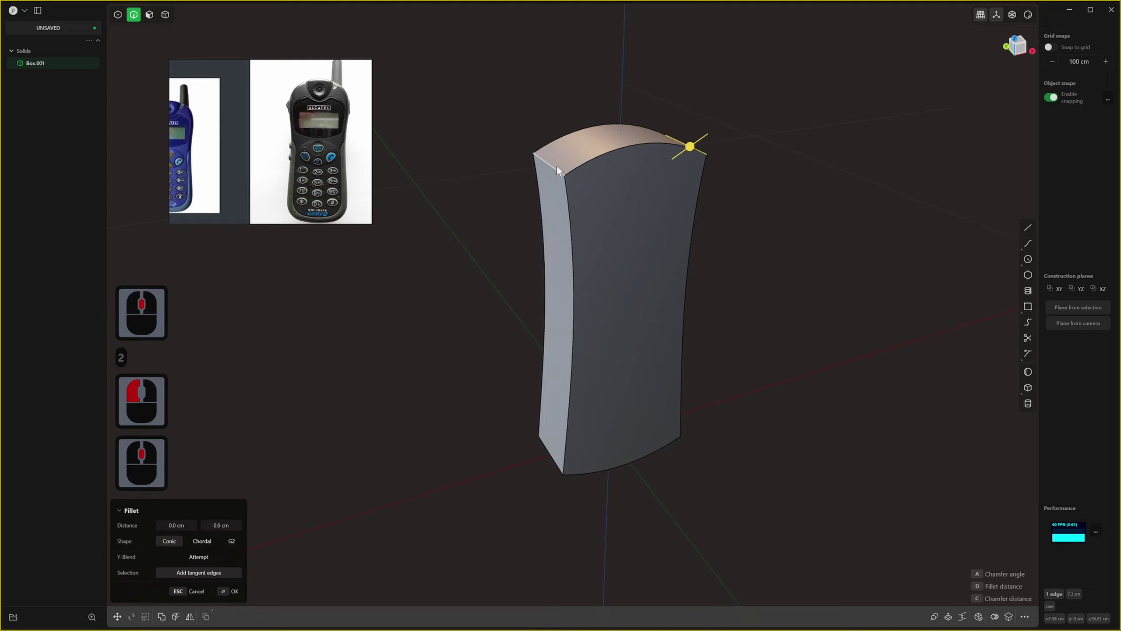
{"action": "left_click", "coordinate": [566, 177]}
{"action": "double_click", "coordinate": [564, 464]}
{"action": "middle_click", "coordinate": [678, 488]}
{"action": "left_click", "coordinate": [675, 484]}
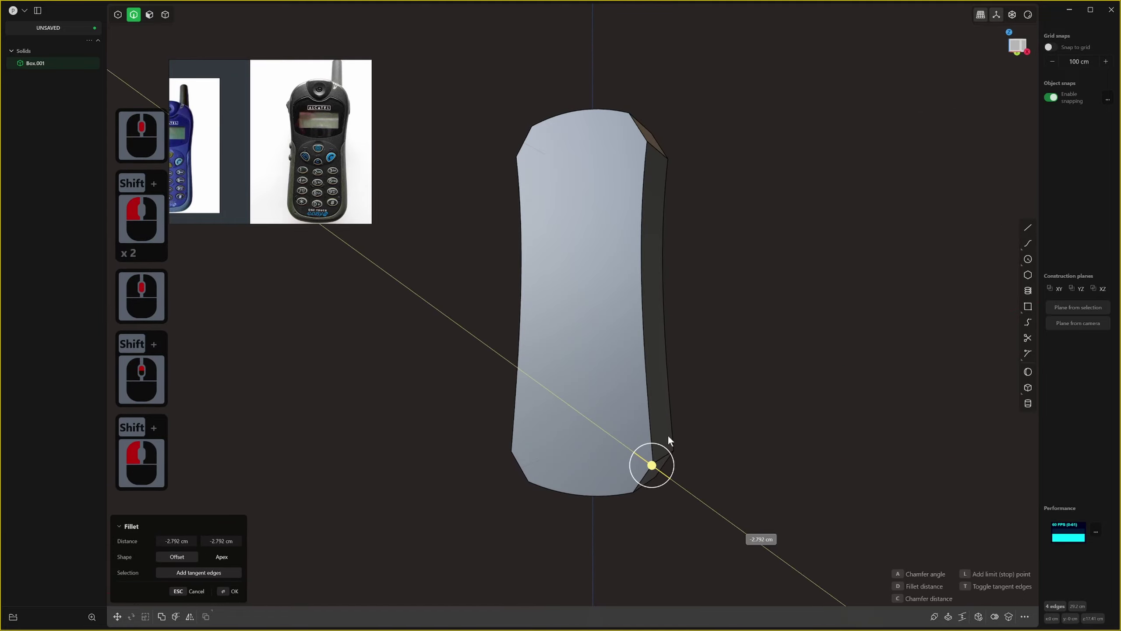
{"action": "left_click", "coordinate": [691, 548]}
{"action": "right_click", "coordinate": [690, 525]}
Fillet the front outline edges of the body and inspect the rounded result.
{"action": "key", "text": "2"}
{"action": "left_click", "coordinate": [646, 354]}
{"action": "middle_click", "coordinate": [649, 356]}
{"action": "right_click", "coordinate": [674, 332]}
{"action": "left_click", "coordinate": [674, 331]}
{"action": "middle_click", "coordinate": [715, 371]}
{"action": "scroll", "scroll_direction": "down", "scroll_amount": 3}
{"action": "middle_click", "coordinate": [690, 352]}
{"action": "middle_click", "coordinate": [726, 318]}
{"action": "middle_click", "coordinate": [697, 351]}
{"action": "middle_click", "coordinate": [609, 331]}
{"action": "scroll", "scroll_direction": "up", "scroll_amount": 3}
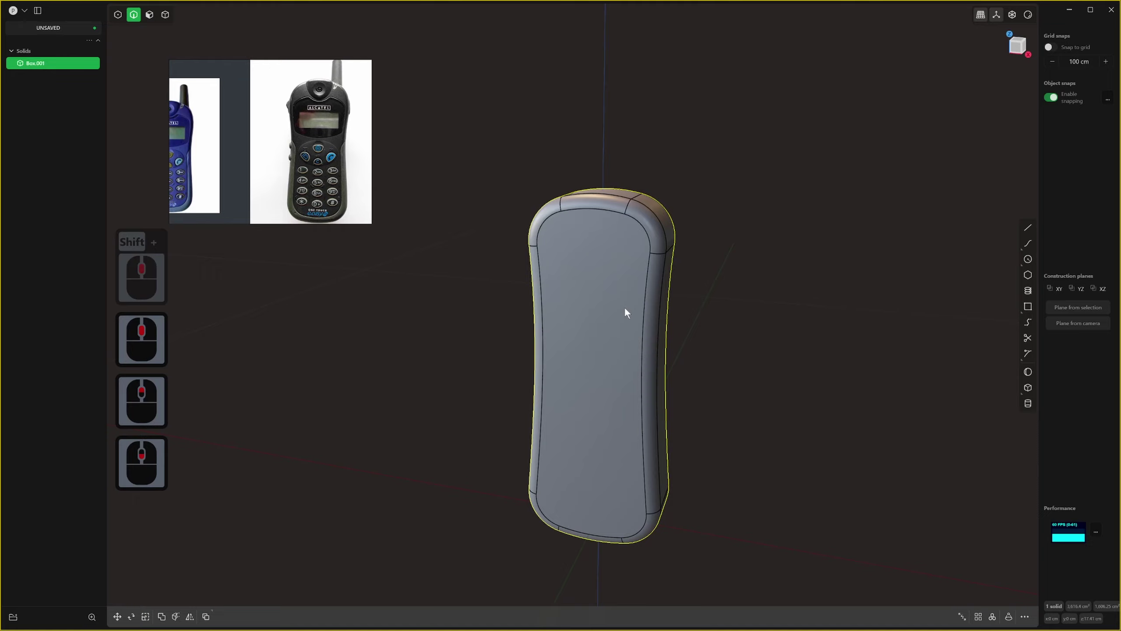
Undo the front-edge fillet and reveal the front face's control points instead.
{"action": "key", "text": "ctrl+z"}
{"action": "middle_click", "coordinate": [608, 313]}
{"action": "key", "text": "ctrl+z"}
{"action": "key", "text": "3"}
{"action": "left_click", "coordinate": [579, 301]}
{"action": "key", "text": "s"}
{"action": "key", "text": "s"}
{"action": "key", "text": "shift+s"}
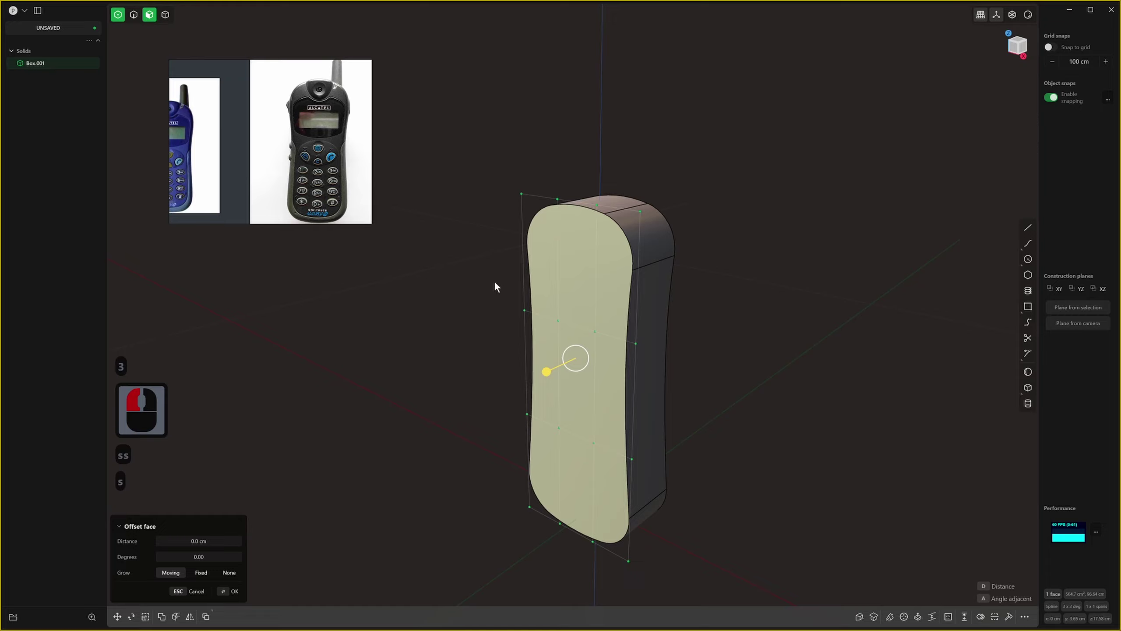
Try moving a row of front-face control points, then undo the move.
{"action": "middle_click", "coordinate": [516, 273]}
{"action": "scroll", "scroll_direction": "down", "scroll_amount": 3}
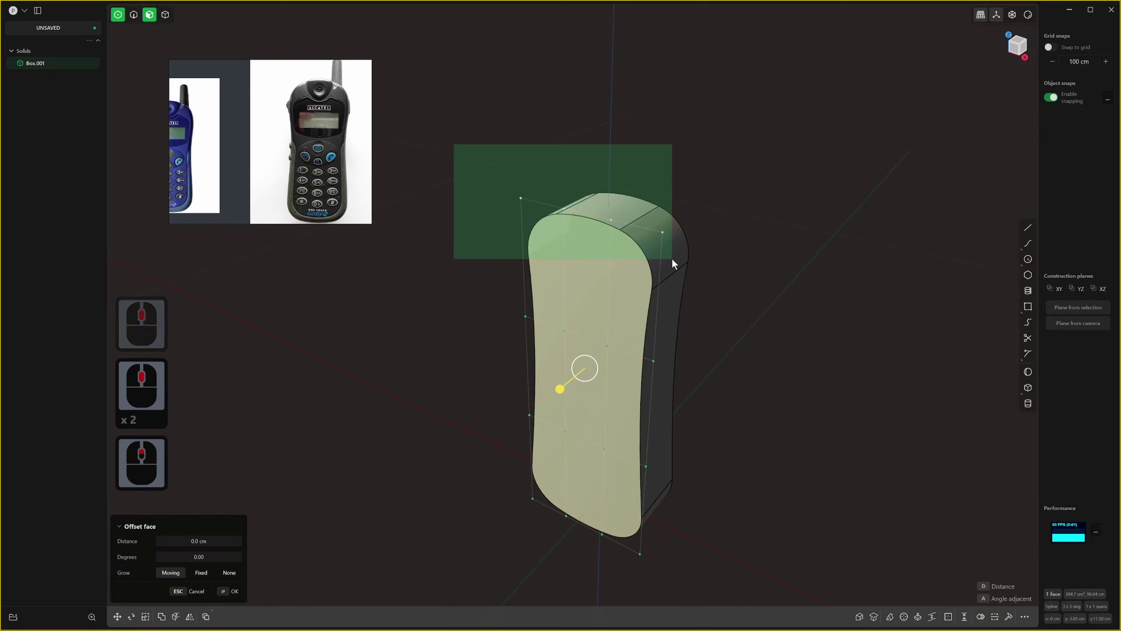
{"action": "left_click", "coordinate": [679, 265]}
{"action": "middle_click", "coordinate": [666, 278]}
{"action": "key", "text": "1"}
{"action": "scroll", "scroll_direction": "down", "scroll_amount": 3}
{"action": "left_click", "coordinate": [679, 308]}
{"action": "key", "text": "ctrl+z"}
Move the outer front-face control points to start the curved profile.
{"action": "key", "text": "g"}
{"action": "left_click", "coordinate": [614, 233]}
{"action": "middle_click", "coordinate": [591, 327]}
{"action": "middle_click", "coordinate": [592, 326]}
{"action": "scroll", "scroll_direction": "down", "scroll_amount": 3}
{"action": "middle_click", "coordinate": [477, 442]}
{"action": "left_click", "coordinate": [588, 538]}
{"action": "right_click", "coordinate": [578, 527]}
{"action": "left_click", "coordinate": [615, 567]}
{"action": "middle_click", "coordinate": [594, 559]}
{"action": "key", "text": "g"}
{"action": "left_click", "coordinate": [589, 508]}
{"action": "right_click", "coordinate": [590, 502]}
Move the middle control points and scale the top ones for a gentle front bulge.
{"action": "left_click", "coordinate": [478, 323]}
{"action": "left_click", "coordinate": [583, 406]}
{"action": "key", "text": "g"}
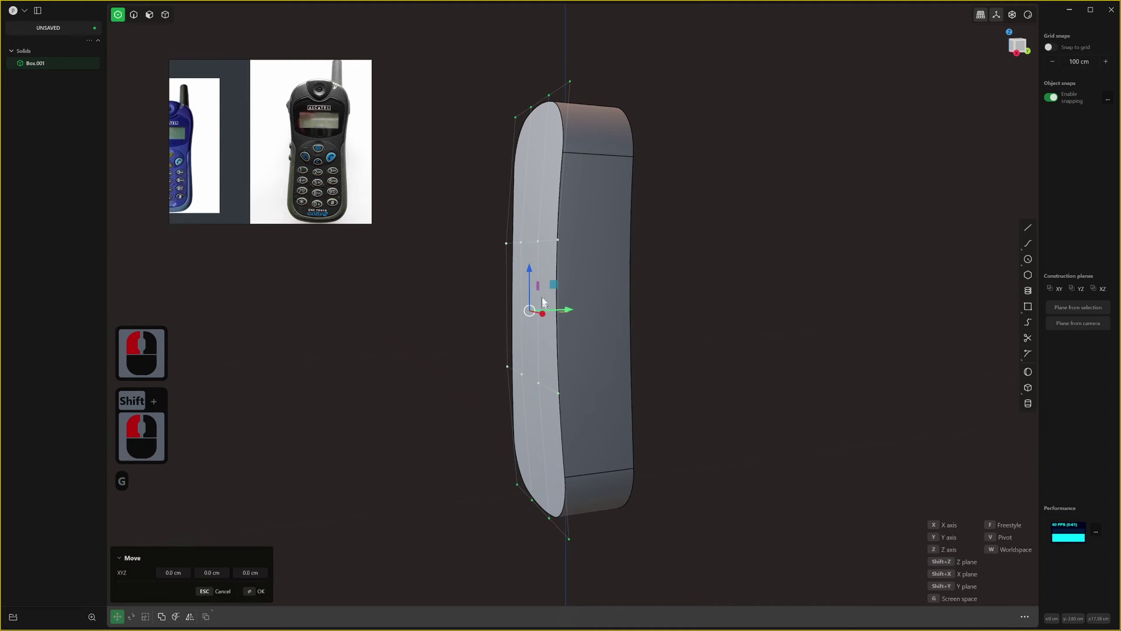
{"action": "middle_click", "coordinate": [642, 265]}
{"action": "right_click", "coordinate": [642, 265]}
{"action": "left_click", "coordinate": [641, 265]}
{"action": "key", "text": "s"}
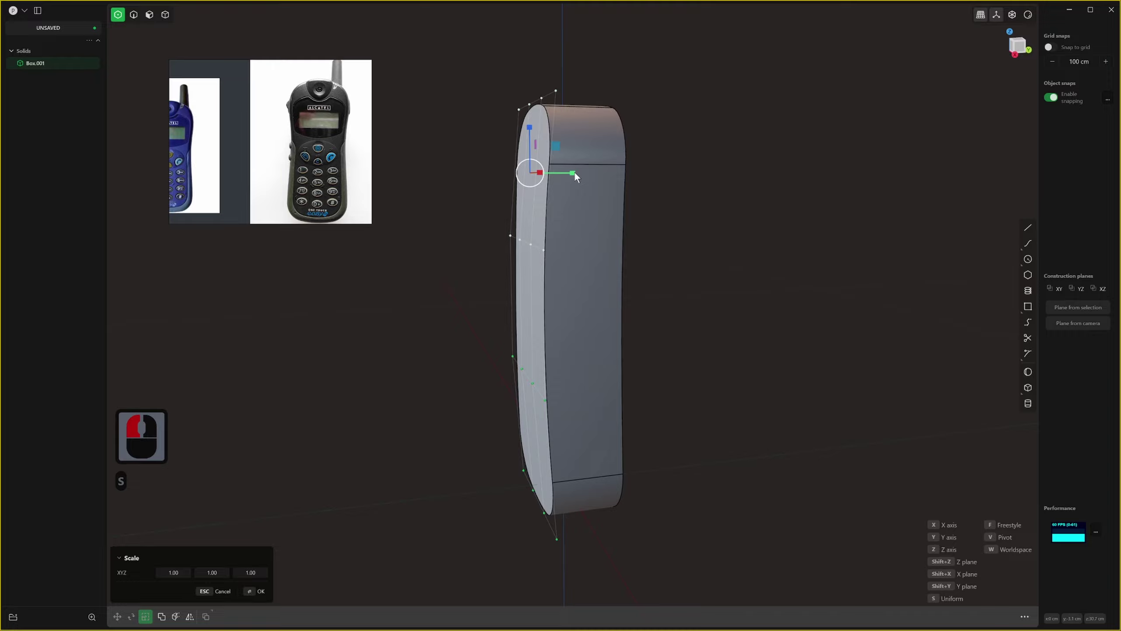
{"action": "left_click", "coordinate": [690, 255]}
{"action": "right_click", "coordinate": [690, 255]}
{"action": "middle_click", "coordinate": [690, 255]}
Undo the last change and offset the front face to form a separate front panel.
{"action": "key", "text": "2"}
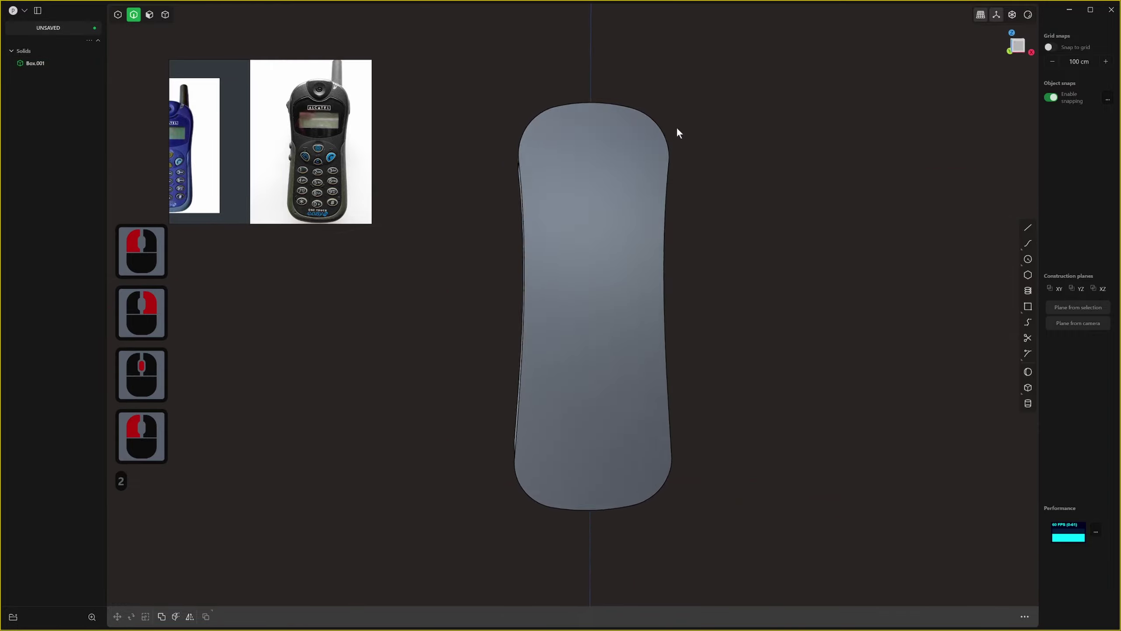
{"action": "middle_click", "coordinate": [663, 151]}
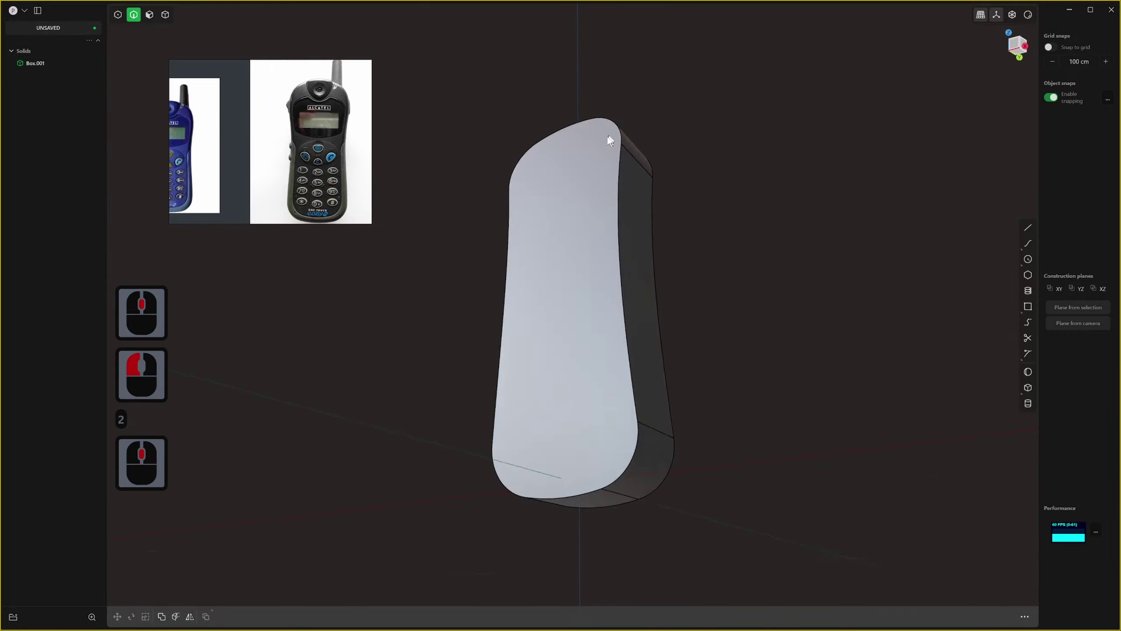
{"action": "middle_click", "coordinate": [608, 218]}
{"action": "middle_click", "coordinate": [615, 228]}
{"action": "key", "text": "ctrl+z"}
{"action": "middle_click", "coordinate": [631, 153]}
{"action": "left_click", "coordinate": [608, 156]}
{"action": "middle_click", "coordinate": [549, 182]}
{"action": "key", "text": "o"}
{"action": "left_click", "coordinate": [585, 170]}
{"action": "right_click", "coordinate": [584, 168]}
{"action": "left_click", "coordinate": [569, 118]}
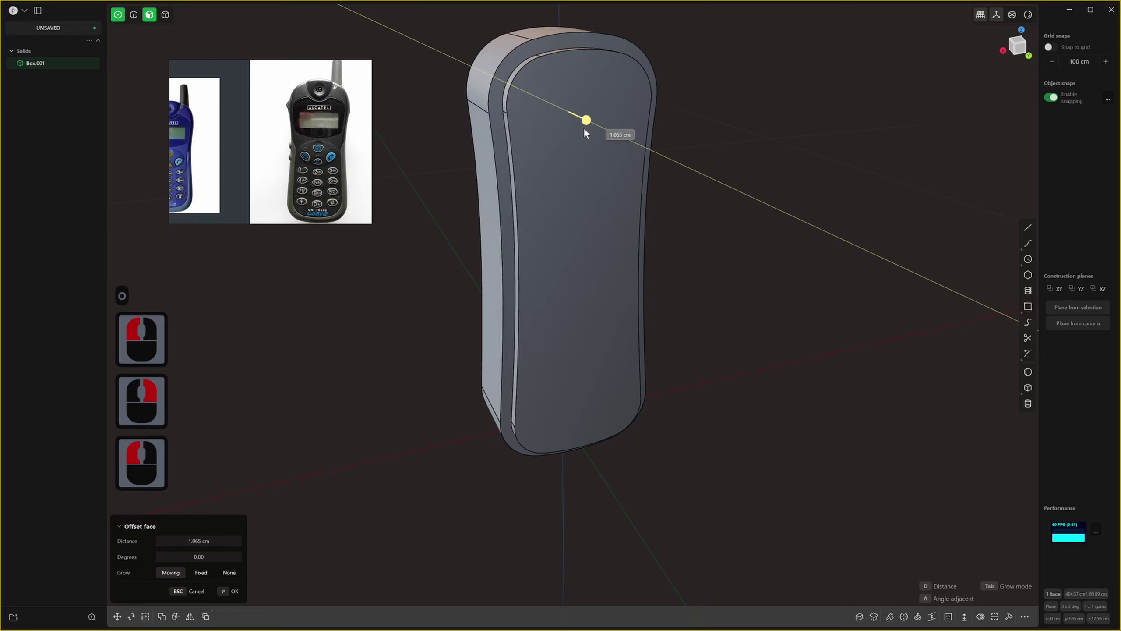
{"action": "left_click", "coordinate": [594, 140]}
{"action": "right_click", "coordinate": [594, 139]}
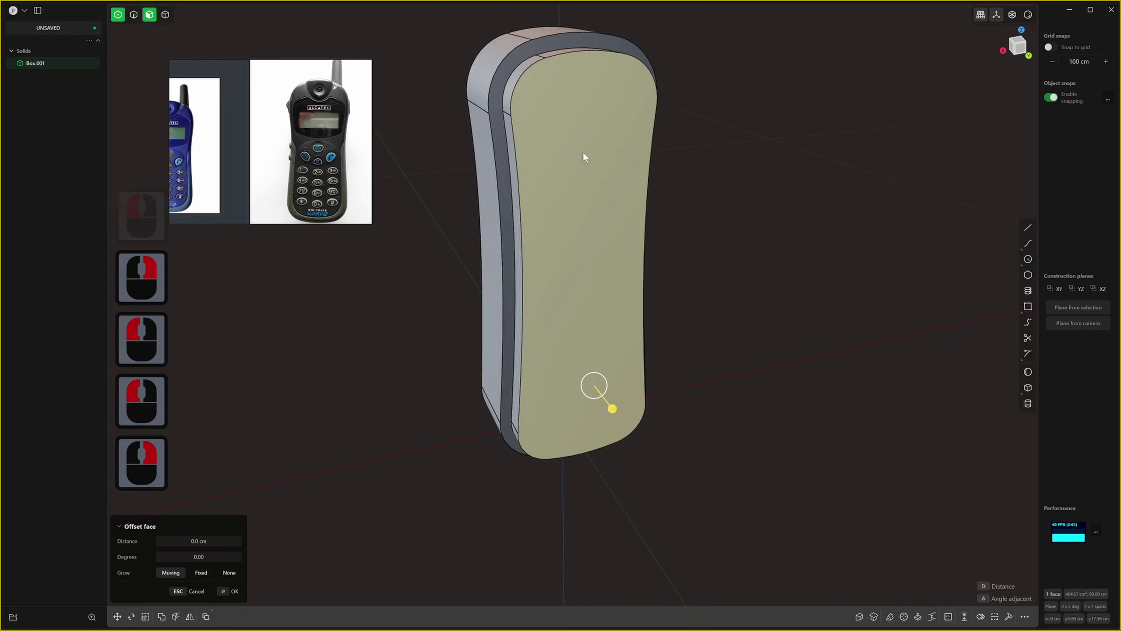
Move the front panel's control points outward about 1.5 cm to raise it.
{"action": "key", "text": "s"}
{"action": "type", "text": "ss"}
{"action": "key", "text": "shift+s"}
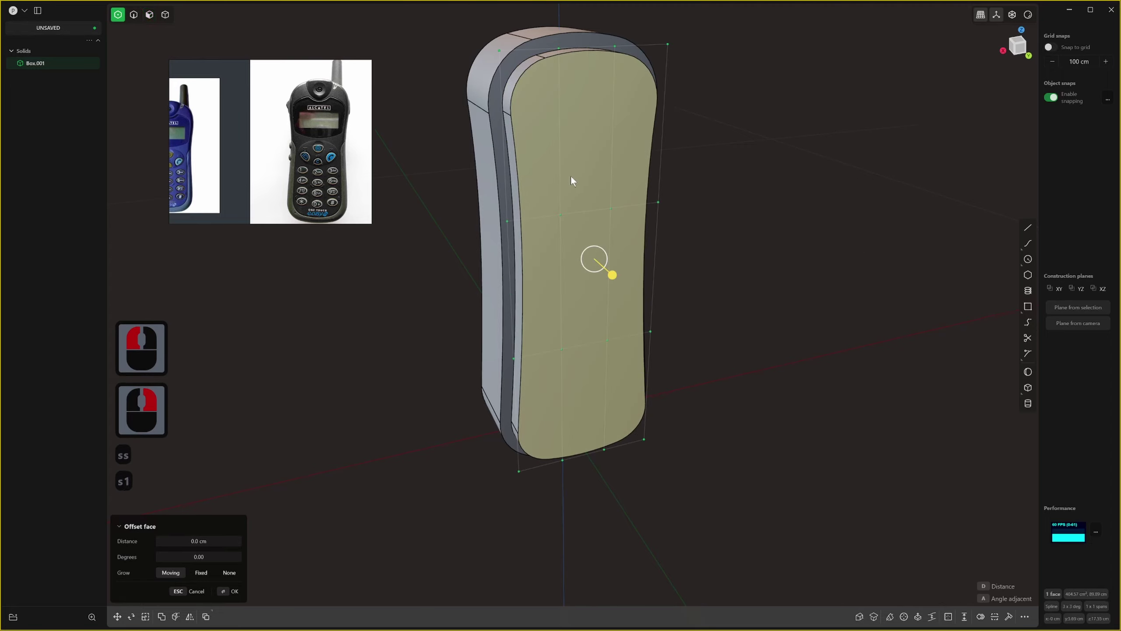
{"action": "middle_click", "coordinate": [633, 141]}
{"action": "key", "text": "s"}
{"action": "left_click", "coordinate": [708, 349]}
{"action": "middle_click", "coordinate": [726, 330]}
{"action": "key", "text": "f"}
{"action": "key", "text": "Escape"}
{"action": "key", "text": "g"}
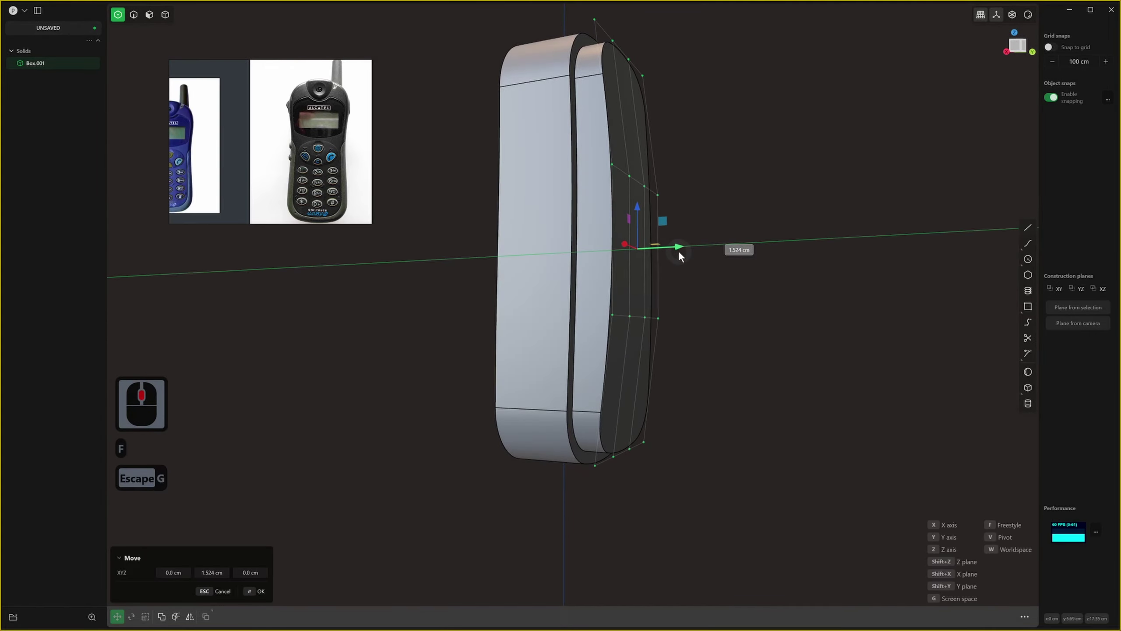
{"action": "left_click", "coordinate": [686, 259]}
{"action": "right_click", "coordinate": [683, 255]}
Fillet the raised panel's outer edge by about 1.9 cm.
{"action": "key", "text": "2"}
{"action": "left_click", "coordinate": [616, 115]}
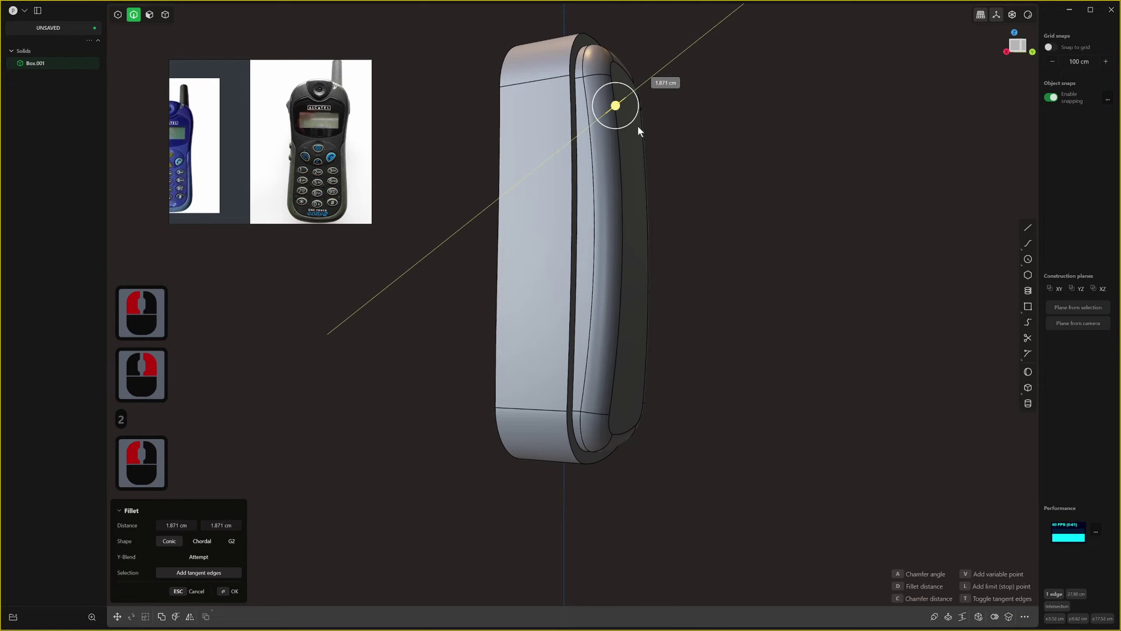
{"action": "left_click", "coordinate": [641, 132]}
{"action": "right_click", "coordinate": [651, 139]}
Try fillets on further body edges while checking the side faces.
{"action": "scroll", "scroll_direction": "down", "scroll_amount": 3}
{"action": "key", "text": "2"}
{"action": "left_click", "coordinate": [589, 182]}
{"action": "middle_click", "coordinate": [590, 183]}
{"action": "middle_click", "coordinate": [590, 183]}
{"action": "middle_click", "coordinate": [590, 183]}
{"action": "left_click", "coordinate": [590, 183]}
{"action": "right_click", "coordinate": [585, 181]}
{"action": "middle_click", "coordinate": [574, 228]}
{"action": "middle_click", "coordinate": [562, 205]}
{"action": "double_click", "coordinate": [523, 202]}
{"action": "key", "text": "2"}
{"action": "scroll", "scroll_direction": "down", "scroll_amount": 3}
{"action": "middle_click", "coordinate": [596, 151]}
{"action": "key", "text": "2"}
{"action": "double_click", "coordinate": [597, 149]}
Orbit around the body to inspect the long side before cutting it.
{"action": "scroll", "scroll_direction": "up", "scroll_amount": 3}
{"action": "middle_click", "coordinate": [684, 422]}
{"action": "scroll", "scroll_direction": "down", "scroll_amount": 3}
{"action": "middle_click", "coordinate": [691, 432]}
{"action": "scroll", "scroll_direction": "down", "scroll_amount": 3}
{"action": "middle_click", "coordinate": [534, 401]}
{"action": "scroll", "scroll_direction": "down", "scroll_amount": 3}
{"action": "middle_click", "coordinate": [549, 286]}
{"action": "middle_click", "coordinate": [689, 319]}
{"action": "scroll", "scroll_direction": "down", "scroll_amount": 3}
{"action": "middle_click", "coordinate": [621, 259]}
{"action": "middle_click", "coordinate": [654, 374]}
{"action": "middle_click", "coordinate": [585, 362]}
Loop-cut through the centre of the long side face and select the resulting strip.
{"action": "key", "text": "ctrl+r"}
{"action": "middle_click", "coordinate": [638, 352]}
{"action": "left_click", "coordinate": [638, 353]}
{"action": "middle_click", "coordinate": [677, 358]}
{"action": "middle_click", "coordinate": [647, 366]}
{"action": "key", "text": "ctrl+r"}
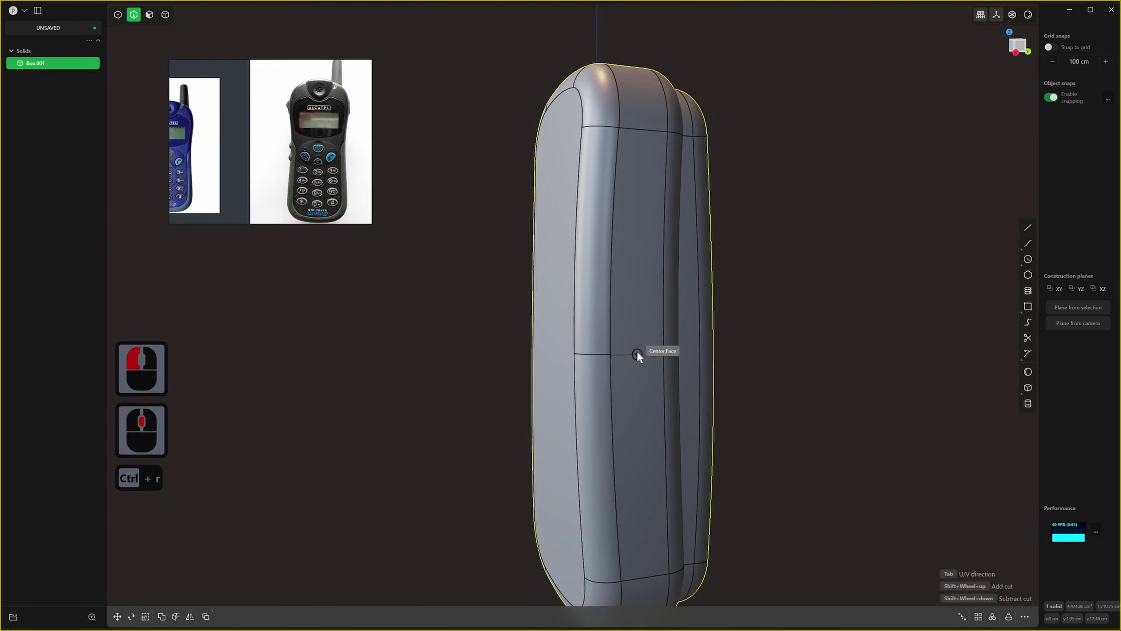
{"action": "key", "text": "Escape"}
{"action": "key", "text": "Escape"}
{"action": "left_click", "coordinate": [631, 348]}
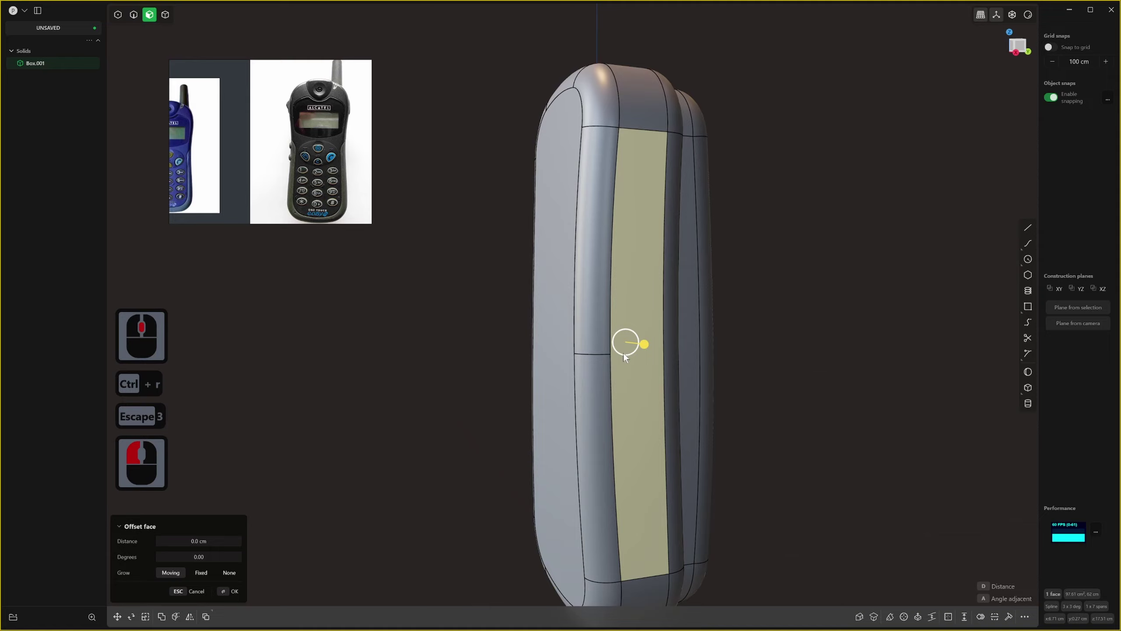
Cut the strip narrower, offset the side strip face and bring up the command search.
{"action": "key", "text": "ctrl+r"}
{"action": "left_click", "coordinate": [614, 359]}
{"action": "middle_click", "coordinate": [607, 363]}
{"action": "double_click", "coordinate": [625, 363]}
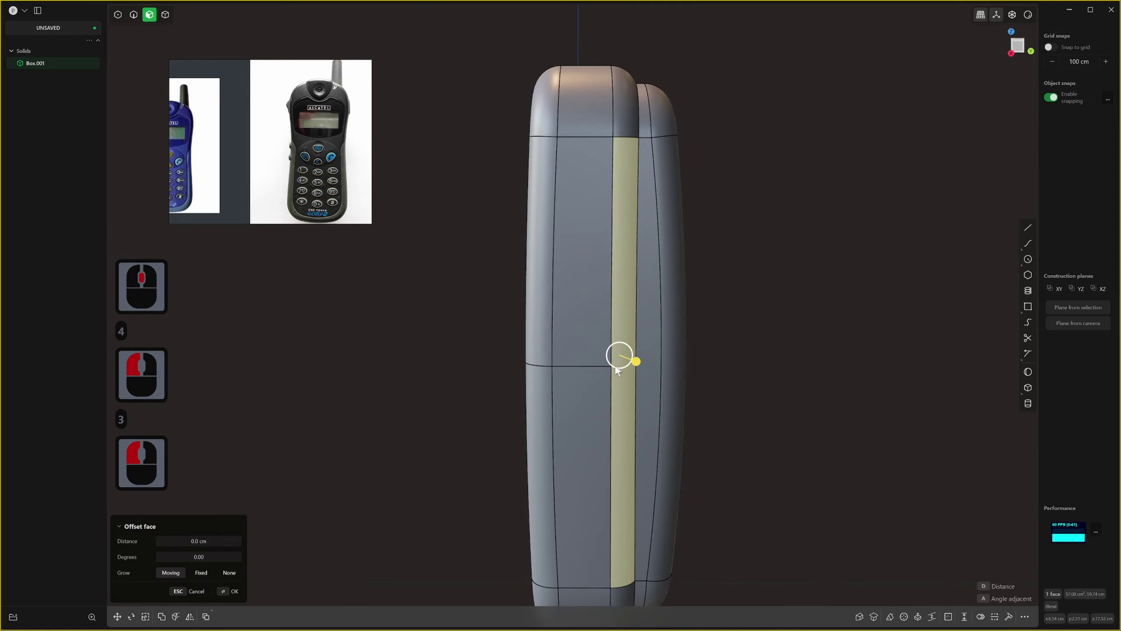
{"action": "key", "text": "ctrl+r"}
{"action": "left_click", "coordinate": [628, 368]}
{"action": "right_click", "coordinate": [628, 368]}
{"action": "middle_click", "coordinate": [660, 370]}
{"action": "key", "text": "f"}
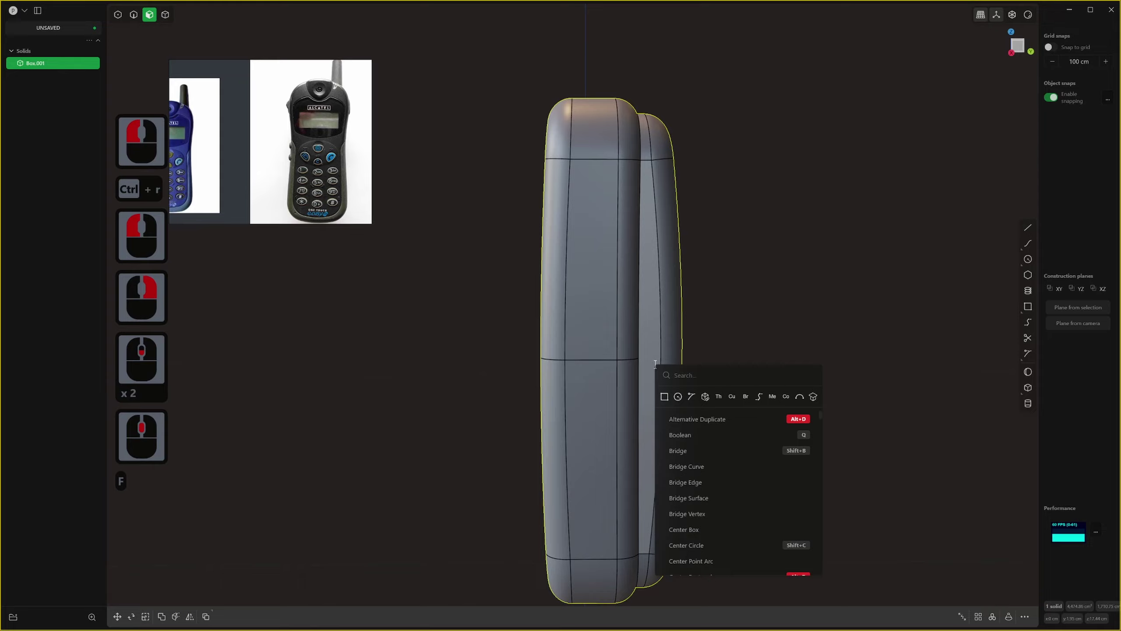
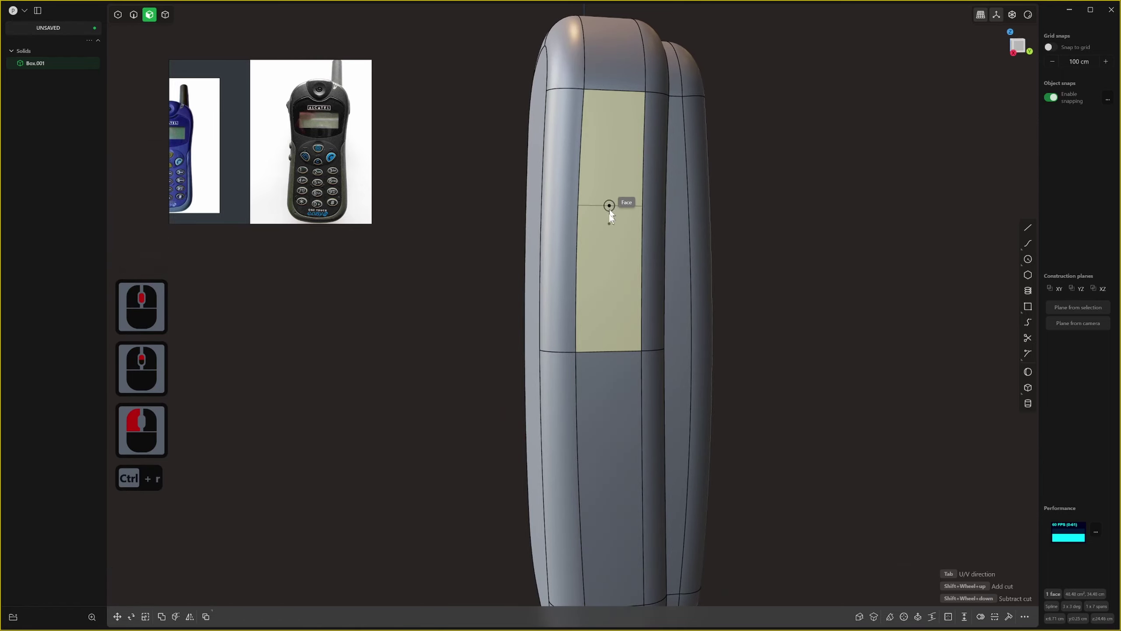
Select side faces of the phone body and try offsetting them, refreshing the view between attempts.
{"action": "key", "text": "Escape"}
{"action": "middle_click", "coordinate": [592, 297]}
{"action": "middle_click", "coordinate": [595, 295]}
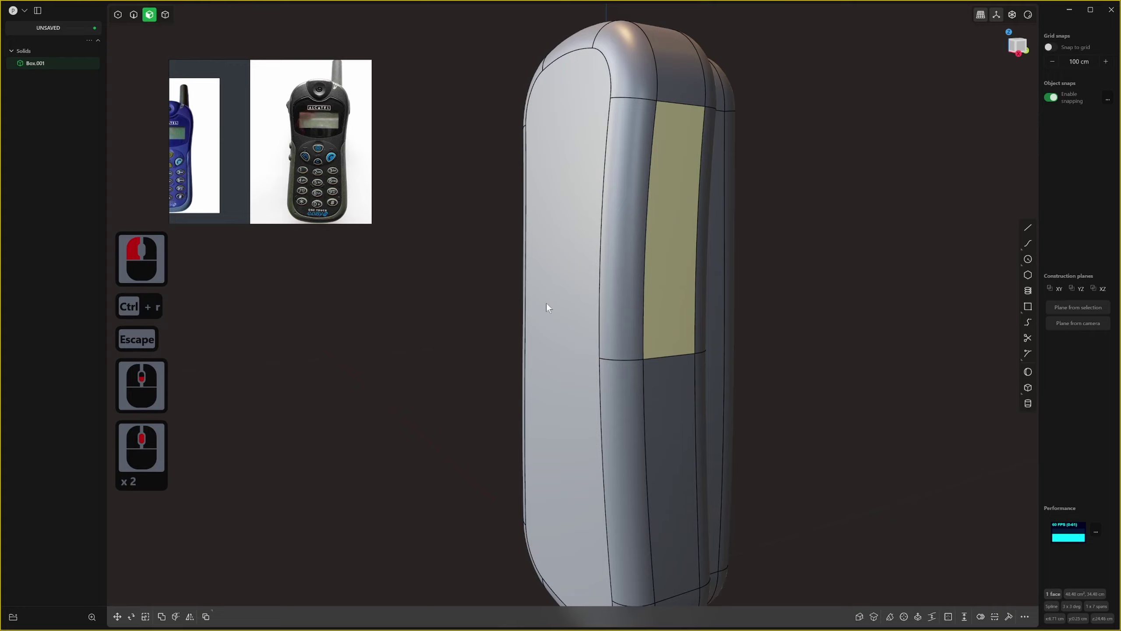
{"action": "key", "text": "ctrl+r"}
{"action": "key", "text": "Escape"}
{"action": "left_click", "coordinate": [578, 320]}
{"action": "left_click", "coordinate": [621, 325]}
{"action": "middle_click", "coordinate": [907, 275]}
{"action": "left_click", "coordinate": [897, 286]}
{"action": "key", "text": "ctrl+r"}
{"action": "key", "text": "Escape"}
{"action": "middle_click", "coordinate": [753, 346]}
{"action": "middle_click", "coordinate": [826, 355]}
{"action": "middle_click", "coordinate": [679, 366]}
{"action": "left_click", "coordinate": [569, 345]}
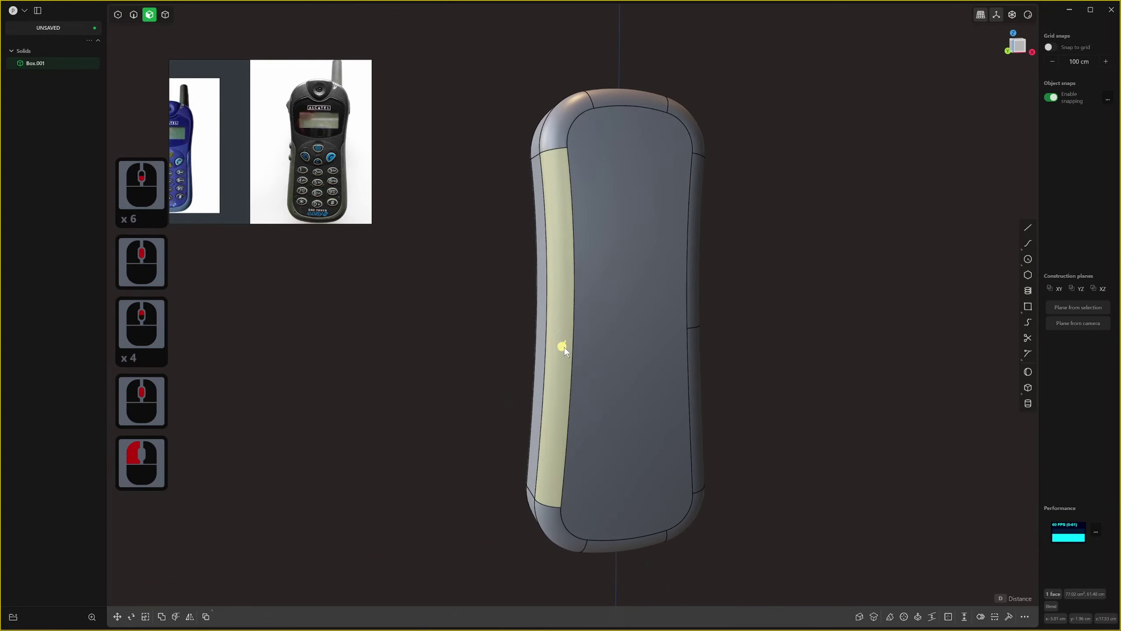
{"action": "key", "text": "ctrl+r"}
Undo the stray offset, switch to face selection and pick the lower side faces on one side.
{"action": "left_click", "coordinate": [578, 335]}
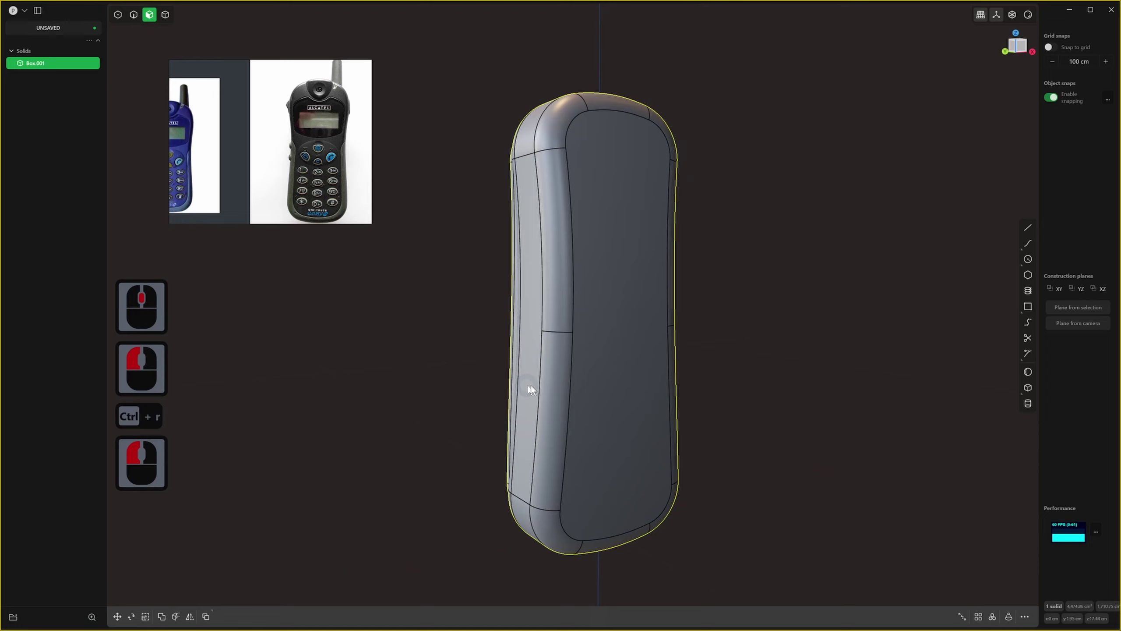
{"action": "middle_click", "coordinate": [566, 391]}
{"action": "left_click", "coordinate": [536, 355]}
{"action": "key", "text": "ctrl+r"}
{"action": "key", "text": "ctrl+z"}
{"action": "left_click", "coordinate": [557, 373]}
{"action": "right_click", "coordinate": [557, 373]}
{"action": "middle_click", "coordinate": [557, 373]}
{"action": "middle_click", "coordinate": [557, 378]}
{"action": "key", "text": "3"}
{"action": "left_click", "coordinate": [566, 403]}
{"action": "left_click", "coordinate": [534, 415]}
{"action": "key", "text": "ctrl+z"}
Extend the selection to the connected lower and corner faces on both sides and confirm the face offset.
{"action": "left_click", "coordinate": [541, 512]}
{"action": "double_click", "coordinate": [545, 500]}
{"action": "double_click", "coordinate": [542, 515]}
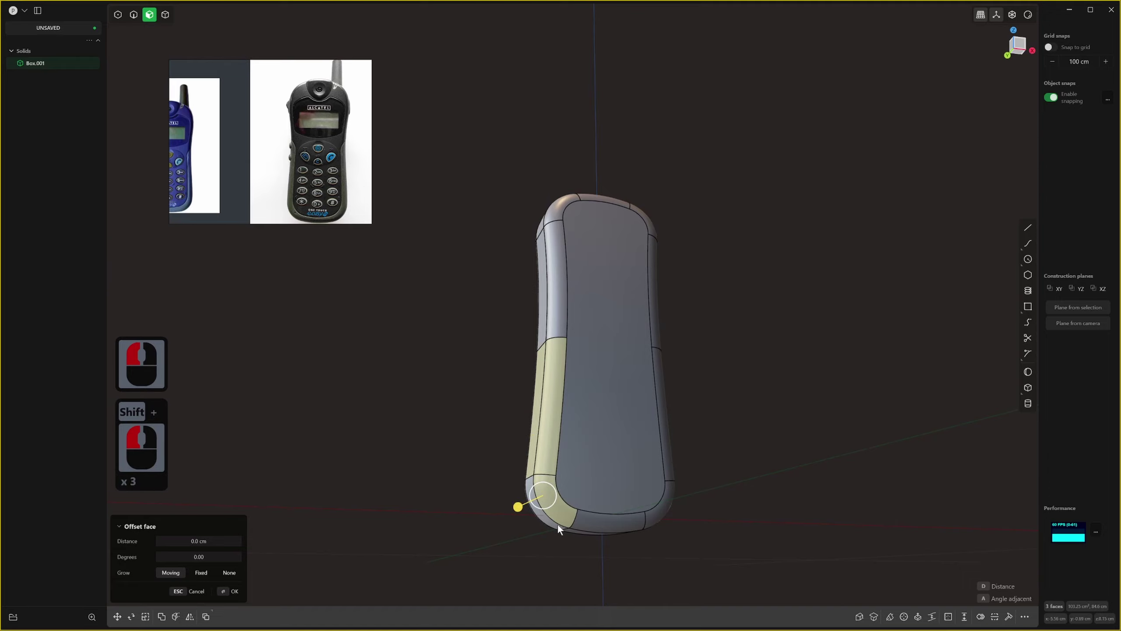
{"action": "double_click", "coordinate": [562, 530]}
{"action": "middle_click", "coordinate": [563, 526]}
{"action": "middle_click", "coordinate": [556, 487]}
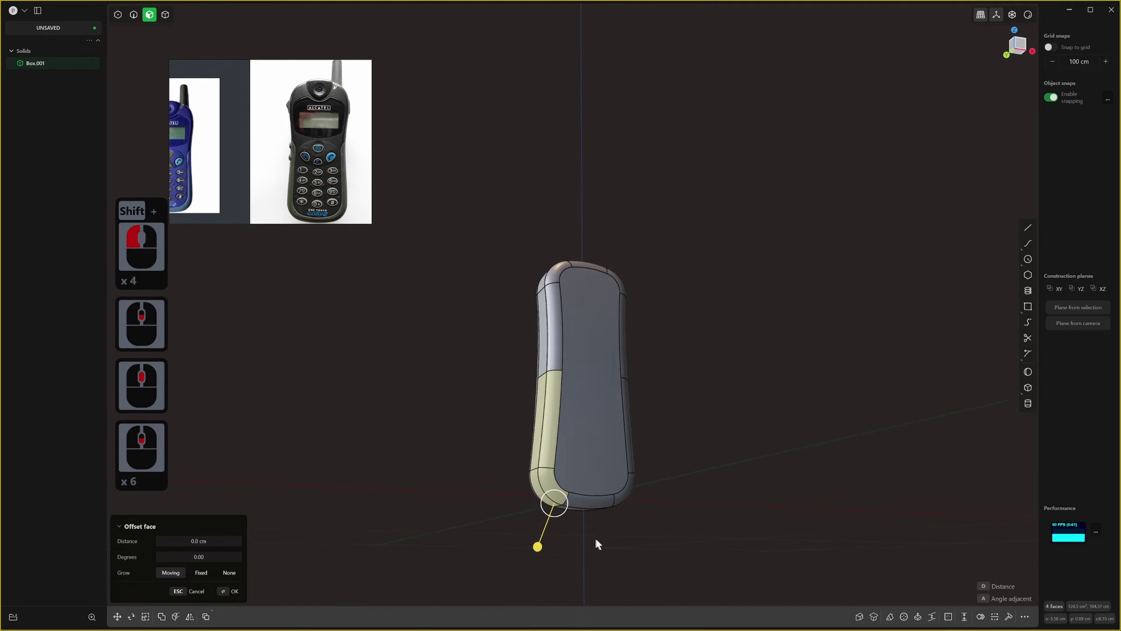
{"action": "middle_click", "coordinate": [596, 543]}
{"action": "left_click", "coordinate": [674, 469]}
{"action": "left_click", "coordinate": [673, 522]}
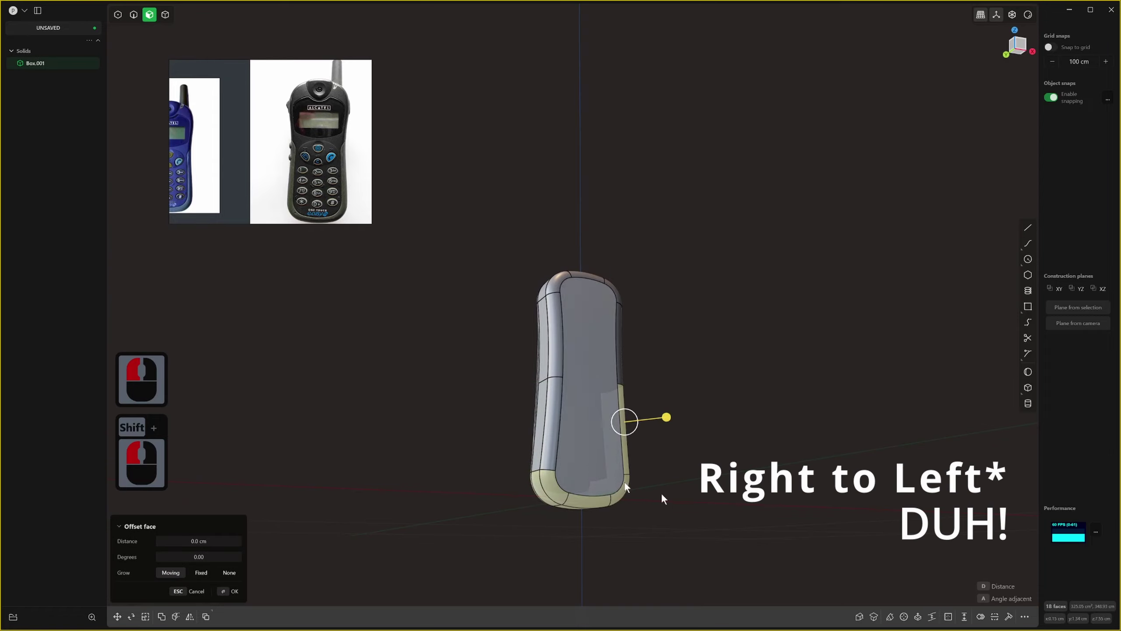
{"action": "left_click", "coordinate": [675, 441]}
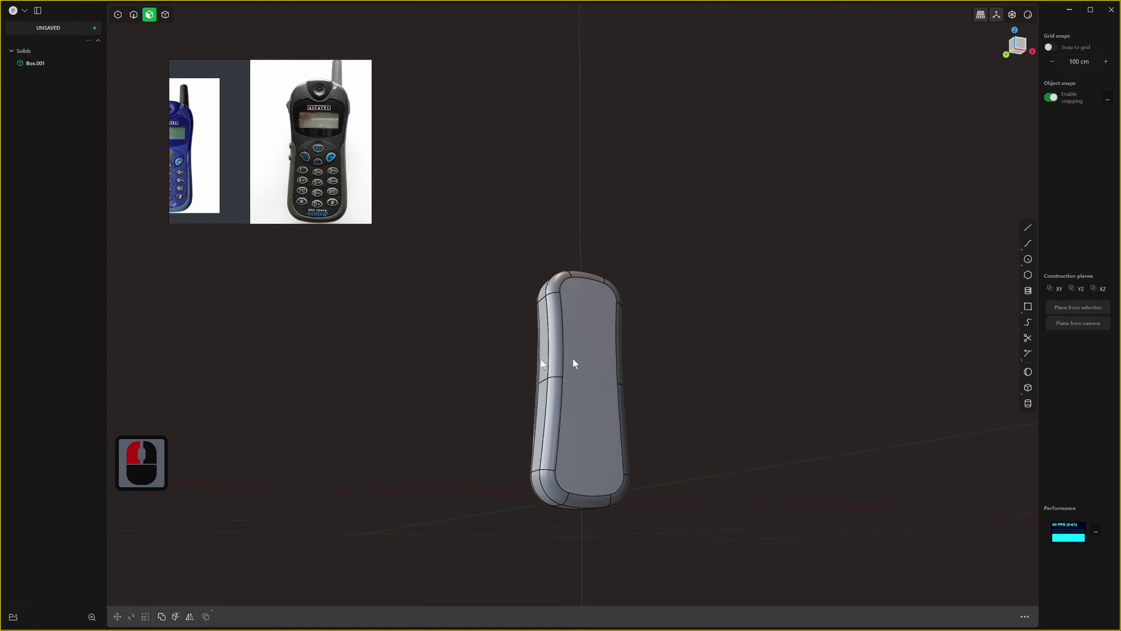
Box-select the lower band of body faces, retrying until the right set is picked, and start offsetting it.
{"action": "left_click", "coordinate": [721, 558]}
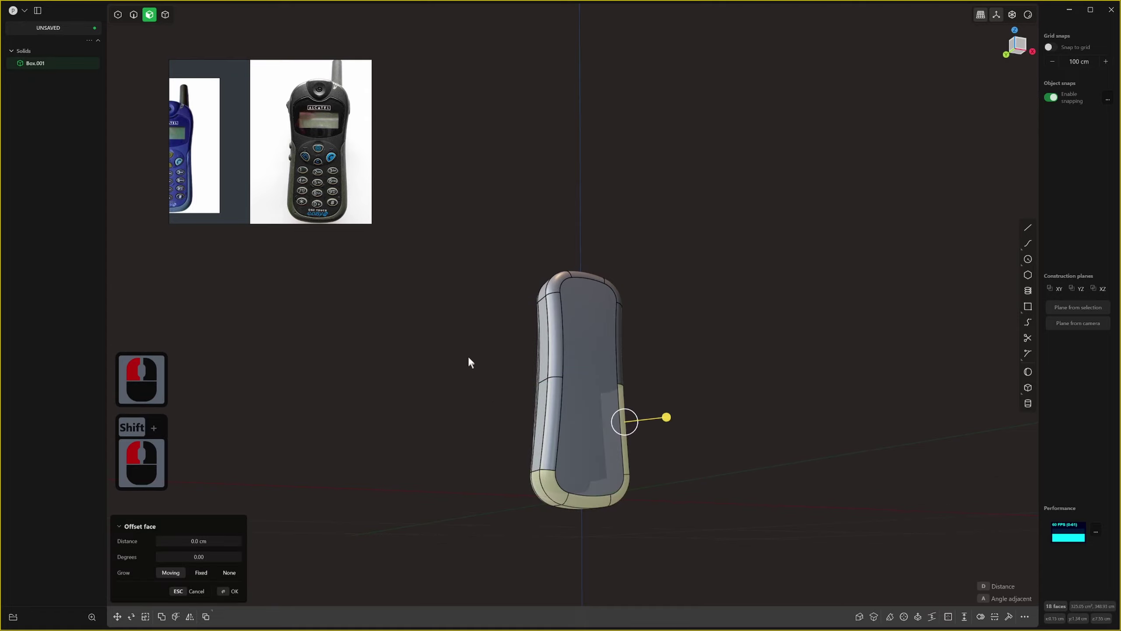
{"action": "key", "text": "ctrl+z"}
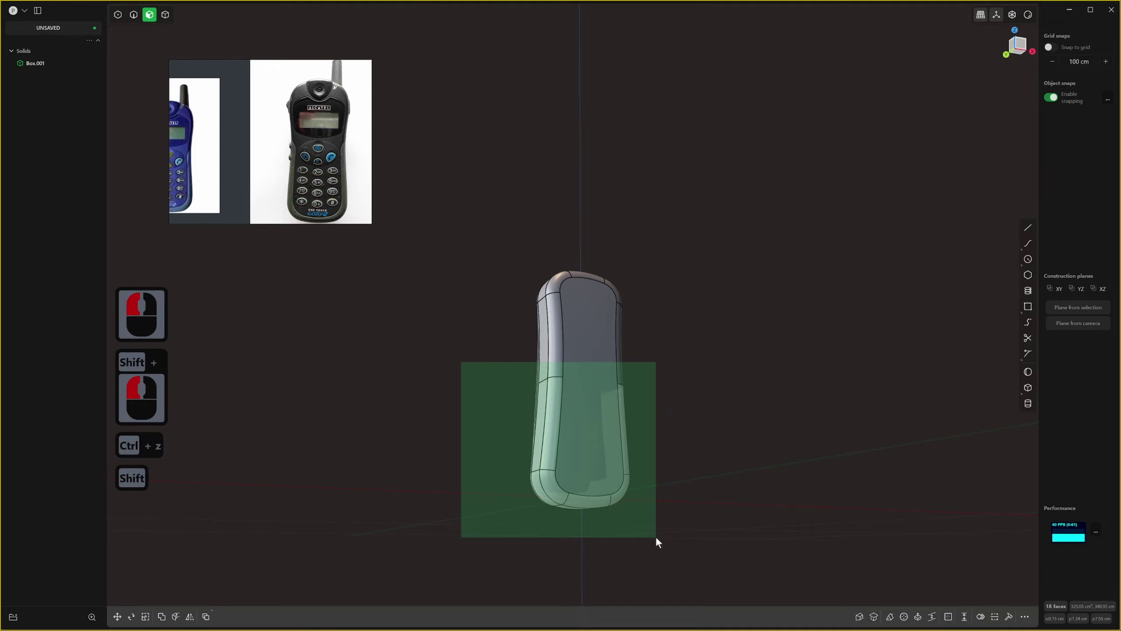
{"action": "left_click", "coordinate": [679, 544]}
{"action": "key", "text": "ctrl+z"}
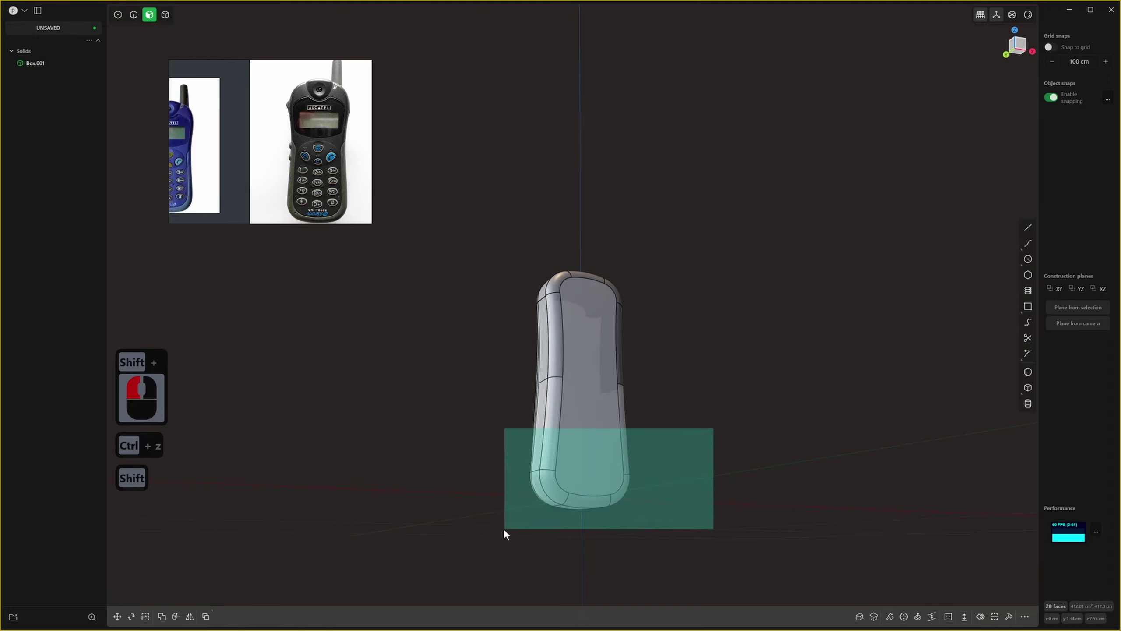
{"action": "left_click", "coordinate": [508, 536]}
{"action": "key", "text": "ctrl+z"}
{"action": "left_click", "coordinate": [492, 510]}
{"action": "key", "text": "ctrl+z"}
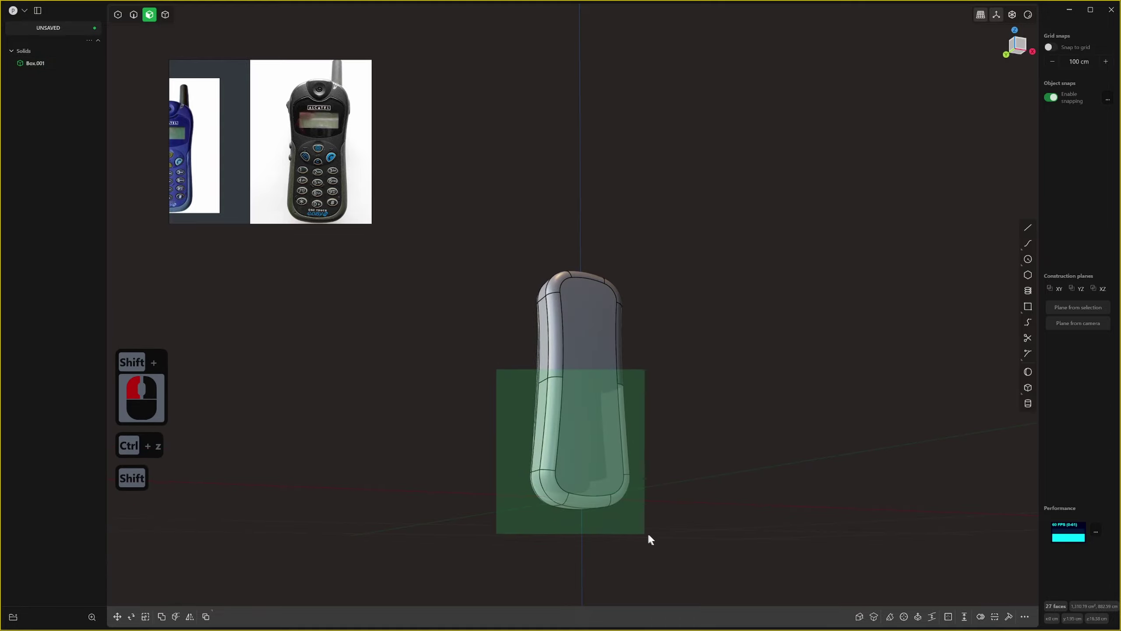
{"action": "left_click", "coordinate": [654, 539]}
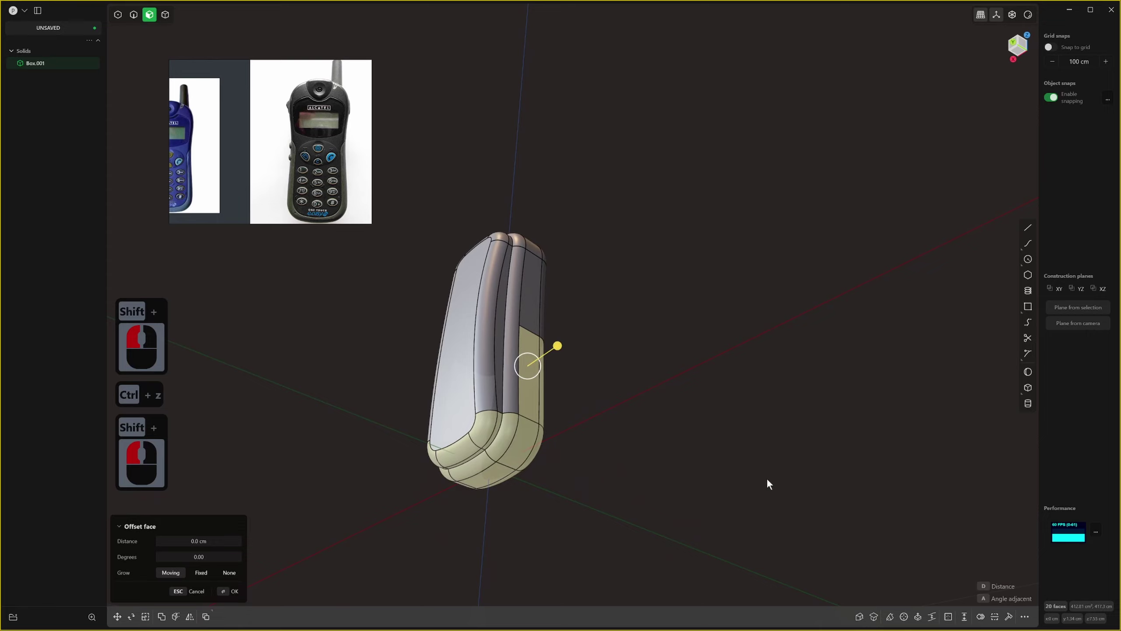
Extract the lower band into a separate face sheet and begin moving it away from the body.
{"action": "middle_click", "coordinate": [773, 487]}
{"action": "scroll", "scroll_direction": "down", "scroll_amount": 3}
{"action": "middle_click", "coordinate": [732, 522]}
{"action": "scroll", "scroll_direction": "up", "scroll_amount": 3}
{"action": "middle_click", "coordinate": [714, 534]}
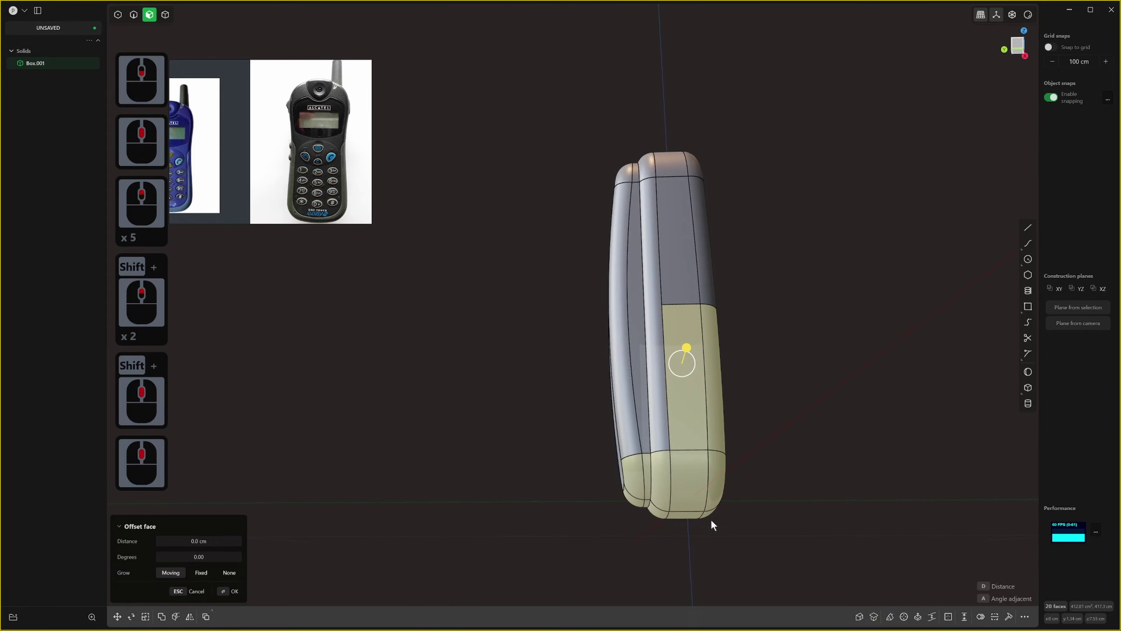
{"action": "key", "text": "d"}
{"action": "middle_click", "coordinate": [737, 534]}
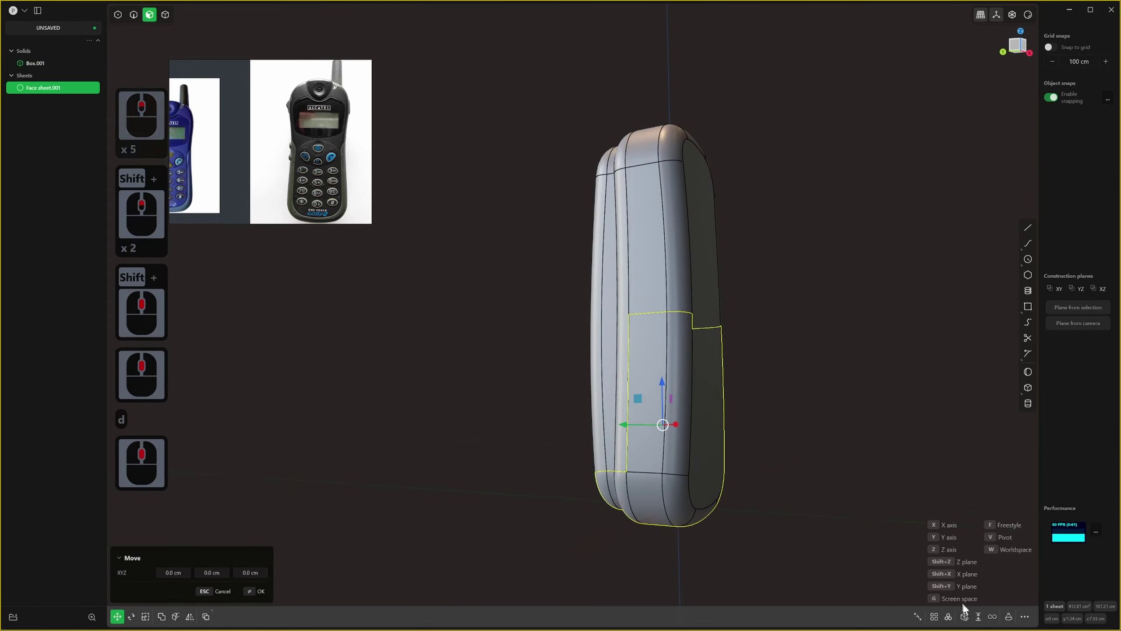
Select the top edges of the grip shell around the lower body and round them with a fillet.
{"action": "left_click", "coordinate": [981, 620]}
{"action": "middle_click", "coordinate": [656, 526]}
{"action": "left_click", "coordinate": [655, 527]}
{"action": "left_click", "coordinate": [590, 467]}
{"action": "right_click", "coordinate": [590, 467]}
{"action": "middle_click", "coordinate": [590, 467]}
{"action": "middle_click", "coordinate": [558, 444]}
{"action": "key", "text": "2"}
{"action": "left_click", "coordinate": [546, 428]}
{"action": "middle_click", "coordinate": [698, 434]}
{"action": "middle_click", "coordinate": [723, 510]}
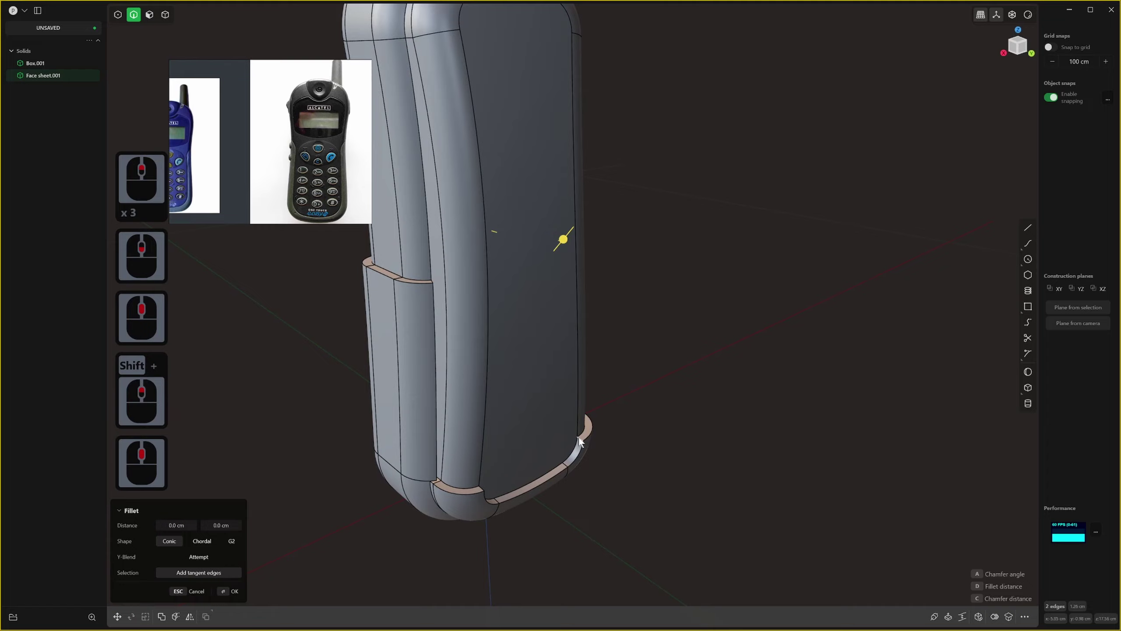
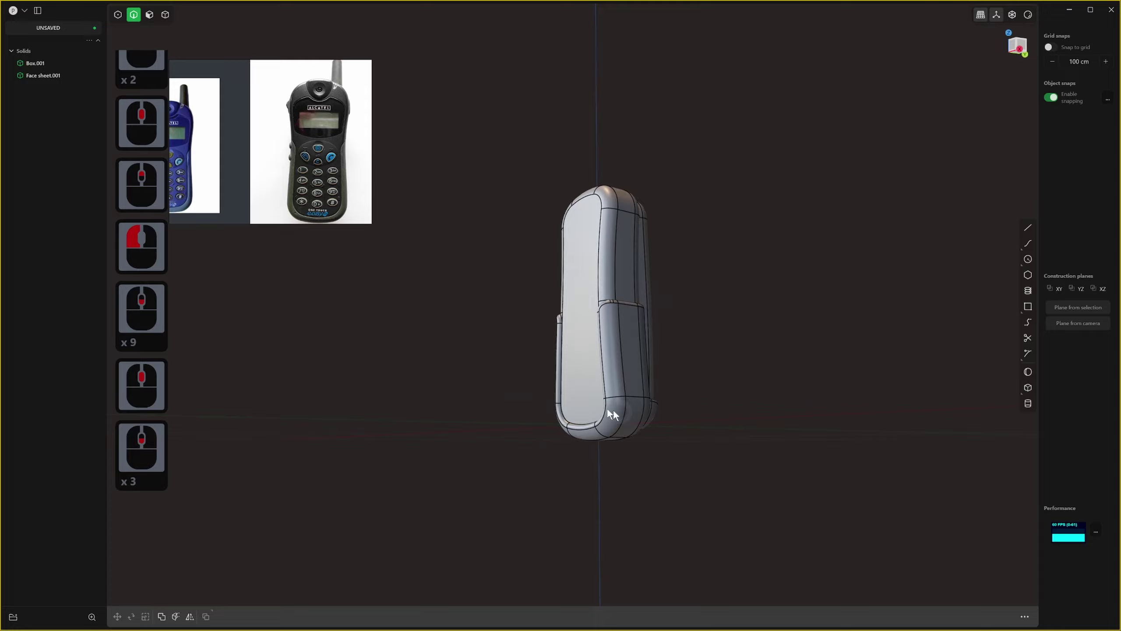
Select the phone body's front face and offset it, undoing and redoing until the result looks right.
{"action": "middle_click", "coordinate": [746, 404]}
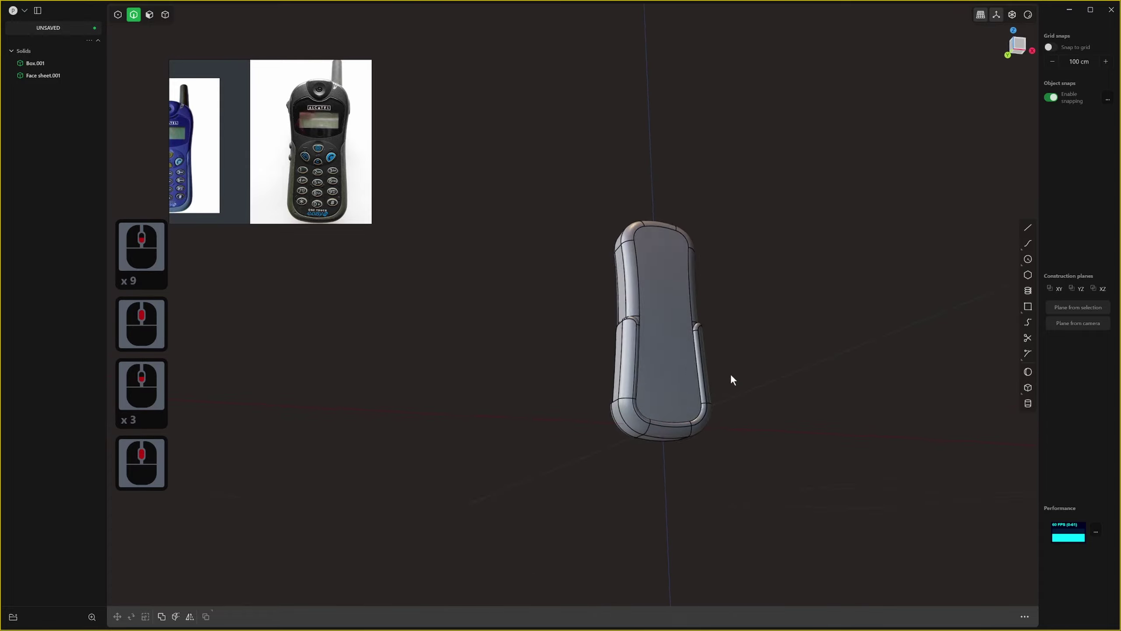
{"action": "scroll", "scroll_direction": "up", "scroll_amount": 3}
{"action": "middle_click", "coordinate": [646, 460]}
{"action": "scroll", "scroll_direction": "up", "scroll_amount": 3}
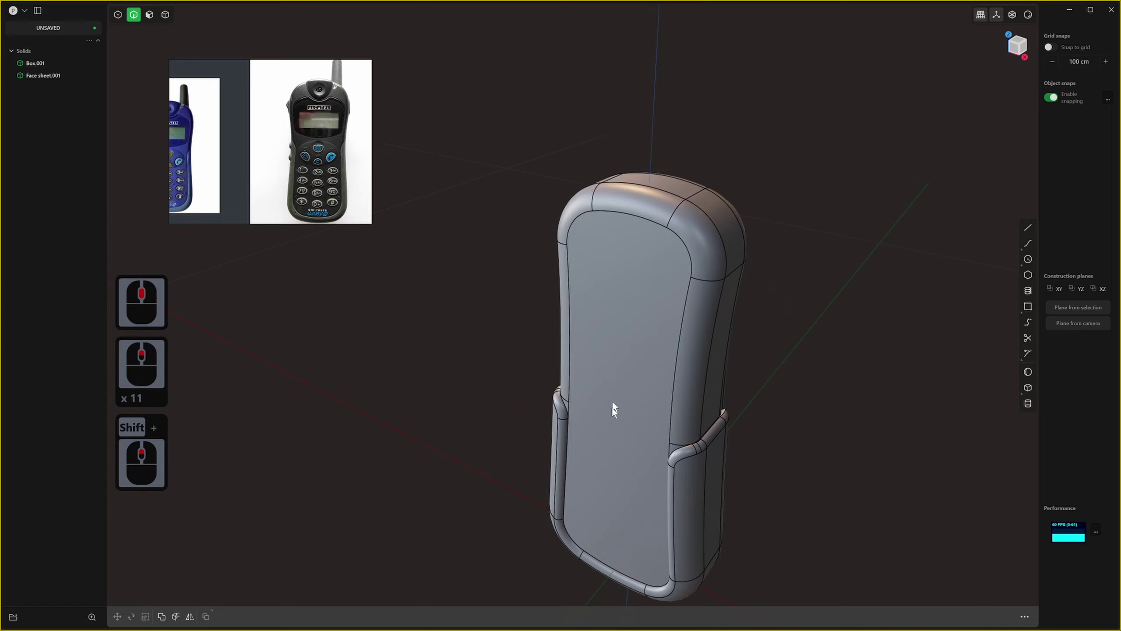
{"action": "scroll", "scroll_direction": "down", "scroll_amount": 3}
{"action": "scroll", "scroll_direction": "up", "scroll_amount": 3}
{"action": "key", "text": "3"}
{"action": "left_click", "coordinate": [628, 374]}
{"action": "middle_click", "coordinate": [629, 386]}
{"action": "key", "text": "o"}
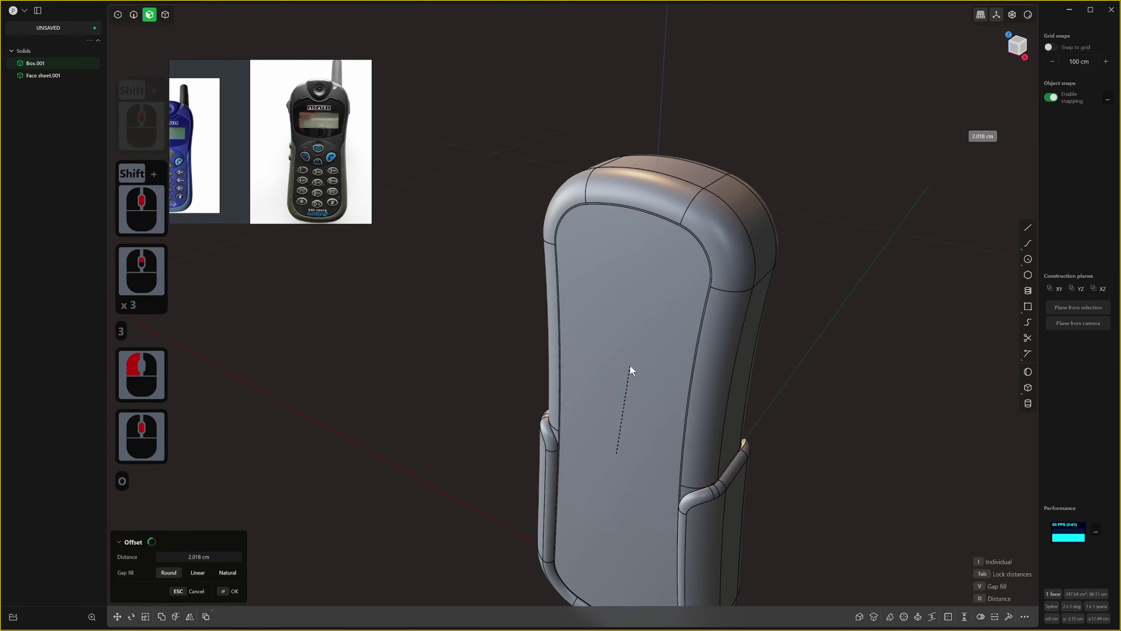
{"action": "left_click", "coordinate": [635, 371]}
{"action": "key", "text": "ctrl+z"}
{"action": "middle_click", "coordinate": [637, 350]}
{"action": "left_click", "coordinate": [637, 351]}
{"action": "key", "text": "o"}
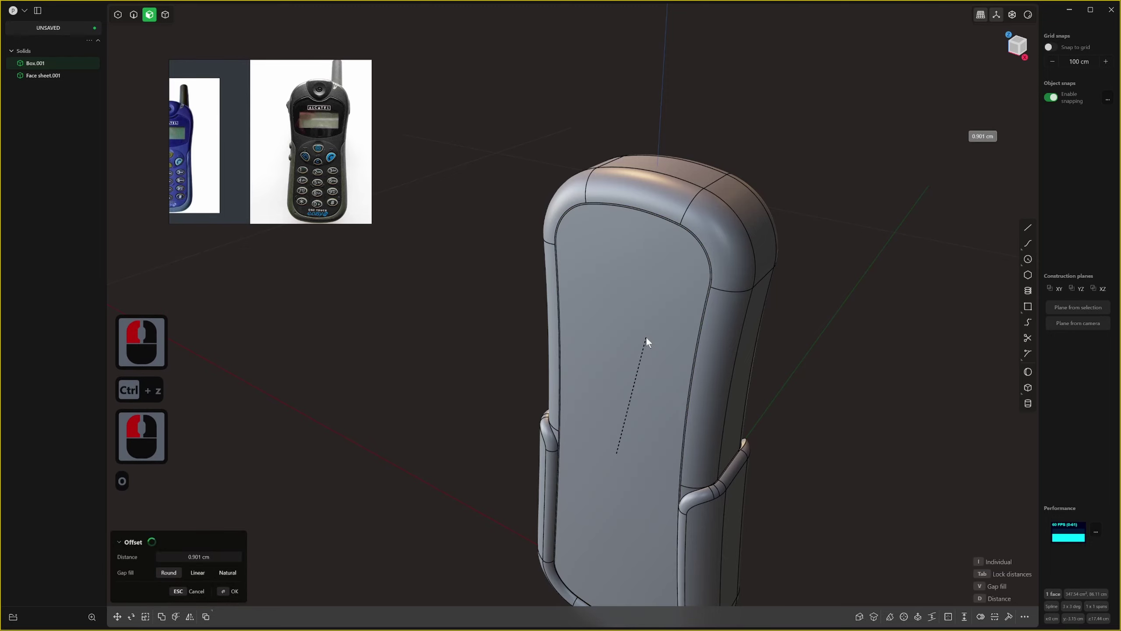
{"action": "left_click", "coordinate": [649, 349]}
{"action": "right_click", "coordinate": [649, 348]}
{"action": "left_click", "coordinate": [629, 316]}
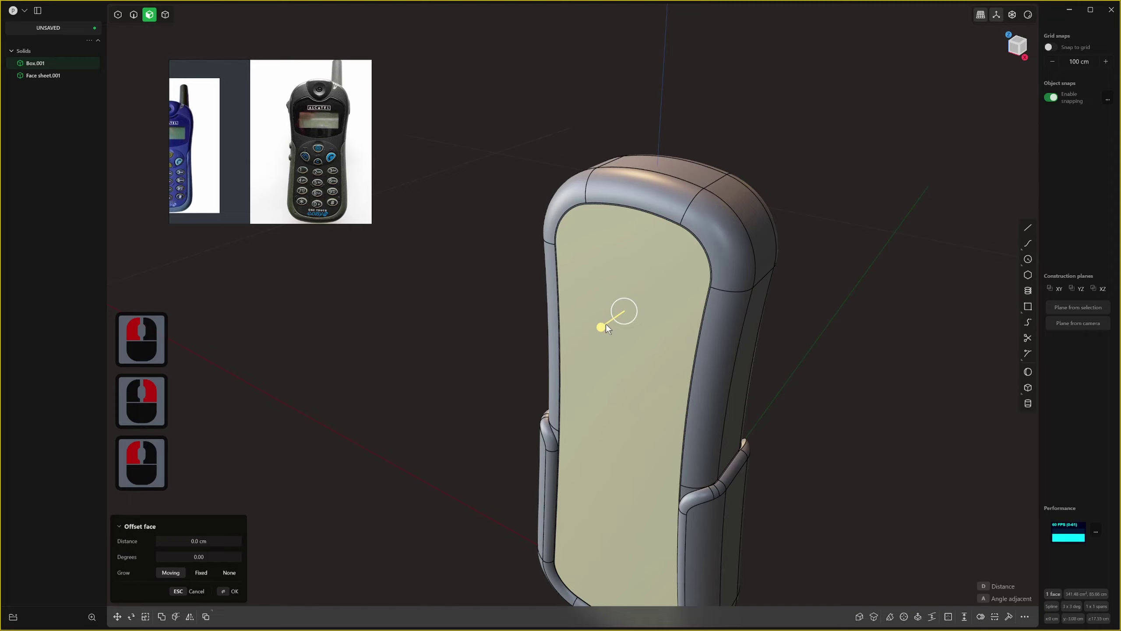
Box-select the front face's left-edge control points and move them about -0.605 cm with the Move gizmo.
{"action": "left_click", "coordinate": [609, 335]}
{"action": "right_click", "coordinate": [617, 328]}
{"action": "key", "text": "2"}
{"action": "scroll", "scroll_direction": "down", "scroll_amount": 3}
{"action": "middle_click", "coordinate": [636, 327]}
{"action": "key", "text": "d"}
{"action": "key", "text": "ctrl+z"}
{"action": "left_click", "coordinate": [567, 358]}
{"action": "key", "text": "s"}
{"action": "scroll", "scroll_direction": "down", "scroll_amount": 3}
{"action": "middle_click", "coordinate": [550, 344]}
{"action": "left_click", "coordinate": [697, 159]}
{"action": "key", "text": "z"}
{"action": "middle_click", "coordinate": [531, 368]}
{"action": "scroll", "scroll_direction": "down", "scroll_amount": 3}
{"action": "middle_click", "coordinate": [512, 352]}
{"action": "middle_click", "coordinate": [502, 347]}
{"action": "middle_click", "coordinate": [450, 312]}
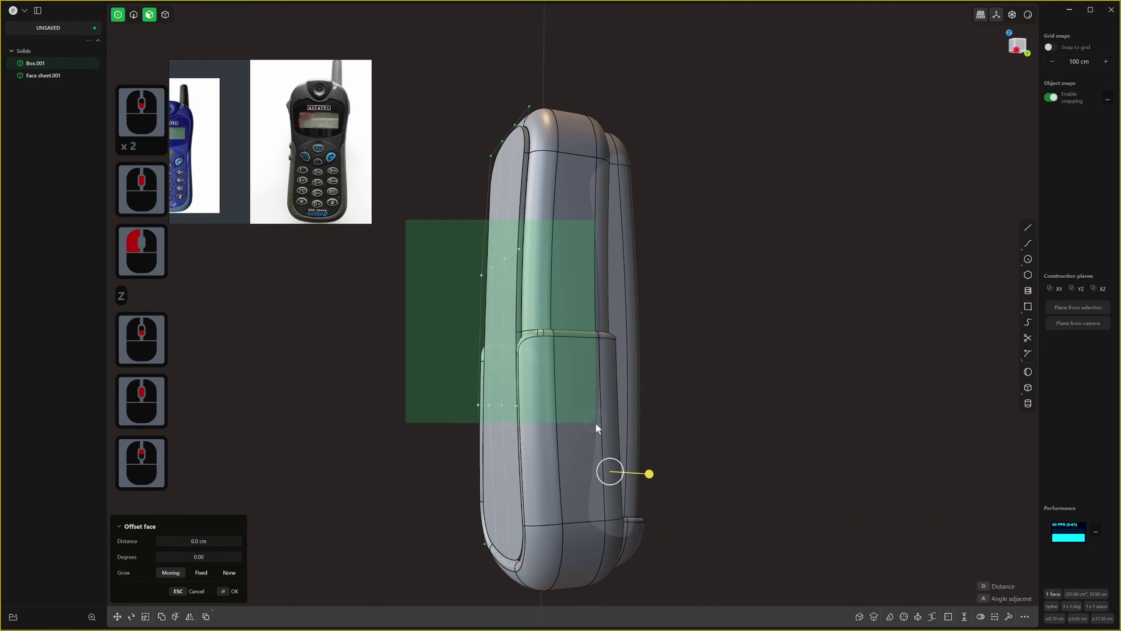
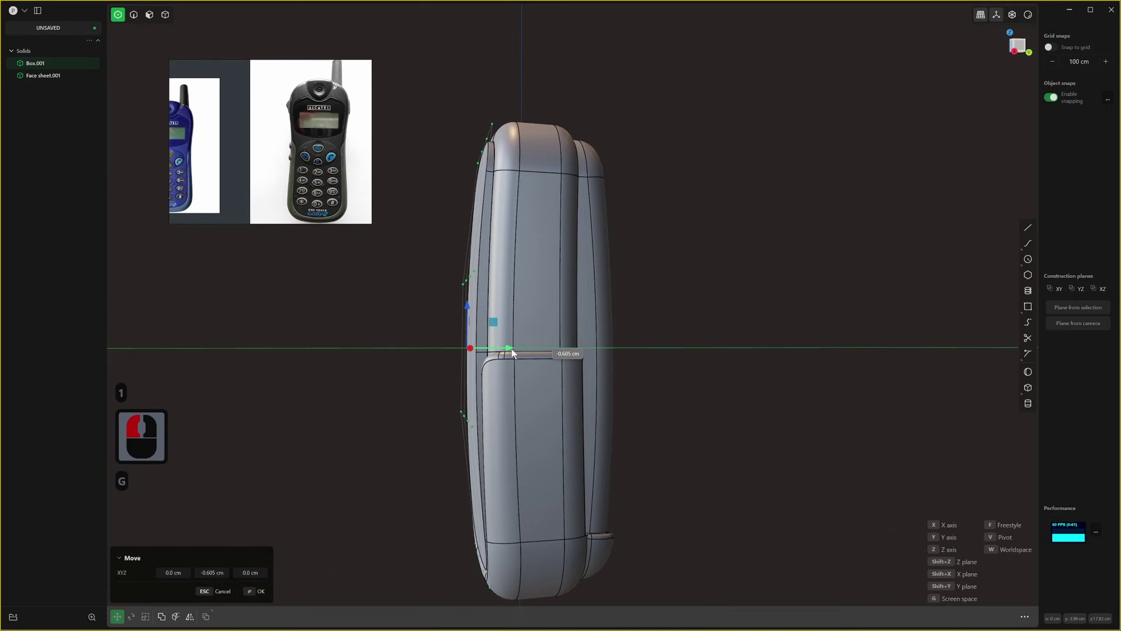
Confirm the -0.6 cm move of the front edge points and inspect the body from several angles.
{"action": "left_click", "coordinate": [516, 354]}
{"action": "right_click", "coordinate": [528, 352]}
{"action": "middle_click", "coordinate": [679, 377]}
{"action": "middle_click", "coordinate": [714, 346]}
{"action": "left_click", "coordinate": [725, 328]}
{"action": "scroll", "scroll_direction": "down", "scroll_amount": 3}
{"action": "middle_click", "coordinate": [864, 311]}
{"action": "middle_click", "coordinate": [728, 357]}
{"action": "scroll", "scroll_direction": "down", "scroll_amount": 3}
{"action": "middle_click", "coordinate": [634, 314]}
{"action": "middle_click", "coordinate": [670, 395]}
{"action": "middle_click", "coordinate": [653, 372]}
Select the flat front face, start Offset Face and switch to the Front view to judge it.
{"action": "left_click", "coordinate": [926, 308]}
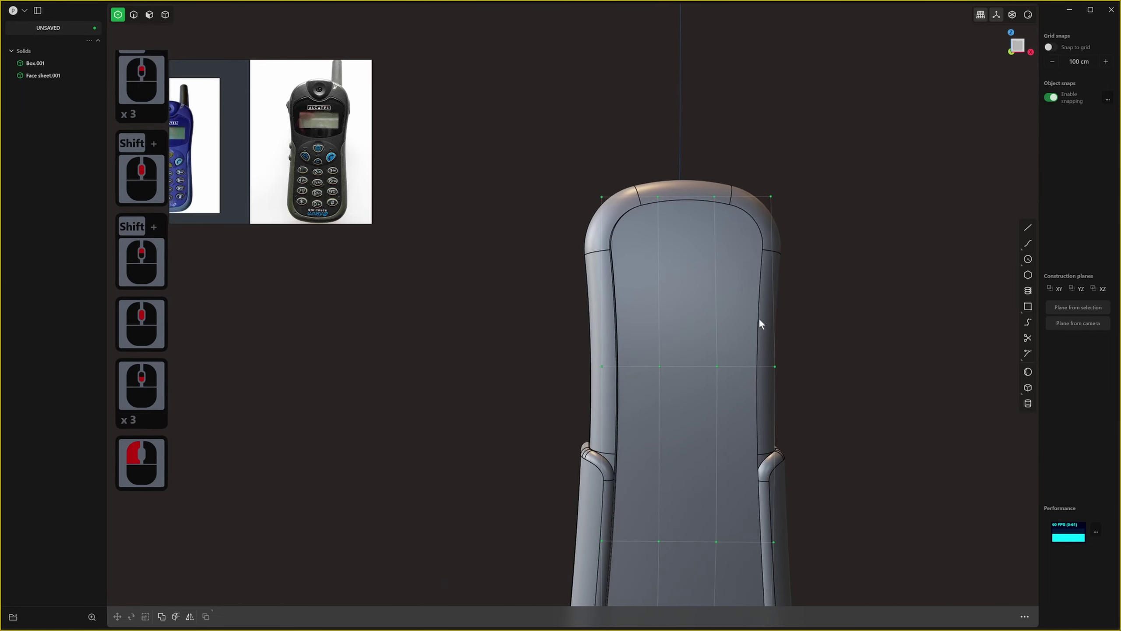
{"action": "left_click", "coordinate": [653, 211]}
{"action": "key", "text": "z"}
{"action": "middle_click", "coordinate": [698, 227]}
{"action": "middle_click", "coordinate": [916, 407]}
{"action": "middle_click", "coordinate": [837, 356]}
{"action": "middle_click", "coordinate": [840, 373]}
{"action": "key", "text": "1"}
{"action": "middle_click", "coordinate": [683, 310]}
{"action": "middle_click", "coordinate": [687, 342]}
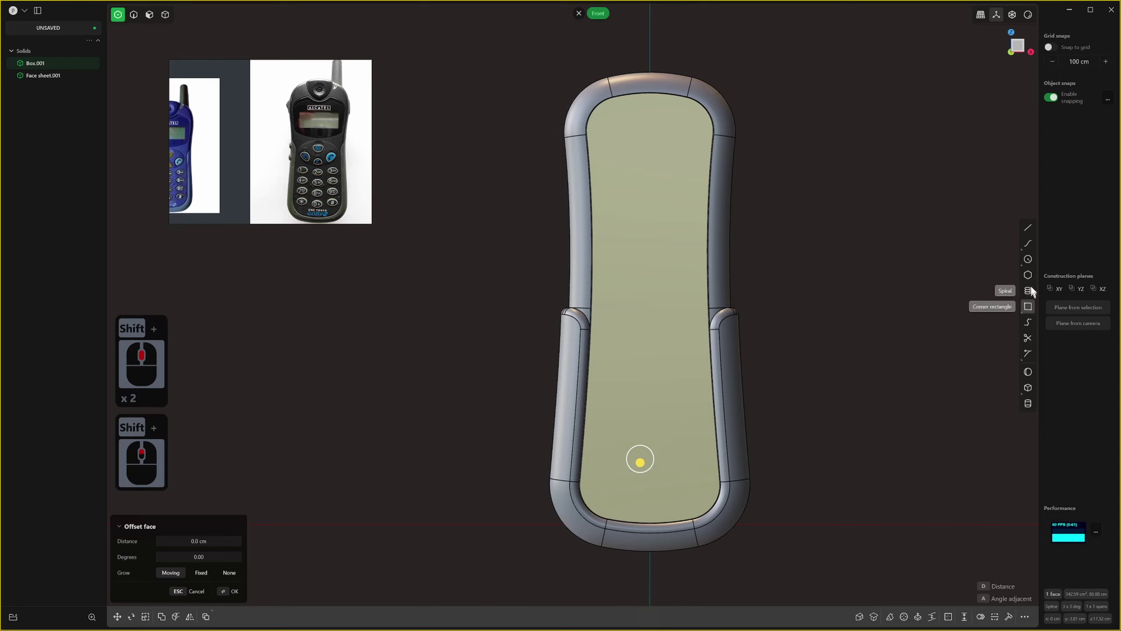
Draw a small circle on the phone's front face and scale it down to button size.
{"action": "left_click", "coordinate": [1010, 268]}
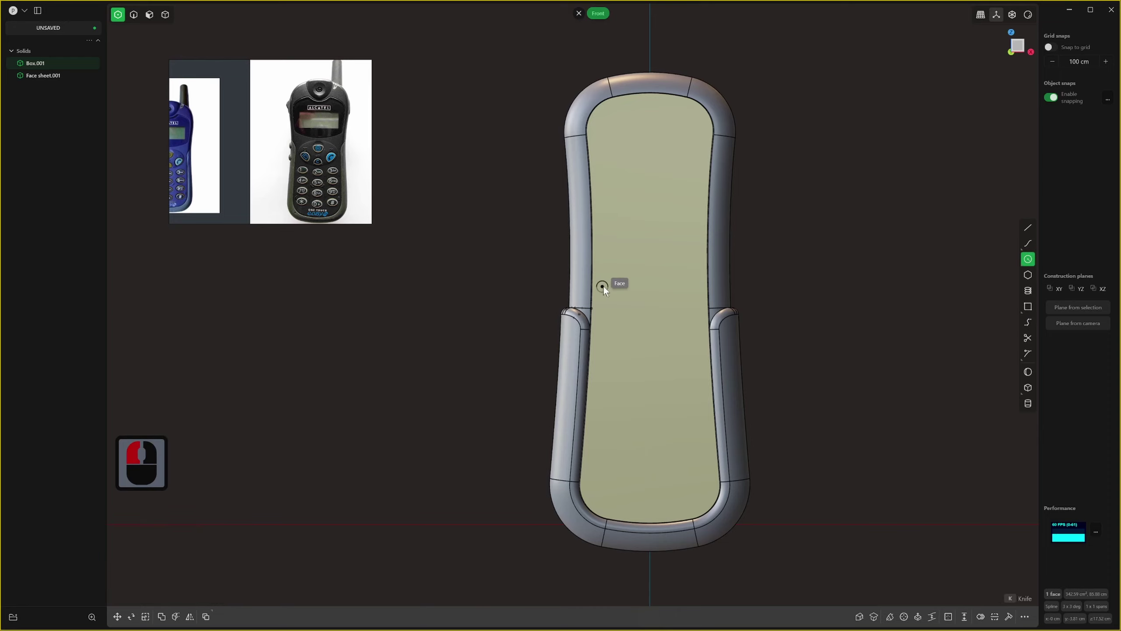
{"action": "left_click", "coordinate": [620, 283]}
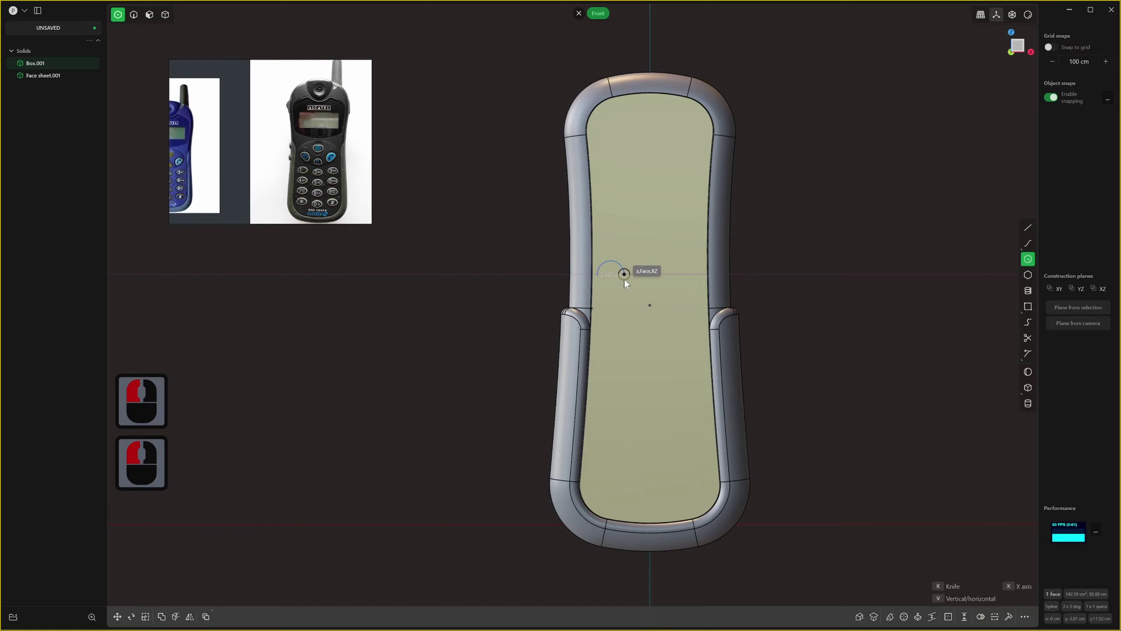
{"action": "left_click", "coordinate": [630, 285]}
{"action": "right_click", "coordinate": [629, 284]}
{"action": "middle_click", "coordinate": [567, 335]}
{"action": "key", "text": "s"}
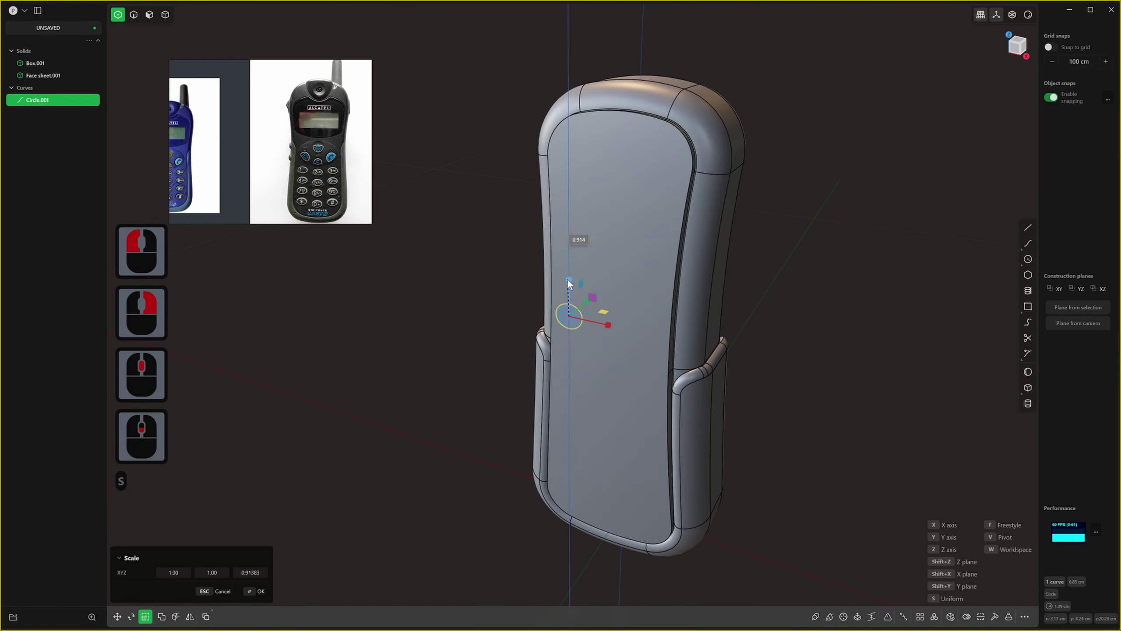
{"action": "scroll", "scroll_direction": "down", "scroll_amount": 3}
{"action": "left_click", "coordinate": [572, 292]}
{"action": "right_click", "coordinate": [573, 292]}
Move the circle along the front face toward the area above the grips.
{"action": "middle_click", "coordinate": [608, 262]}
{"action": "scroll", "scroll_direction": "down", "scroll_amount": 3}
{"action": "middle_click", "coordinate": [635, 257]}
{"action": "key", "text": "1"}
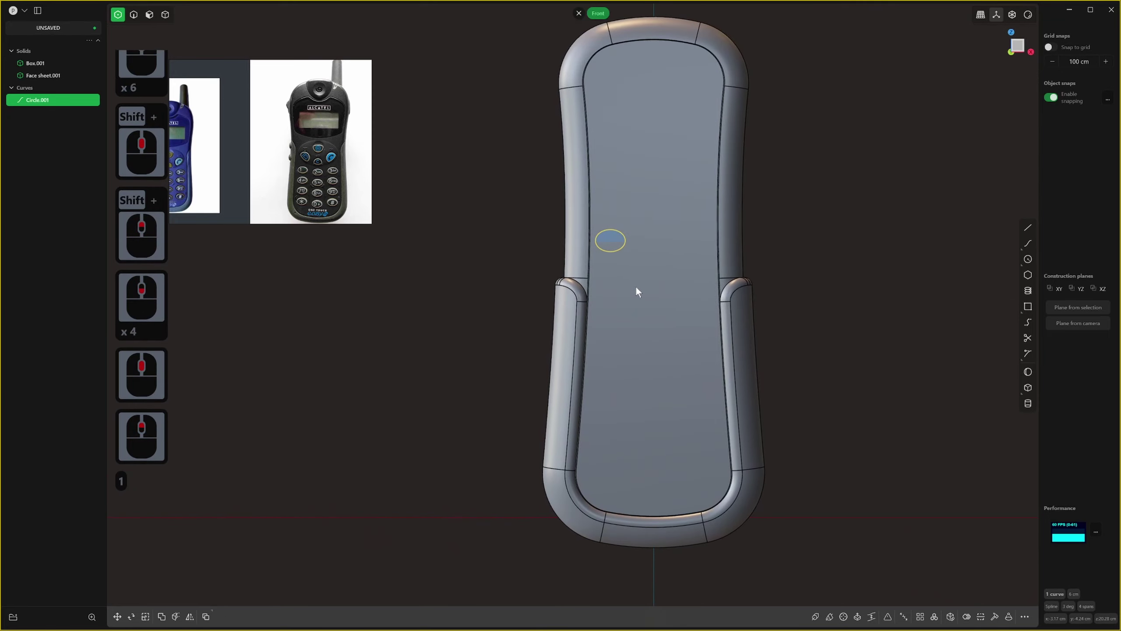
{"action": "middle_click", "coordinate": [633, 285]}
{"action": "key", "text": "g"}
{"action": "left_click", "coordinate": [577, 332]}
{"action": "middle_click", "coordinate": [577, 332]}
Nudge the circle into its final spot above the grips and select it for extrusion.
{"action": "key", "text": "2"}
{"action": "left_click", "coordinate": [581, 323]}
{"action": "double_click", "coordinate": [583, 334]}
{"action": "key", "text": "g"}
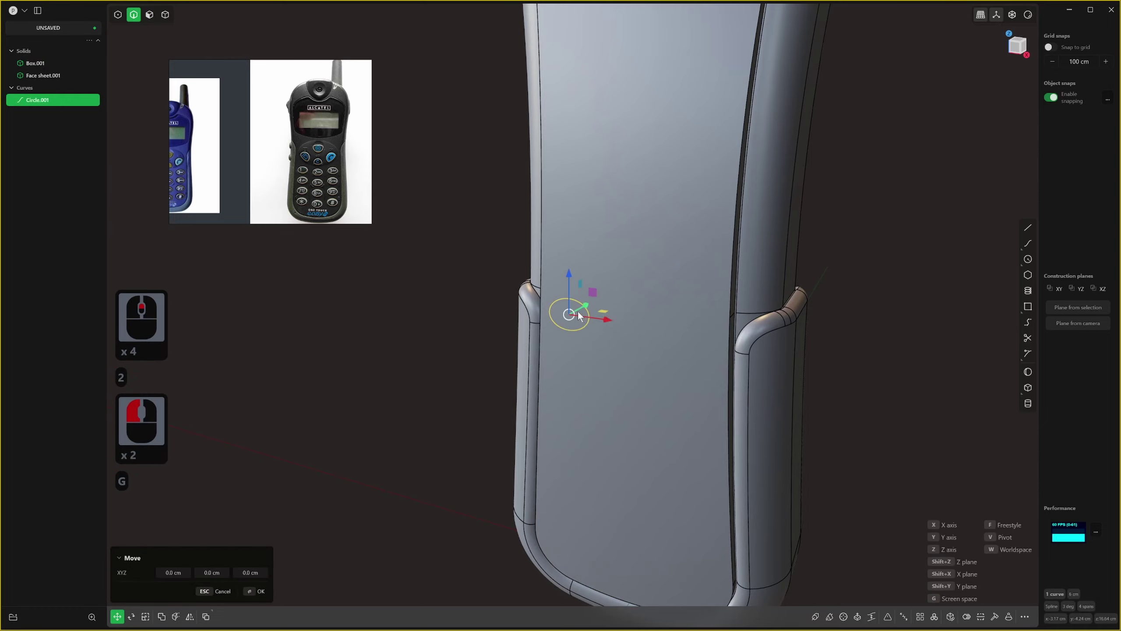
{"action": "left_click", "coordinate": [578, 323]}
{"action": "right_click", "coordinate": [577, 323]}
{"action": "key", "text": "3"}
{"action": "left_click", "coordinate": [575, 318]}
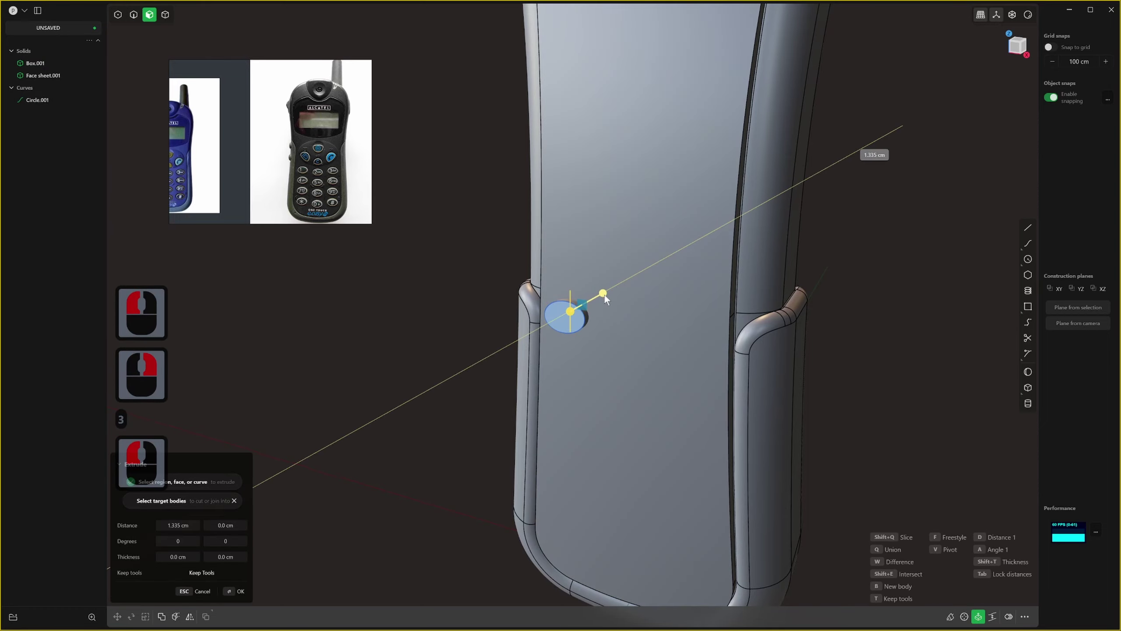
Extrude the circle into the body and array the cylinder into keypad rows and columns.
{"action": "key", "text": "Tab"}
{"action": "left_click", "coordinate": [607, 301]}
{"action": "right_click", "coordinate": [577, 318]}
{"action": "middle_click", "coordinate": [599, 329]}
{"action": "middle_click", "coordinate": [618, 326]}
{"action": "key", "text": "1"}
{"action": "key", "text": "z"}
{"action": "left_click", "coordinate": [628, 466]}
{"action": "key", "text": "y"}
{"action": "double_click", "coordinate": [628, 501]}
{"action": "scroll", "scroll_direction": "down", "scroll_amount": 3}
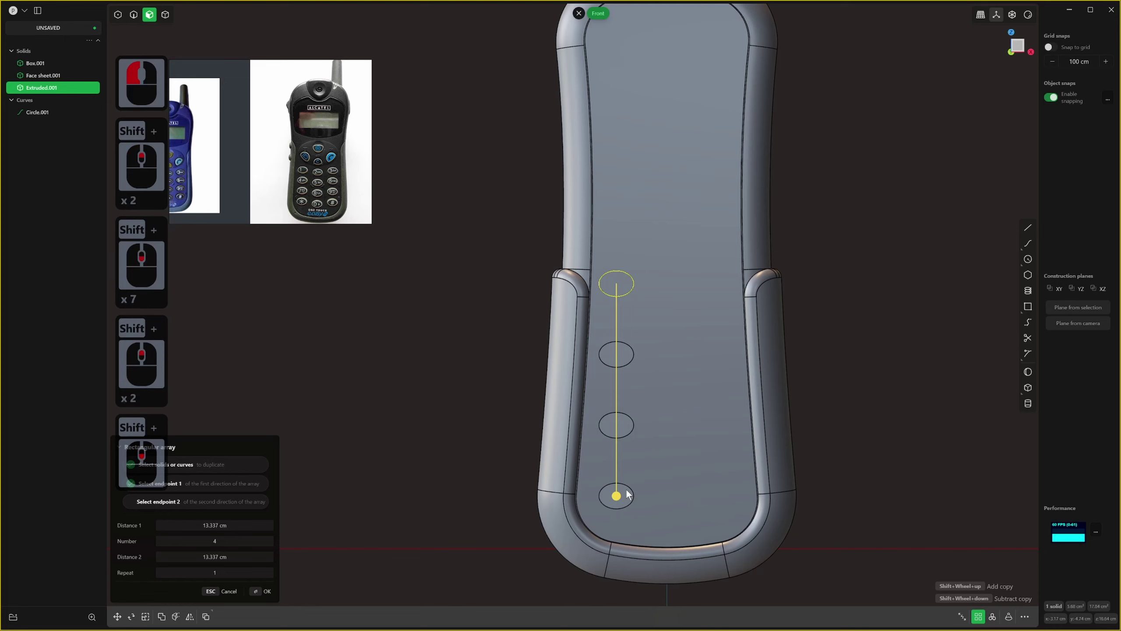
{"action": "key", "text": "alt+x"}
{"action": "double_click", "coordinate": [663, 470]}
{"action": "right_click", "coordinate": [663, 470]}
{"action": "middle_click", "coordinate": [664, 470]}
{"action": "middle_click", "coordinate": [658, 468]}
Box-select the cylinders and Boolean-difference them from the body as round button holes.
{"action": "key", "text": "4"}
{"action": "left_click", "coordinate": [686, 371]}
{"action": "double_click", "coordinate": [583, 425]}
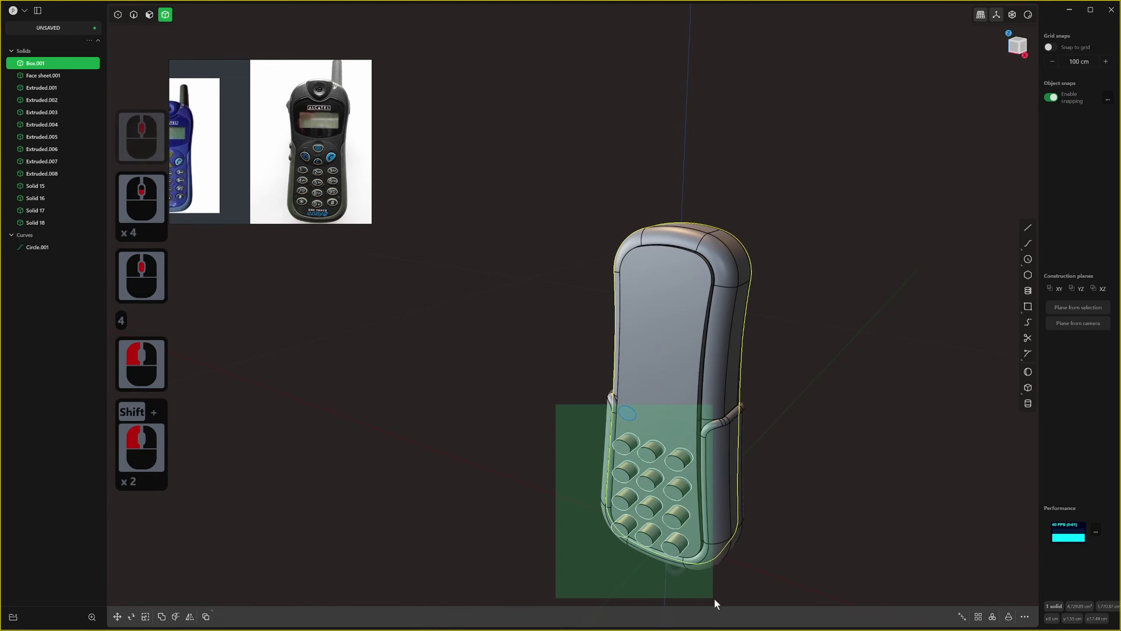
{"action": "double_click", "coordinate": [720, 604]}
{"action": "key", "text": "q"}
{"action": "right_click", "coordinate": [814, 387]}
{"action": "middle_click", "coordinate": [665, 486]}
{"action": "right_click", "coordinate": [784, 408]}
{"action": "middle_click", "coordinate": [770, 413]}
{"action": "key", "text": "3"}
{"action": "double_click", "coordinate": [598, 490]}
{"action": "middle_click", "coordinate": [598, 489]}
Orbit around the phone front to check the new keypad holes.
{"action": "left_click", "coordinate": [609, 305]}
{"action": "scroll", "scroll_direction": "down", "scroll_amount": 3}
{"action": "middle_click", "coordinate": [614, 345]}
{"action": "scroll", "scroll_direction": "down", "scroll_amount": 3}
{"action": "middle_click", "coordinate": [611, 300]}
{"action": "middle_click", "coordinate": [604, 319]}
{"action": "middle_click", "coordinate": [586, 350]}
{"action": "scroll", "scroll_direction": "down", "scroll_amount": 3}
Select the bottom face of the first keypad hole.
{"action": "key", "text": "2"}
{"action": "scroll", "scroll_direction": "up", "scroll_amount": 3}
{"action": "left_click", "coordinate": [578, 263]}
{"action": "key", "text": "x"}
{"action": "left_click", "coordinate": [587, 348]}
{"action": "key", "text": "3"}
{"action": "middle_click", "coordinate": [584, 351]}
{"action": "left_click", "coordinate": [587, 348]}
{"action": "middle_click", "coordinate": [573, 323]}
{"action": "middle_click", "coordinate": [577, 351]}
Duplicate the hole floor into a separate face sheet.
{"action": "key", "text": "d"}
{"action": "type", "text": "dss"}
{"action": "left_click", "coordinate": [554, 322]}
{"action": "right_click", "coordinate": [591, 343]}
{"action": "left_click", "coordinate": [921, 571]}
{"action": "key", "text": "d"}
{"action": "left_click", "coordinate": [427, 303]}
{"action": "right_click", "coordinate": [427, 302]}
{"action": "left_click", "coordinate": [439, 288]}
Scale the copied face slightly and move it outward above the phone surface.
{"action": "key", "text": "s"}
{"action": "key", "text": "s"}
{"action": "left_click", "coordinate": [416, 306]}
{"action": "left_click", "coordinate": [433, 317]}
{"action": "left_click", "coordinate": [434, 322]}
{"action": "middle_click", "coordinate": [471, 336]}
{"action": "key", "text": "g"}
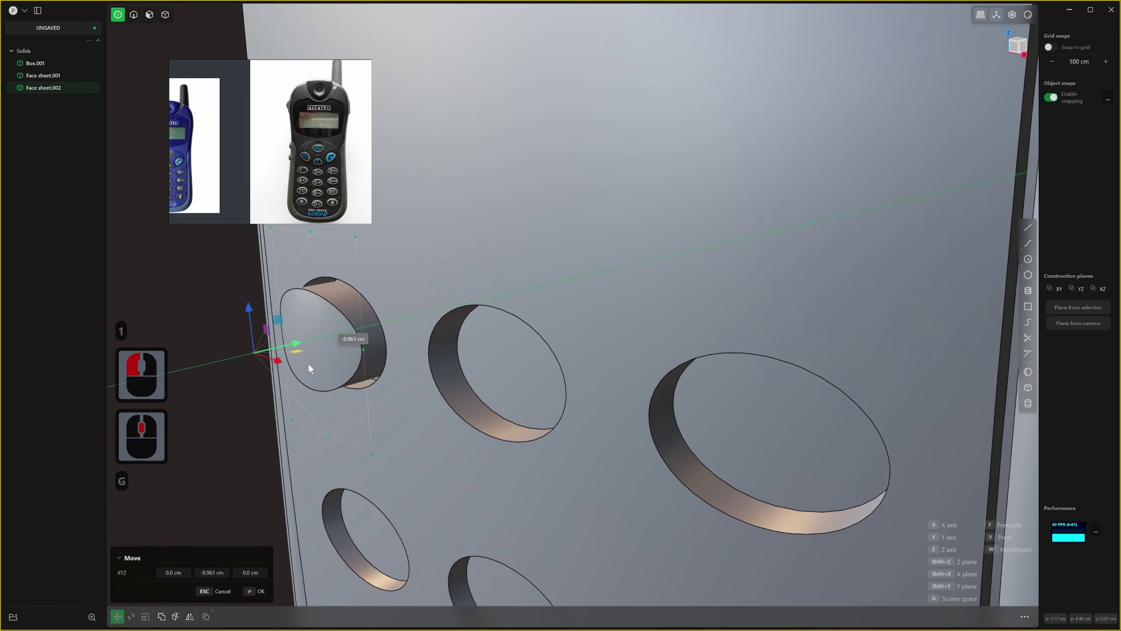
{"action": "left_click", "coordinate": [302, 371]}
{"action": "right_click", "coordinate": [330, 365]}
{"action": "middle_click", "coordinate": [426, 341]}
Offset the raised face into a rounded button solid sitting in the hole.
{"action": "key", "text": "2"}
{"action": "left_click", "coordinate": [701, 173]}
{"action": "scroll", "scroll_direction": "down", "scroll_amount": 3}
{"action": "left_click", "coordinate": [697, 156]}
{"action": "right_click", "coordinate": [700, 162]}
{"action": "scroll", "scroll_direction": "down", "scroll_amount": 3}
{"action": "middle_click", "coordinate": [667, 244]}
{"action": "scroll", "scroll_direction": "down", "scroll_amount": 3}
{"action": "middle_click", "coordinate": [631, 316]}
{"action": "middle_click", "coordinate": [627, 323]}
{"action": "scroll", "scroll_direction": "down", "scroll_amount": 3}
{"action": "scroll", "scroll_direction": "down", "scroll_amount": 3}
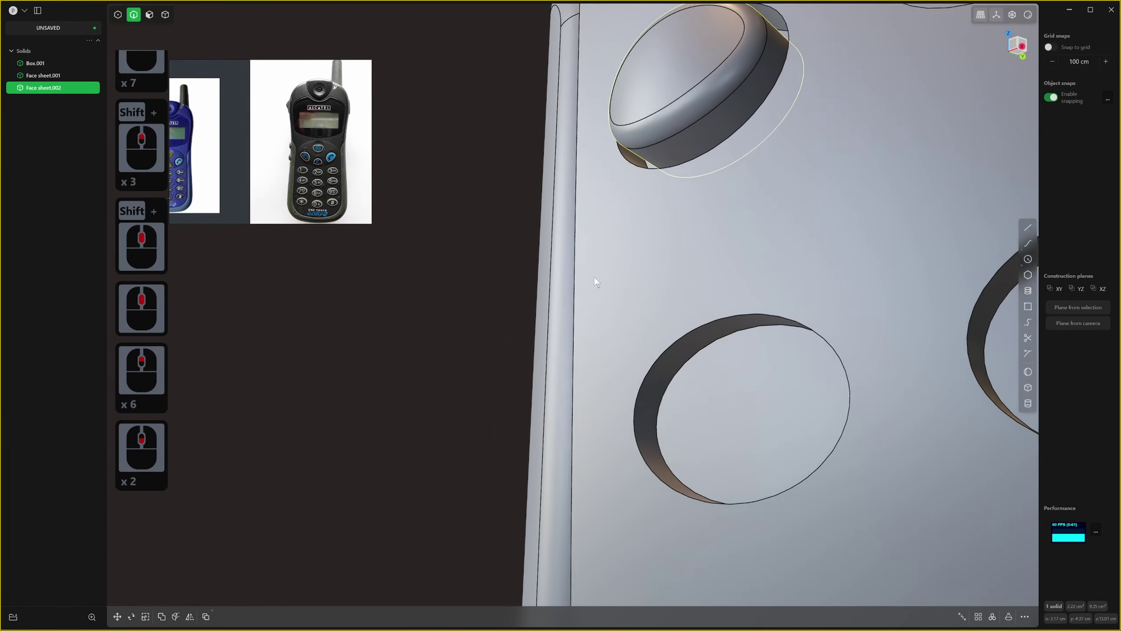
Repeat the button extraction so every keypad hole holds a raised button.
{"action": "middle_click", "coordinate": [590, 313]}
{"action": "middle_click", "coordinate": [745, 400]}
{"action": "key", "text": "Escape"}
{"action": "left_click", "coordinate": [687, 347]}
{"action": "right_click", "coordinate": [688, 347]}
{"action": "middle_click", "coordinate": [615, 373]}
{"action": "left_click", "coordinate": [820, 265]}
{"action": "middle_click", "coordinate": [751, 312]}
Fillet the button edges and hole rims at 0.255 cm.
{"action": "key", "text": "2"}
{"action": "left_click", "coordinate": [656, 278]}
{"action": "left_click", "coordinate": [579, 258]}
{"action": "left_click", "coordinate": [770, 549]}
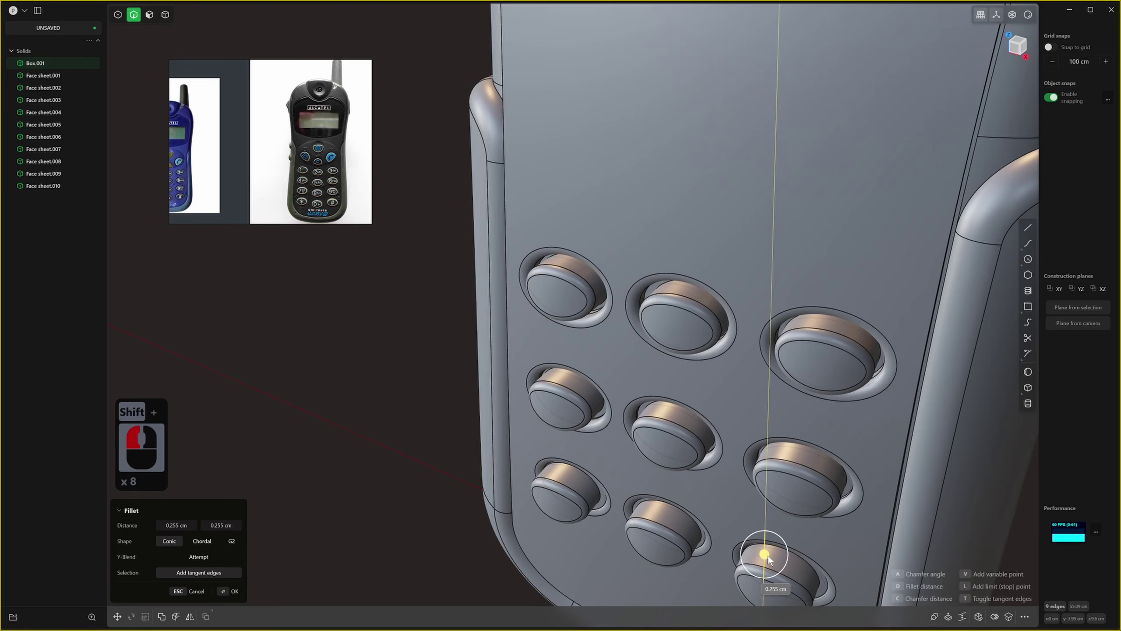
{"action": "left_click", "coordinate": [771, 560]}
{"action": "right_click", "coordinate": [770, 558]}
{"action": "middle_click", "coordinate": [700, 370]}
Select Box.001 with all button face sheets and scale the whole phone up slightly.
{"action": "middle_click", "coordinate": [705, 352]}
{"action": "key", "text": "4"}
{"action": "middle_click", "coordinate": [594, 218]}
{"action": "left_click", "coordinate": [884, 591]}
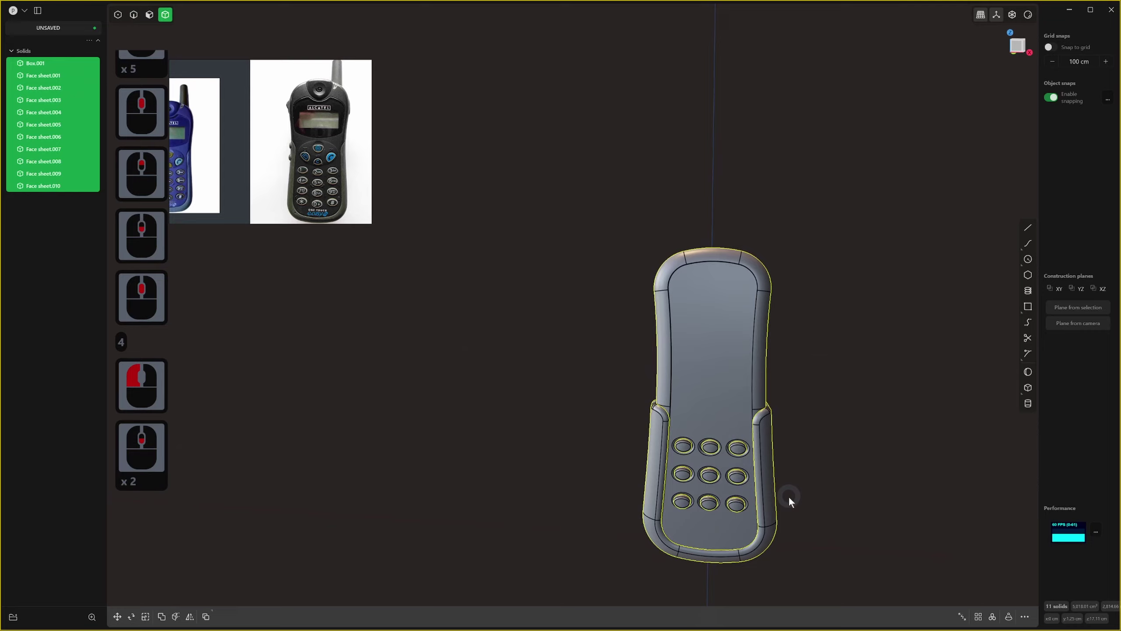
{"action": "middle_click", "coordinate": [794, 502]}
{"action": "key", "text": "s"}
{"action": "middle_click", "coordinate": [773, 479]}
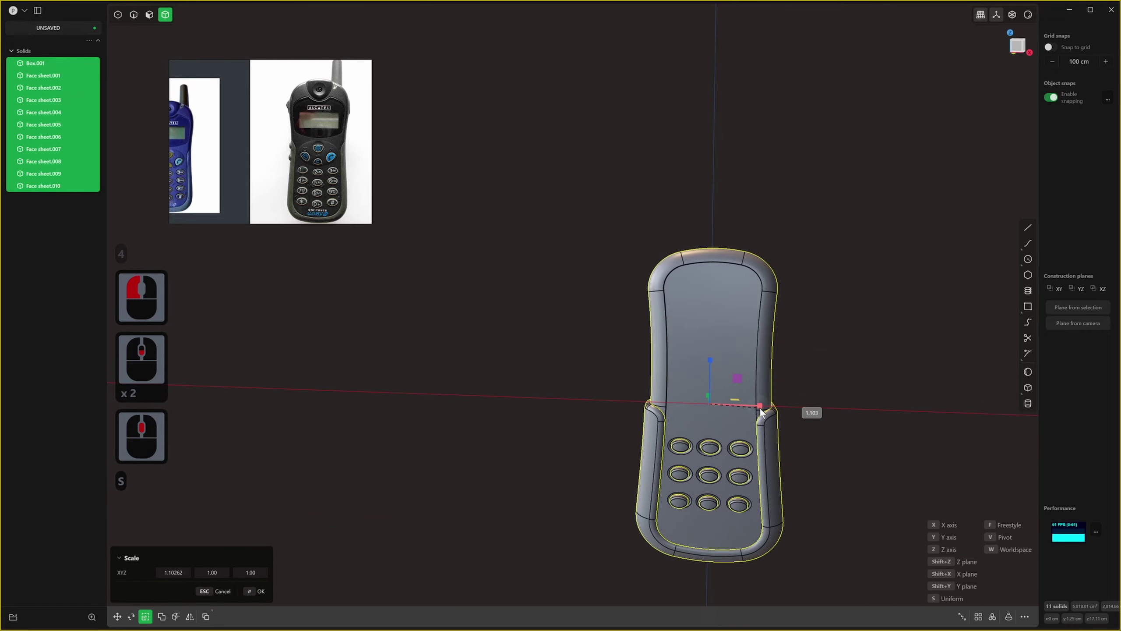
{"action": "left_click", "coordinate": [767, 414]}
{"action": "right_click", "coordinate": [770, 414]}
Start a rectangle on the front face above the keypad for the screen opening.
{"action": "middle_click", "coordinate": [756, 332]}
{"action": "middle_click", "coordinate": [694, 358]}
{"action": "middle_click", "coordinate": [706, 329]}
{"action": "left_click", "coordinate": [597, 170]}
{"action": "left_click", "coordinate": [607, 172]}
{"action": "key", "text": "Escape"}
{"action": "middle_click", "coordinate": [747, 278]}
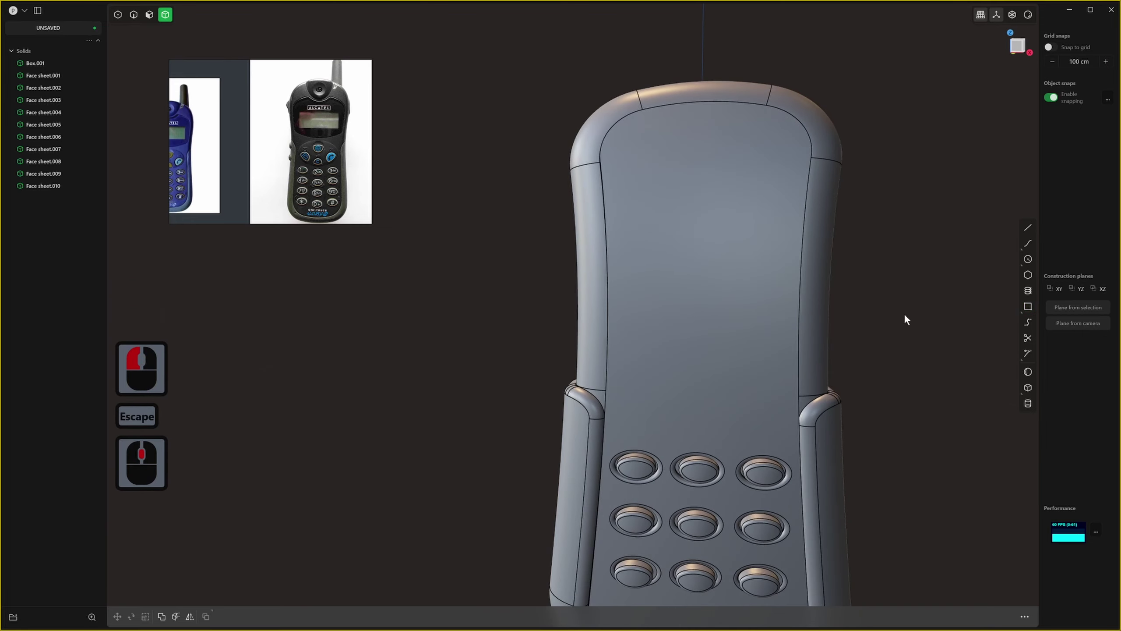
In Front view, sketch a rectangle for the screen opening on the phone's front face.
{"action": "key", "text": "1"}
{"action": "left_click", "coordinate": [978, 292]}
{"action": "left_click", "coordinate": [701, 373]}
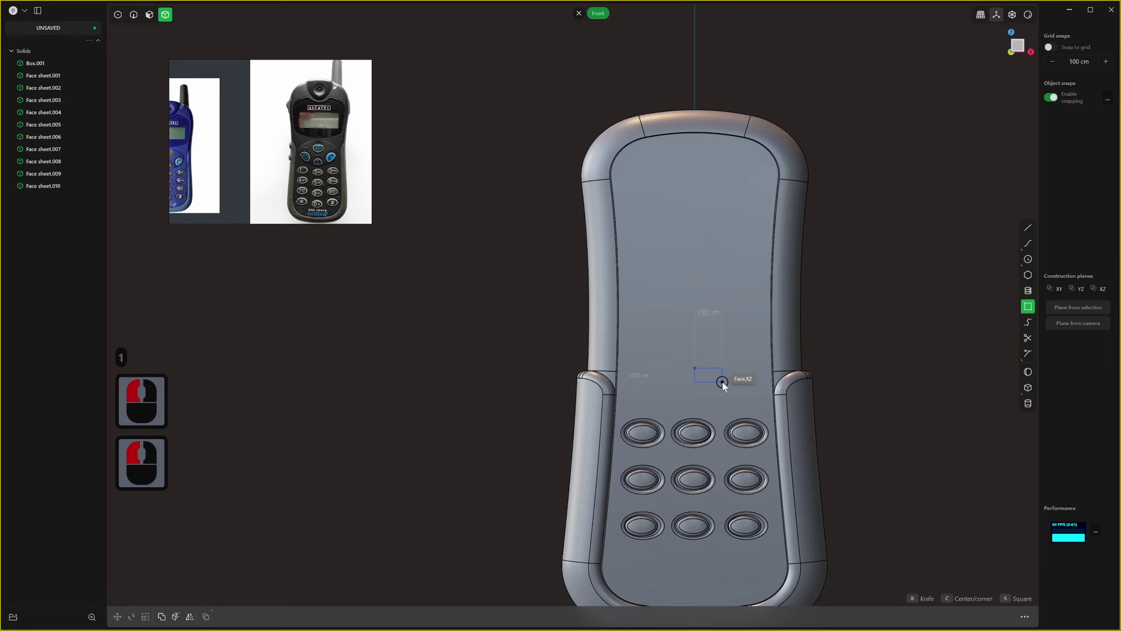
{"action": "key", "text": "c"}
{"action": "left_click", "coordinate": [762, 402]}
{"action": "right_click", "coordinate": [758, 400]}
{"action": "middle_click", "coordinate": [735, 424]}
{"action": "middle_click", "coordinate": [674, 463]}
{"action": "scroll", "scroll_direction": "up", "scroll_amount": 3}
Move the rectangle up near the top of the front face and duplicate it, undoing misplaced attempts.
{"action": "key", "text": "g"}
{"action": "left_click", "coordinate": [640, 224]}
{"action": "right_click", "coordinate": [642, 227]}
{"action": "scroll", "scroll_direction": "up", "scroll_amount": 3}
{"action": "middle_click", "coordinate": [650, 325]}
{"action": "key", "text": "d"}
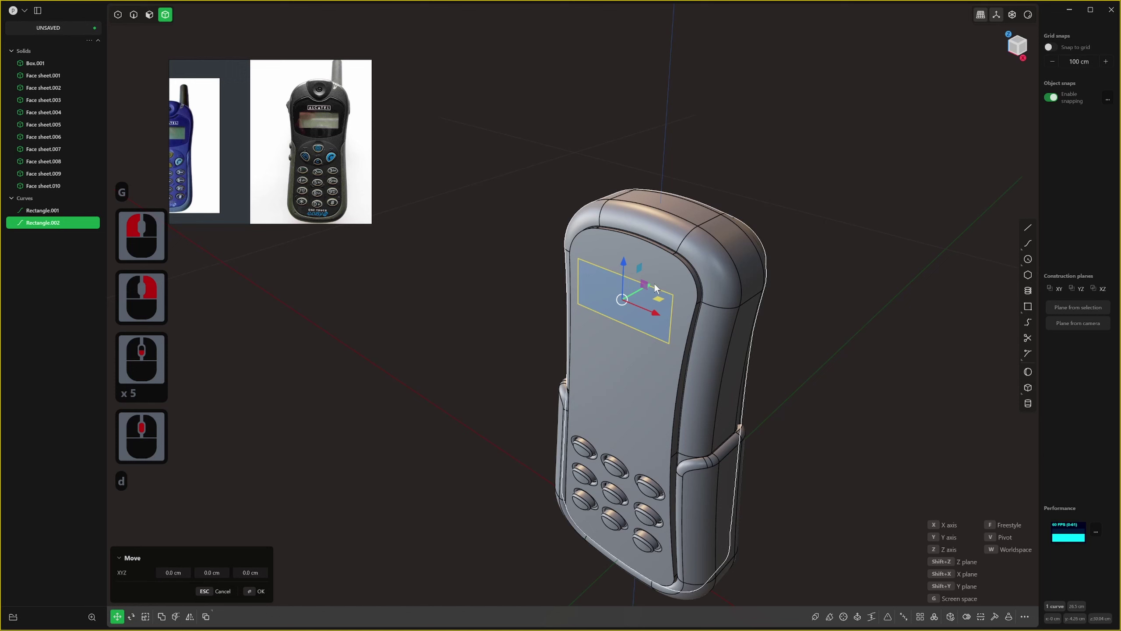
{"action": "key", "text": "ctrl+z"}
{"action": "left_click", "coordinate": [574, 344]}
{"action": "right_click", "coordinate": [574, 343]}
{"action": "key", "text": "3"}
{"action": "left_click", "coordinate": [572, 349]}
{"action": "scroll", "scroll_direction": "down", "scroll_amount": 3}
{"action": "middle_click", "coordinate": [599, 337]}
{"action": "left_click", "coordinate": [598, 336]}
{"action": "key", "text": "z"}
{"action": "key", "text": "ctrl+z"}
{"action": "key", "text": "ctrl+z"}
Rotate the duplicated rectangle (entering 23) and extrude it into a separate block beside the phone.
{"action": "key", "text": "r"}
{"action": "key", "text": "2"}
{"action": "left_click", "coordinate": [605, 330]}
{"action": "key", "text": "r"}
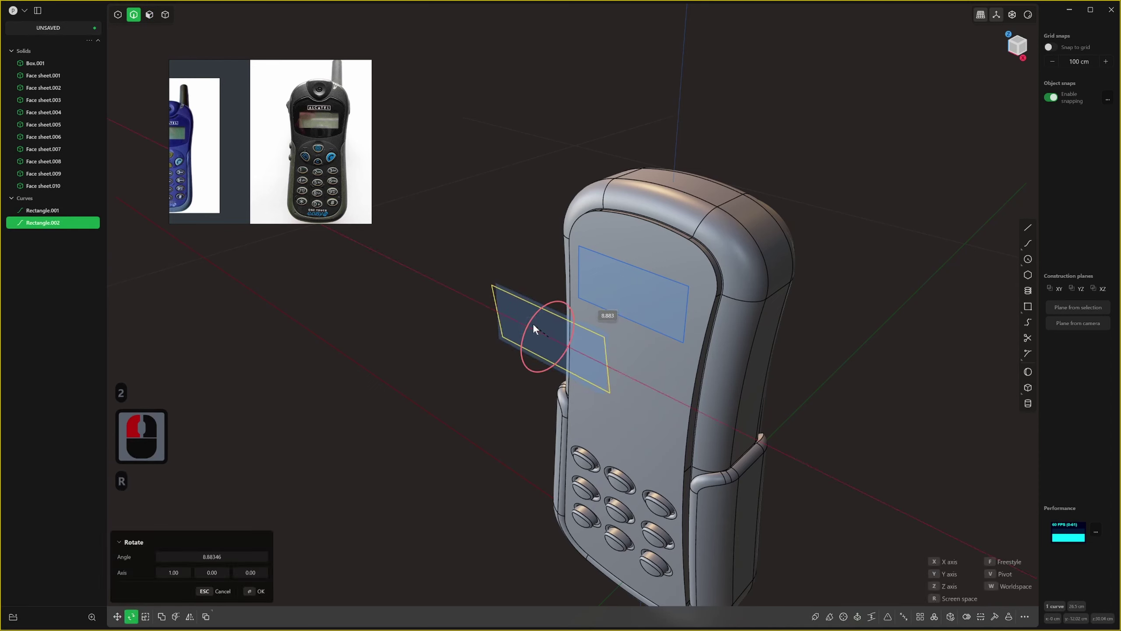
{"action": "left_click", "coordinate": [538, 330]}
{"action": "right_click", "coordinate": [536, 329]}
{"action": "type", "text": "23"}
{"action": "left_click", "coordinate": [546, 335]}
{"action": "left_click", "coordinate": [399, 366]}
Select the screen rectangle on the phone's upper front, switching views to pick it cleanly.
{"action": "scroll", "scroll_direction": "down", "scroll_amount": 3}
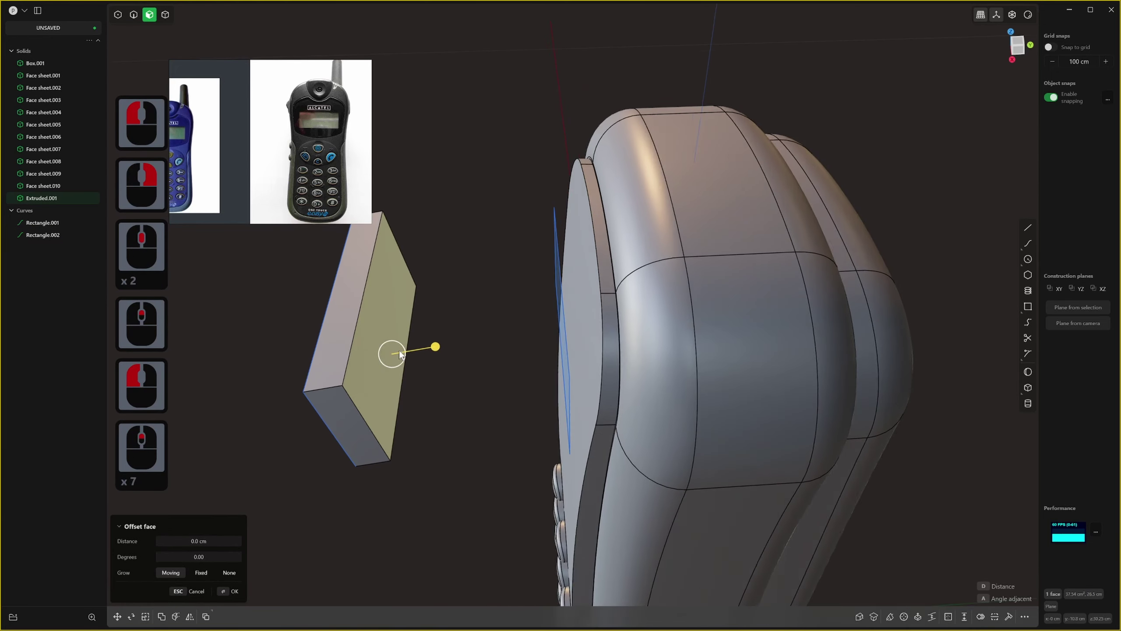
{"action": "key", "text": "s"}
{"action": "key", "text": "s"}
{"action": "type", "text": "s"}
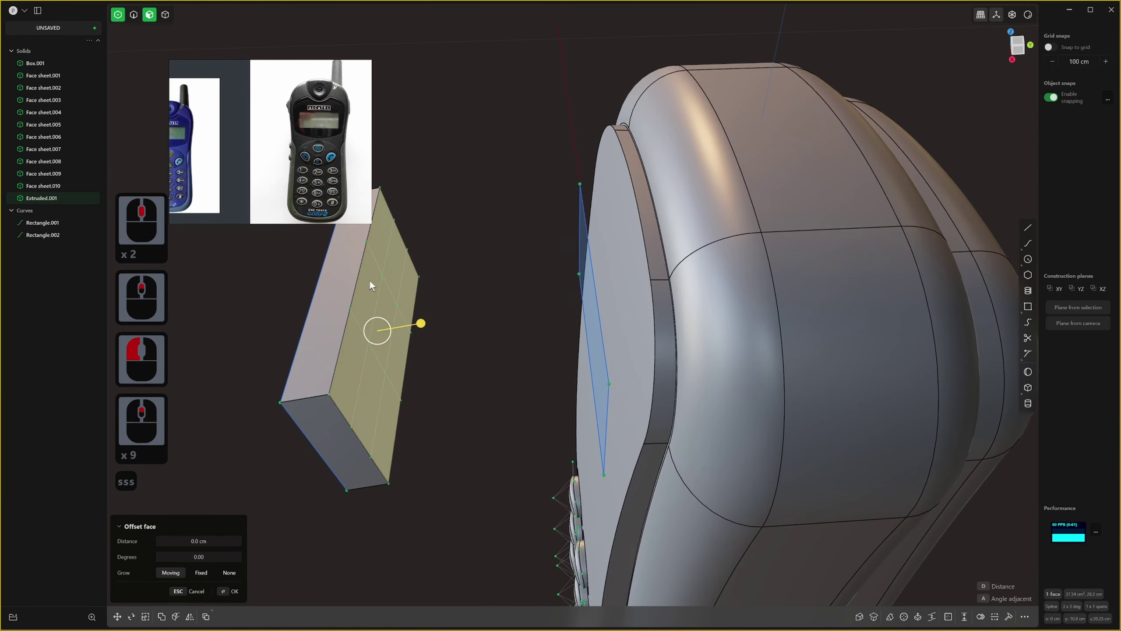
{"action": "left_click", "coordinate": [459, 403]}
{"action": "key", "text": "3"}
{"action": "left_click", "coordinate": [386, 314]}
{"action": "key", "text": "1"}
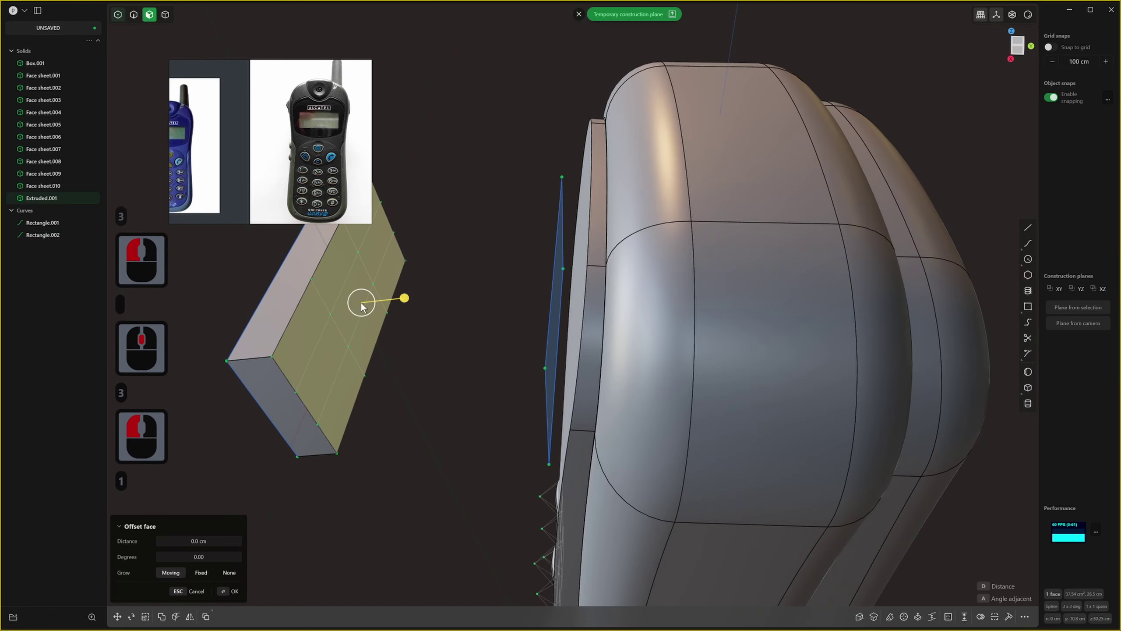
{"action": "left_click", "coordinate": [317, 295]}
{"action": "middle_click", "coordinate": [317, 295]}
{"action": "left_click", "coordinate": [358, 364]}
{"action": "left_click", "coordinate": [384, 307]}
{"action": "double_click", "coordinate": [384, 307]}
Nudge the screen rectangle into position near the top of the front with the move gizmo.
{"action": "key", "text": "g"}
{"action": "left_click", "coordinate": [415, 303]}
{"action": "key", "text": "ctrl+z"}
{"action": "double_click", "coordinate": [350, 250]}
{"action": "double_click", "coordinate": [387, 304]}
{"action": "left_click", "coordinate": [320, 308]}
{"action": "double_click", "coordinate": [358, 361]}
{"action": "key", "text": "g"}
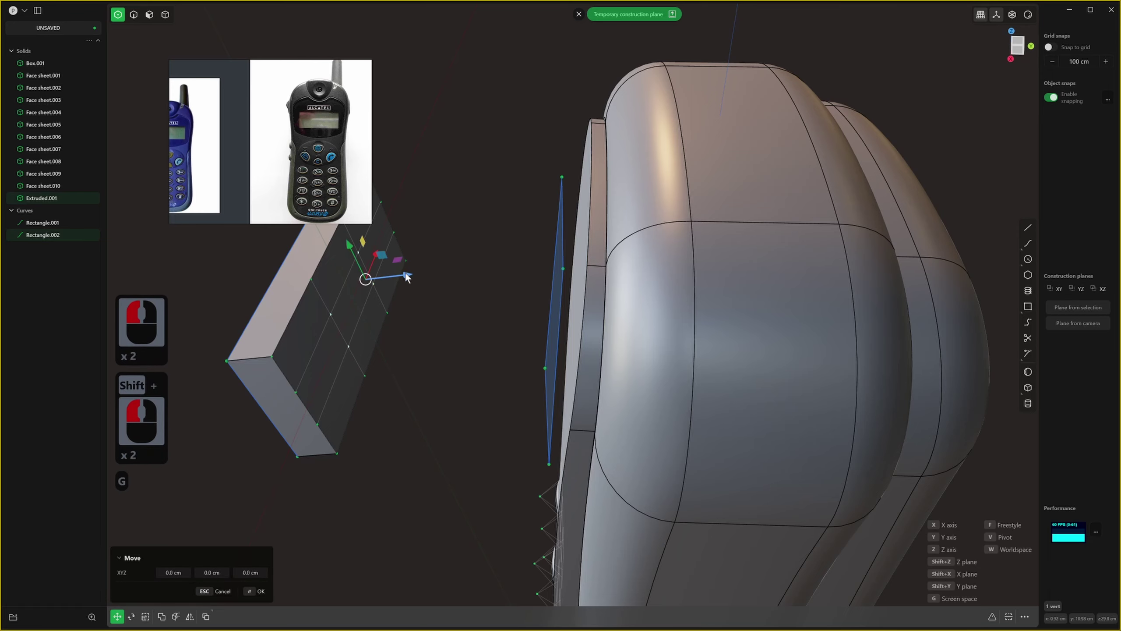
Extrude the rectangle into the body as a Difference, cutting the recessed screen opening.
{"action": "left_click", "coordinate": [660, 242]}
{"action": "right_click", "coordinate": [661, 242]}
{"action": "scroll", "scroll_direction": "down", "scroll_amount": 3}
{"action": "scroll", "scroll_direction": "down", "scroll_amount": 3}
{"action": "key", "text": "3"}
{"action": "middle_click", "coordinate": [655, 249]}
{"action": "left_click", "coordinate": [660, 244]}
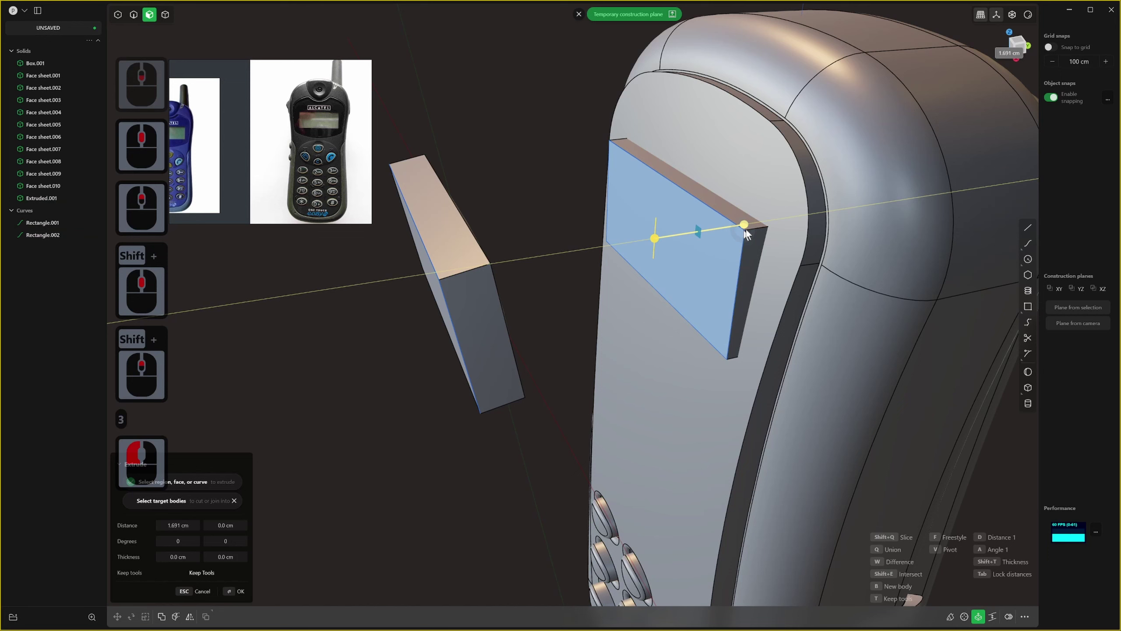
{"action": "middle_click", "coordinate": [756, 233]}
{"action": "left_click", "coordinate": [756, 234]}
{"action": "left_click", "coordinate": [764, 204]}
{"action": "right_click", "coordinate": [771, 187]}
{"action": "right_click", "coordinate": [724, 169]}
{"action": "key", "text": "2"}
{"action": "left_click", "coordinate": [650, 237]}
{"action": "right_click", "coordinate": [651, 237]}
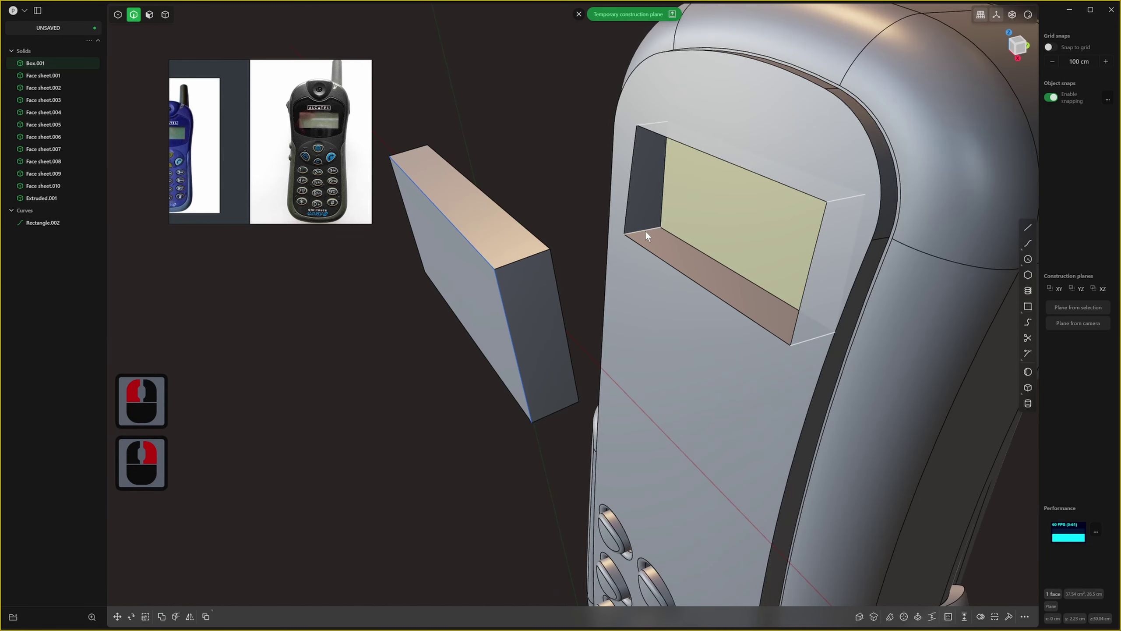
Offset the recess floor face inward to push the screen opening deeper into the body.
{"action": "left_click", "coordinate": [651, 237]}
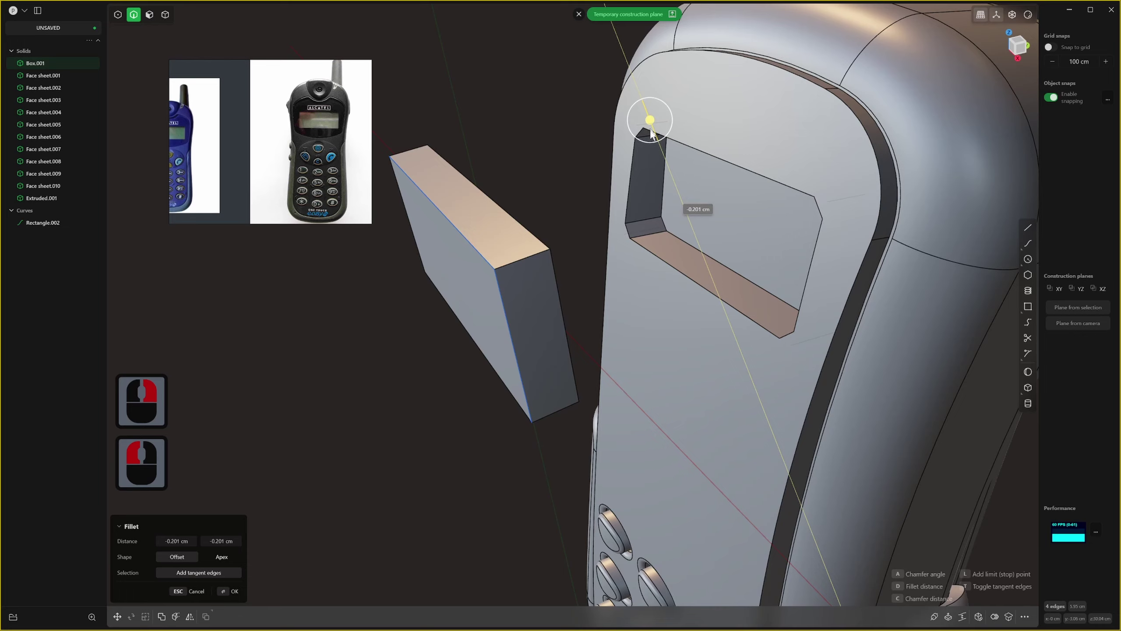
{"action": "left_click", "coordinate": [657, 154]}
{"action": "right_click", "coordinate": [662, 155]}
{"action": "key", "text": "3"}
{"action": "left_click", "coordinate": [705, 209]}
{"action": "middle_click", "coordinate": [731, 219]}
{"action": "key", "text": "o"}
{"action": "left_click", "coordinate": [738, 225]}
{"action": "right_click", "coordinate": [738, 225]}
{"action": "left_click", "coordinate": [752, 197]}
{"action": "middle_click", "coordinate": [432, 317]}
{"action": "middle_click", "coordinate": [519, 329]}
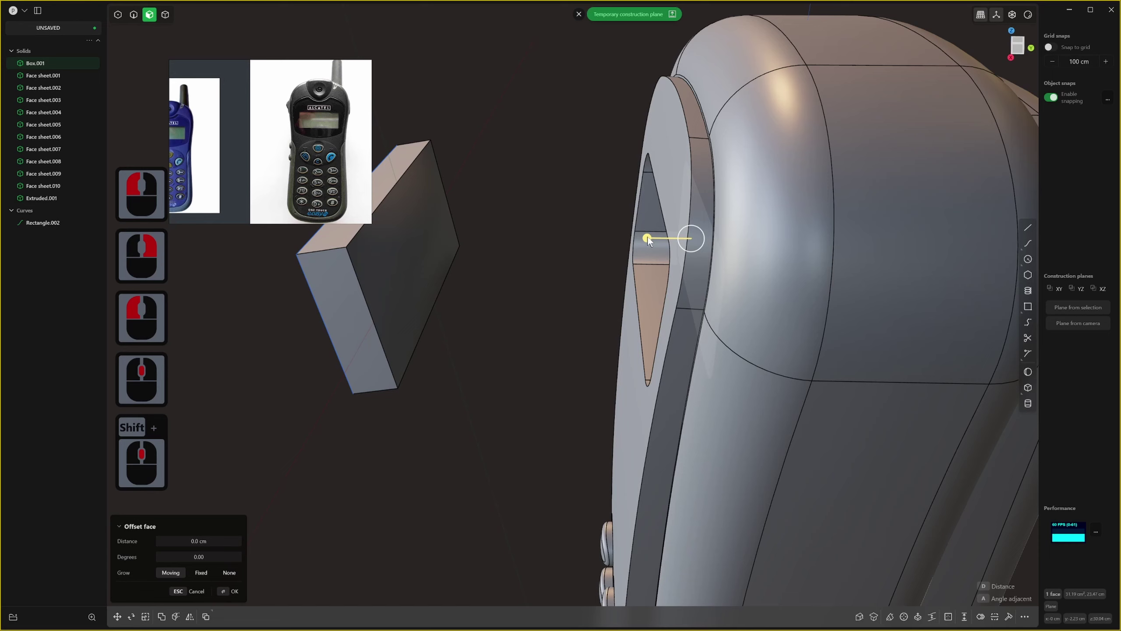
Try an offset on a face of the separate block, undo it and reselect faces and edges.
{"action": "left_click", "coordinate": [641, 243]}
{"action": "double_click", "coordinate": [430, 253]}
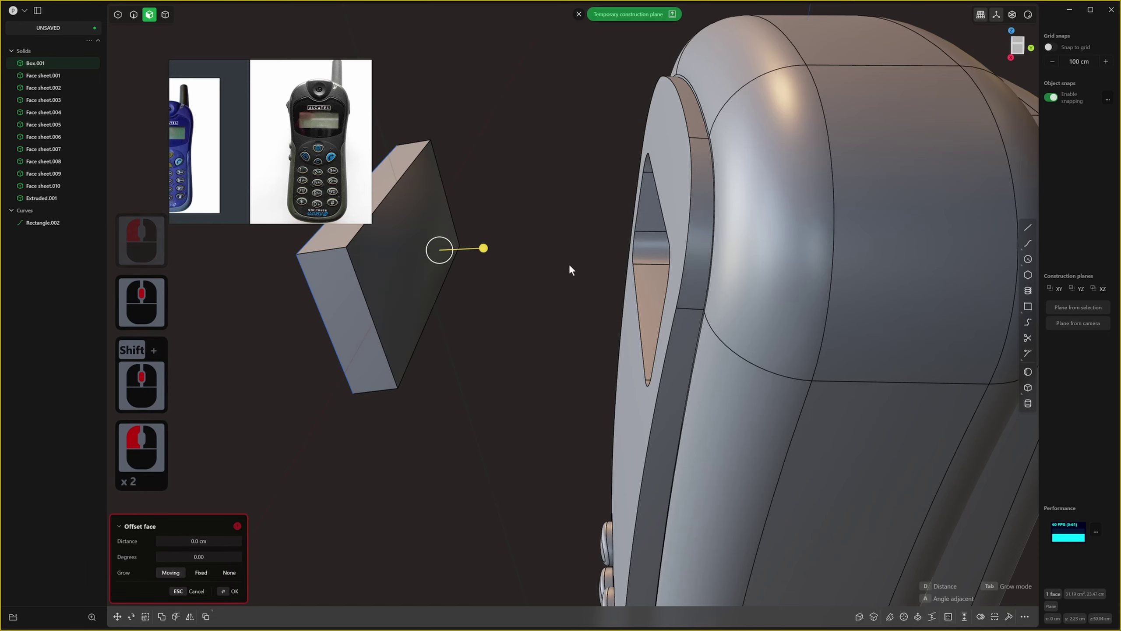
{"action": "middle_click", "coordinate": [616, 263]}
{"action": "key", "text": "ctrl+z"}
{"action": "key", "text": "3"}
{"action": "left_click", "coordinate": [477, 275]}
{"action": "key", "text": "4"}
{"action": "left_click", "coordinate": [468, 238]}
{"action": "left_click", "coordinate": [469, 235]}
{"action": "key", "text": "s"}
{"action": "left_click", "coordinate": [472, 241]}
{"action": "right_click", "coordinate": [482, 239]}
Offset another face of the separate block, inspect it by orbiting, then undo the change.
{"action": "key", "text": "3"}
{"action": "left_click", "coordinate": [749, 219]}
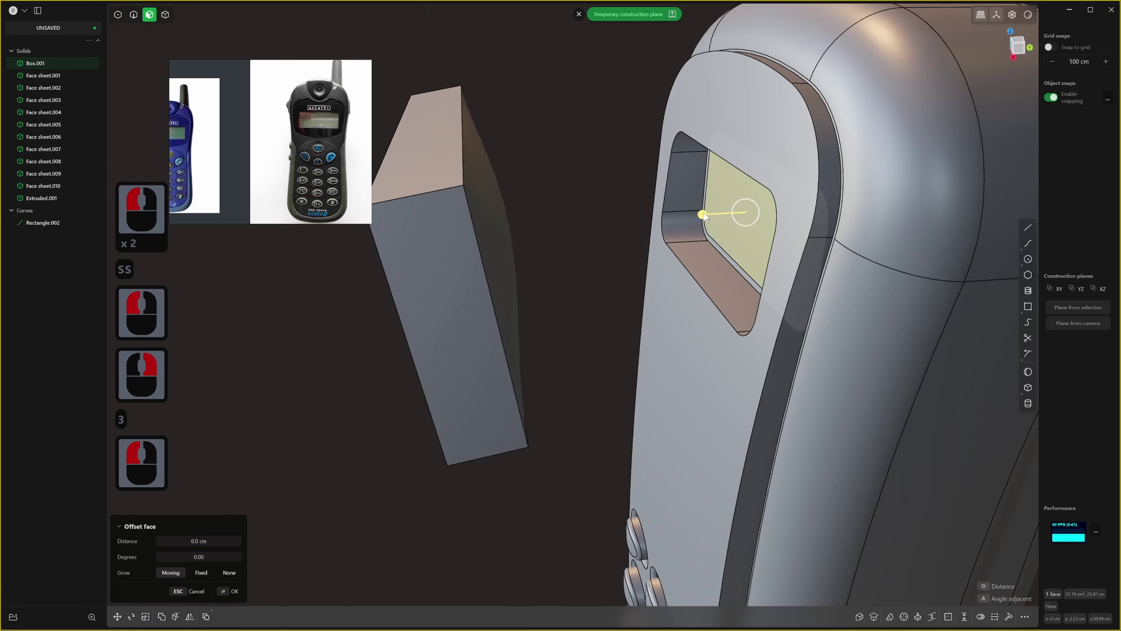
{"action": "left_click", "coordinate": [698, 219]}
{"action": "double_click", "coordinate": [501, 226]}
{"action": "middle_click", "coordinate": [576, 305]}
{"action": "middle_click", "coordinate": [645, 276]}
{"action": "middle_click", "coordinate": [618, 298]}
{"action": "right_click", "coordinate": [554, 257]}
{"action": "middle_click", "coordinate": [560, 261]}
{"action": "key", "text": "ctrl+z"}
{"action": "left_click", "coordinate": [600, 205]}
{"action": "middle_click", "coordinate": [696, 233]}
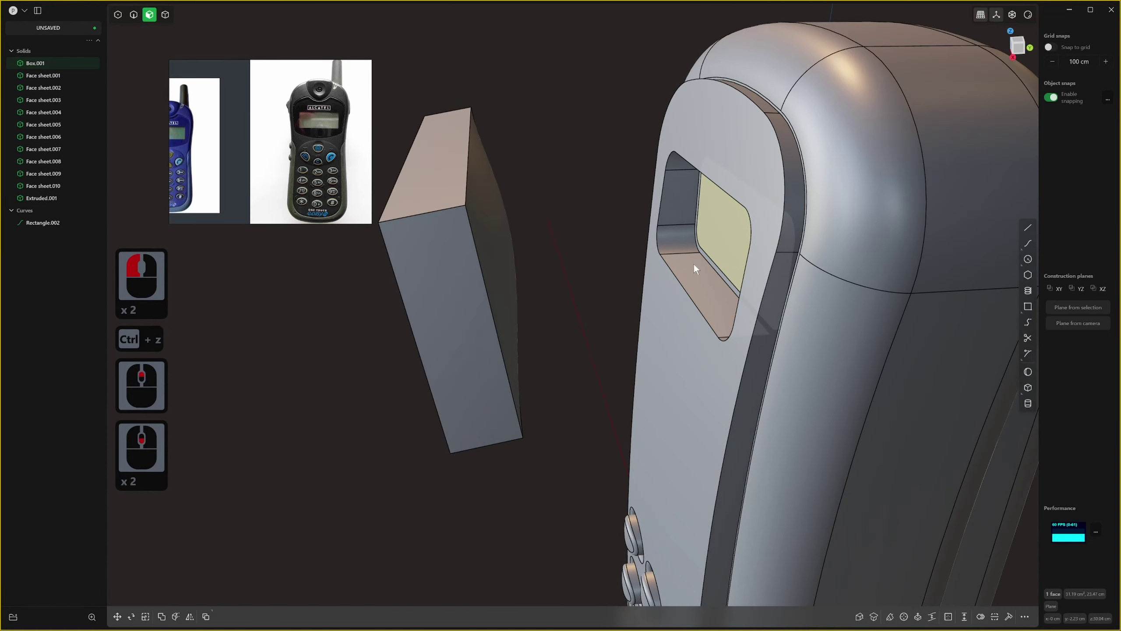
Adjust the cutting block's faces with offsets to size it for the screen opening.
{"action": "key", "text": "d"}
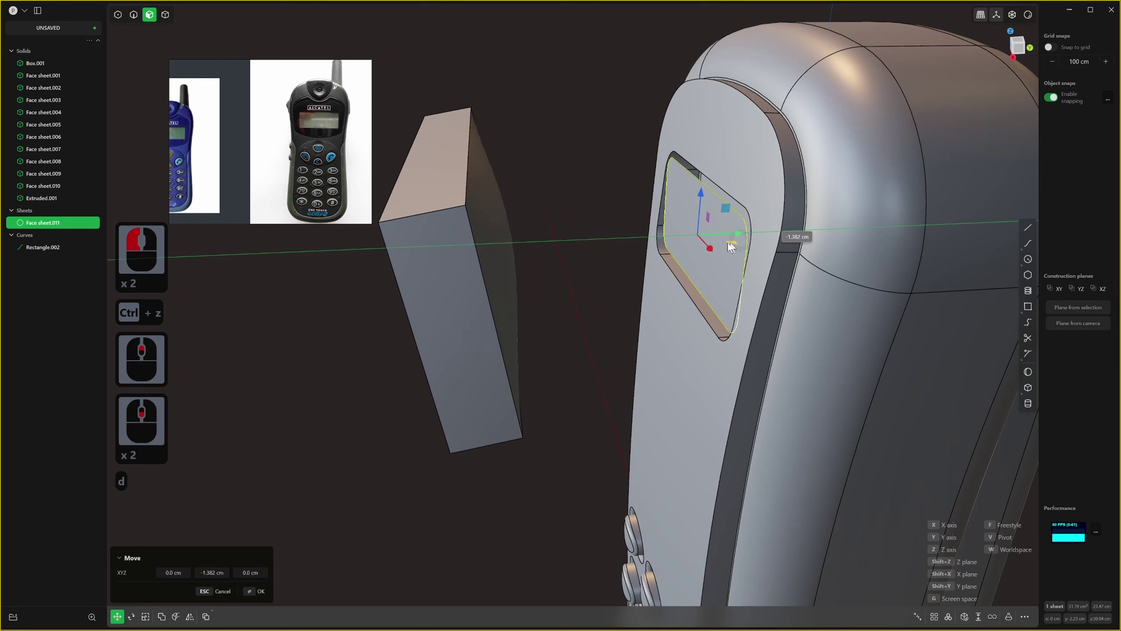
{"action": "left_click", "coordinate": [645, 257]}
{"action": "right_click", "coordinate": [645, 256]}
{"action": "key", "text": "3"}
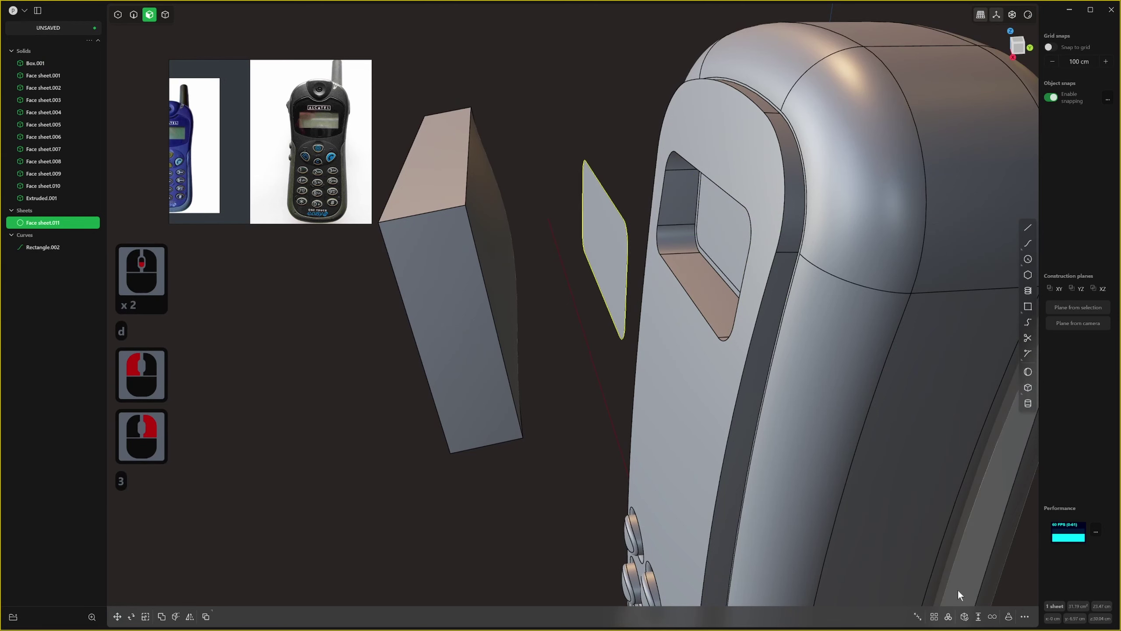
{"action": "left_click", "coordinate": [964, 607]}
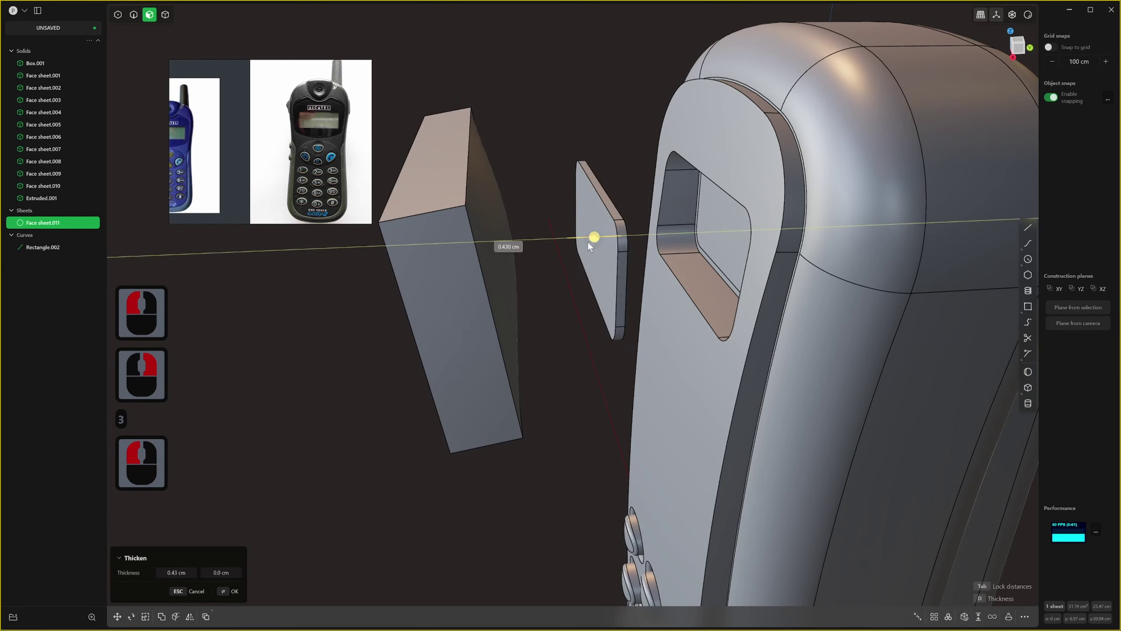
{"action": "left_click", "coordinate": [588, 248]}
{"action": "right_click", "coordinate": [588, 248]}
{"action": "key", "text": "3"}
{"action": "left_click", "coordinate": [588, 229]}
{"action": "right_click", "coordinate": [589, 231]}
{"action": "left_click", "coordinate": [599, 228]}
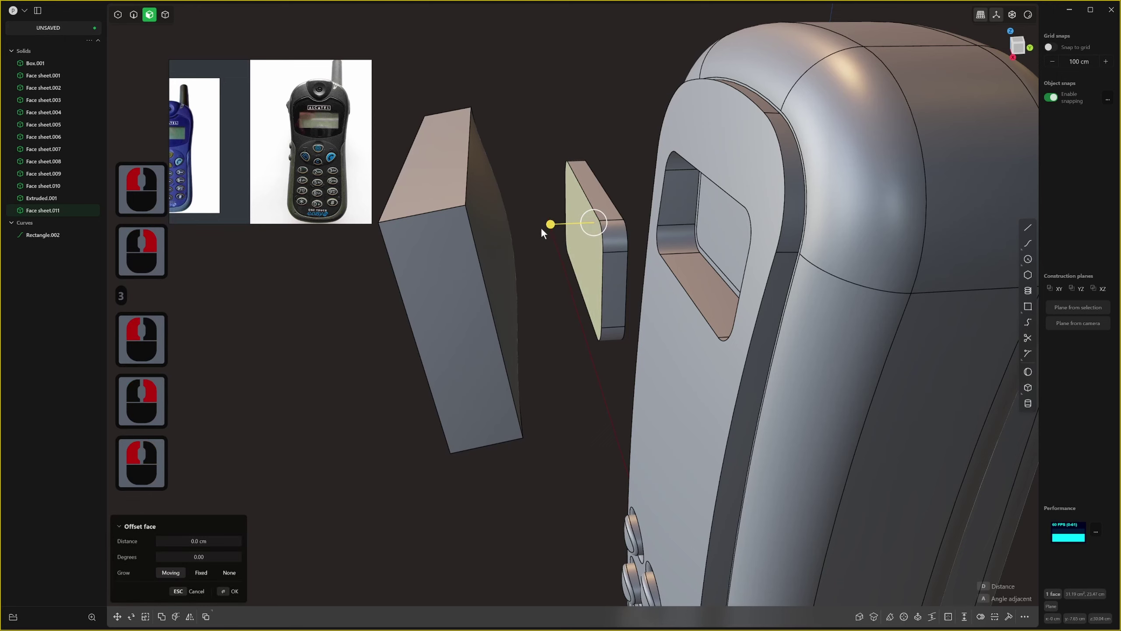
Reselect the block in solid mode, undoing a misplaced edit.
{"action": "left_click", "coordinate": [544, 229]}
{"action": "double_click", "coordinate": [511, 236]}
{"action": "middle_click", "coordinate": [562, 265]}
{"action": "right_click", "coordinate": [563, 257]}
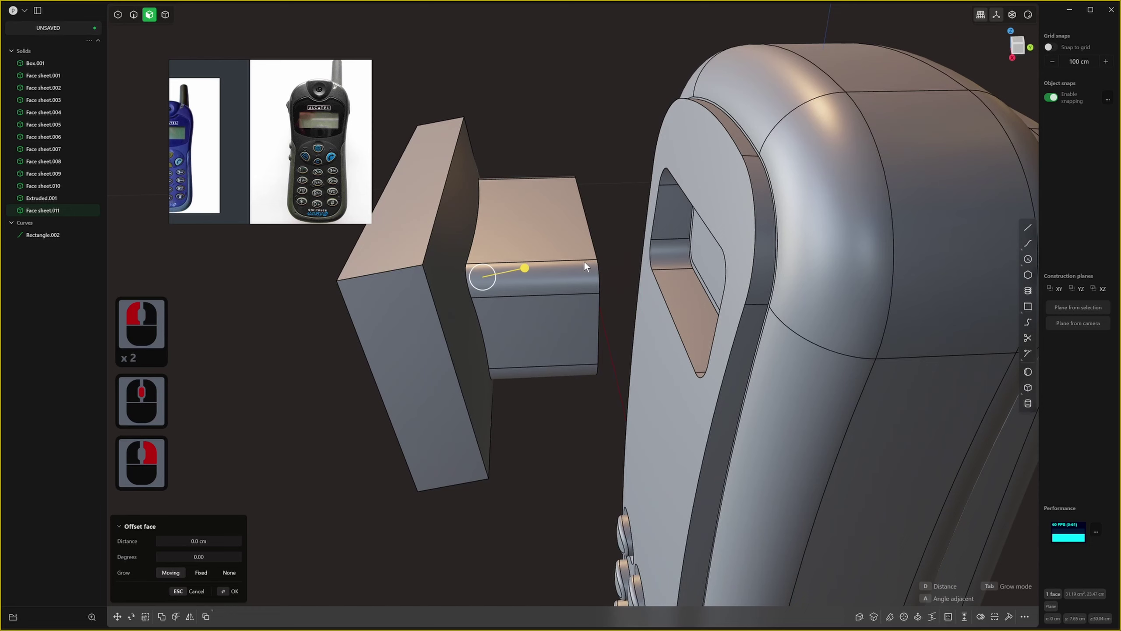
{"action": "key", "text": "4"}
{"action": "left_click", "coordinate": [557, 250]}
{"action": "left_click", "coordinate": [565, 273]}
{"action": "key", "text": "ctrl+z"}
Pick the cutting block's face and select the whole block for positioning.
{"action": "key", "text": "3"}
{"action": "left_click", "coordinate": [551, 270]}
{"action": "left_click", "coordinate": [512, 264]}
{"action": "double_click", "coordinate": [473, 253]}
{"action": "right_click", "coordinate": [604, 185]}
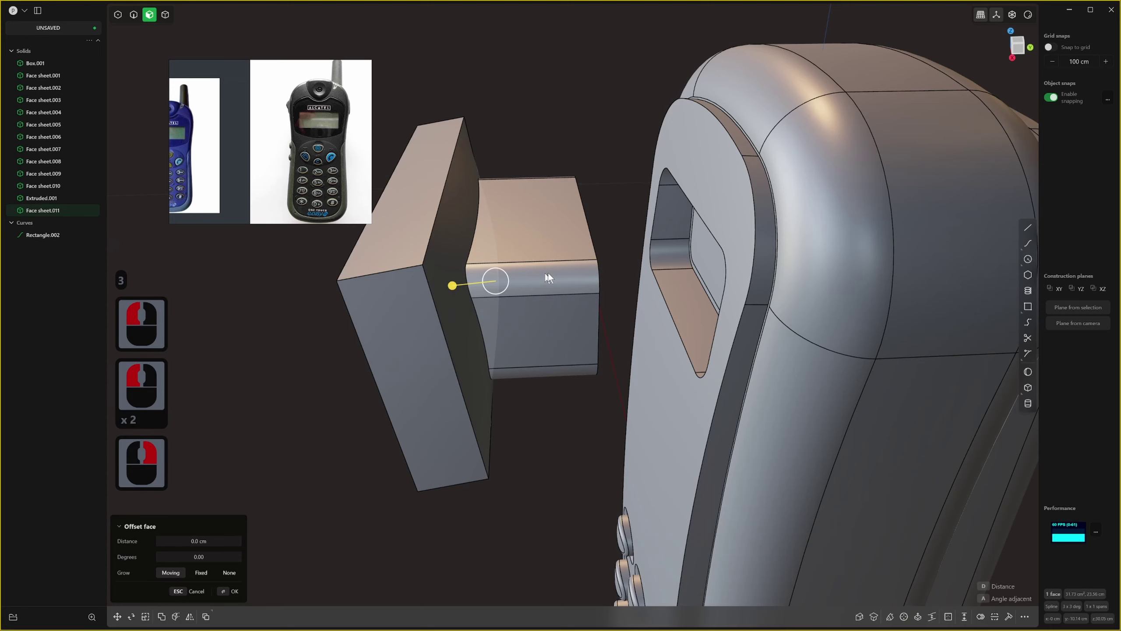
{"action": "key", "text": "4"}
{"action": "left_click", "coordinate": [560, 266]}
{"action": "double_click", "coordinate": [568, 235]}
Move the cutting block into the screen opening and offset its front face to depth.
{"action": "key", "text": "g"}
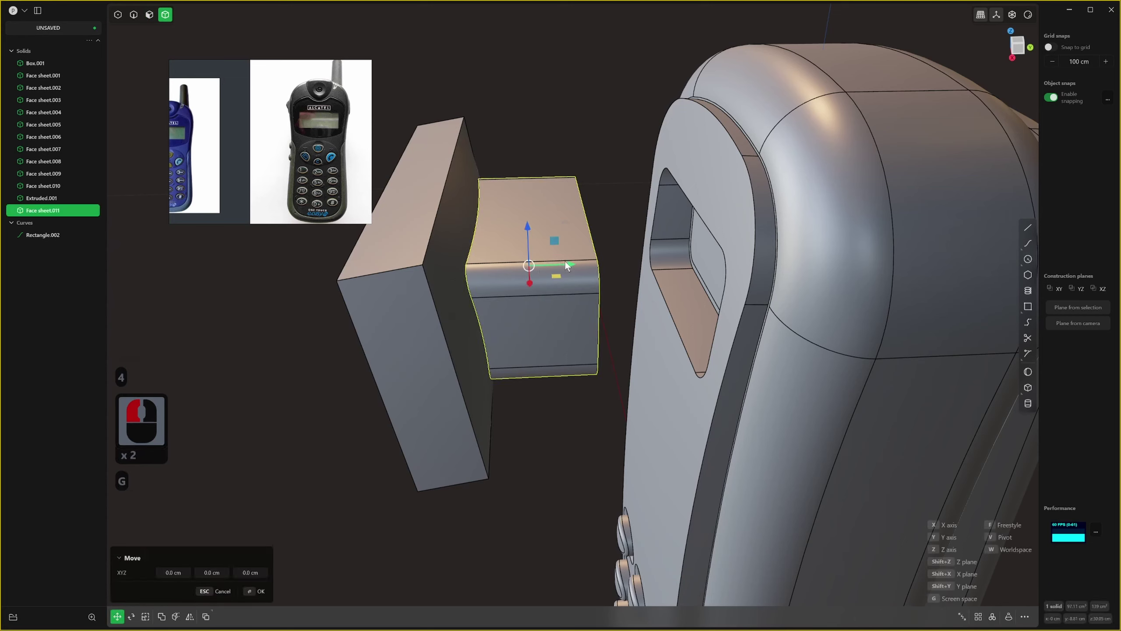
{"action": "left_click", "coordinate": [733, 289]}
{"action": "key", "text": "3"}
{"action": "right_click", "coordinate": [657, 252]}
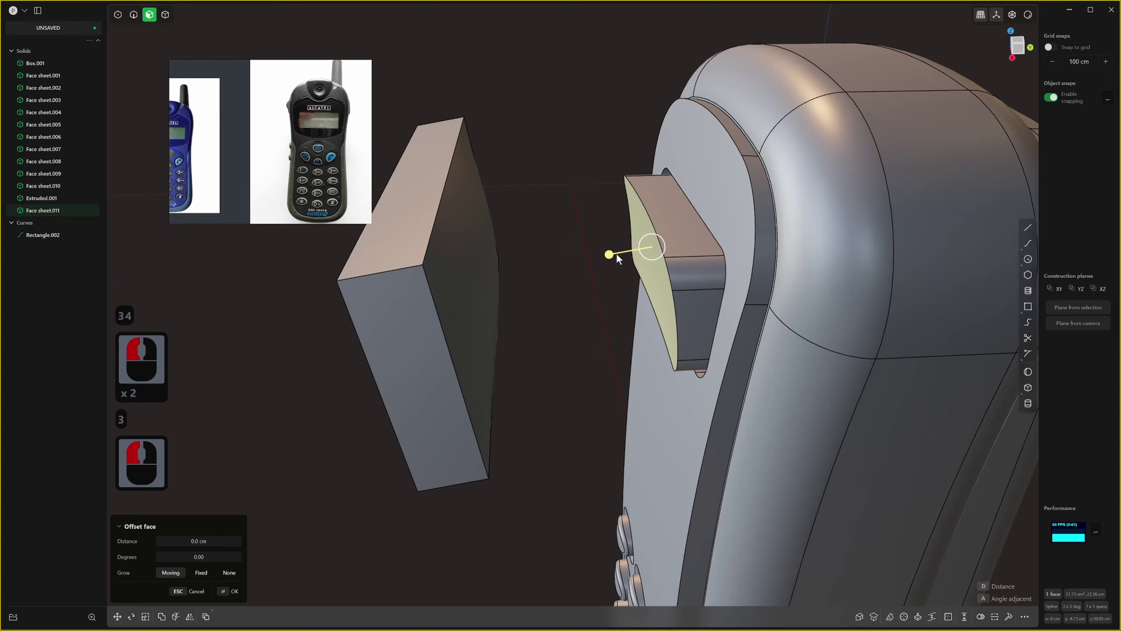
{"action": "left_click", "coordinate": [678, 264]}
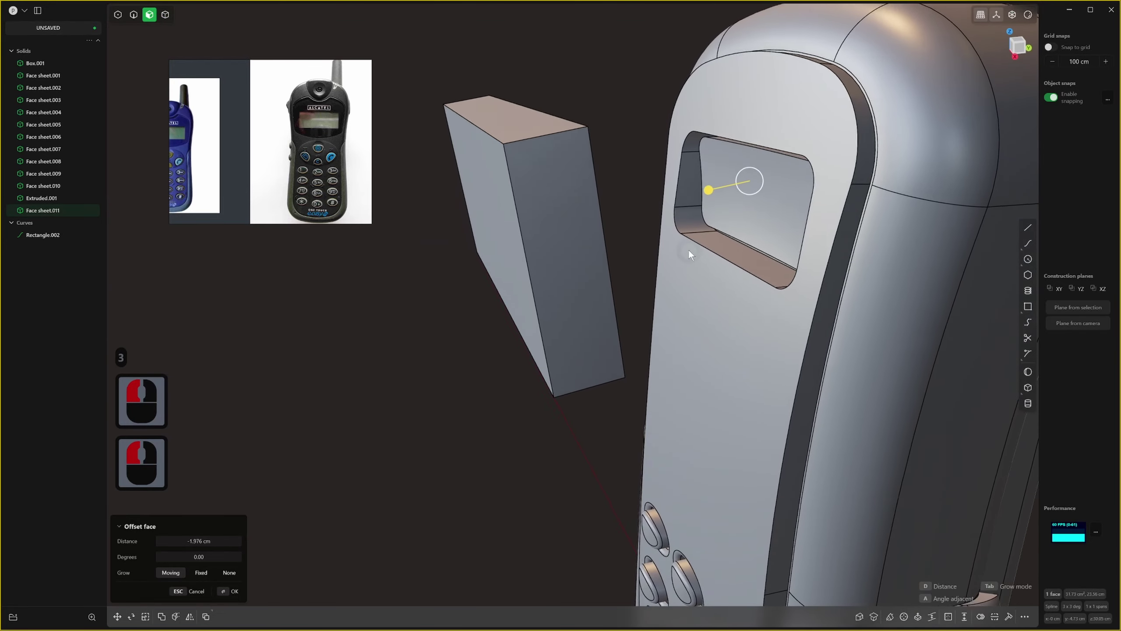
Offset the opening's inner faces and Boolean-subtract the block from the phone body.
{"action": "middle_click", "coordinate": [693, 249]}
{"action": "key", "text": "4"}
{"action": "double_click", "coordinate": [688, 178]}
{"action": "right_click", "coordinate": [692, 177]}
{"action": "key", "text": "2"}
{"action": "left_click", "coordinate": [750, 144]}
{"action": "key", "text": "x"}
{"action": "left_click", "coordinate": [799, 360]}
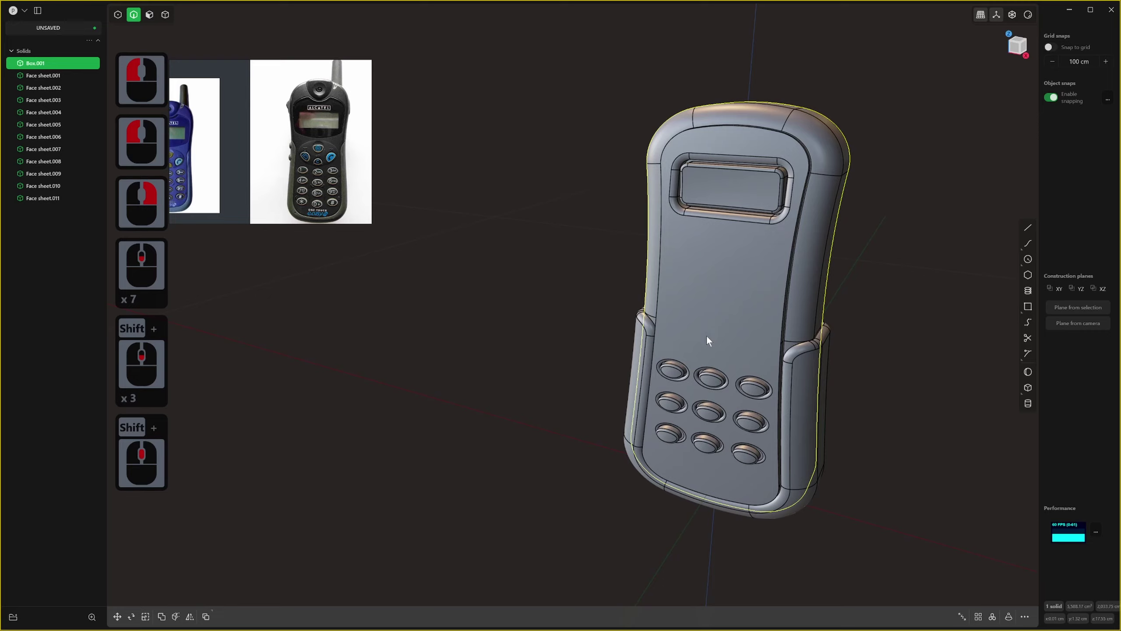
Orbit around the phone body to inspect its sides and front.
{"action": "middle_click", "coordinate": [762, 324]}
{"action": "middle_click", "coordinate": [727, 338]}
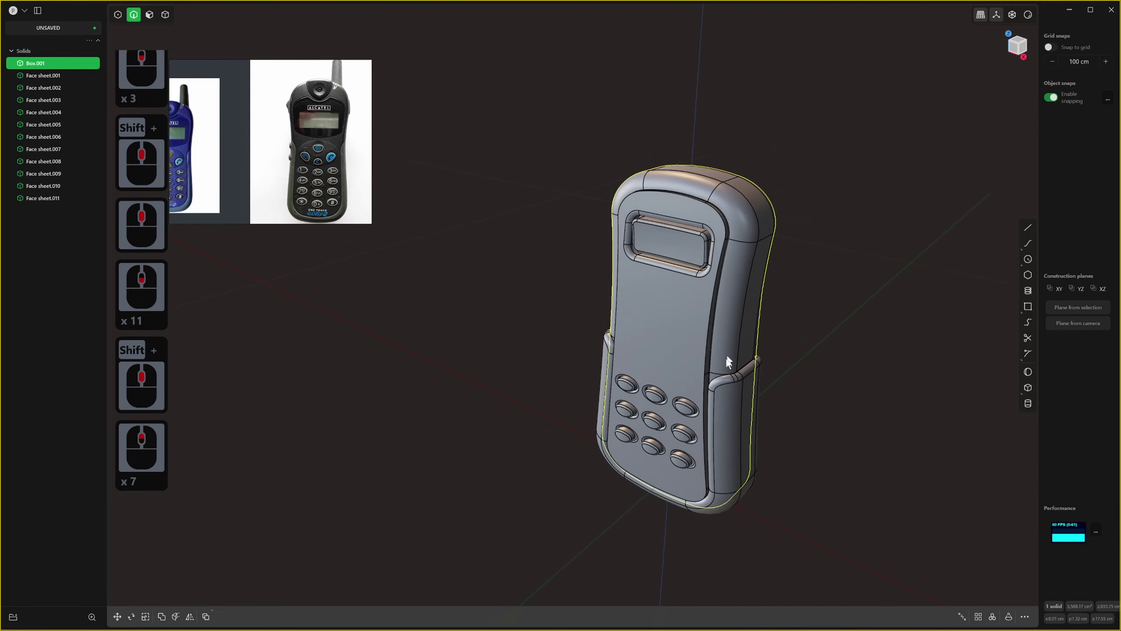
{"action": "left_click", "coordinate": [879, 309]}
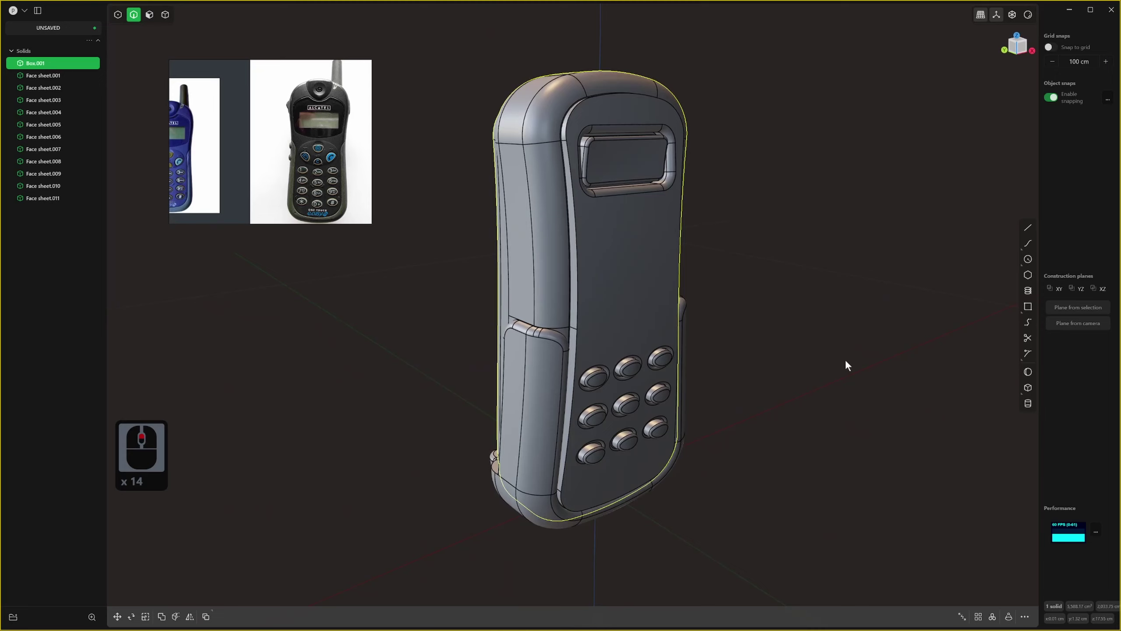
{"action": "middle_click", "coordinate": [763, 356]}
{"action": "middle_click", "coordinate": [590, 291]}
{"action": "middle_click", "coordinate": [653, 268]}
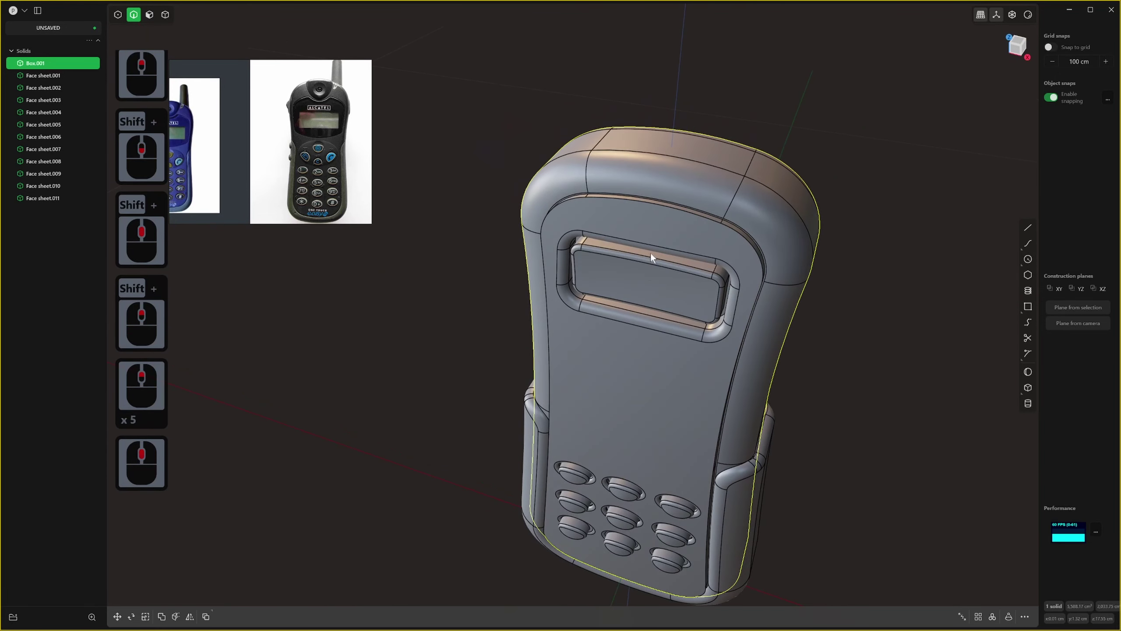
{"action": "key", "text": "1"}
{"action": "scroll", "scroll_direction": "up", "scroll_amount": 3}
{"action": "scroll", "scroll_direction": "down", "scroll_amount": 3}
{"action": "middle_click", "coordinate": [708, 104]}
{"action": "left_click", "coordinate": [305, 107]}
{"action": "middle_click", "coordinate": [389, 152]}
{"action": "right_click", "coordinate": [389, 152]}
Zoom out and orbit to view the long front crease edge before filleting.
{"action": "scroll", "scroll_direction": "up", "scroll_amount": 3}
{"action": "middle_click", "coordinate": [390, 183]}
{"action": "middle_click", "coordinate": [462, 188]}
{"action": "middle_click", "coordinate": [325, 194]}
{"action": "middle_click", "coordinate": [386, 182]}
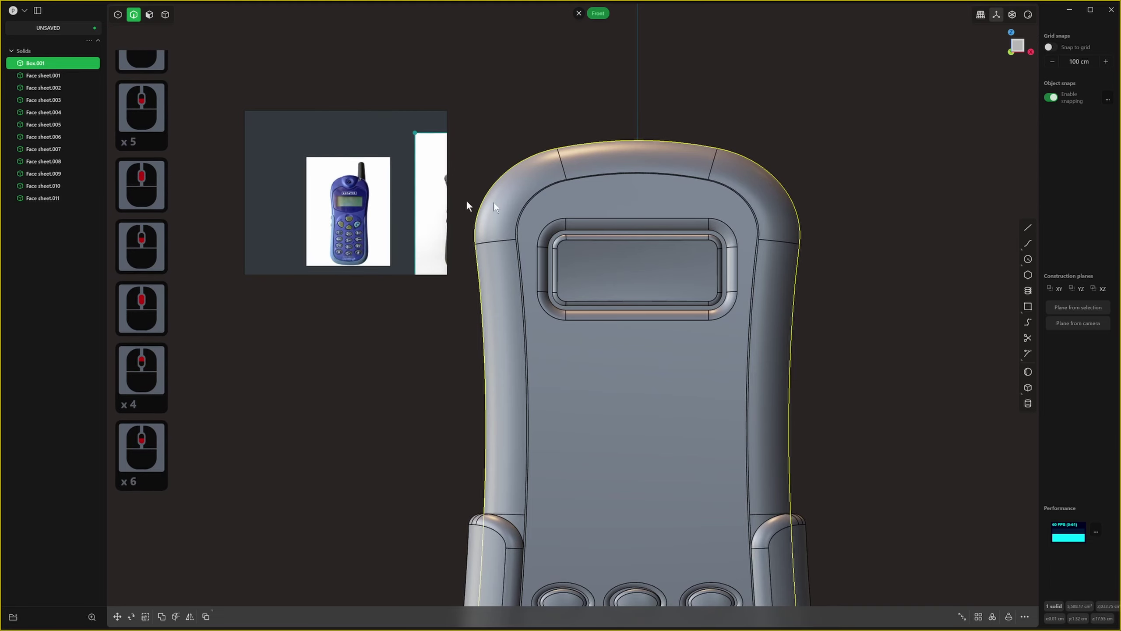
{"action": "middle_click", "coordinate": [549, 199]}
{"action": "left_click", "coordinate": [29, 16]}
{"action": "scroll", "scroll_direction": "down", "scroll_amount": 3}
{"action": "scroll", "scroll_direction": "down", "scroll_amount": 3}
{"action": "middle_click", "coordinate": [752, 252]}
{"action": "middle_click", "coordinate": [698, 136]}
{"action": "middle_click", "coordinate": [697, 139]}
{"action": "scroll", "scroll_direction": "down", "scroll_amount": 3}
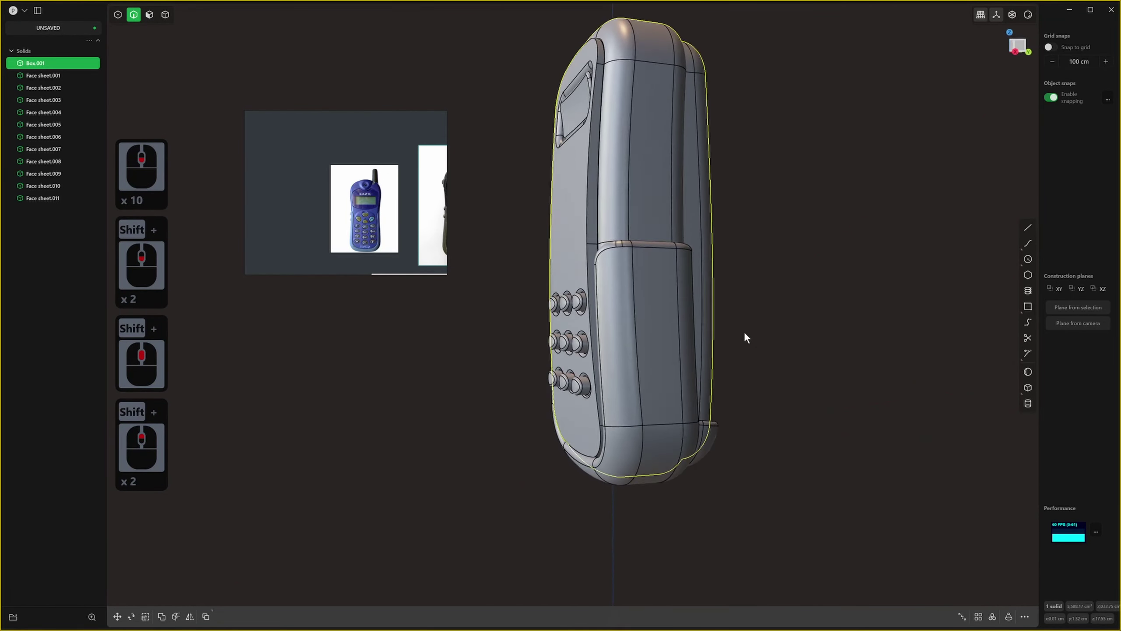
{"action": "middle_click", "coordinate": [770, 357]}
Select the long front edge and try a fillet, undoing the wrong size.
{"action": "key", "text": "2"}
{"action": "middle_click", "coordinate": [657, 237]}
{"action": "left_click", "coordinate": [613, 234]}
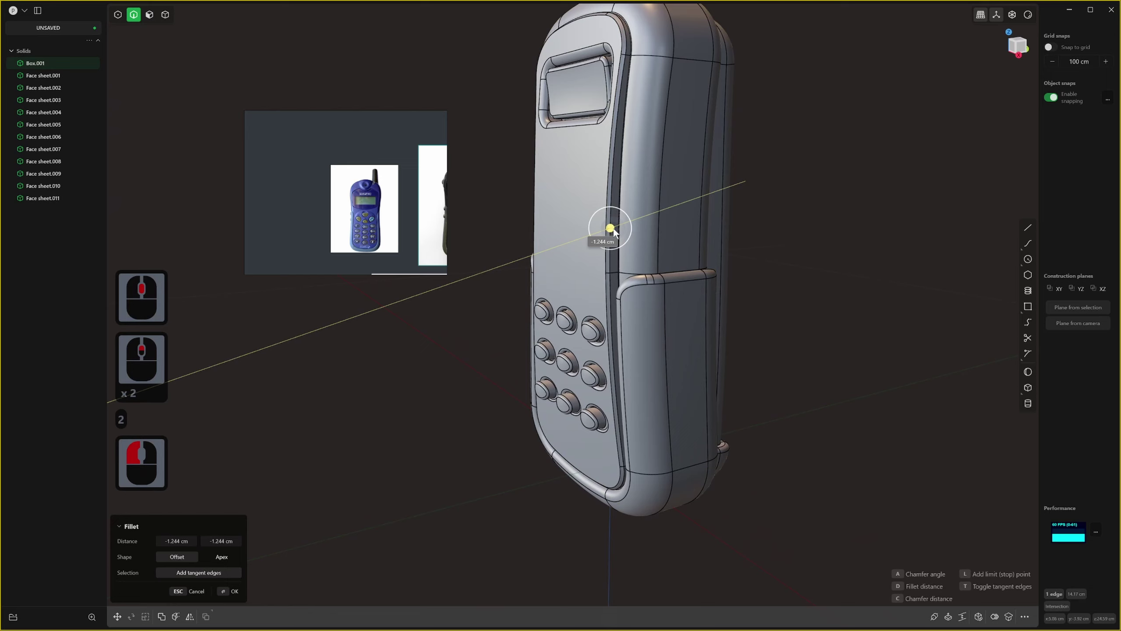
{"action": "left_click", "coordinate": [612, 234]}
{"action": "key", "text": "ctrl+z"}
{"action": "left_click", "coordinate": [612, 224]}
{"action": "scroll", "scroll_direction": "down", "scroll_amount": 3}
{"action": "key", "text": "ctrl+z"}
Fillet the front edge beside the screen at about 0.38 cm and select the whole body.
{"action": "key", "text": "2"}
{"action": "left_click", "coordinate": [665, 191]}
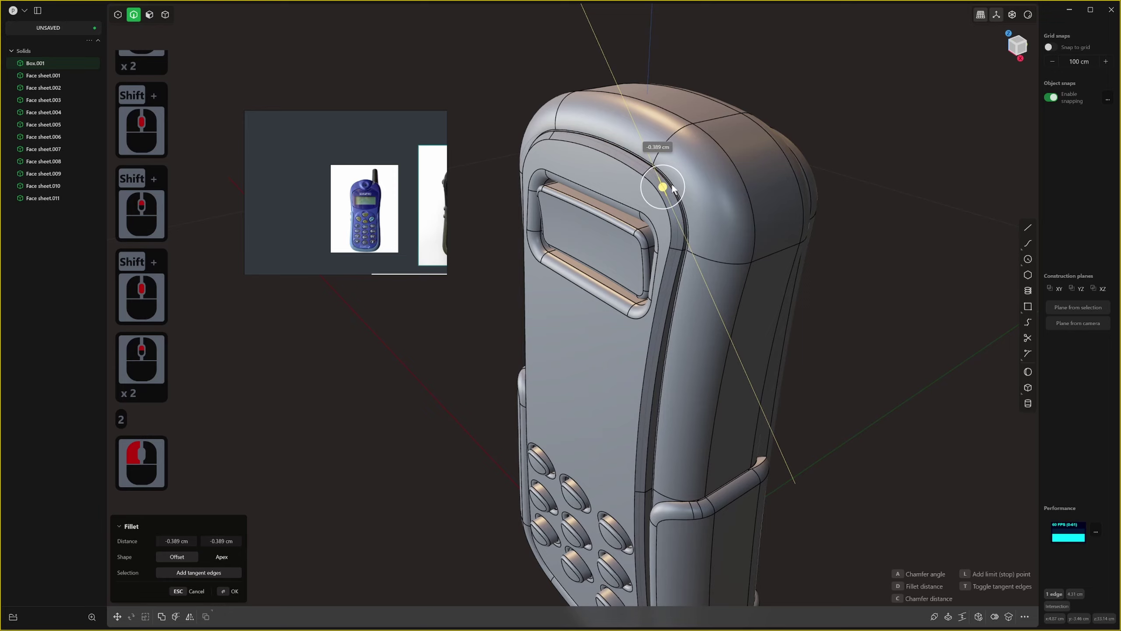
{"action": "middle_click", "coordinate": [679, 188]}
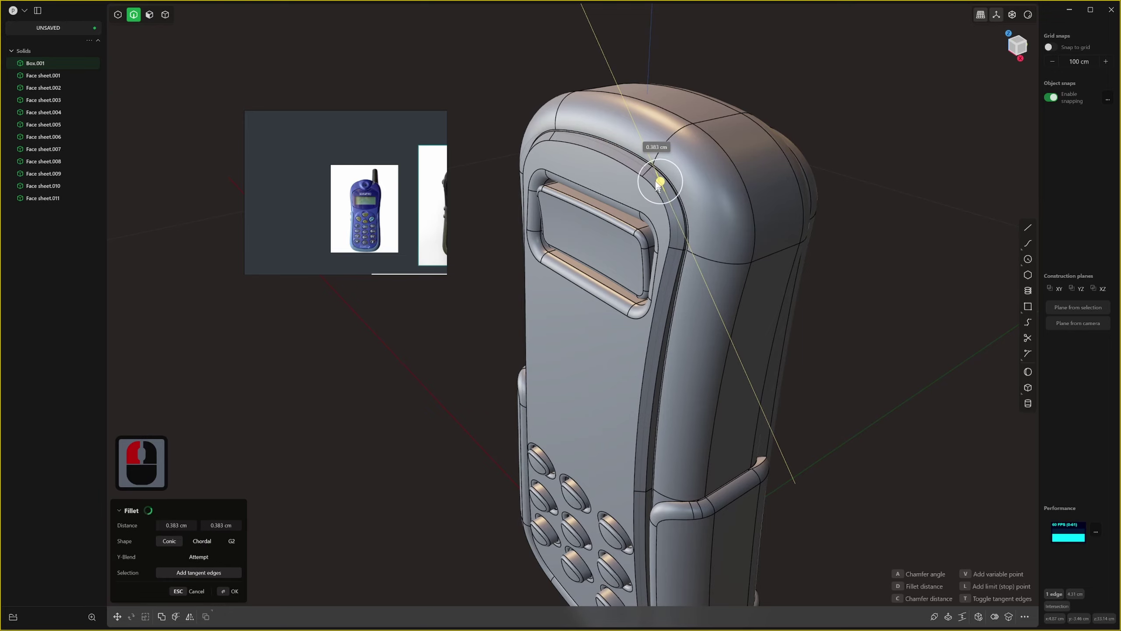
{"action": "left_click", "coordinate": [655, 176]}
{"action": "key", "text": "ctrl+z"}
{"action": "left_click", "coordinate": [664, 190]}
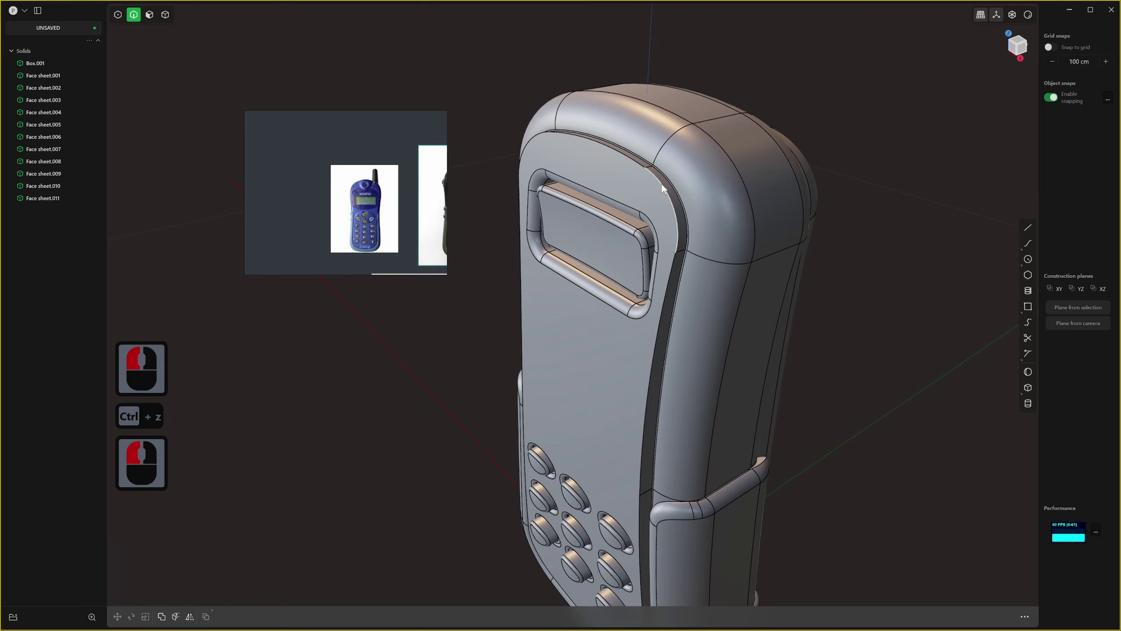
{"action": "double_click", "coordinate": [666, 190]}
{"action": "left_click", "coordinate": [695, 206]}
Orbit around the filleted phone, then bring up the completed alcatel.plasticity model for comparison.
{"action": "right_click", "coordinate": [696, 206]}
{"action": "middle_click", "coordinate": [844, 195]}
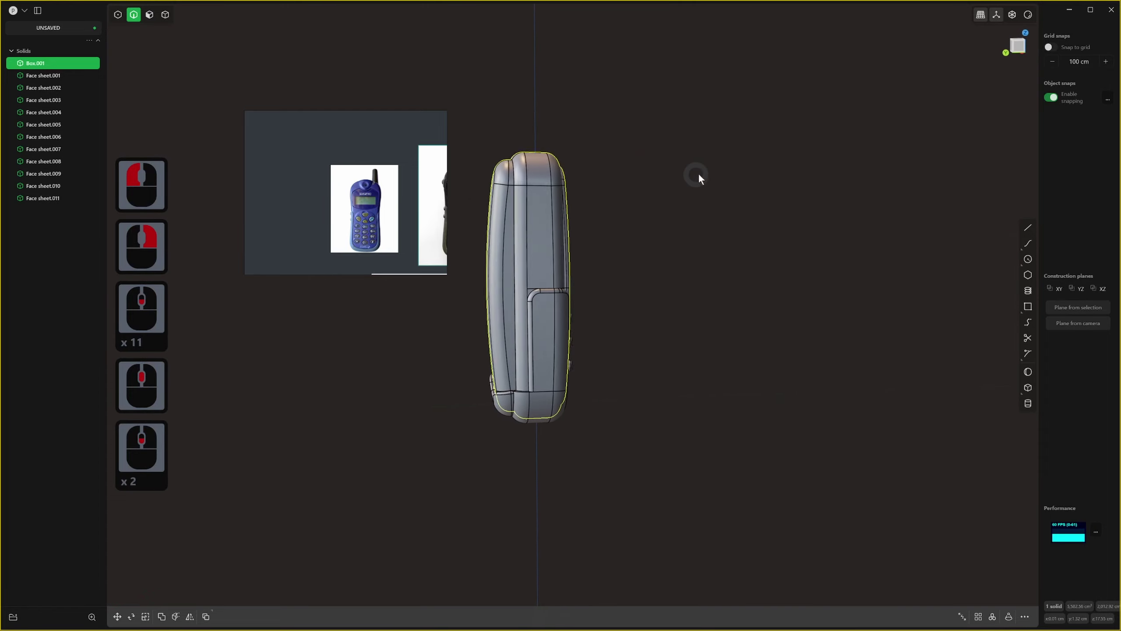
{"action": "middle_click", "coordinate": [662, 247]}
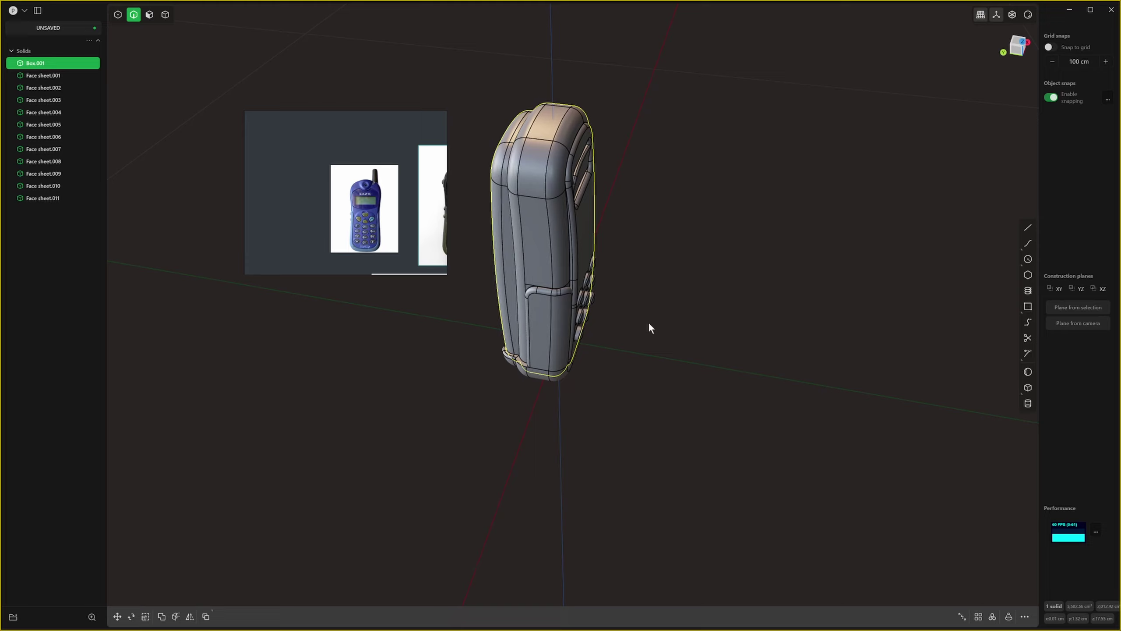
{"action": "middle_click", "coordinate": [554, 305]}
{"action": "middle_click", "coordinate": [308, 166]}
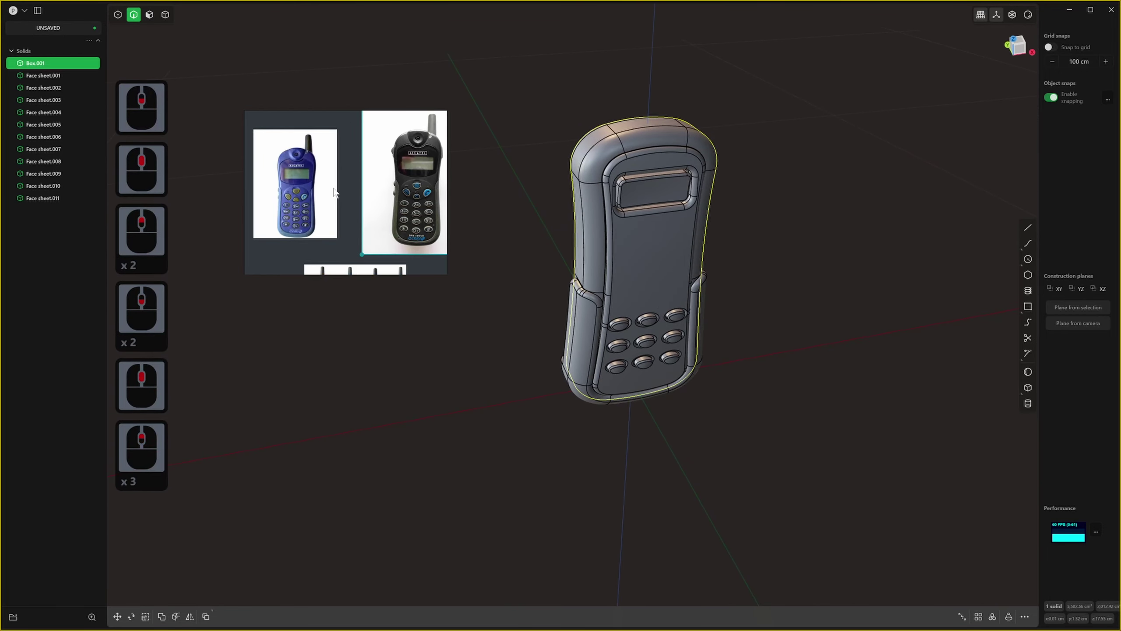
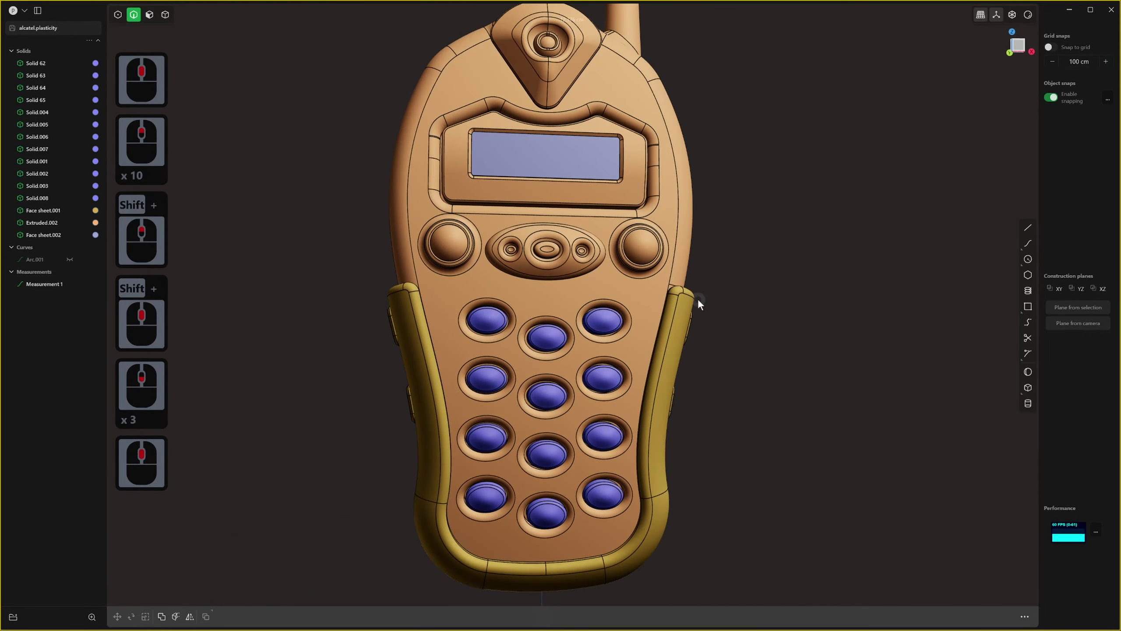
Orbit the finished phone and switch viewport shading to the reddish metallic matcap.
{"action": "middle_click", "coordinate": [664, 315]}
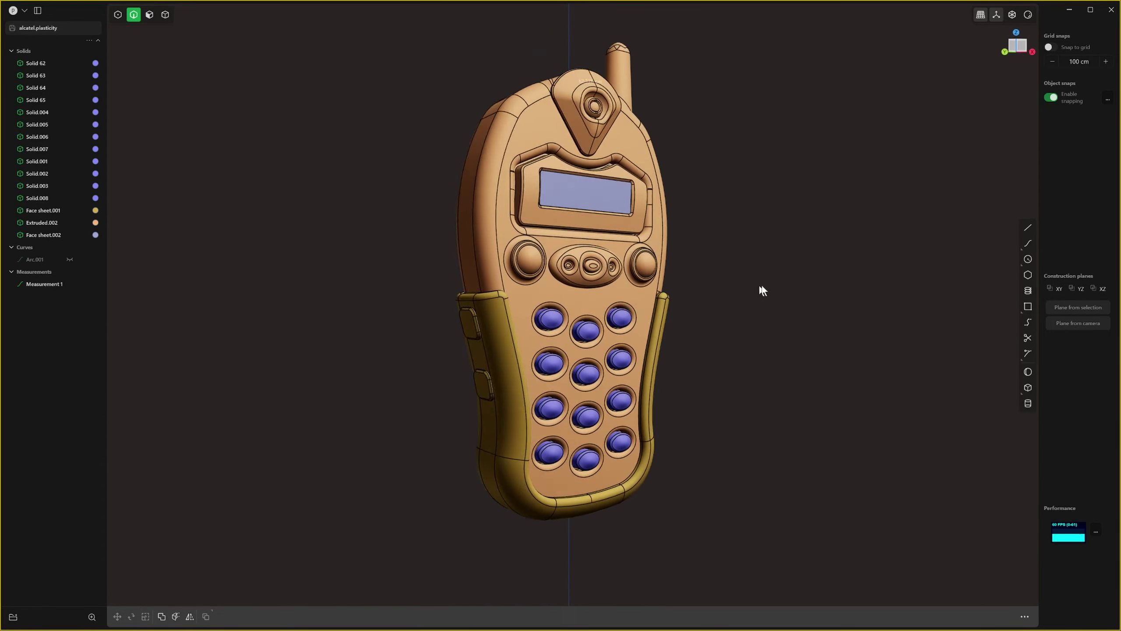
{"action": "middle_click", "coordinate": [1032, 21]}
{"action": "right_click", "coordinate": [1031, 21]}
{"action": "middle_click", "coordinate": [1016, 32]}
{"action": "left_click", "coordinate": [1012, 63]}
{"action": "middle_click", "coordinate": [770, 175]}
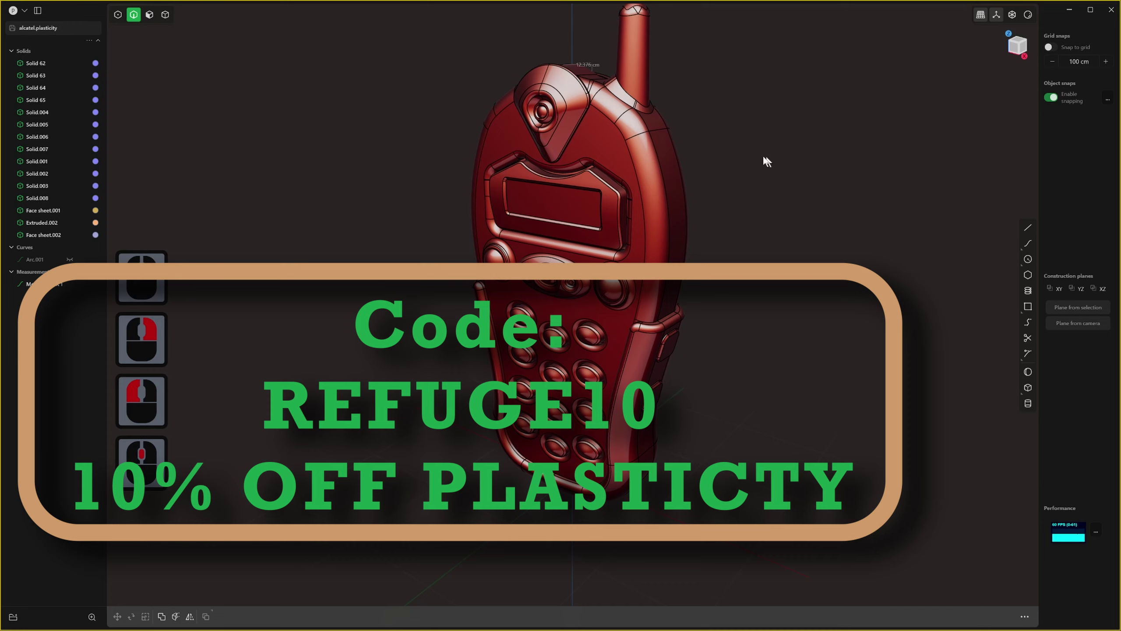
{"action": "middle_click", "coordinate": [725, 153]}
{"action": "middle_click", "coordinate": [729, 165]}
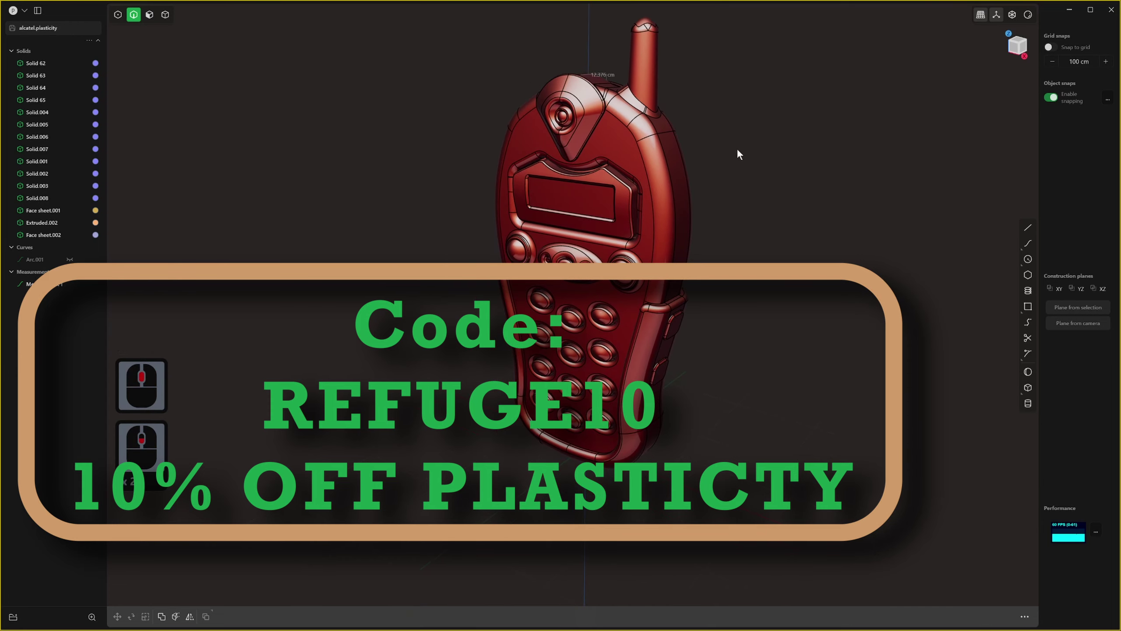
{"action": "middle_click", "coordinate": [683, 205]}
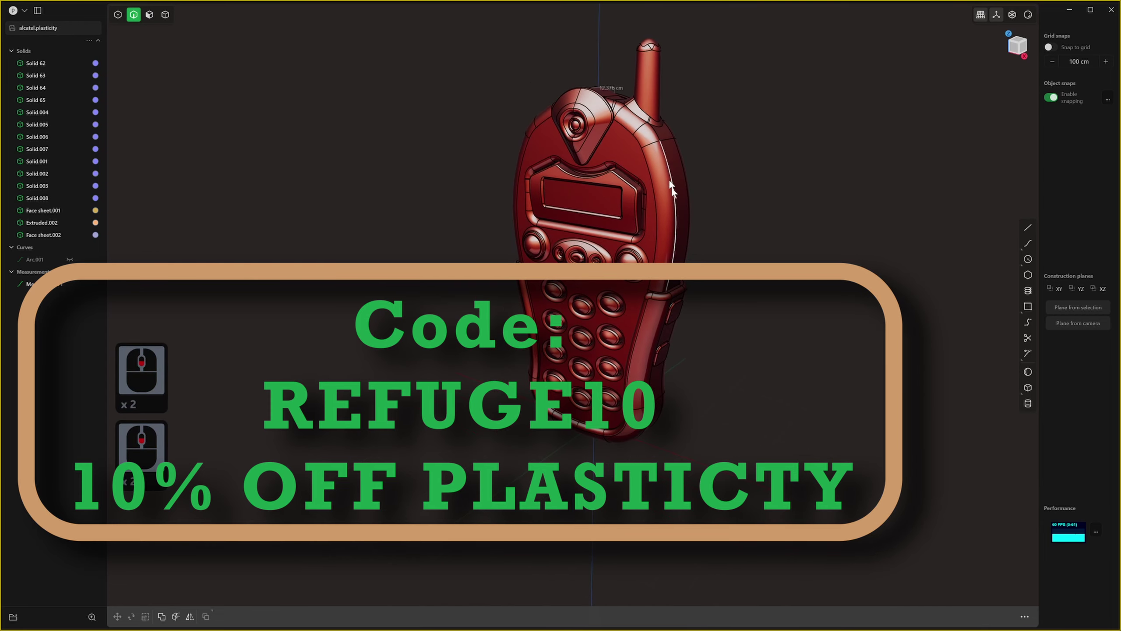
{"action": "middle_click", "coordinate": [697, 247]}
{"action": "middle_click", "coordinate": [798, 204]}
{"action": "middle_click", "coordinate": [735, 192]}
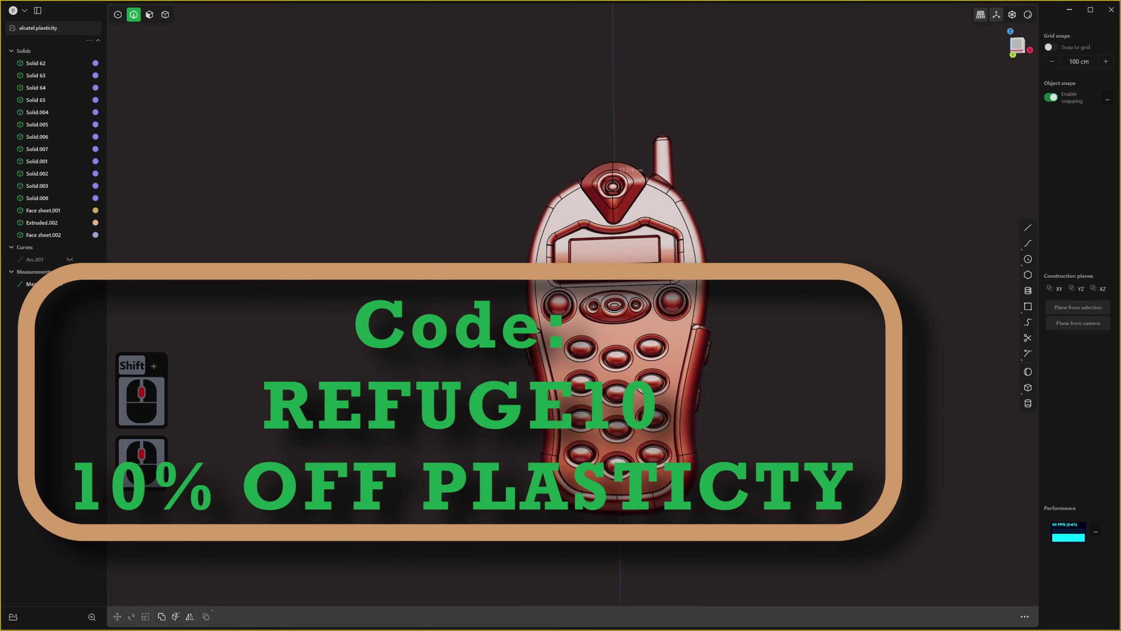